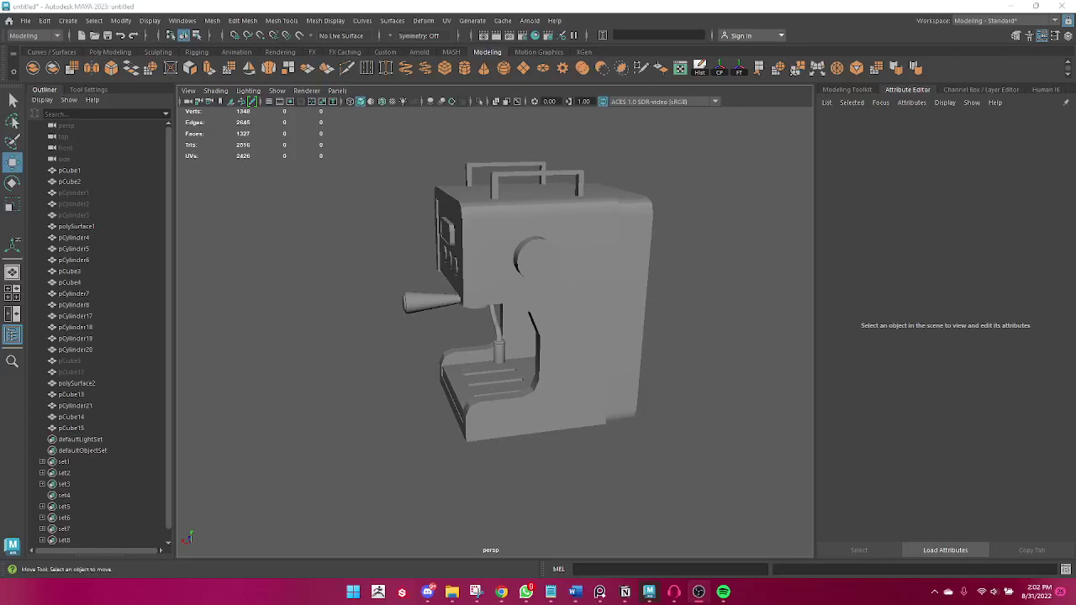
- Select the front control panel piece (polySurface1) and frame it in the viewport
click(688, 419)
right_click(659, 411)
click(678, 428)
middle_click(698, 434)
click(673, 430)
middle_click(672, 429)
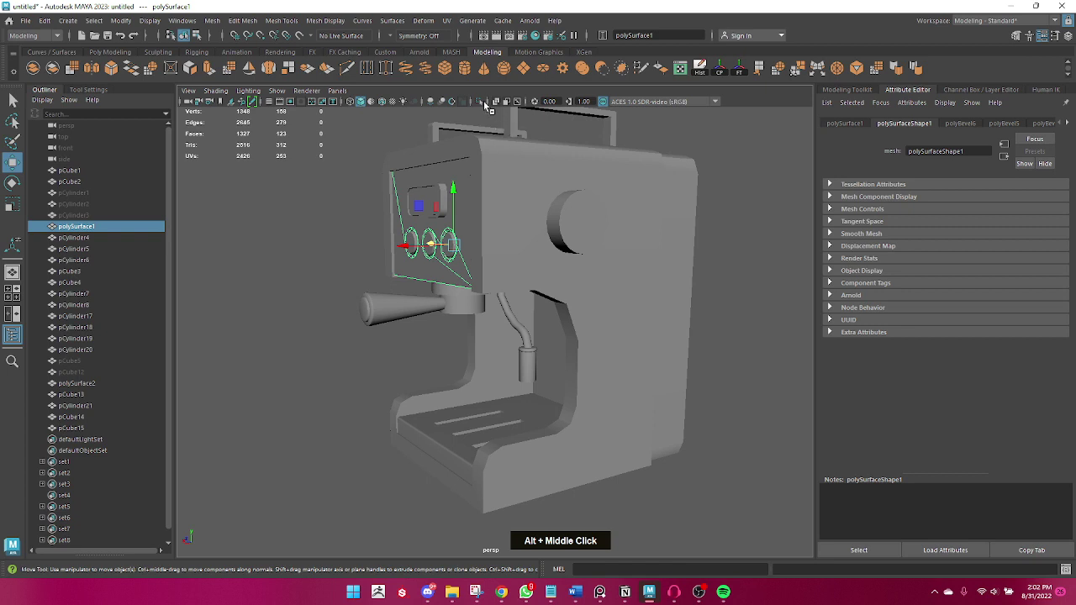
click(322, 341)
- Isolate the panel so only it and its three knob holes show, then return to object selection
middle_click(400, 347)
click(409, 380)
right_click(409, 380)
middle_click(470, 399)
right_click(463, 401)
middle_click(505, 400)
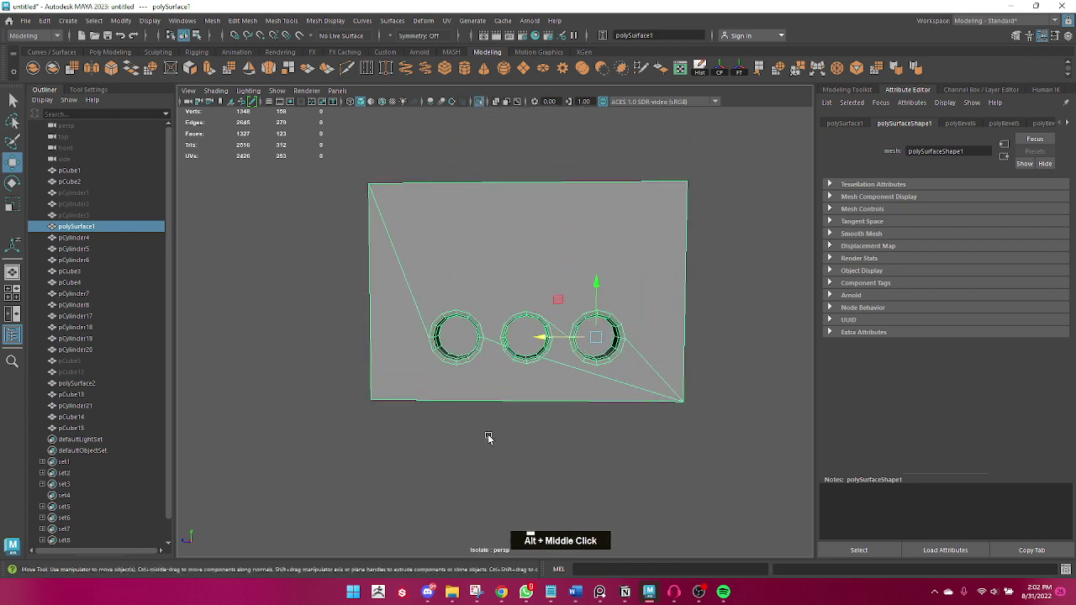
key(q)
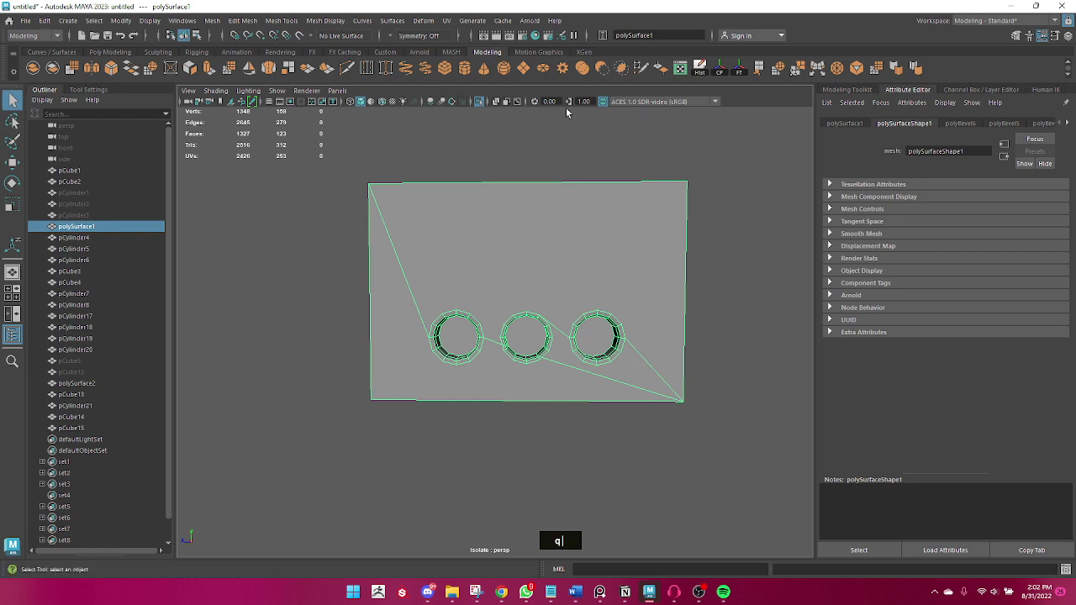
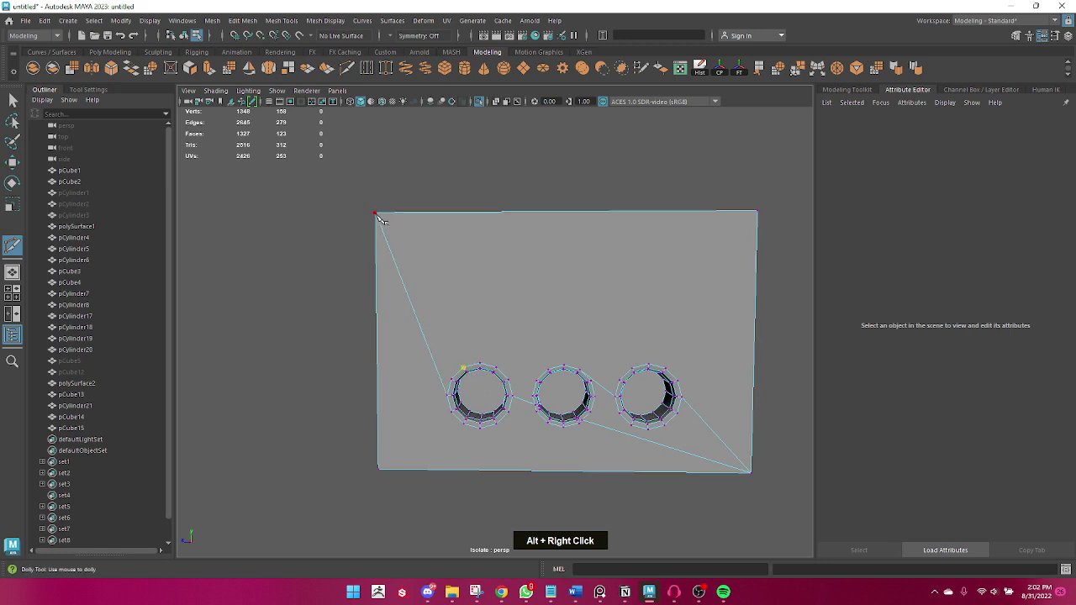
- Multi-Cut two new edges across the panel's front face from its corners toward the button rings
key(Return)
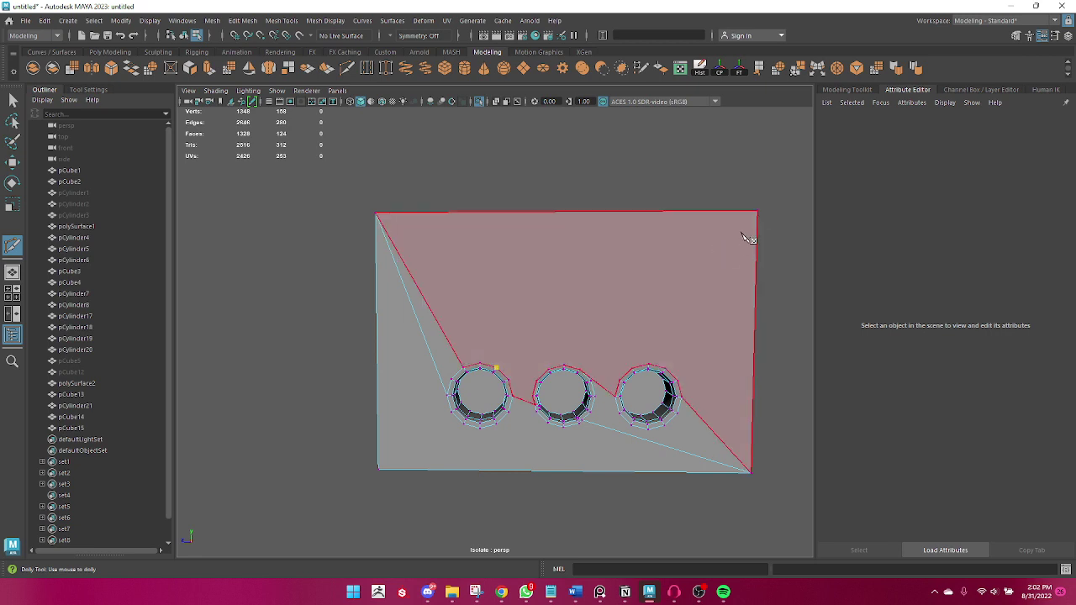
key(Return)
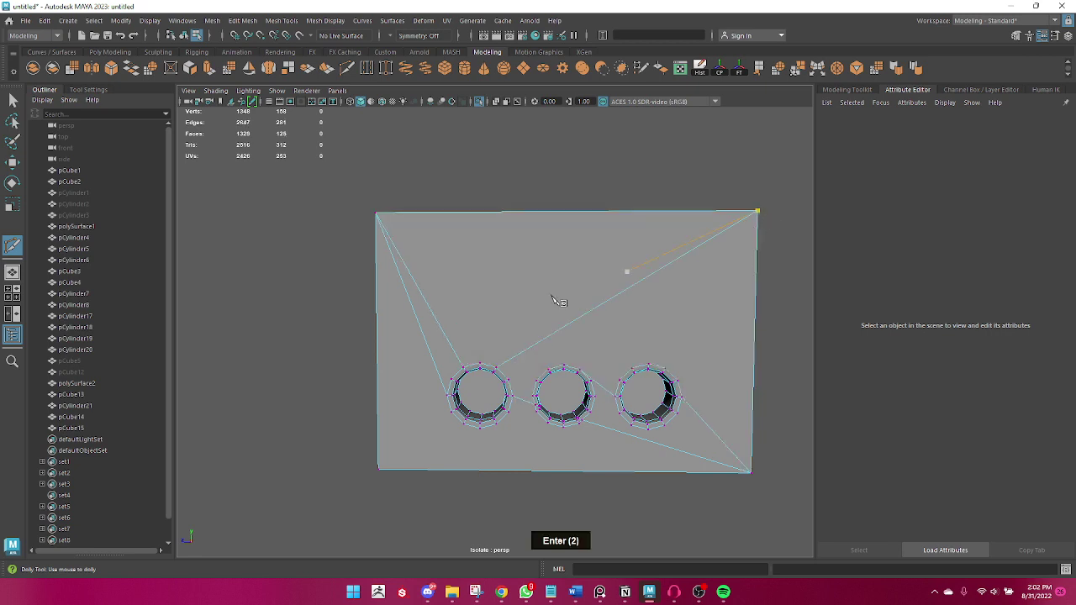
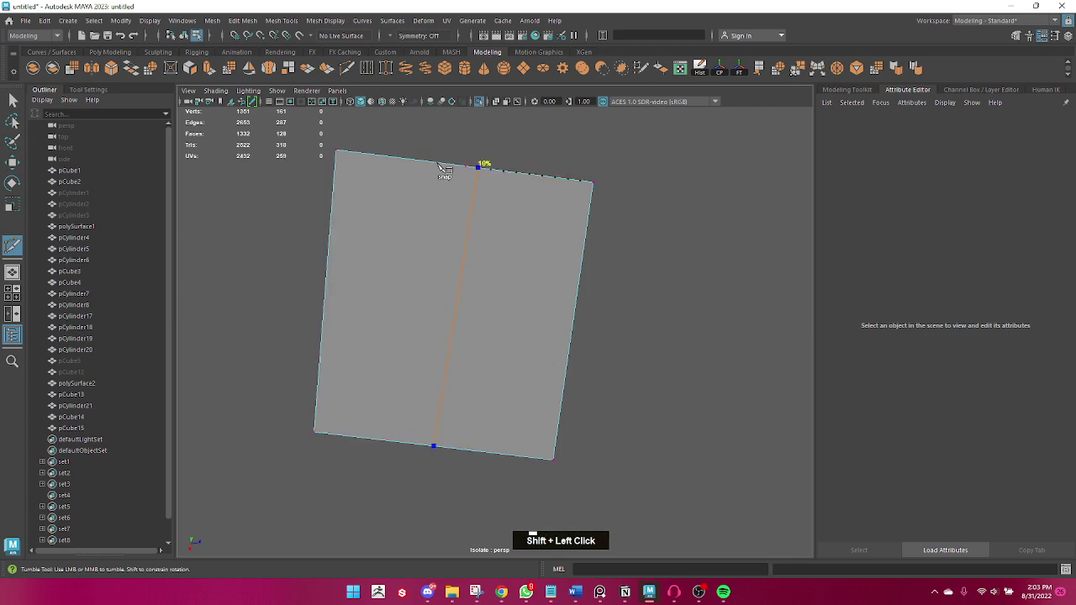
- Cut the side face in half, then add cuts between the middle and right holes and below them
key(ctrl+z)
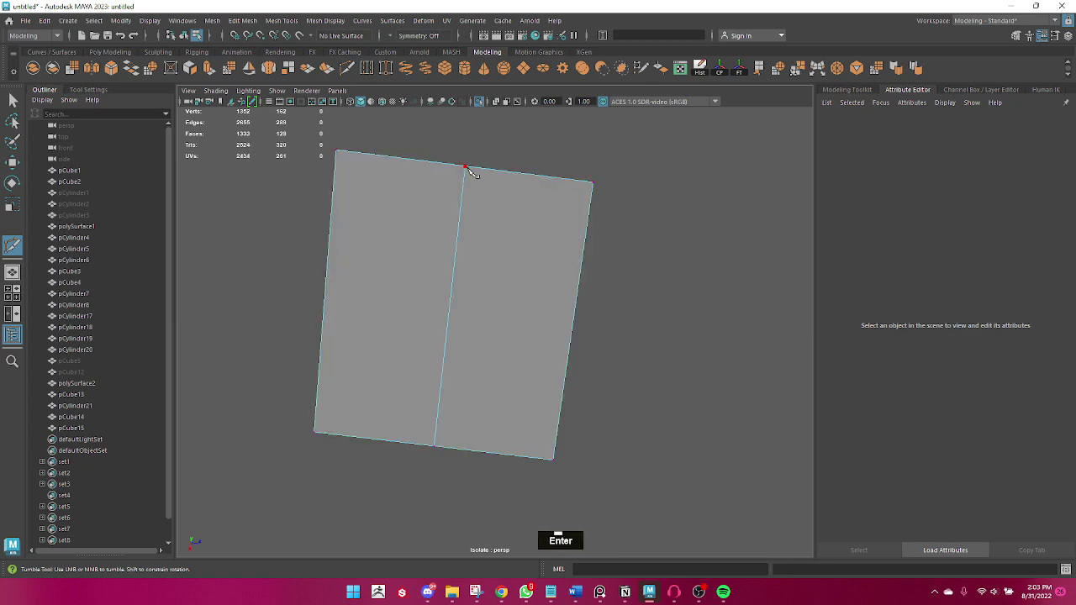
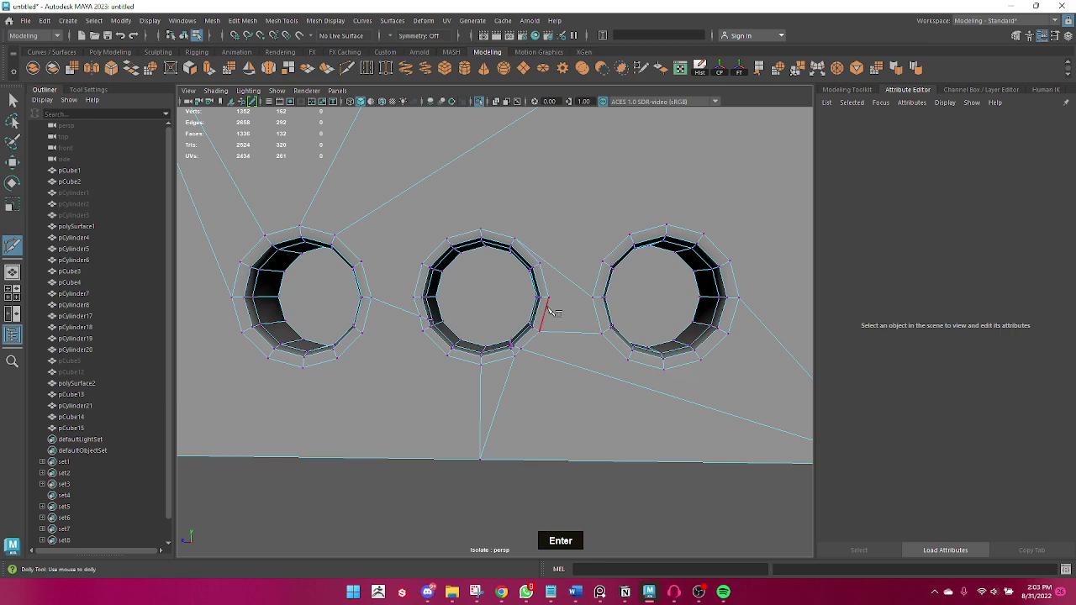
key(Return)
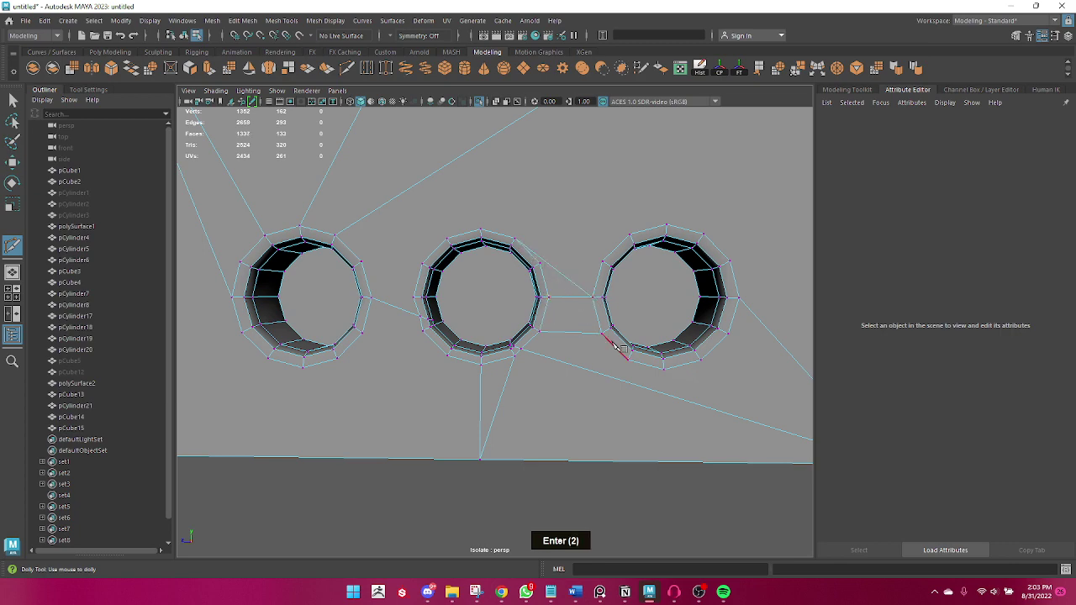
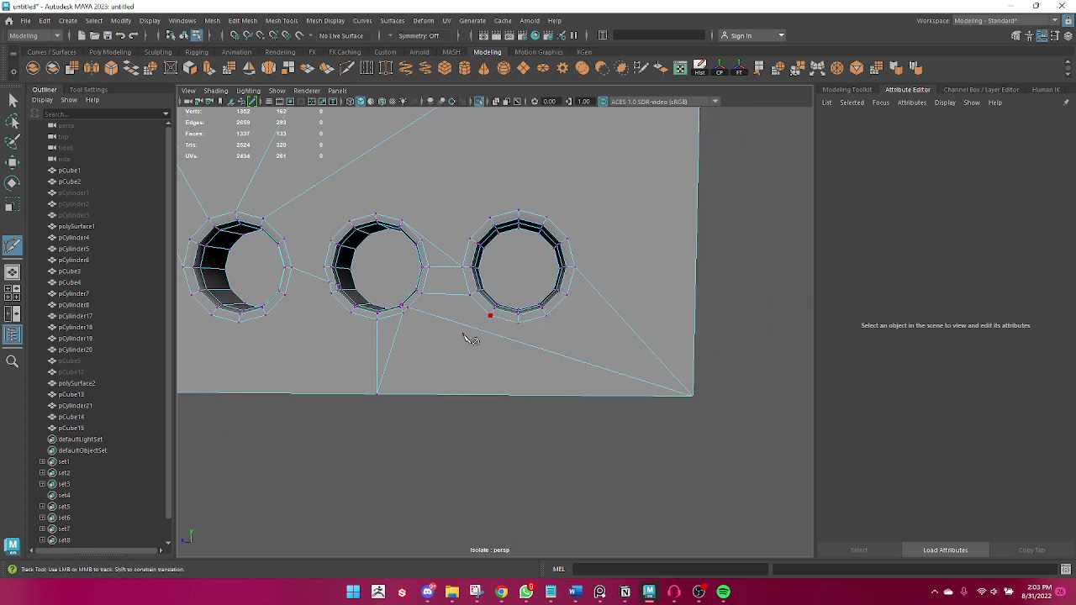
key(Return)
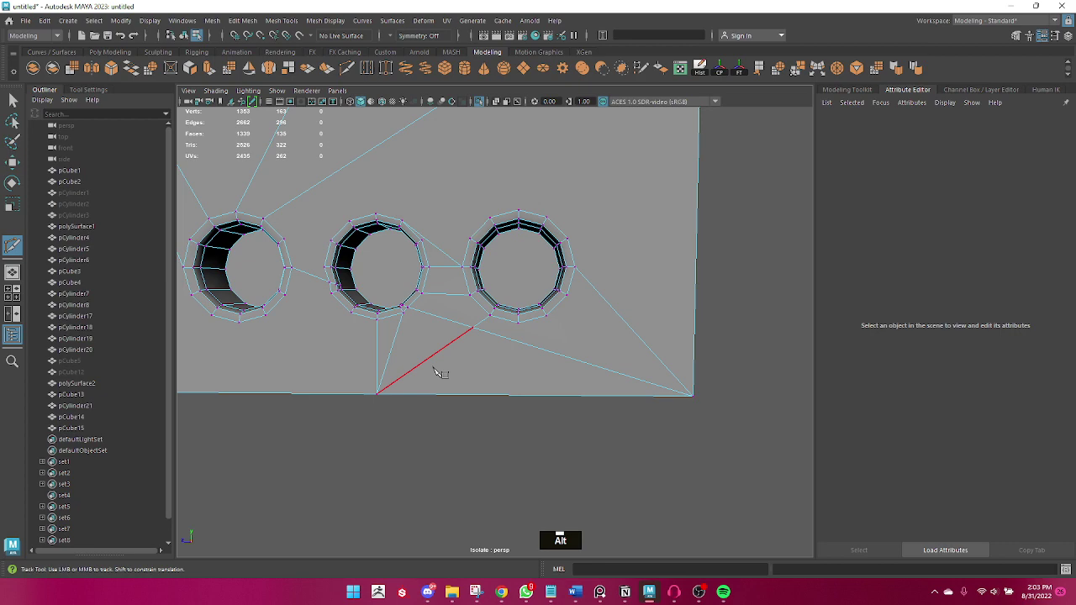
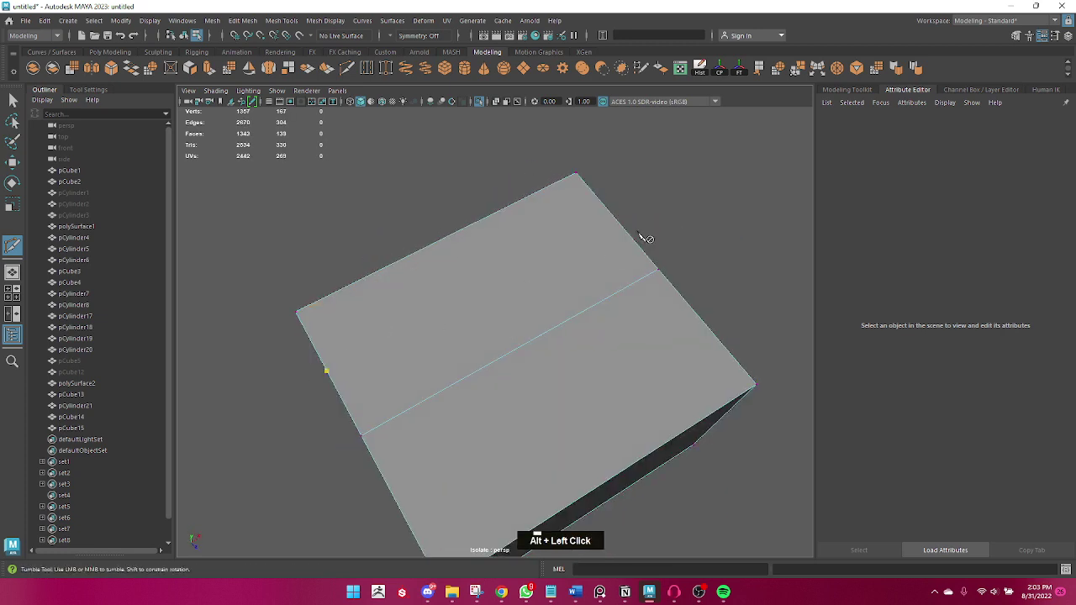
- Multi-Cut a new edge across the panel's top face to divide it into strips
key(Return)
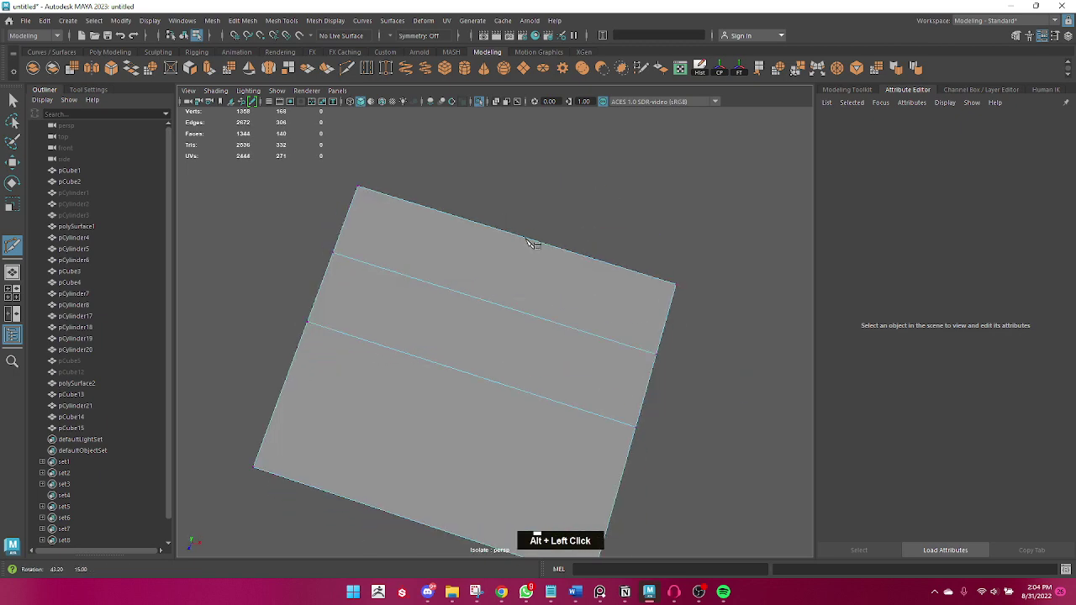
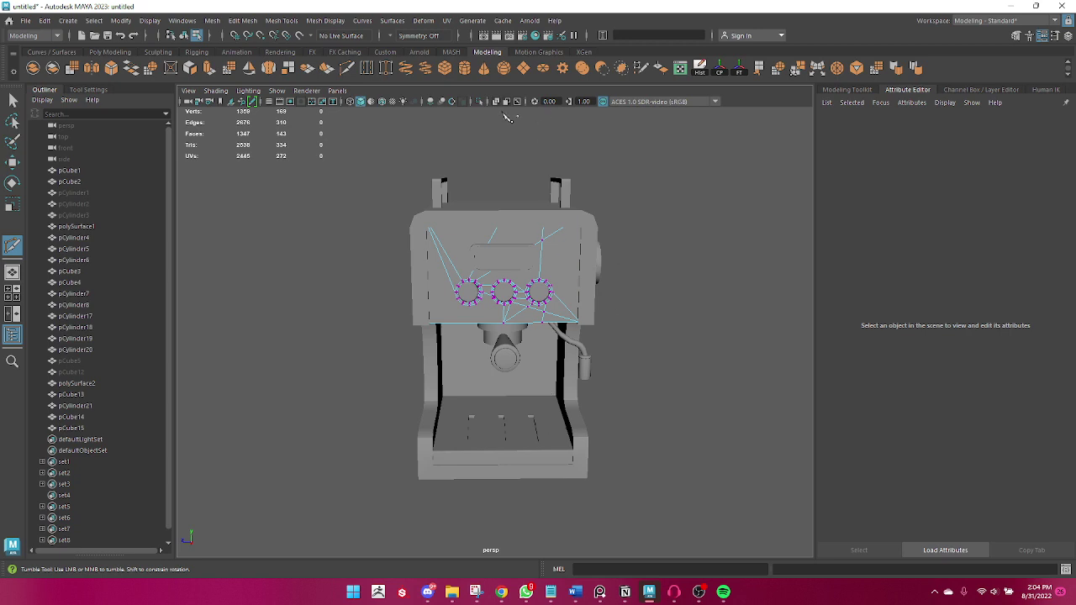
- Leave Multi-Cut and switch back to Object Mode via the marking menu to reselect the panel
key(q)
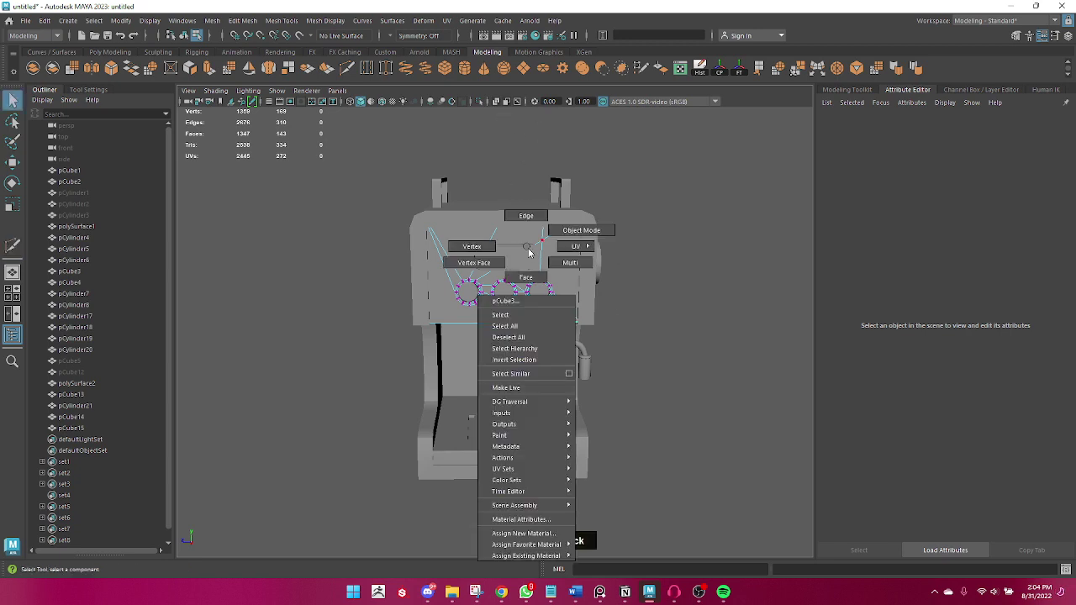
right_click(630, 186)
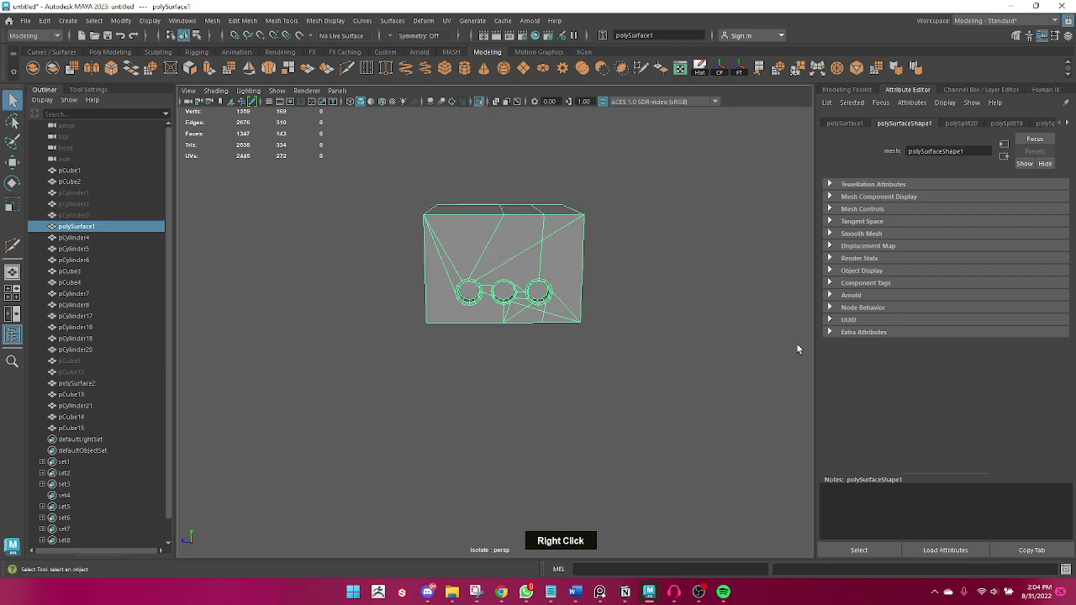
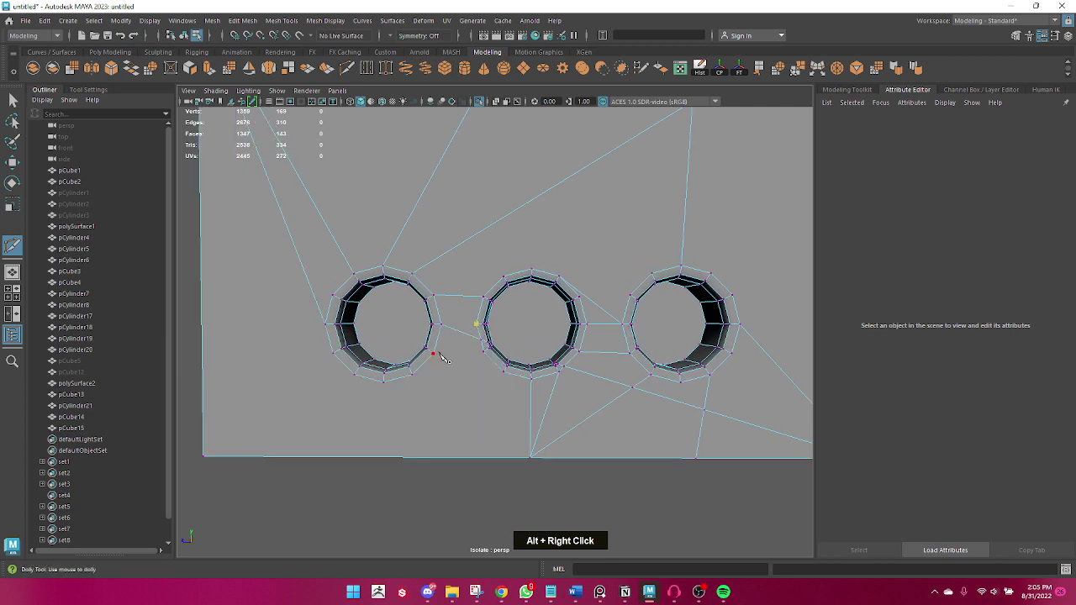
- Cut an edge between the left and middle holes, undo a stray cut, then slice the side face vertically
key(Return)
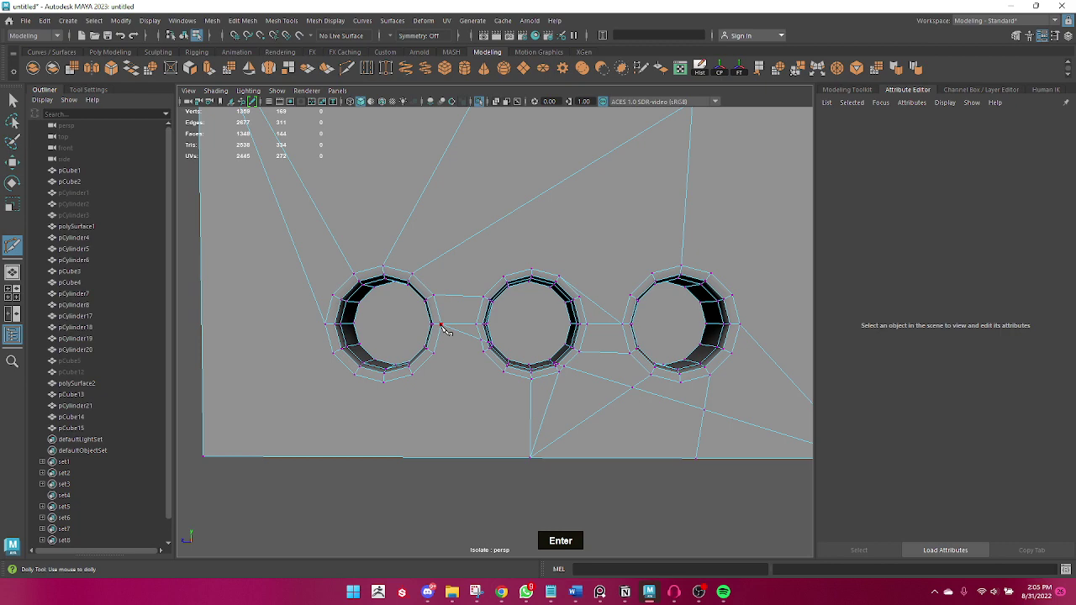
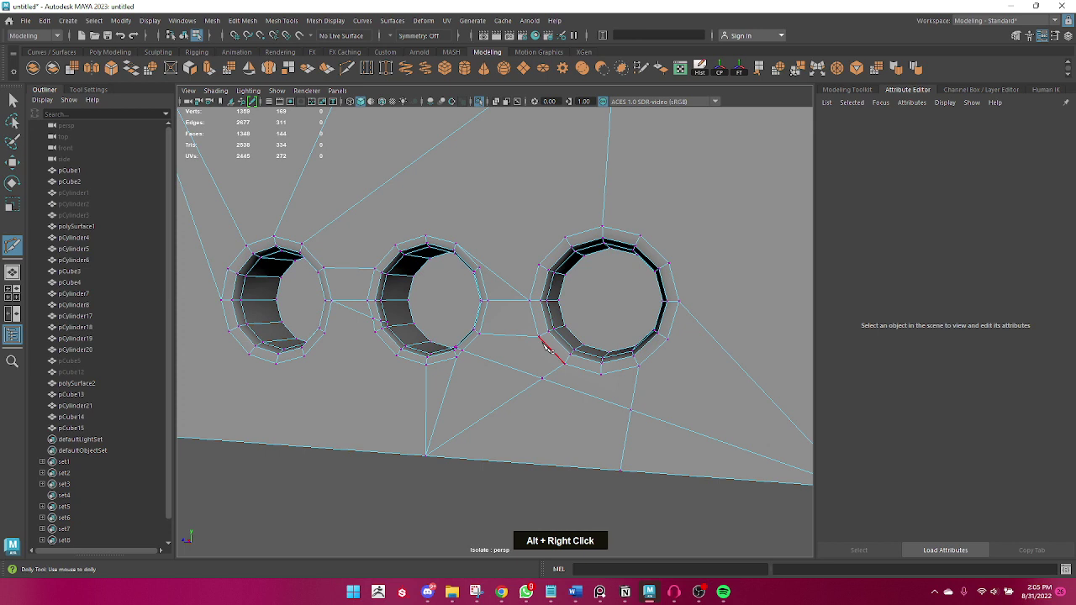
key(ctrl+z)
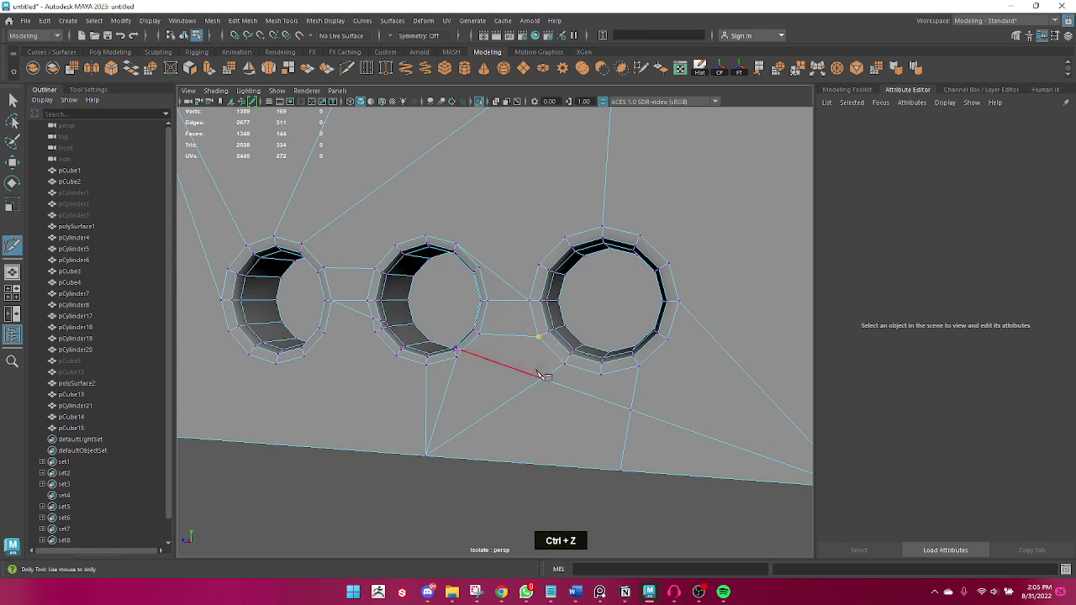
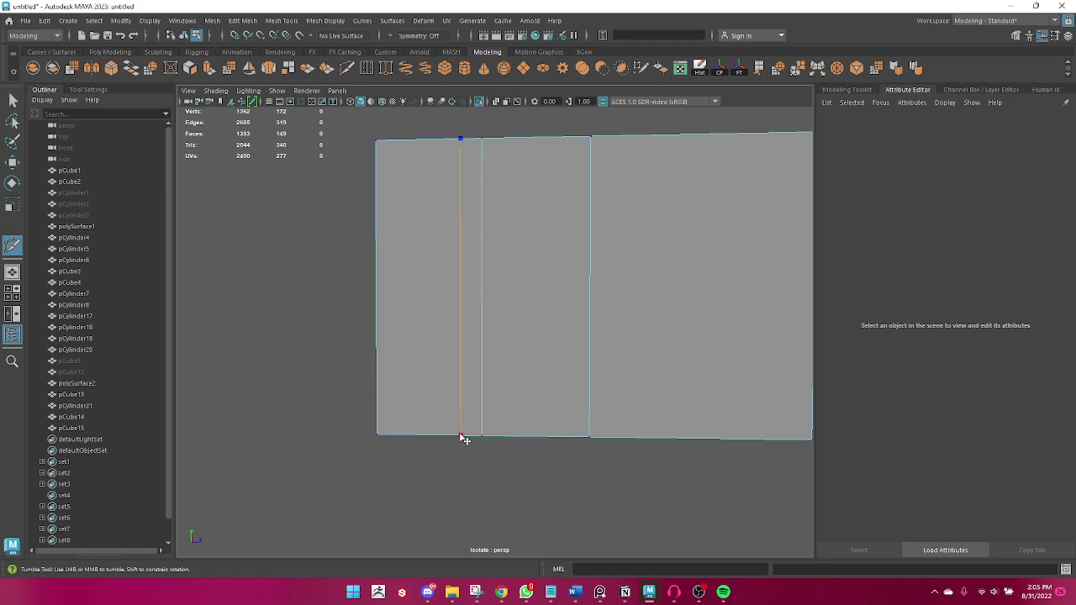
key(Return)
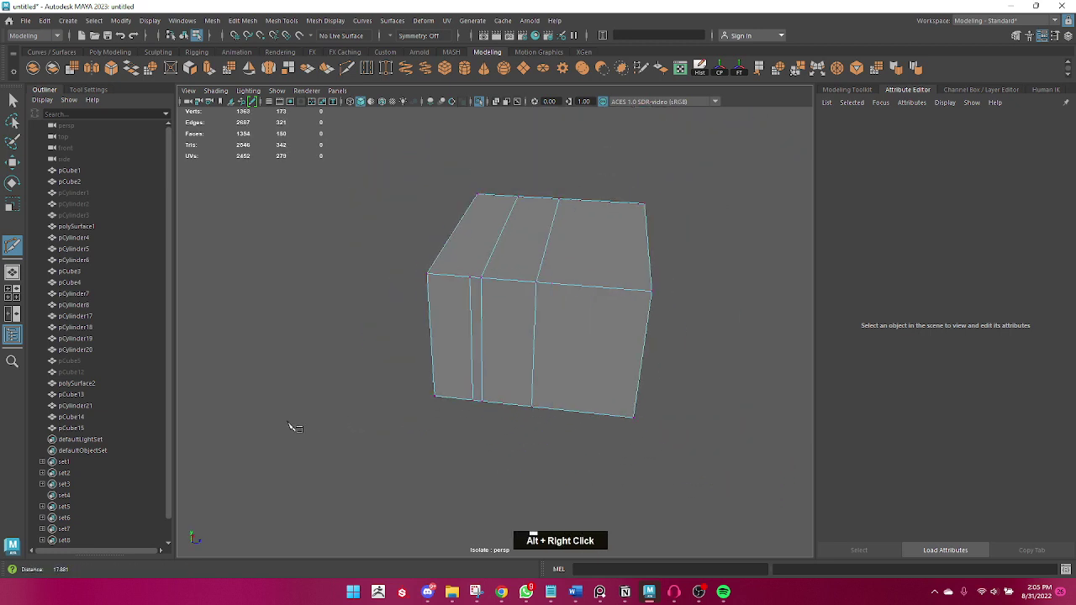
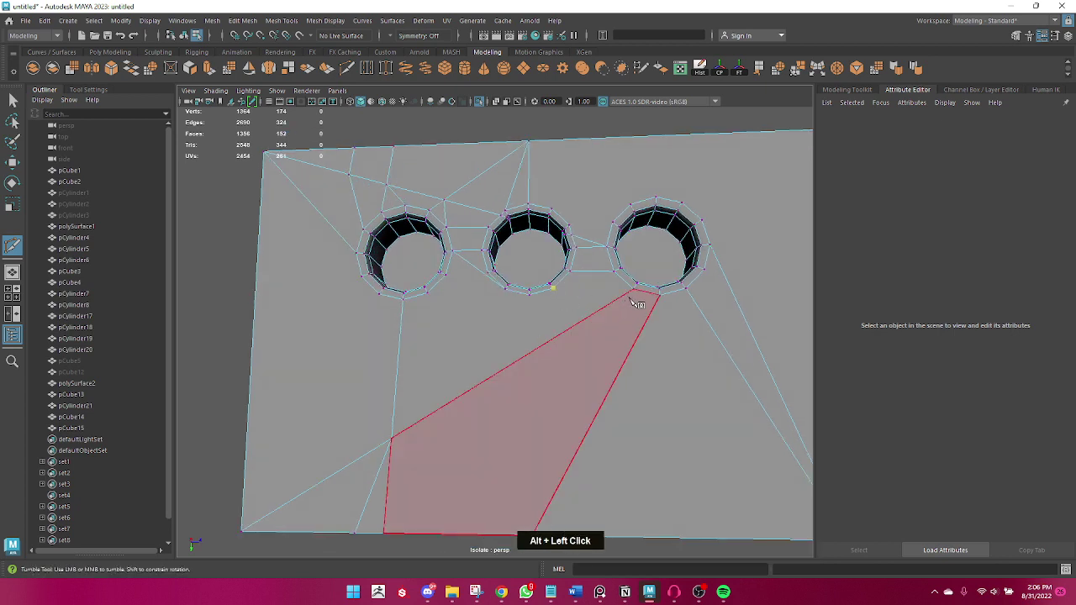
- Add diagonal cuts from below the knob holes and from the middle hole down to the panel edge
key(Return)
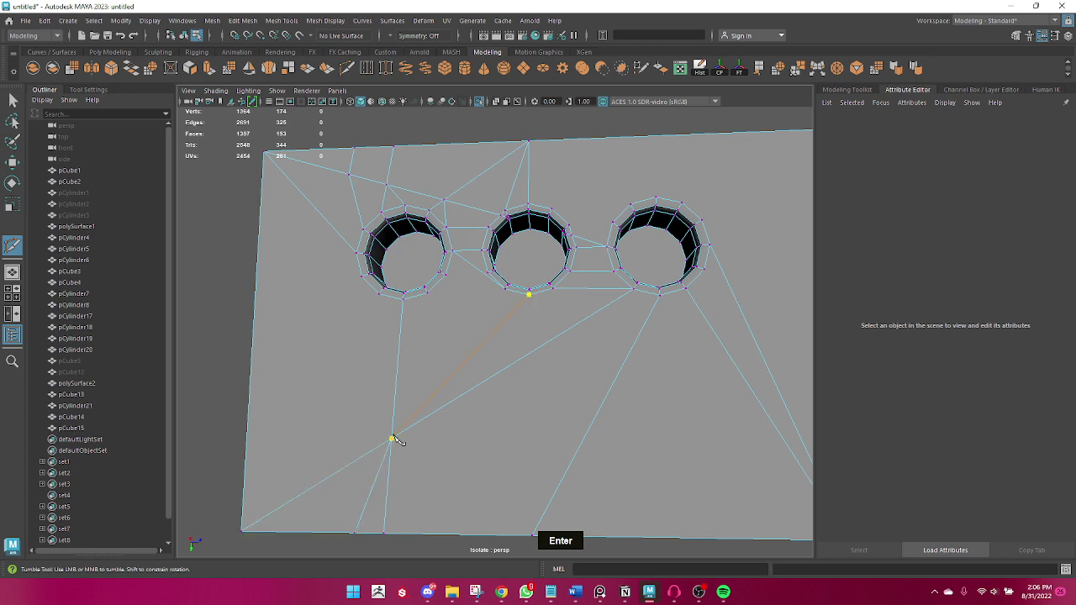
key(Return)
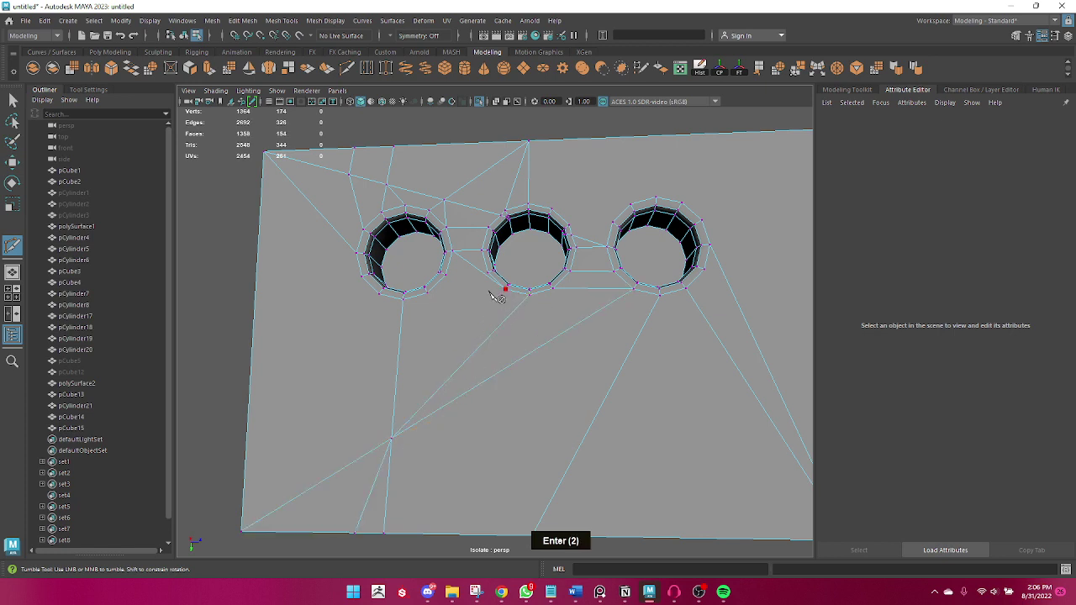
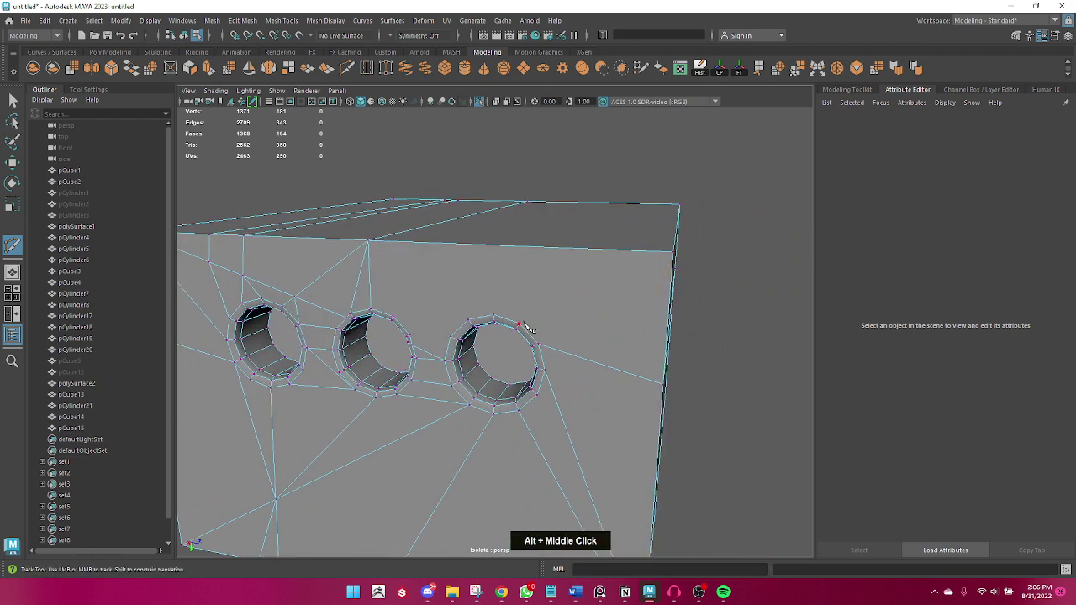
- Cut beside the right knob hole, undoing unfinished cut lines until the edge lands cleanly
key(Return)
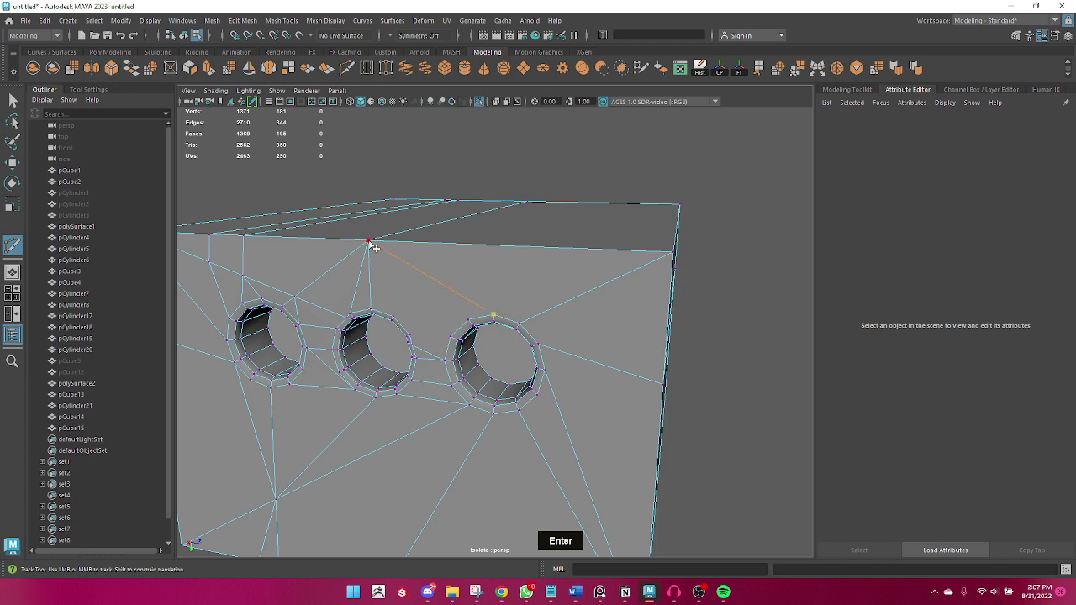
key(Return)
key(ctrl+z)
key(ctrl+z)
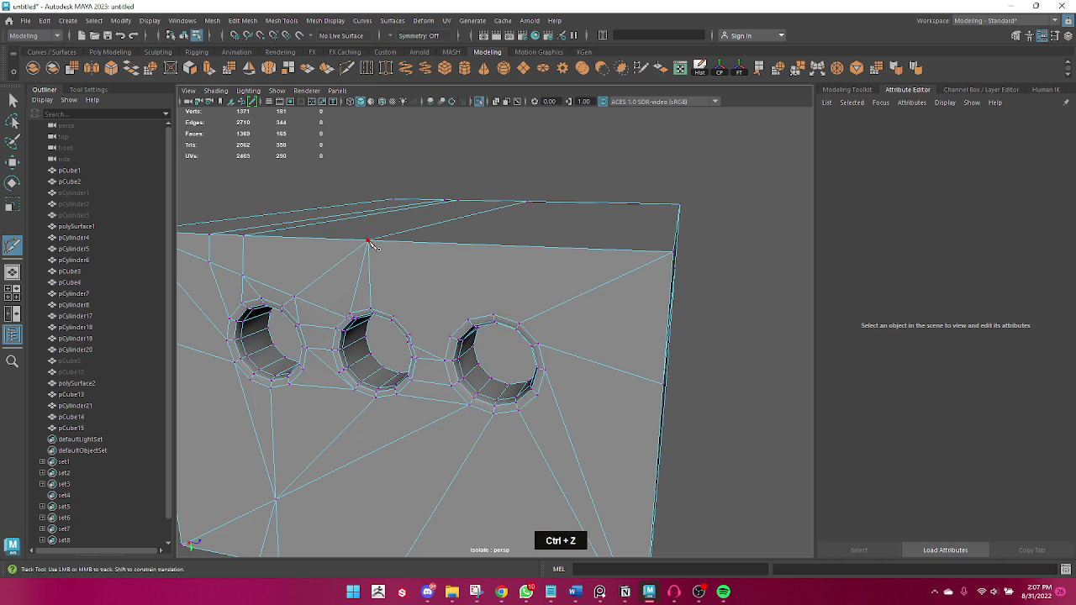
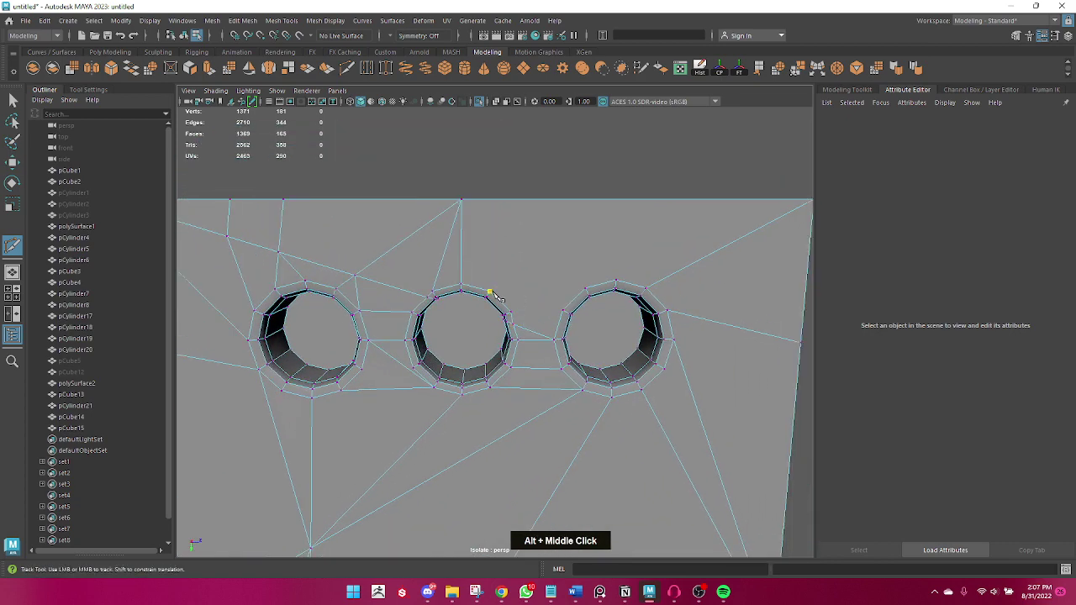
key(ctrl+z)
key(ctrl+z)
key(Return)
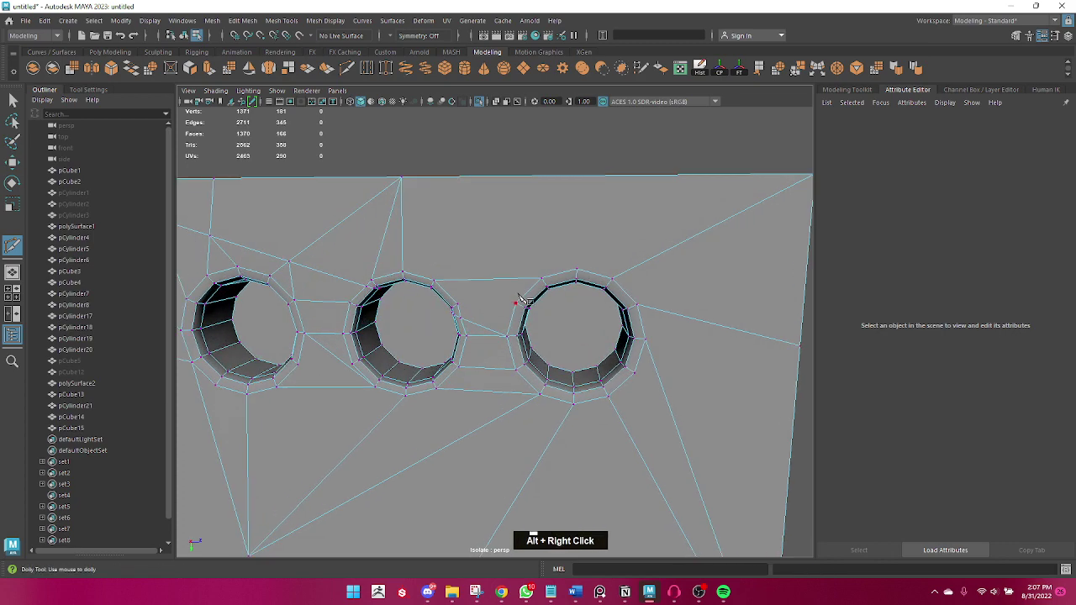
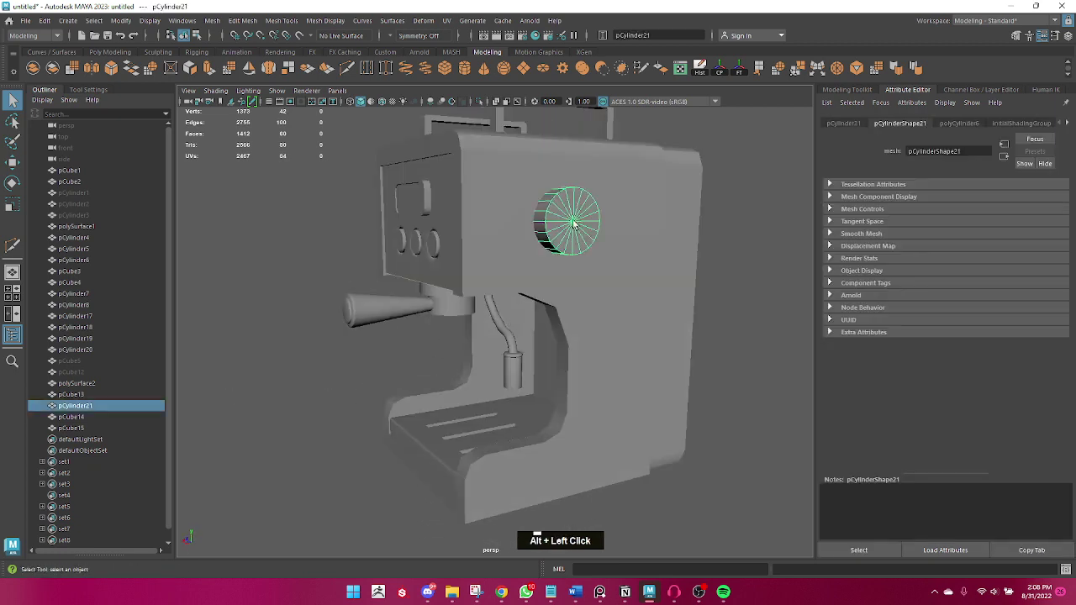
- Select the espresso machine's main body, then one of its top handles for closer editing
scroll(down, 3)
double_click(462, 255)
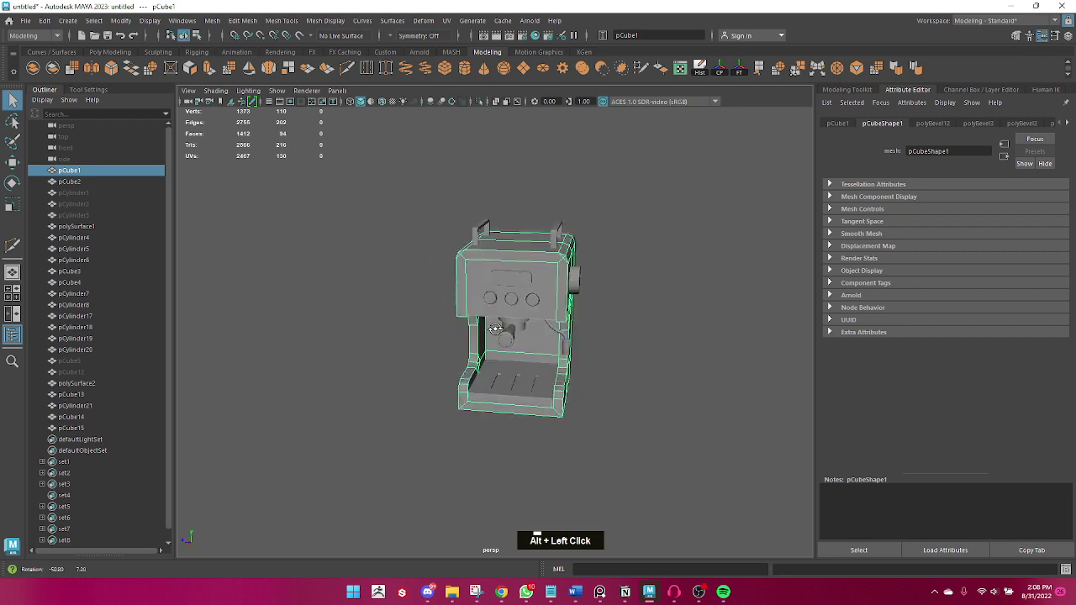
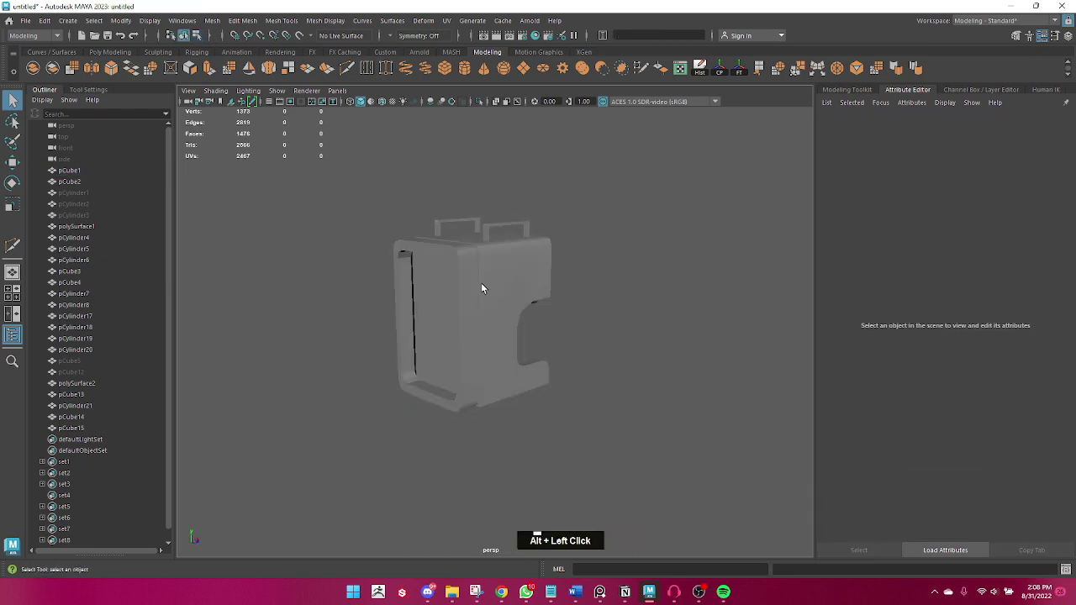
click(636, 291)
right_click(411, 278)
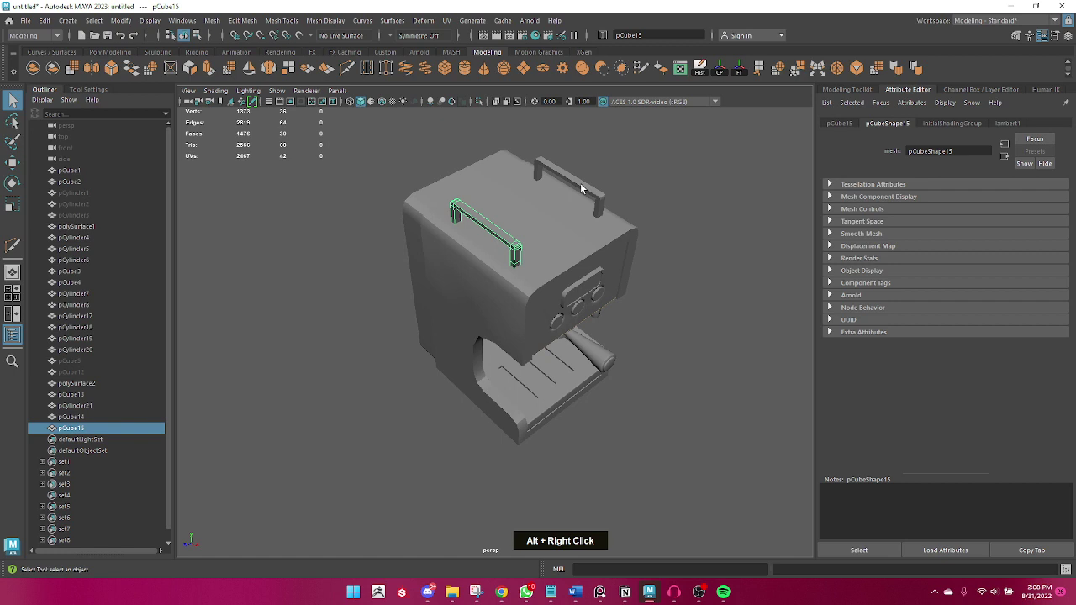
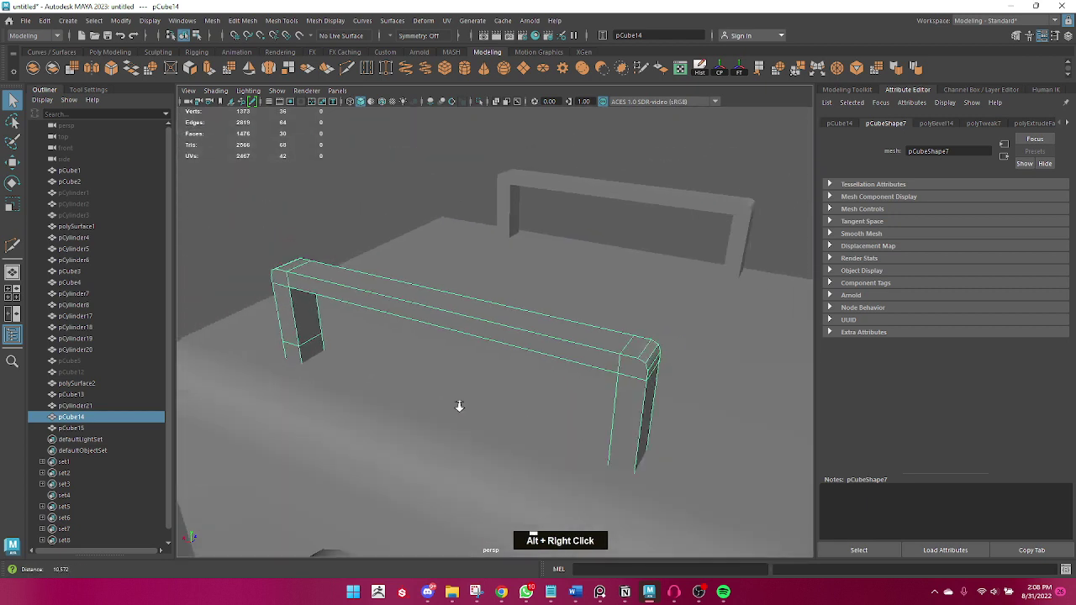
- Select the other top handle and bring up its marking menu to start Multi-Cut
click(414, 395)
right_click(442, 350)
middle_click(496, 347)
click(474, 391)
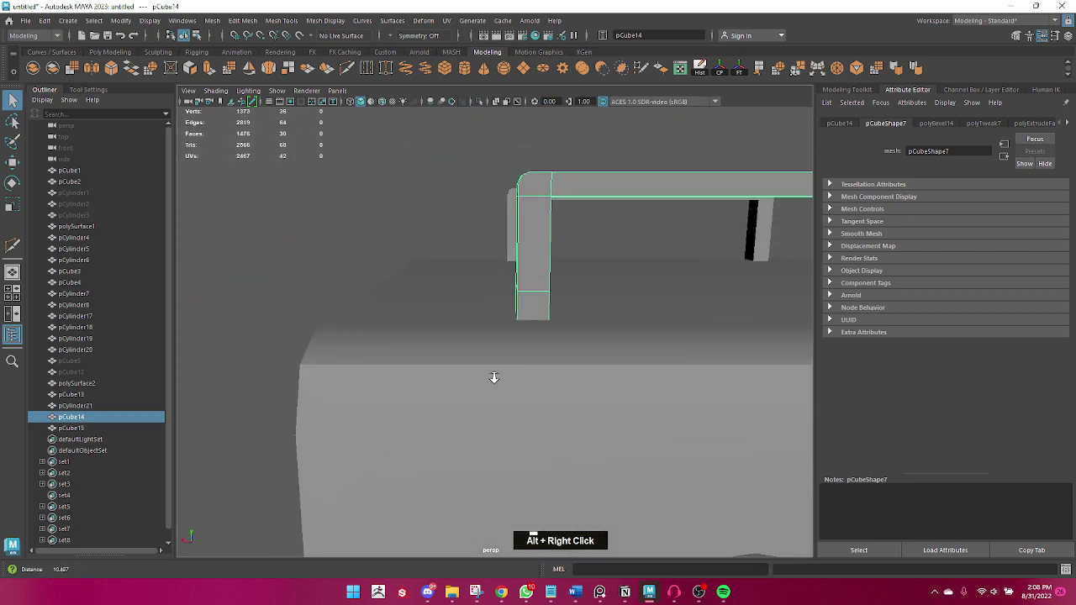
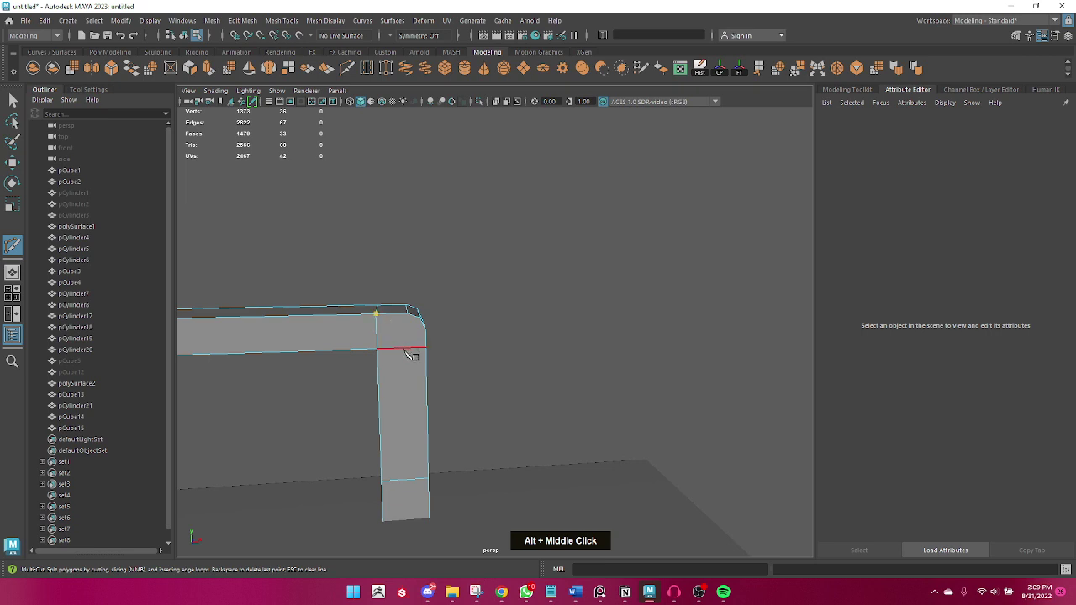
- Cut new edges across the handle's bent corner, then return to Select and pick a handle edge
key(ctrl+z)
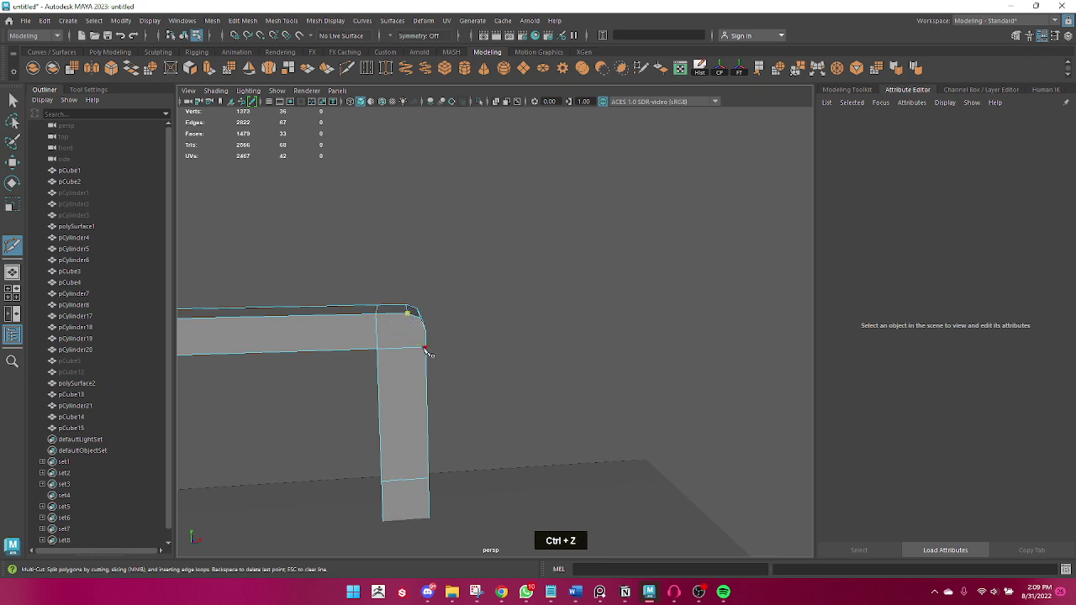
key(Return)
scroll(down, 3)
key(q)
scroll(down, 3)
click(438, 380)
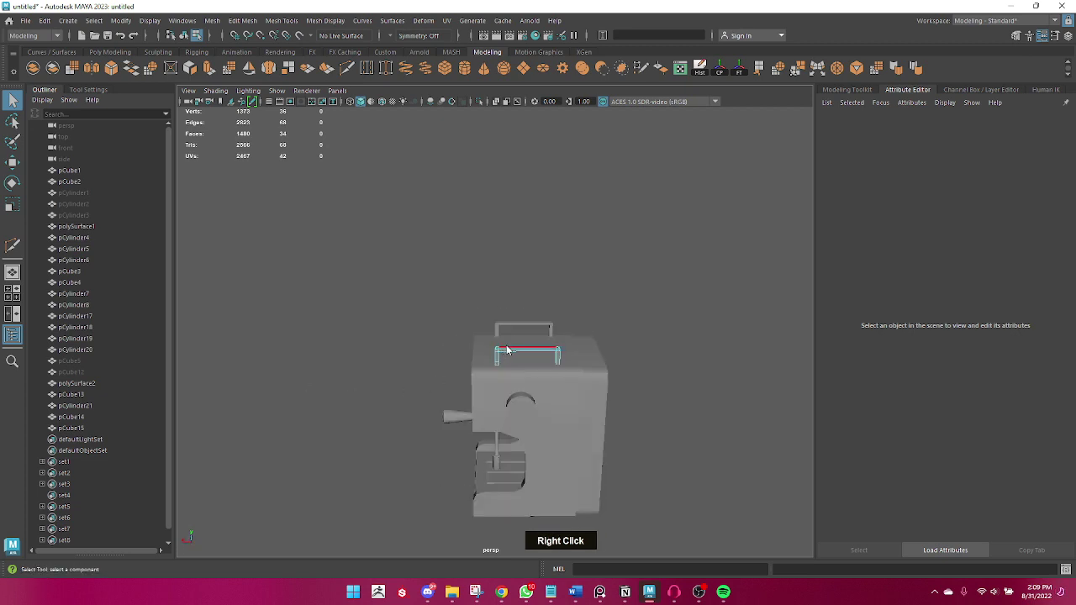
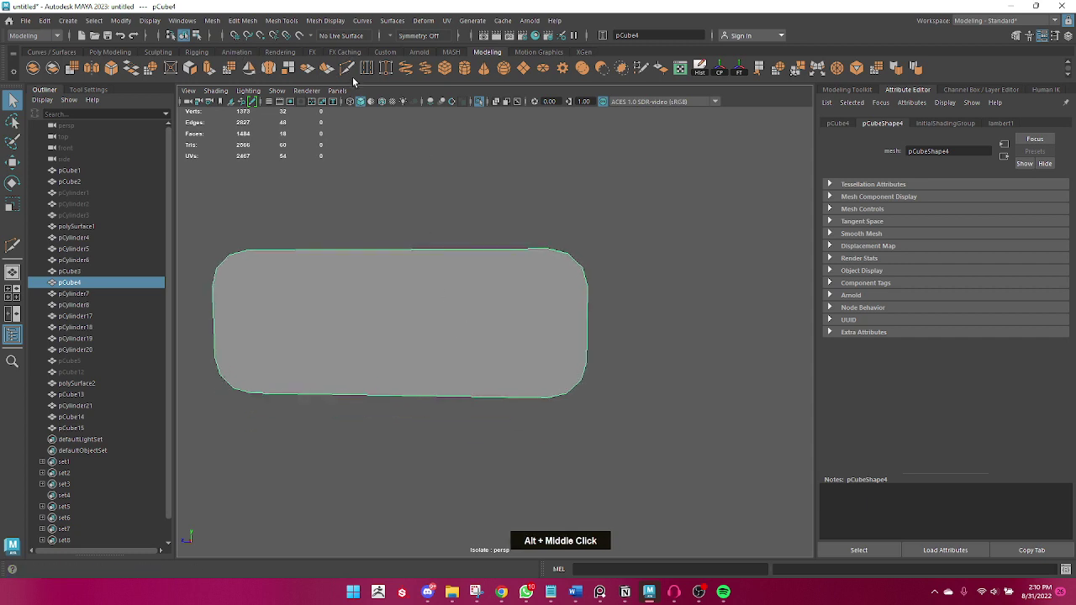
- Multi-Cut the slab face with vertical cuts at both rounded ends and horizontal cuts near top and bottom
right_click(559, 267)
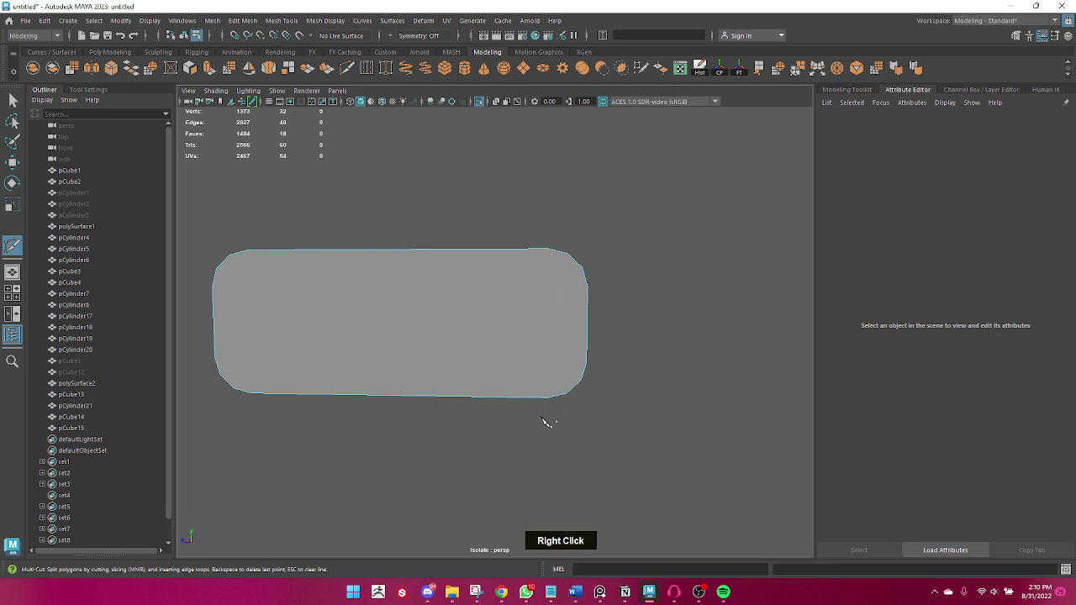
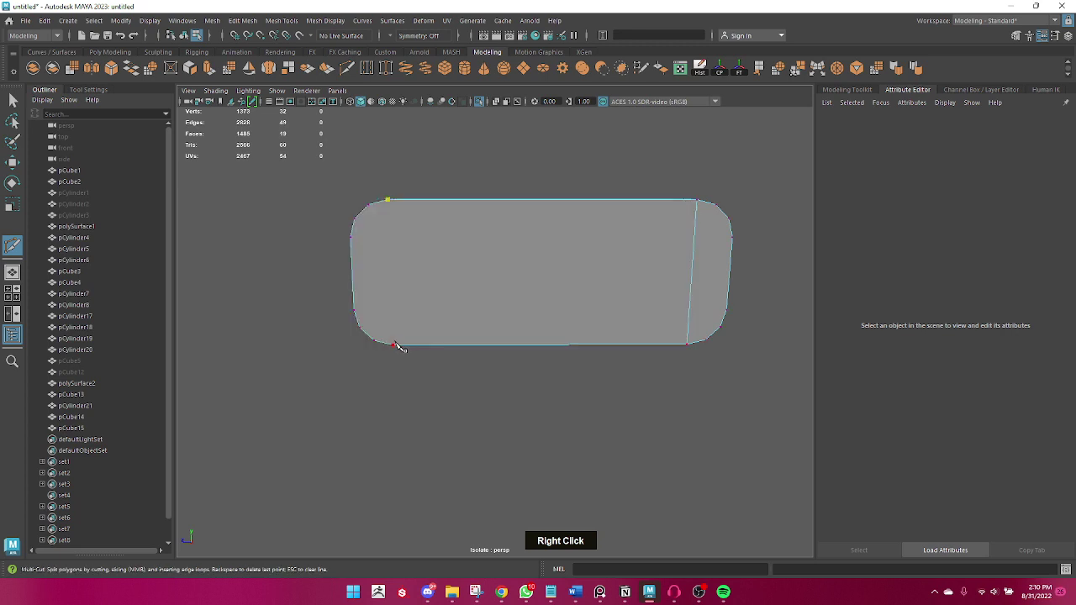
key(Return)
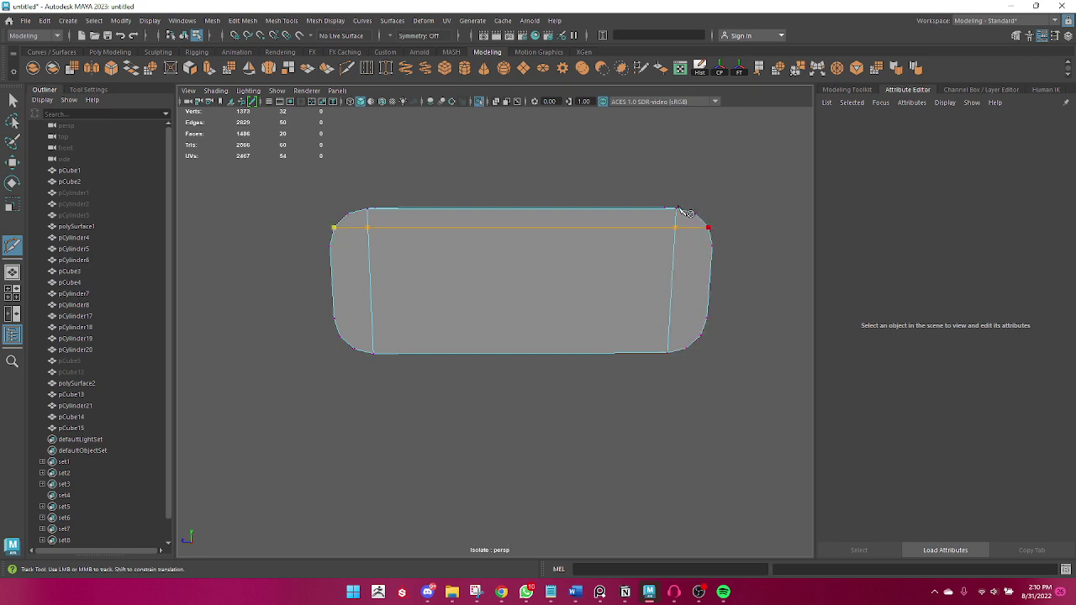
key(Return)
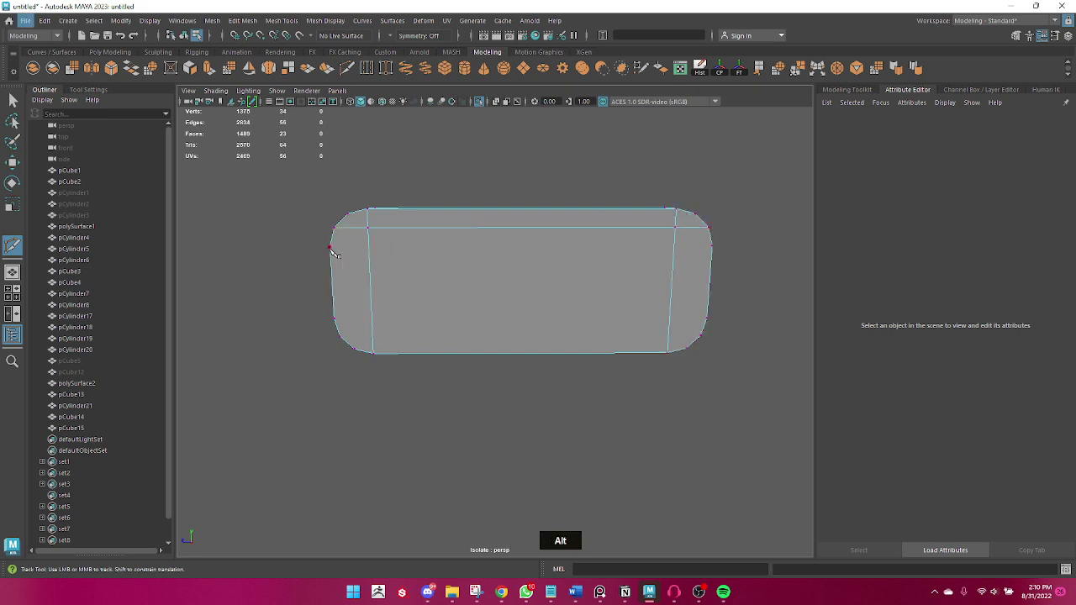
key(Return)
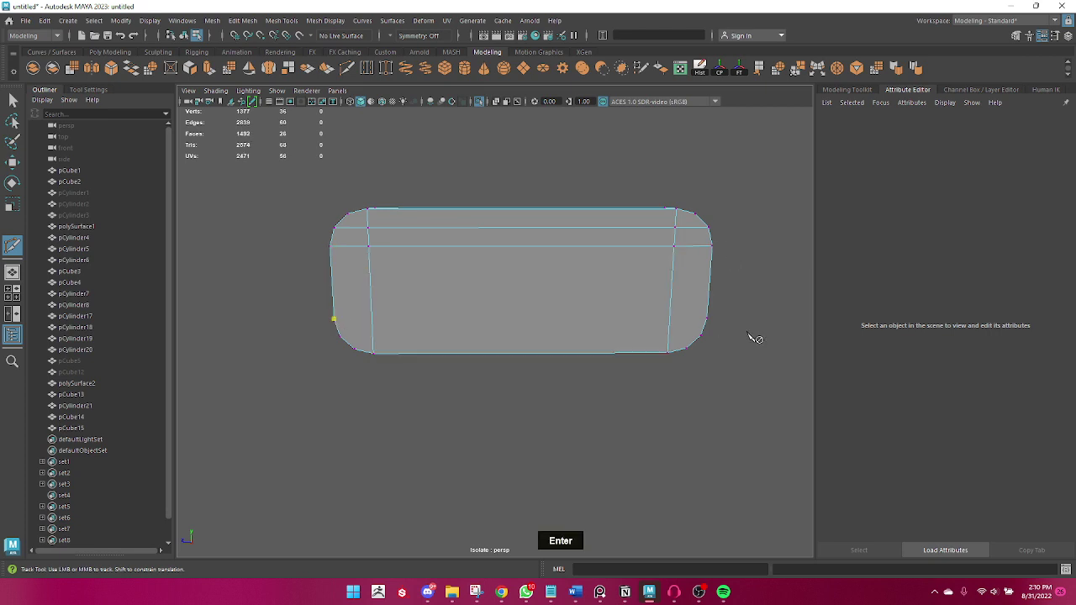
key(Return)
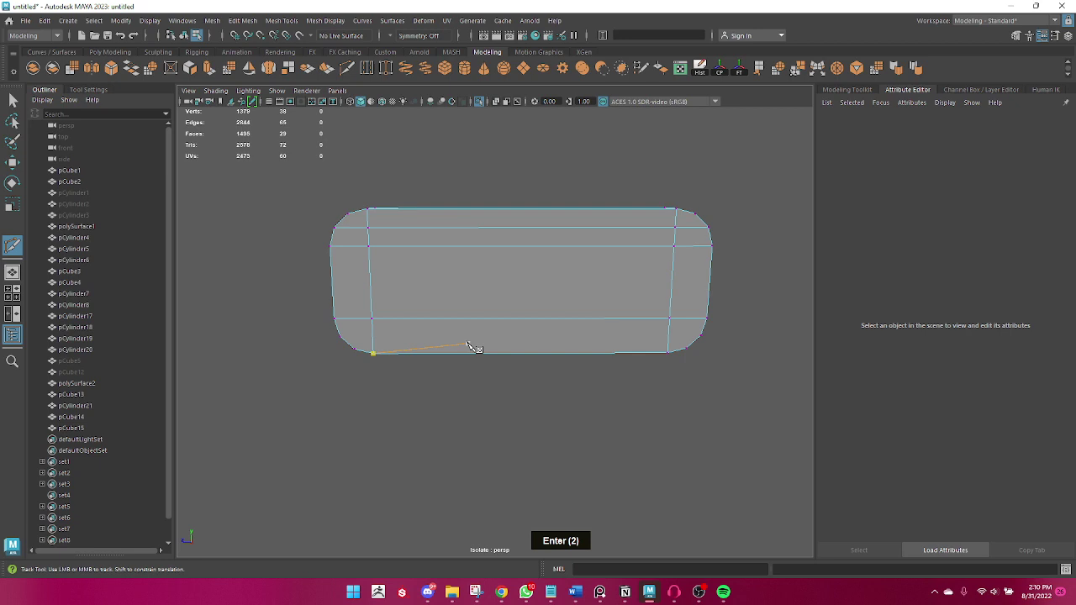
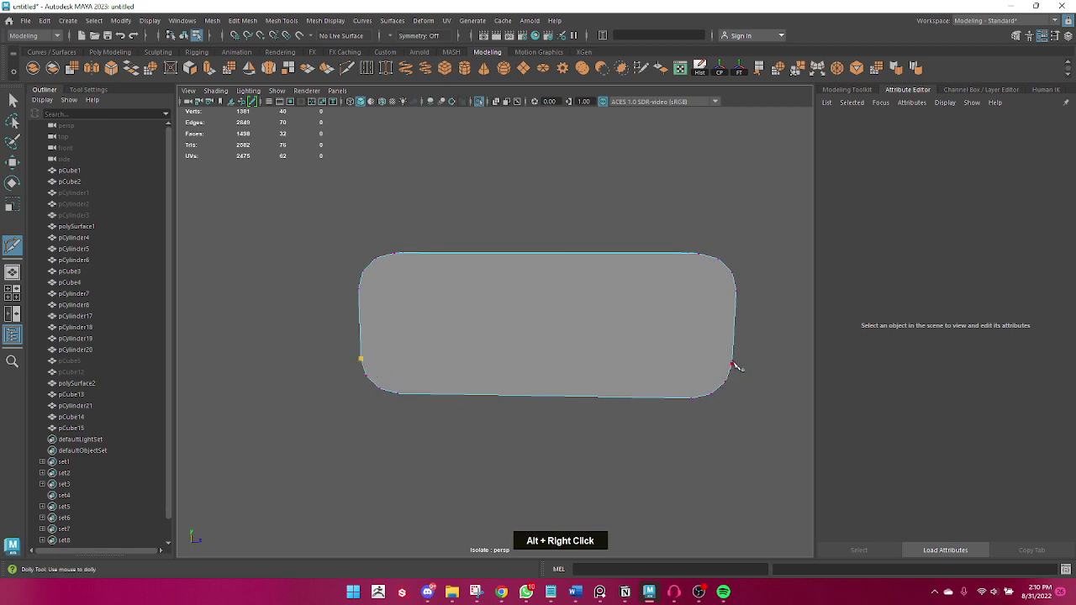
- Complete five Multi-Cut cuts across the slab's other face and ends, then return to selection
key(Return)
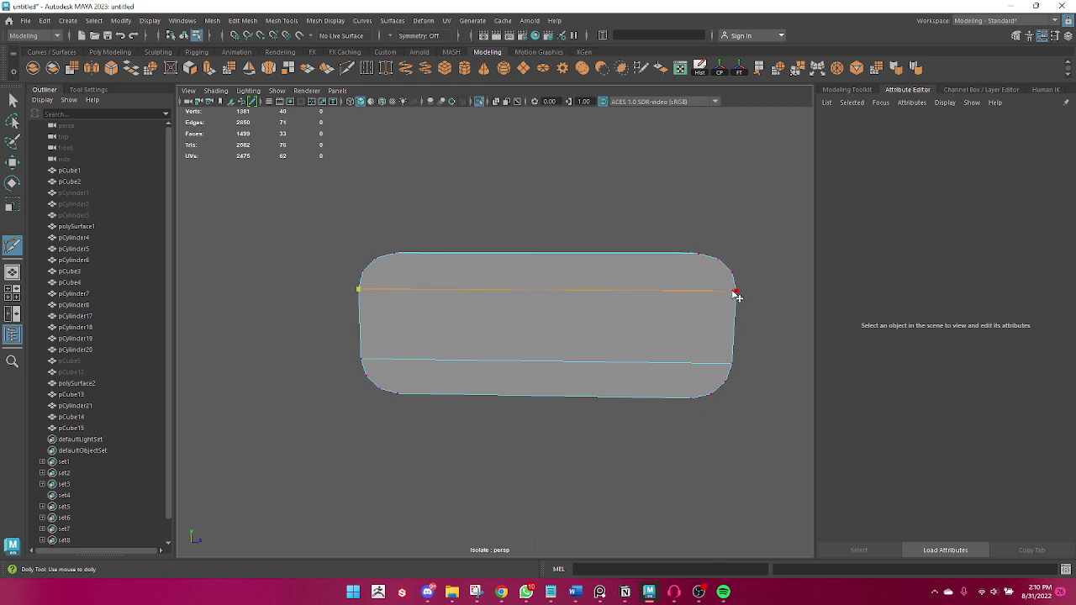
key(Return)
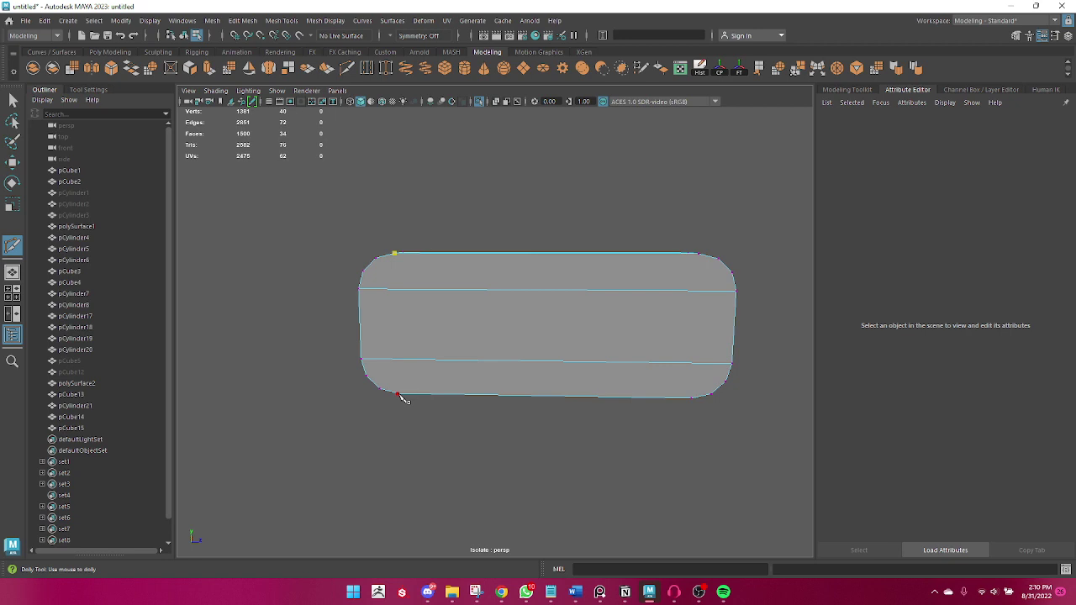
key(Return)
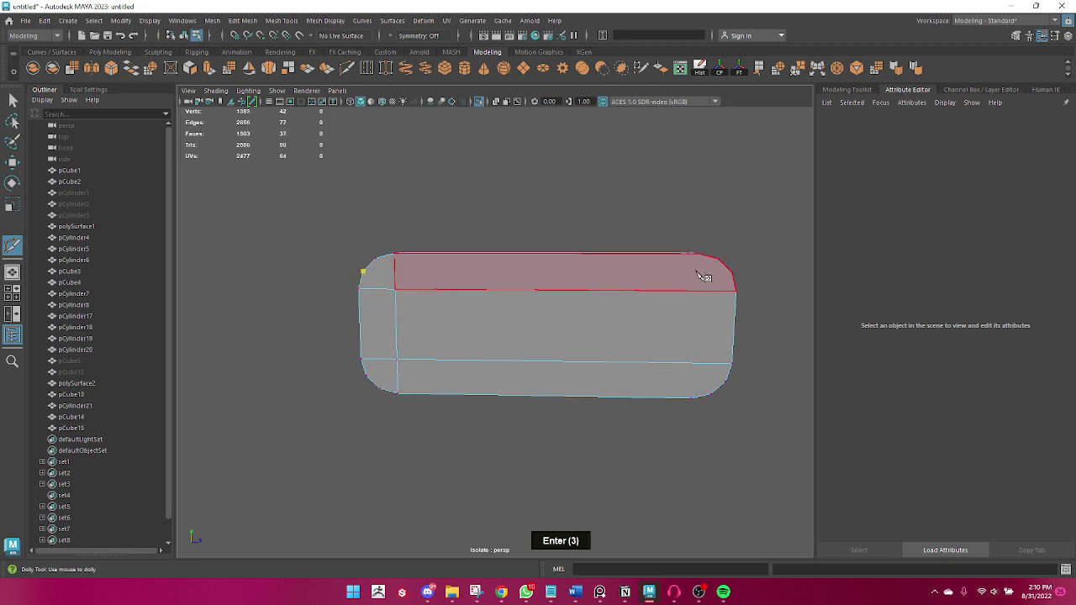
key(Return)
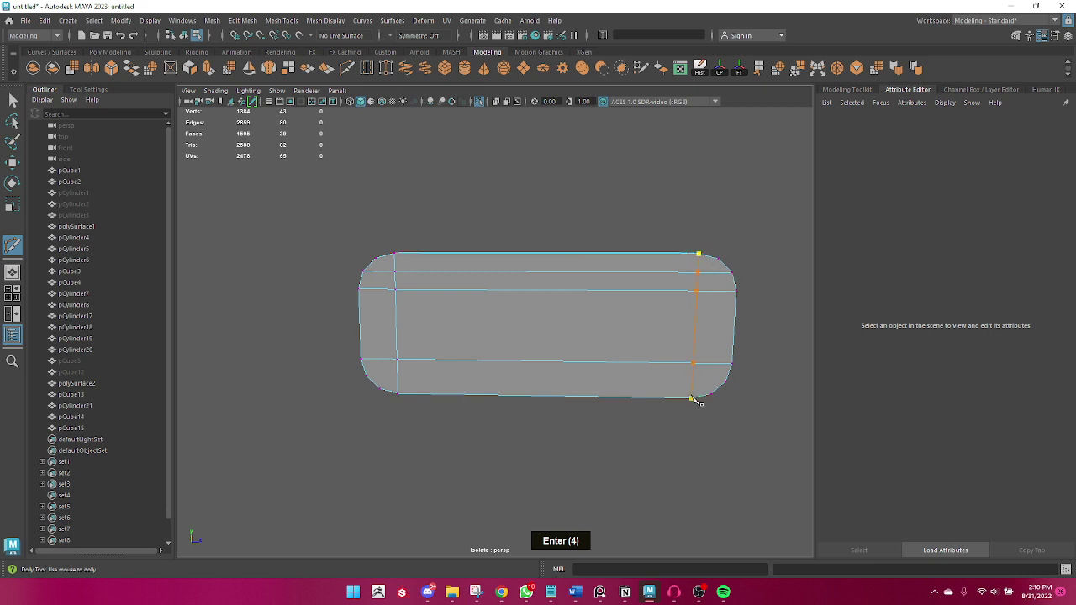
key(Return)
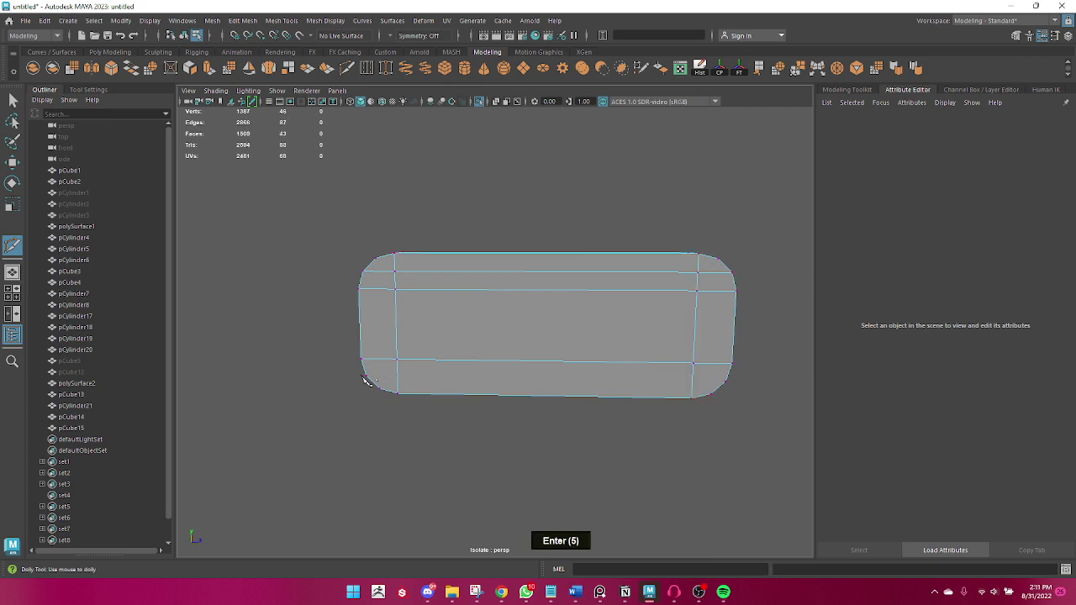
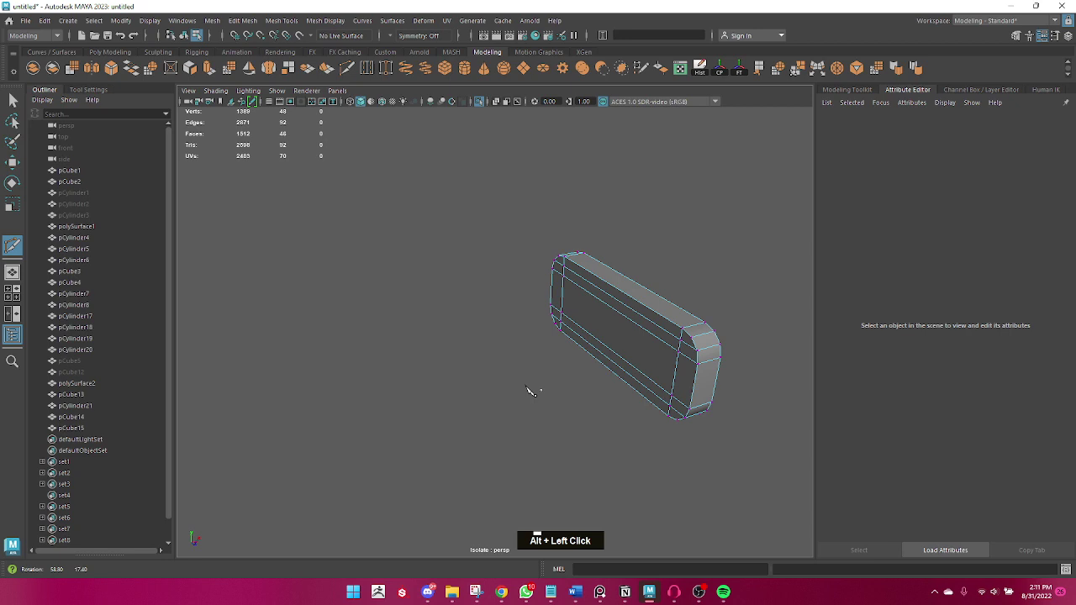
key(q)
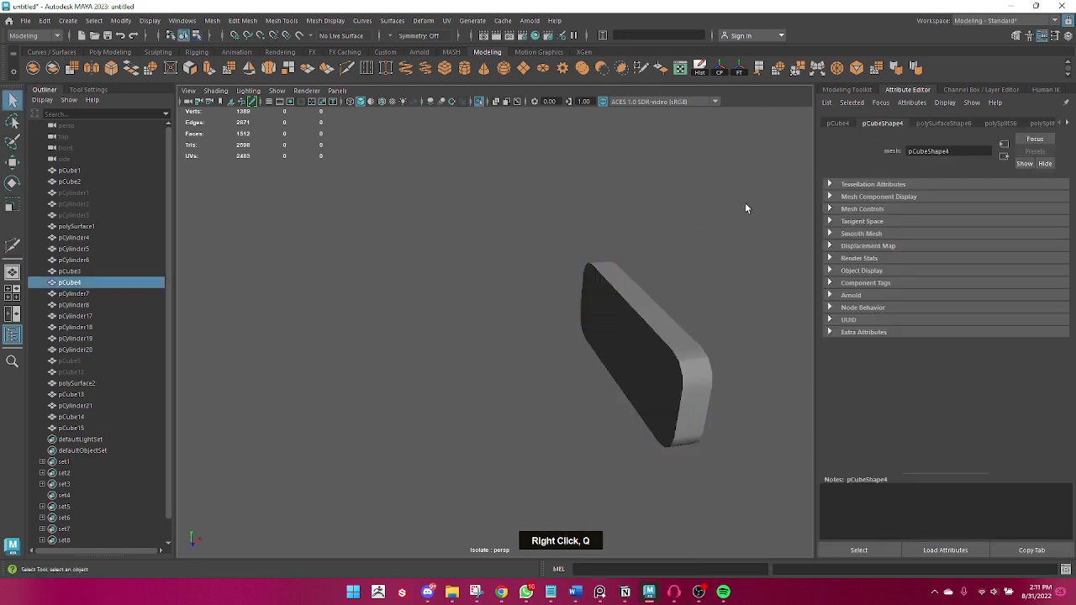
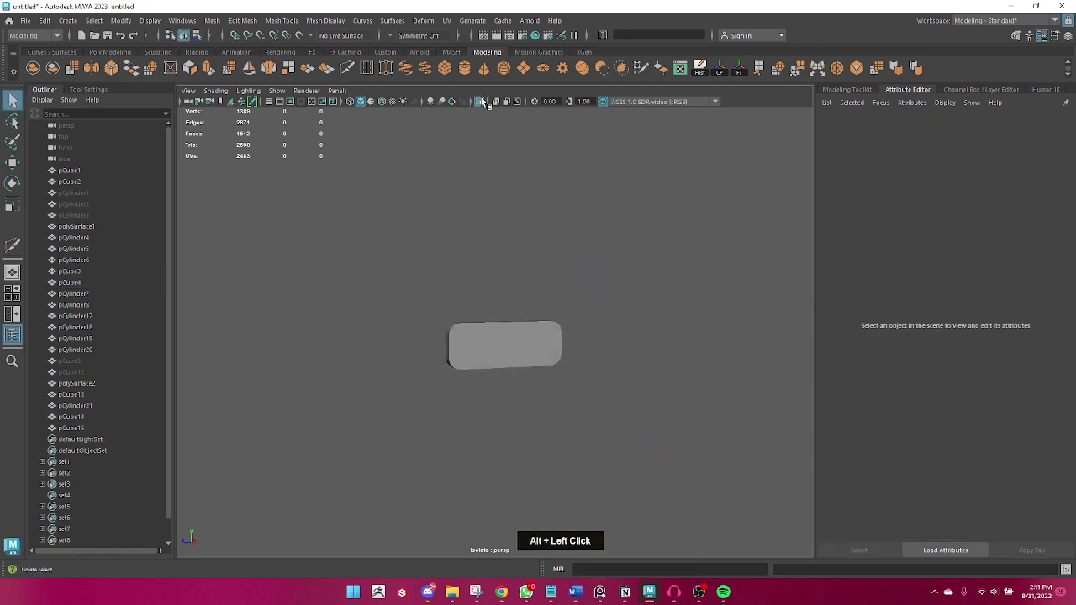
- Turn Isolate Select off to show the full machine and select the front panel around the knobs
double_click(640, 325)
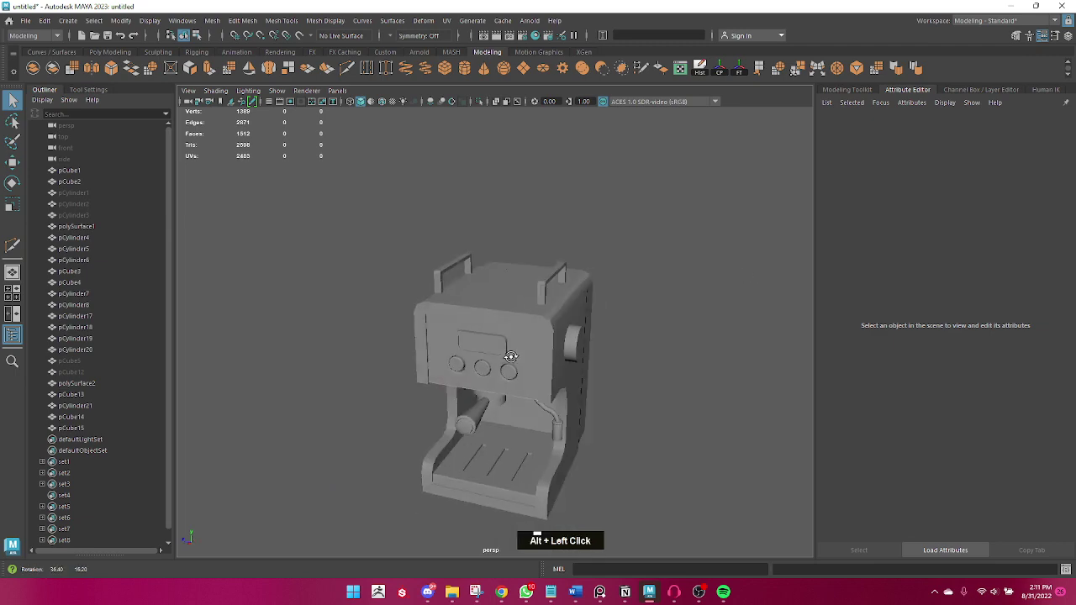
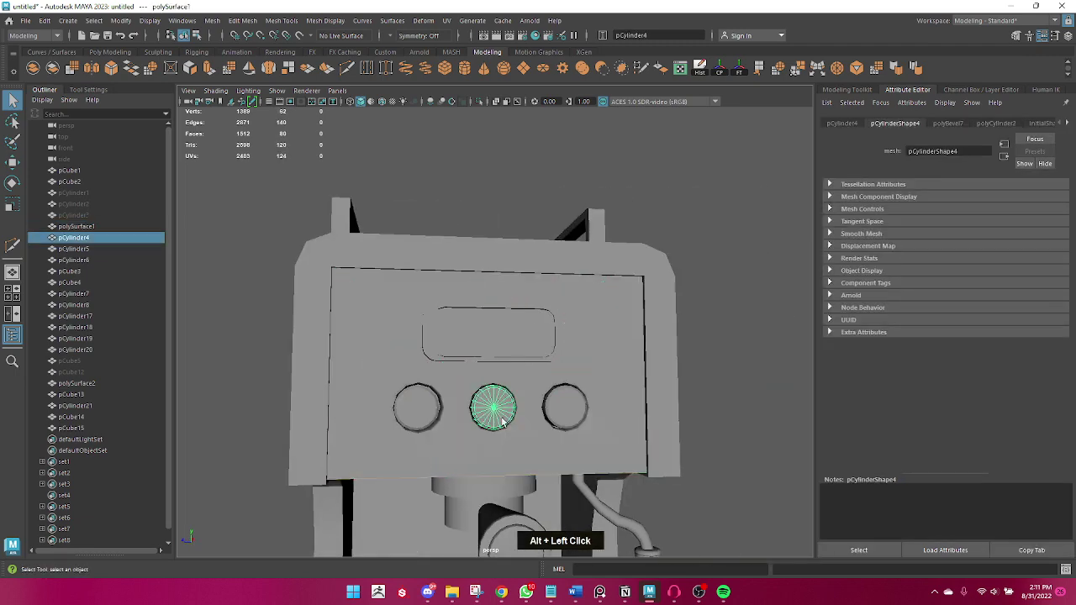
double_click(395, 415)
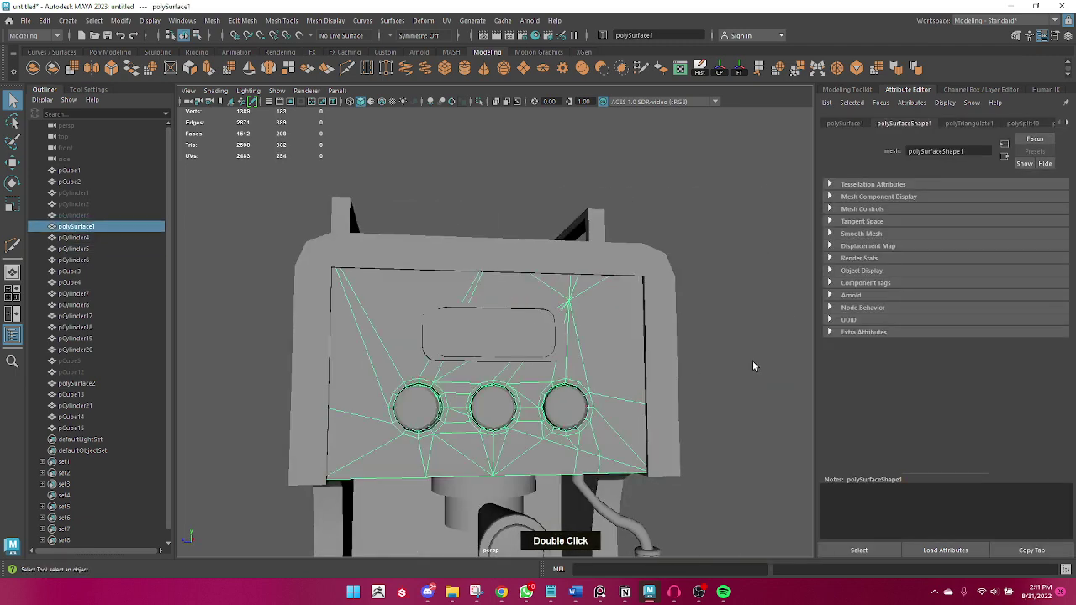
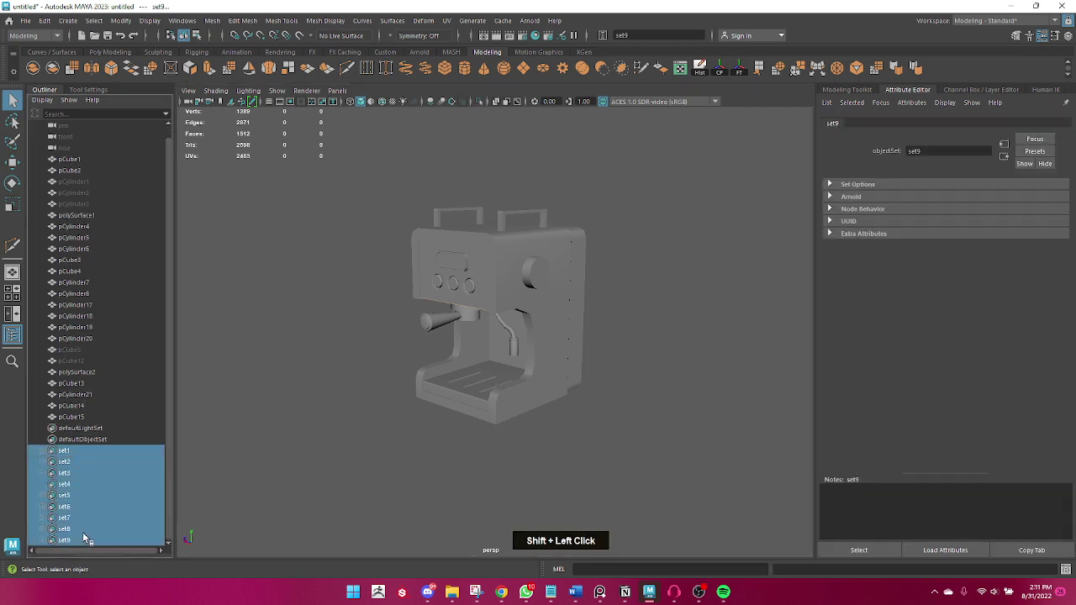
- Delete the hidden leftover cylinder and cube pieces from the Outliner
key(Delete)
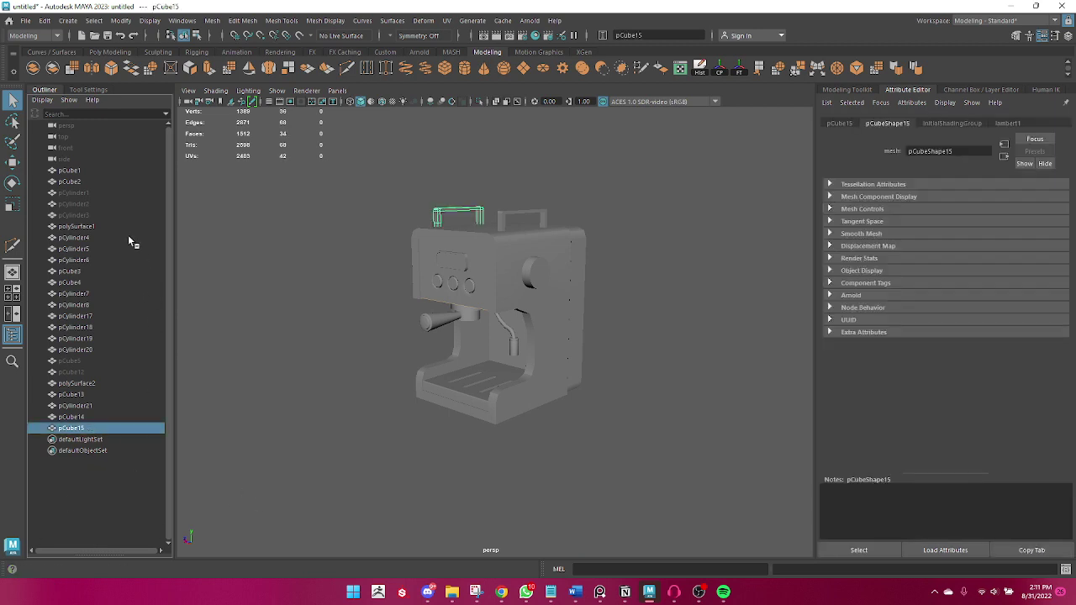
click(100, 176)
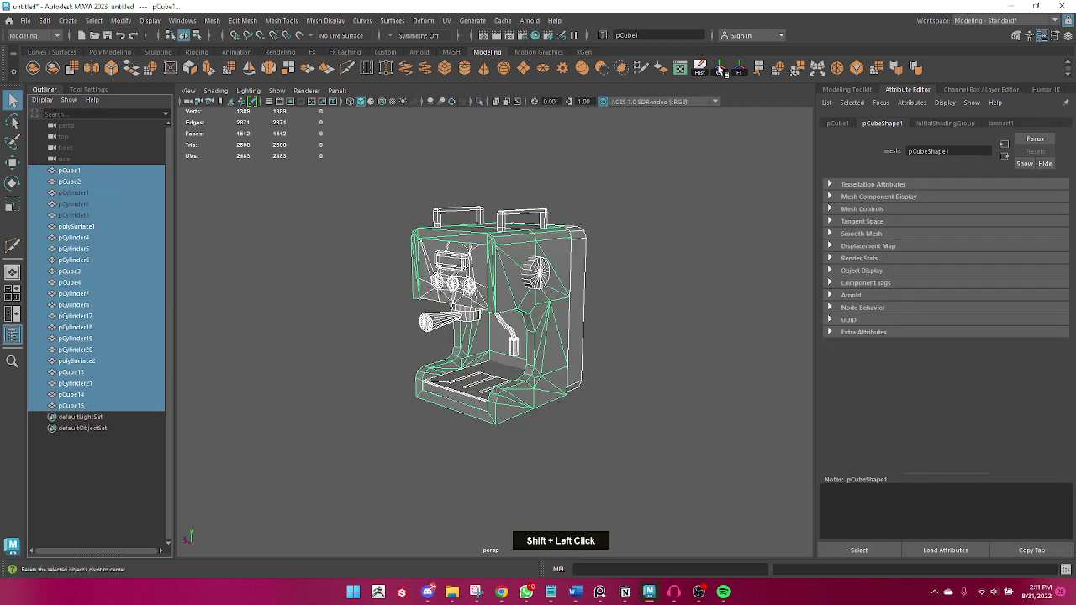
double_click(728, 66)
click(94, 199)
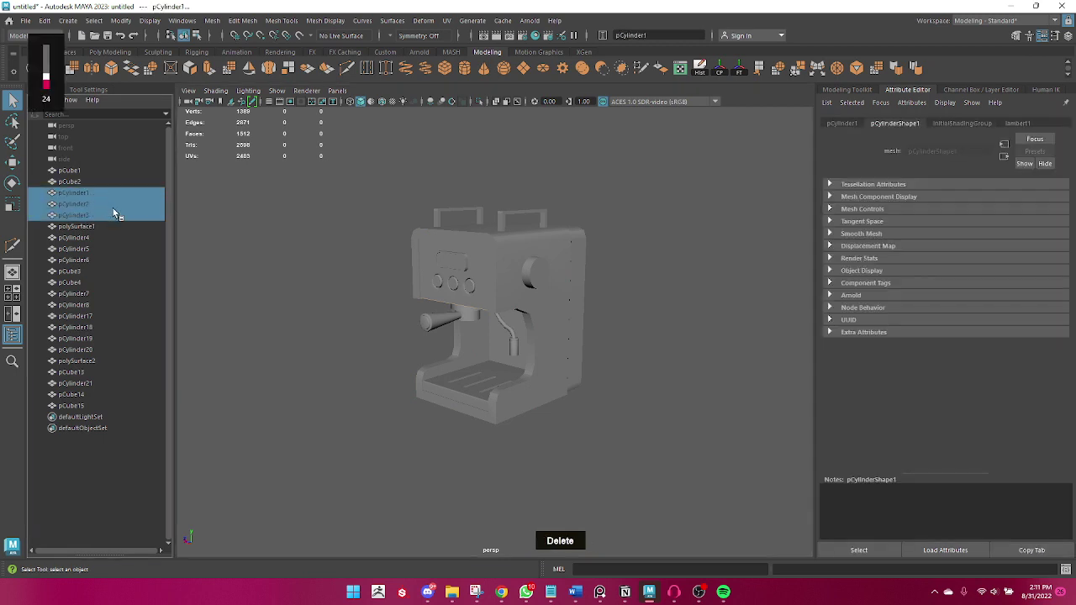
double_click(85, 174)
- Select both top handle pieces pCube14 and pCube15 together for renaming to Sap and Sap1
click(102, 375)
double_click(71, 373)
click(276, 357)
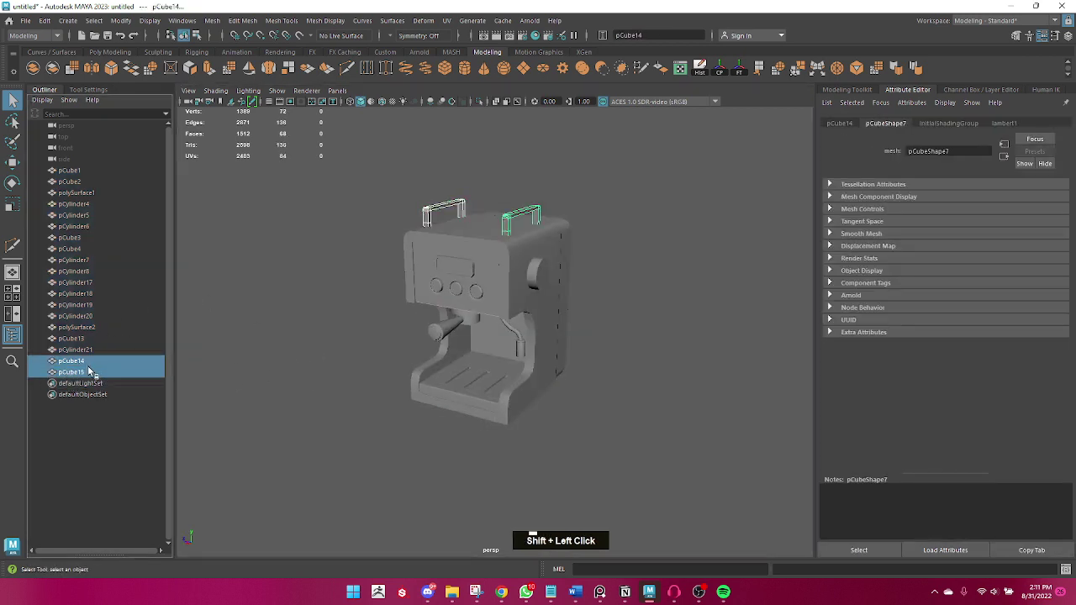
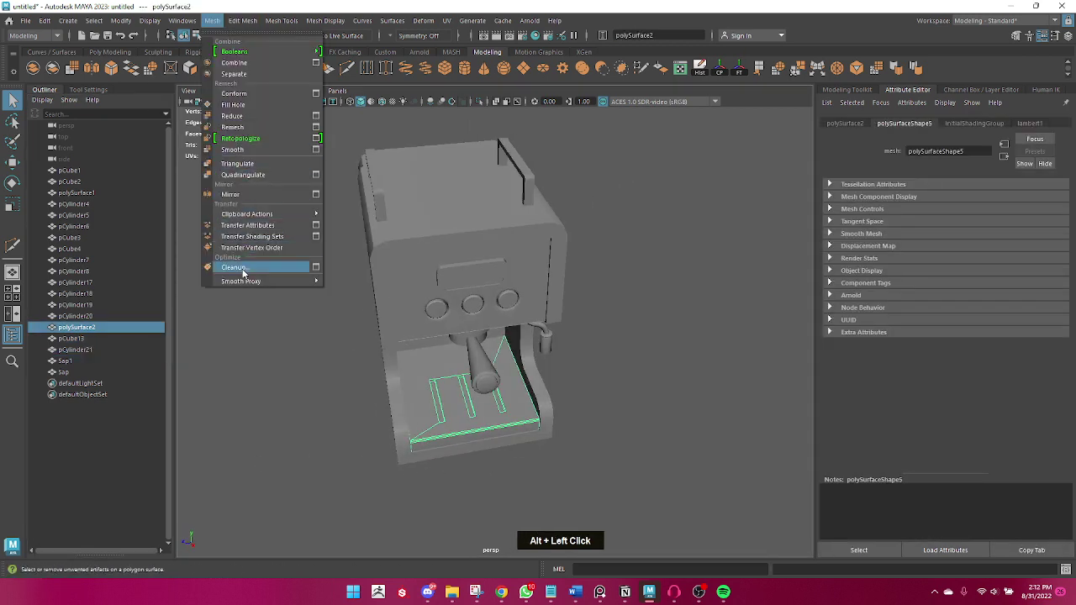
- Run Cleanup on the grate polySurface2, return to Object Mode and clear the selection
key(q)
right_click(511, 398)
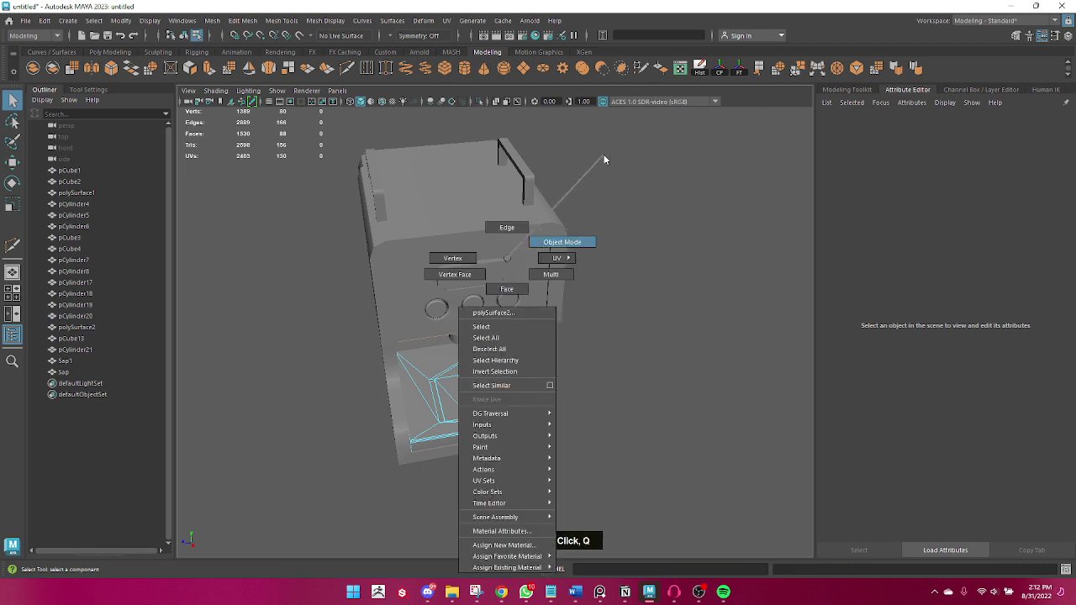
right_click(639, 368)
click(629, 374)
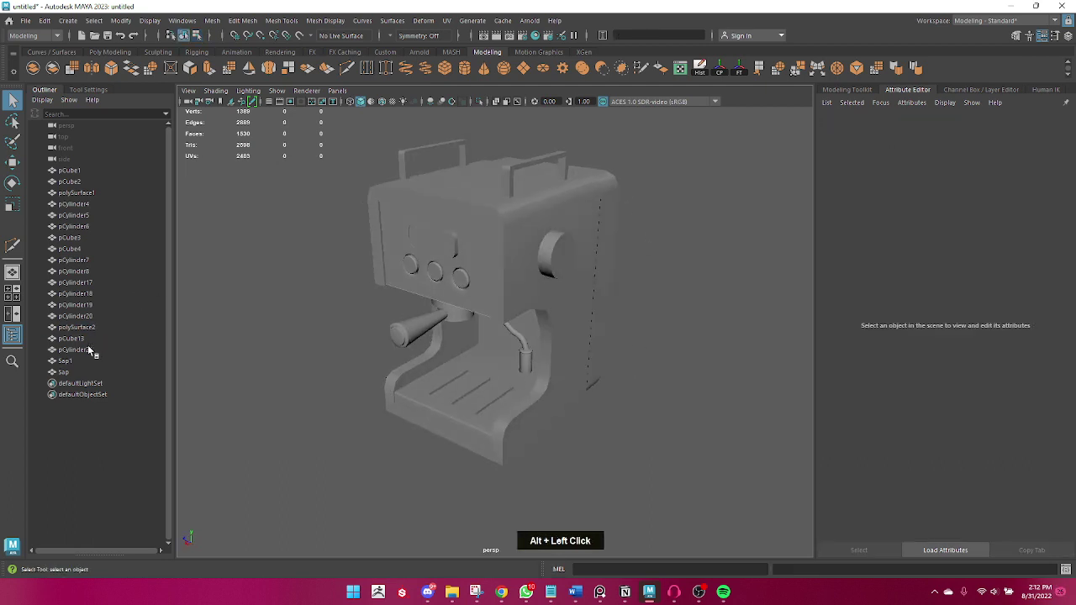
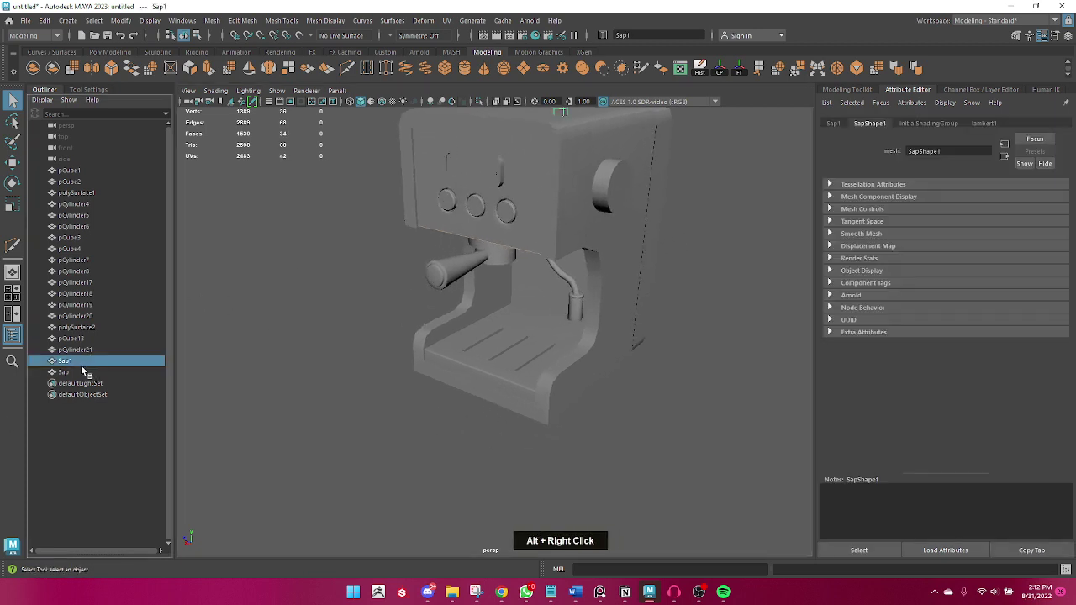
middle_click(443, 330)
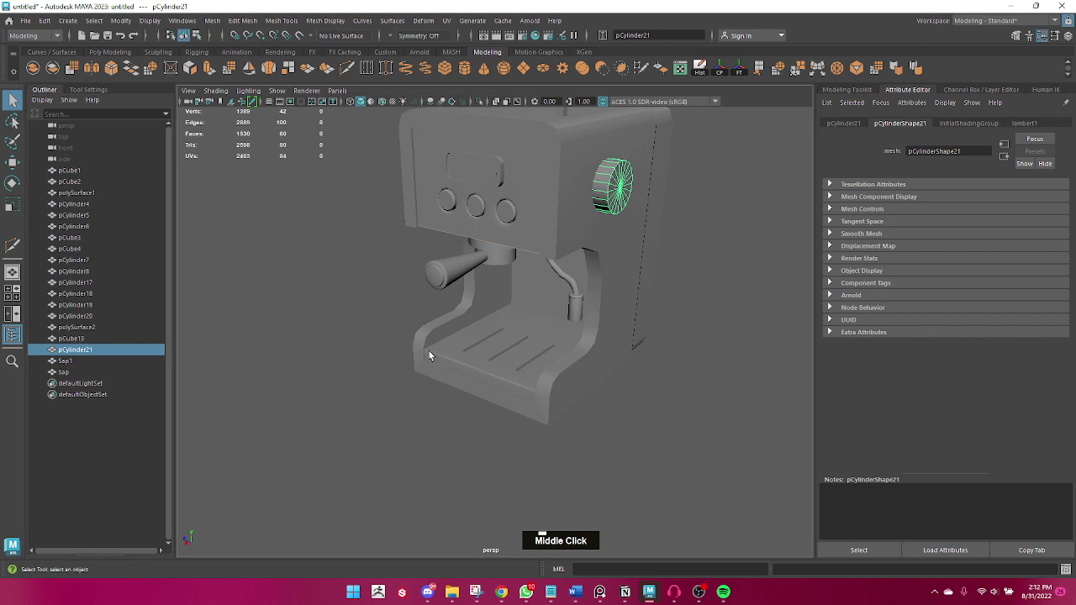
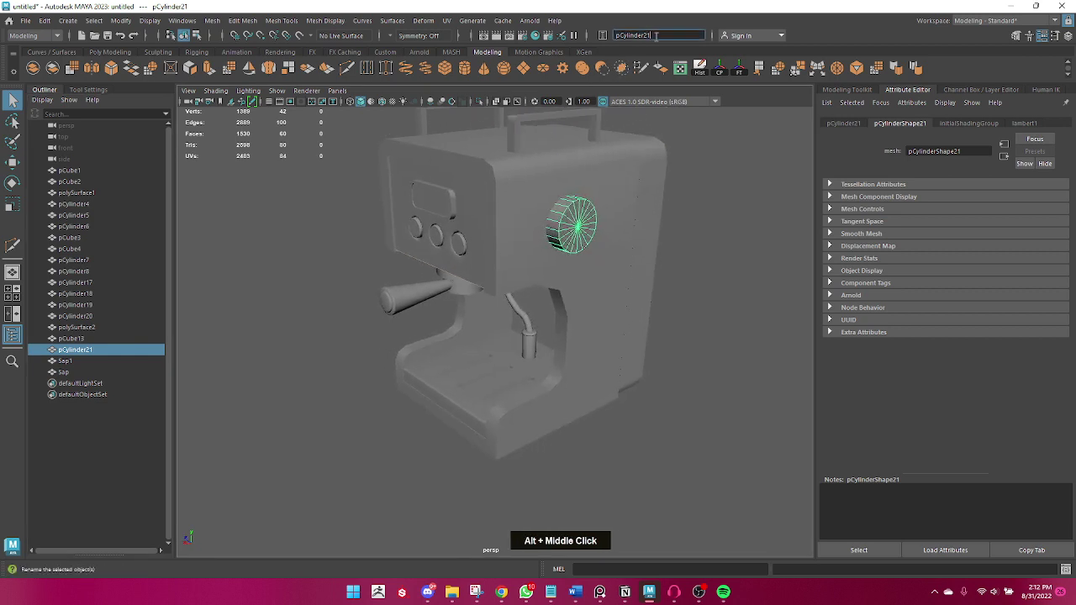
- Rename the side knob cylinder to AcipKapamaTusu in the name field
key(BackSpace)
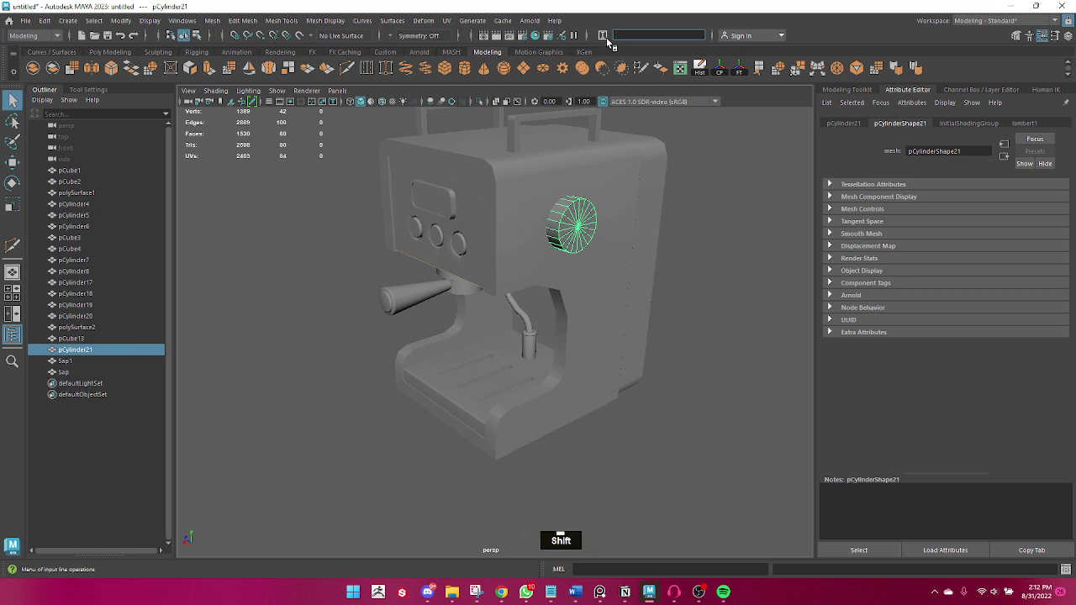
text(open)
key(Return)
double_click(79, 347)
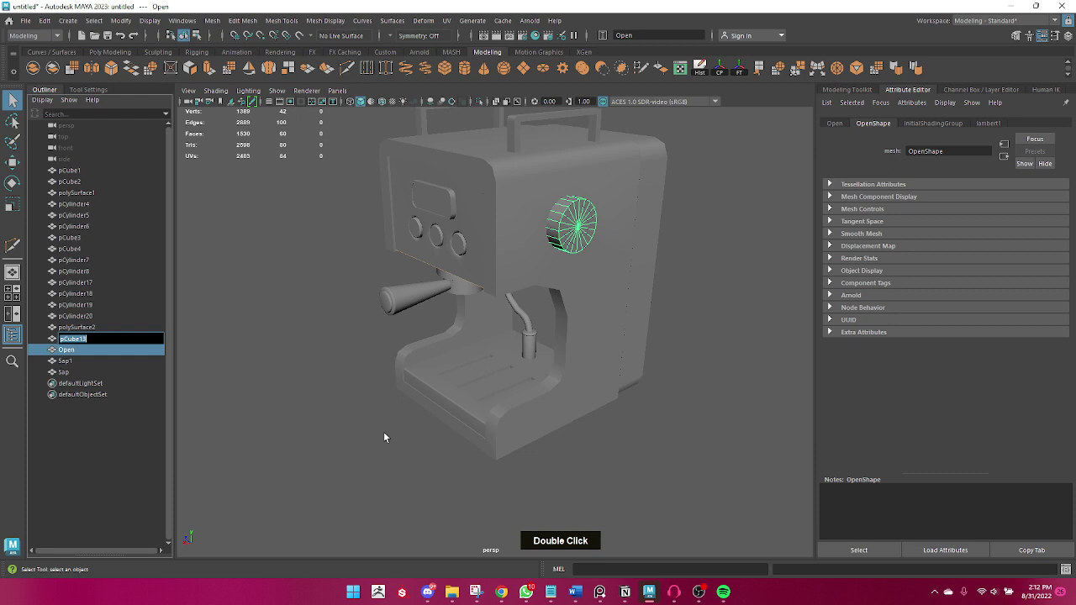
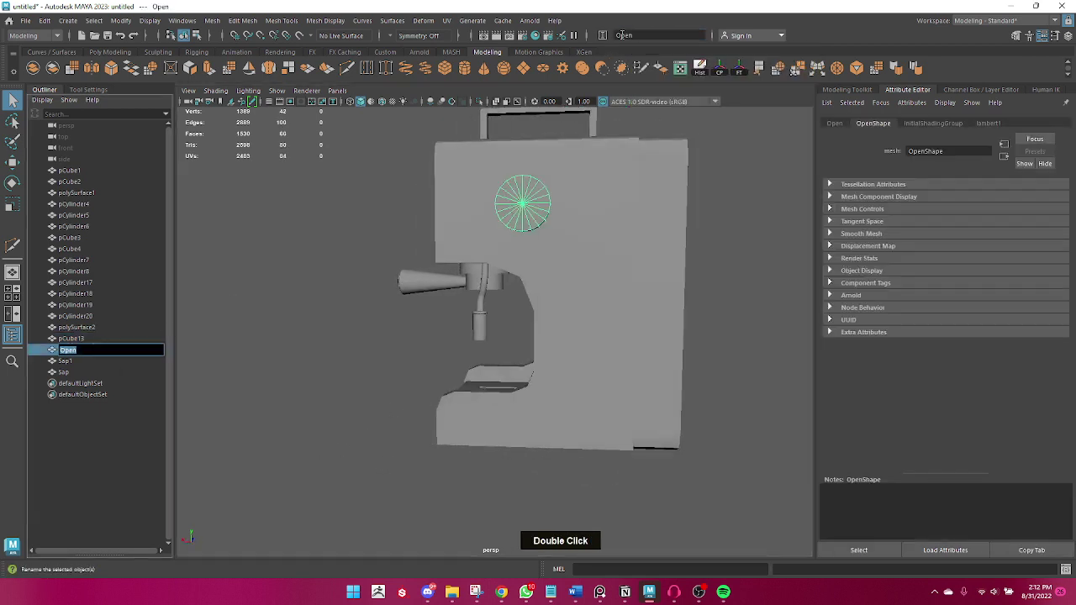
key(ctrl+a)
text(aclp)
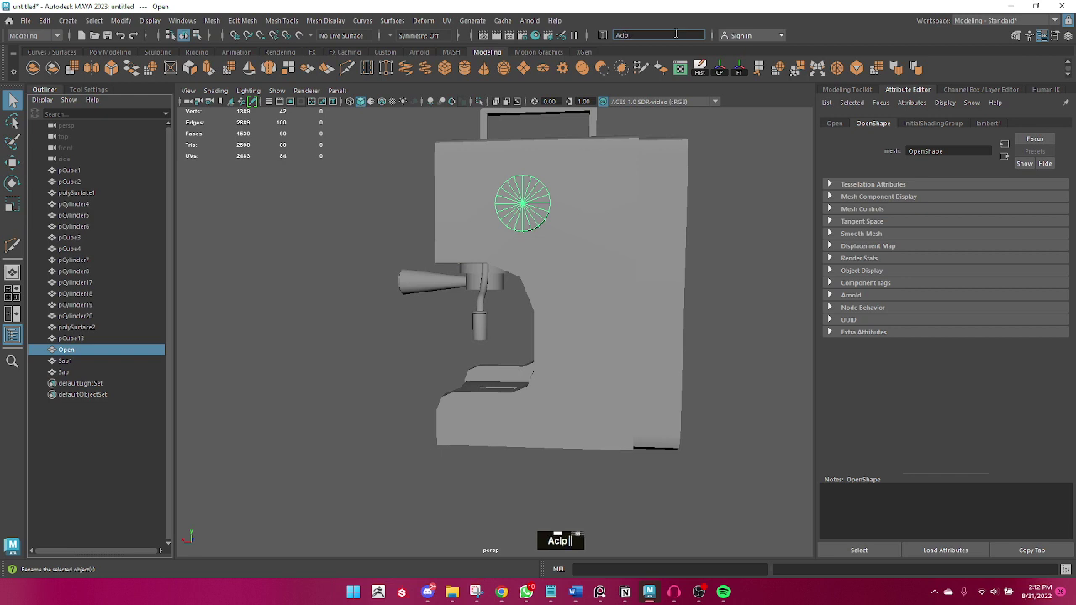
text(kapamatusu)
key(Return)
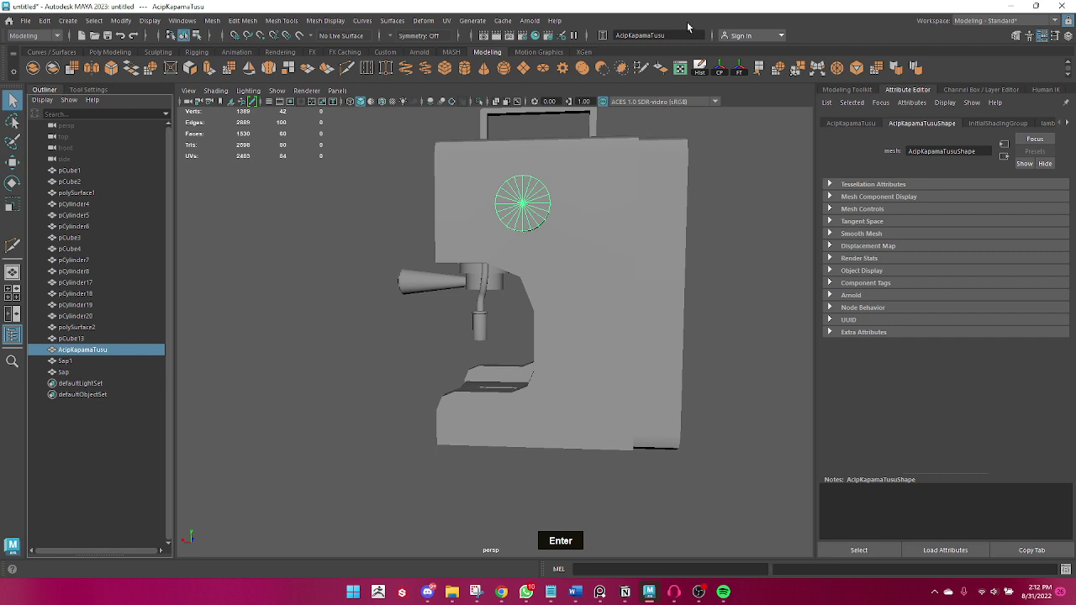
- Rename the long side panel strip to Arka and the drip tray grate to Zemin
key(Return)
click(455, 357)
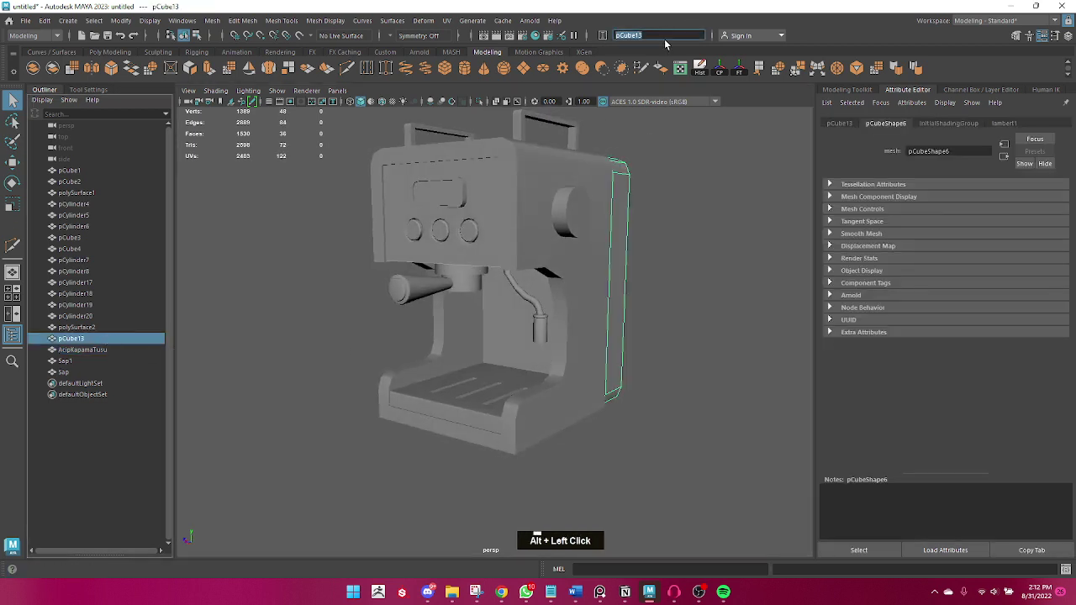
text(ark)
key(Return)
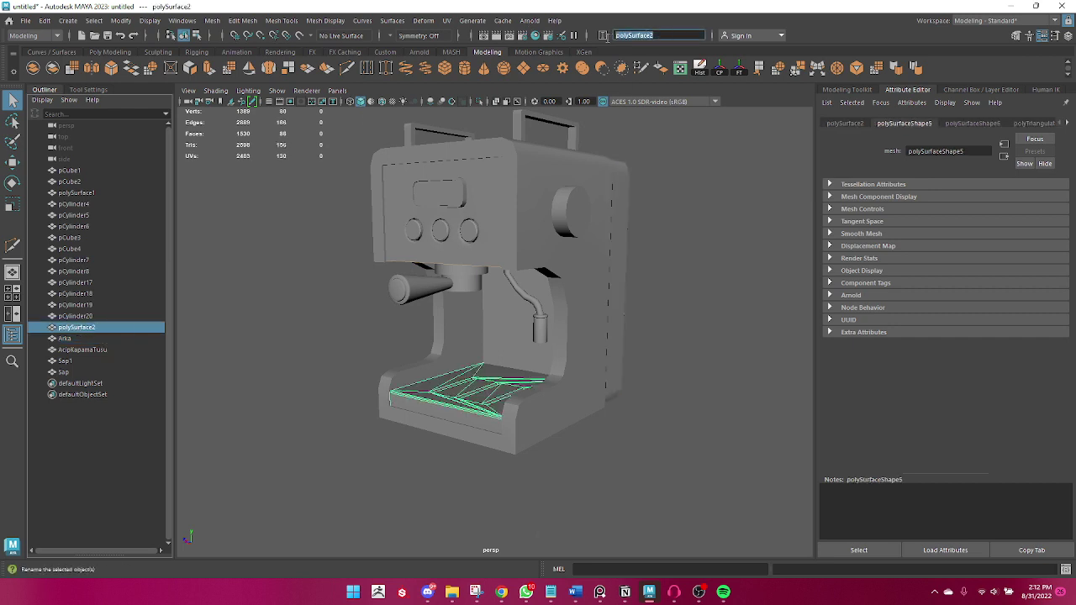
text(zemin)
key(Return)
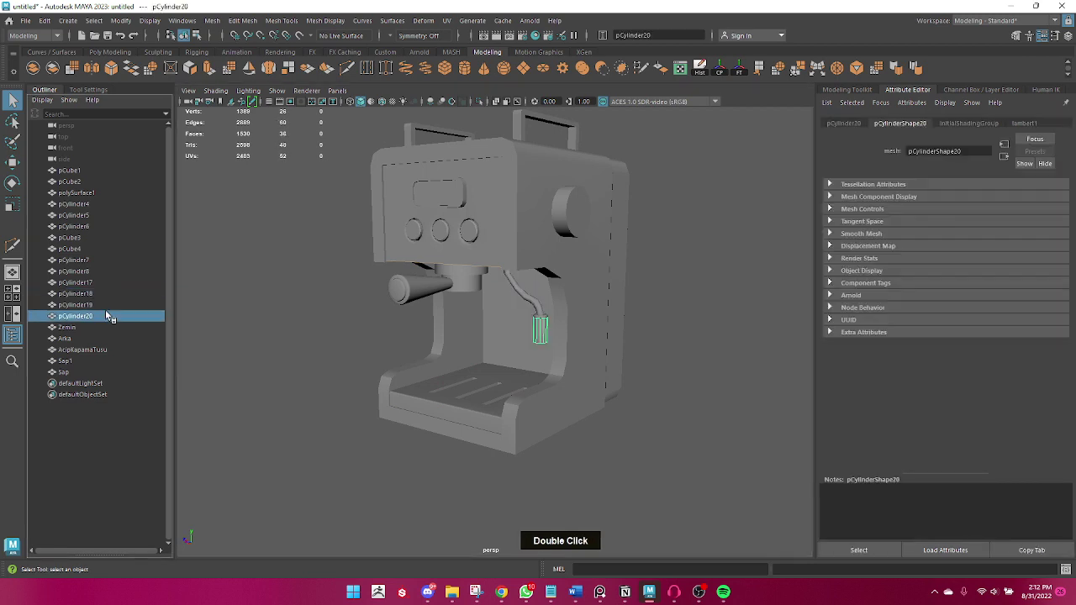
- Combine the steam wand pieces into one object and delete its construction history
click(108, 308)
double_click(101, 303)
click(100, 301)
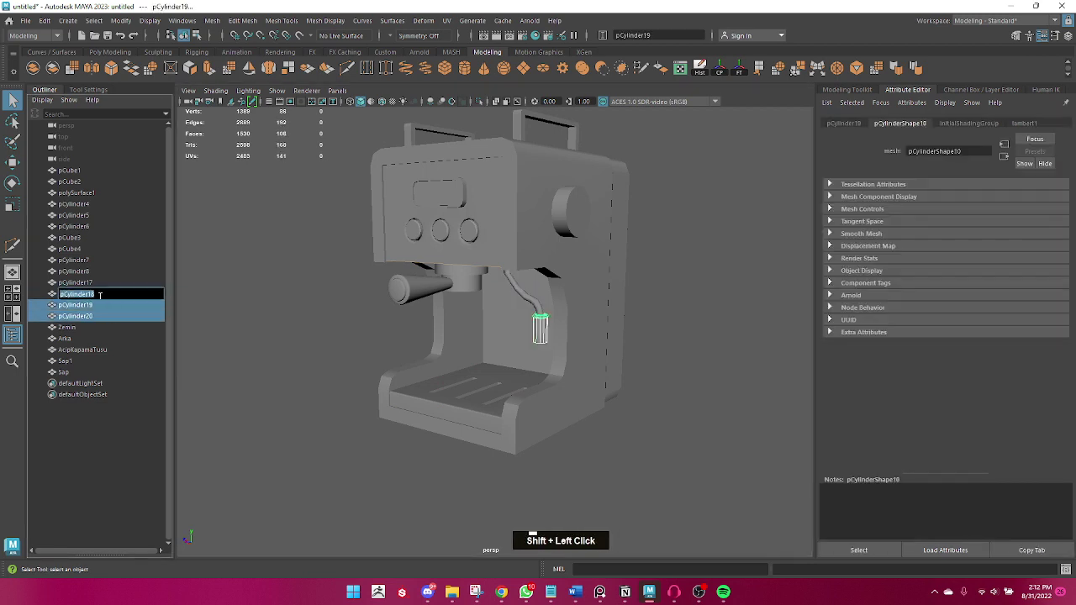
key(ctrl+z)
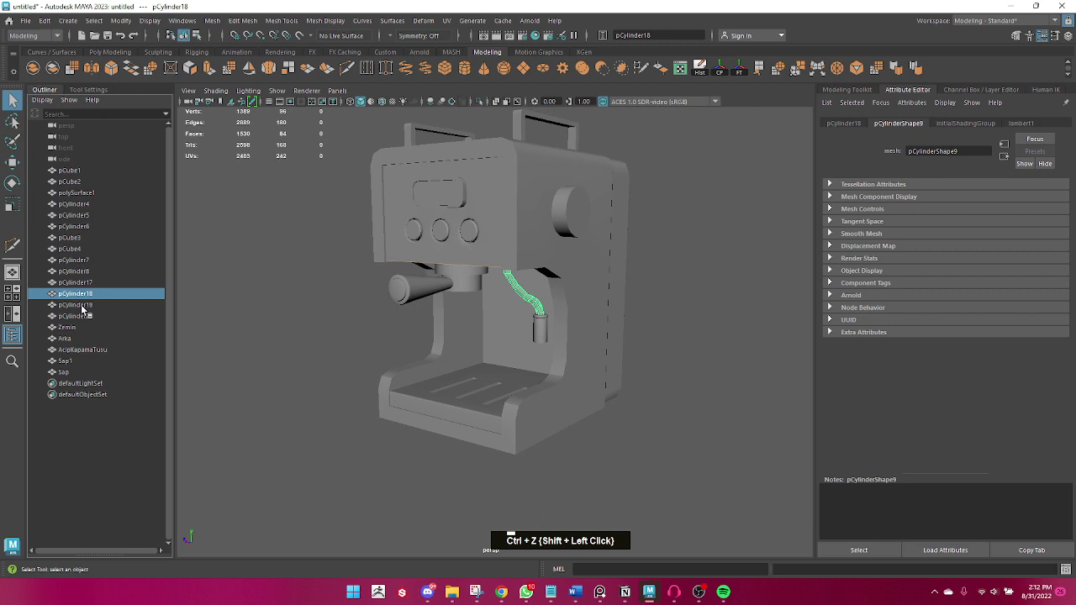
double_click(88, 316)
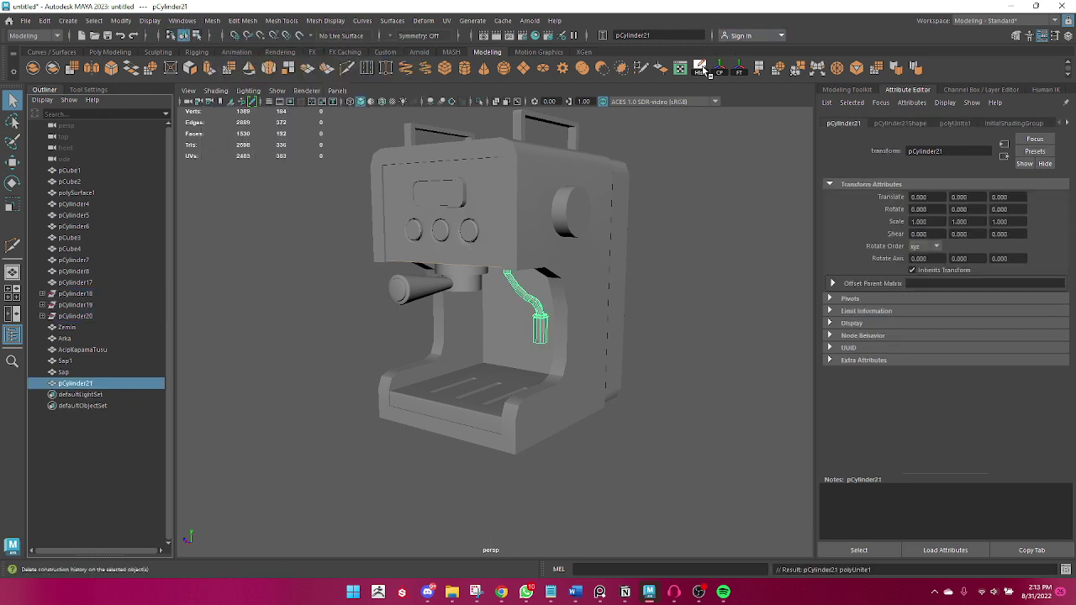
double_click(731, 76)
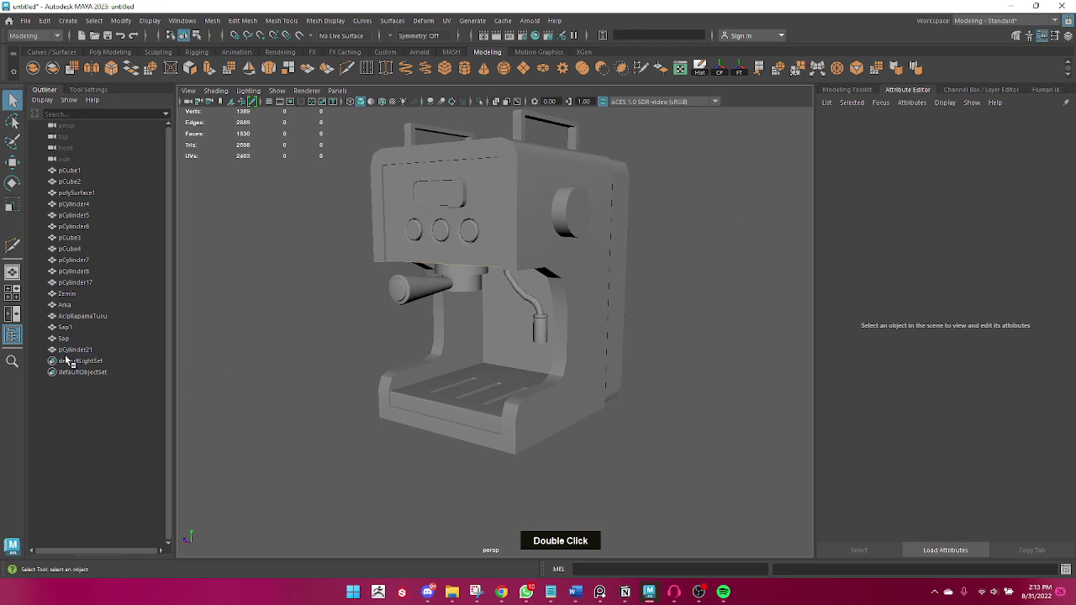
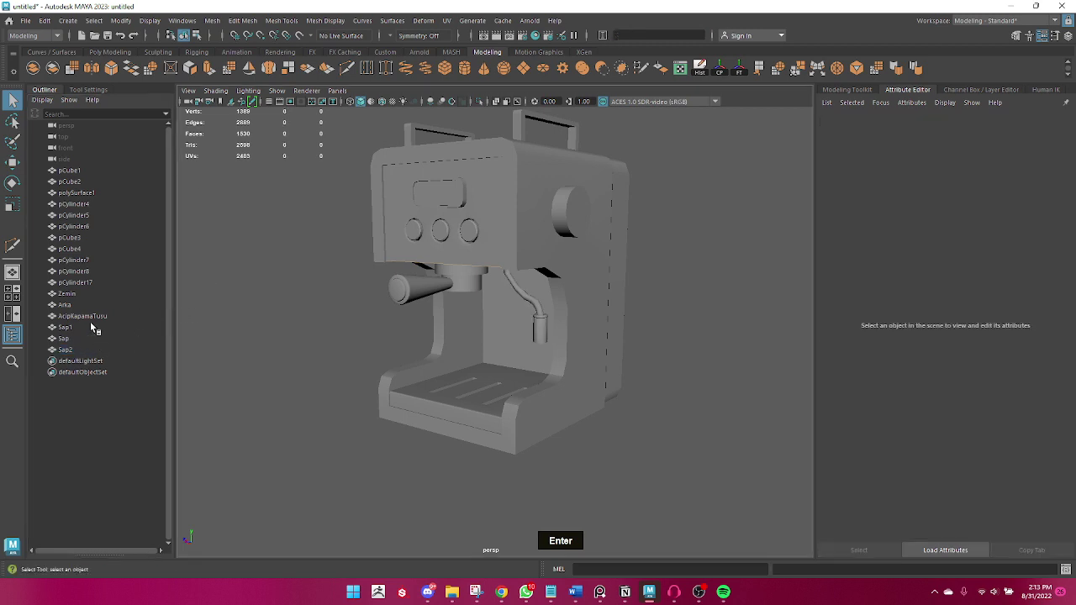
- Combine the group head ring and portafilter handle and name the result KahveAlani
double_click(78, 269)
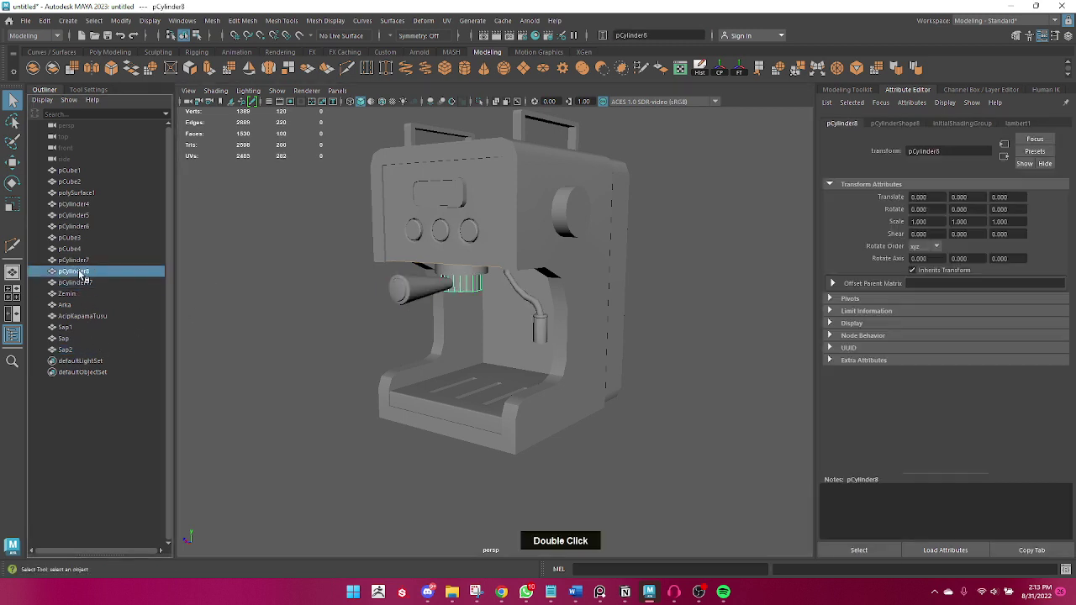
click(482, 223)
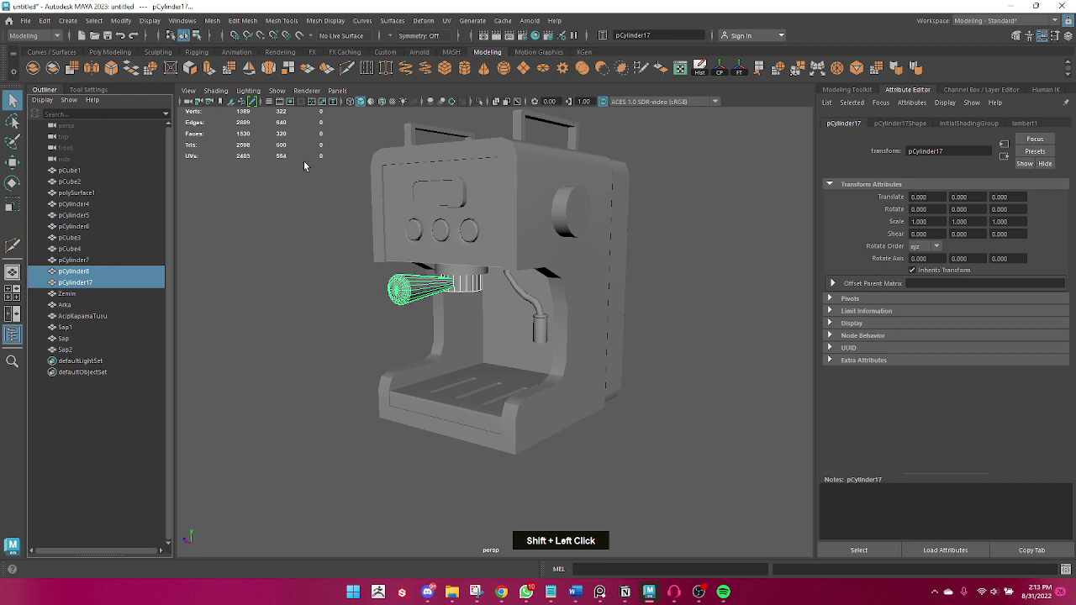
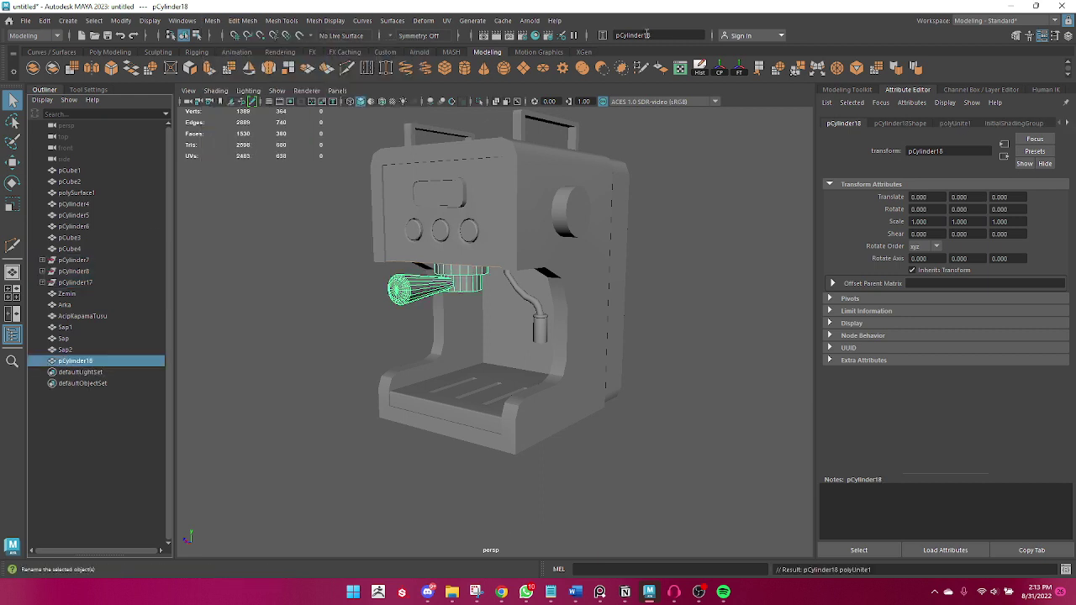
text(kahvealani)
key(Return)
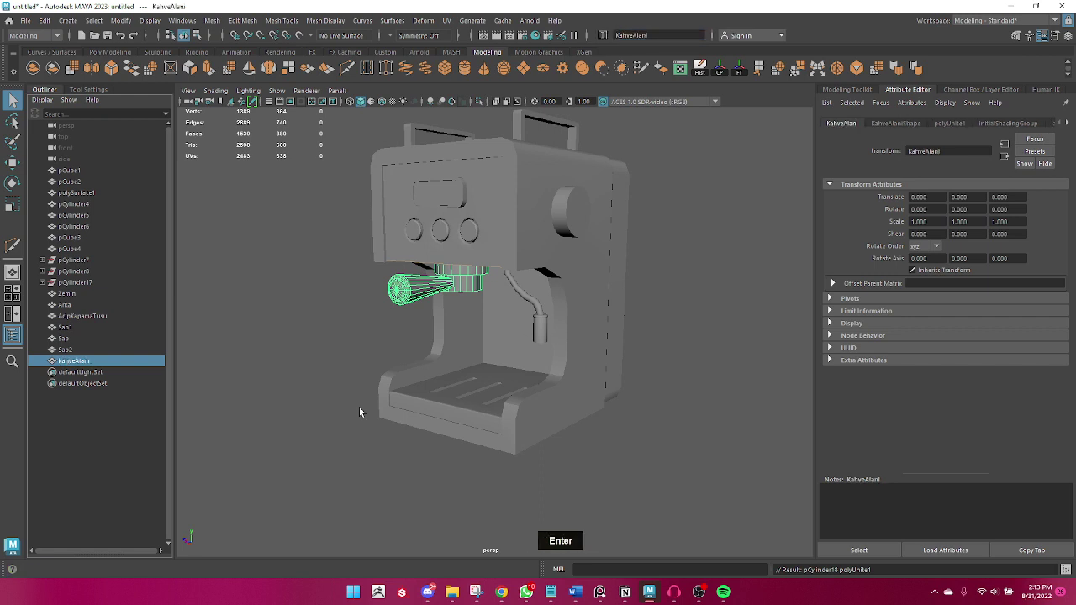
- Freeze Transformations on the renamed parts from Zemin to KahveAlani, then deselect everything
double_click(88, 267)
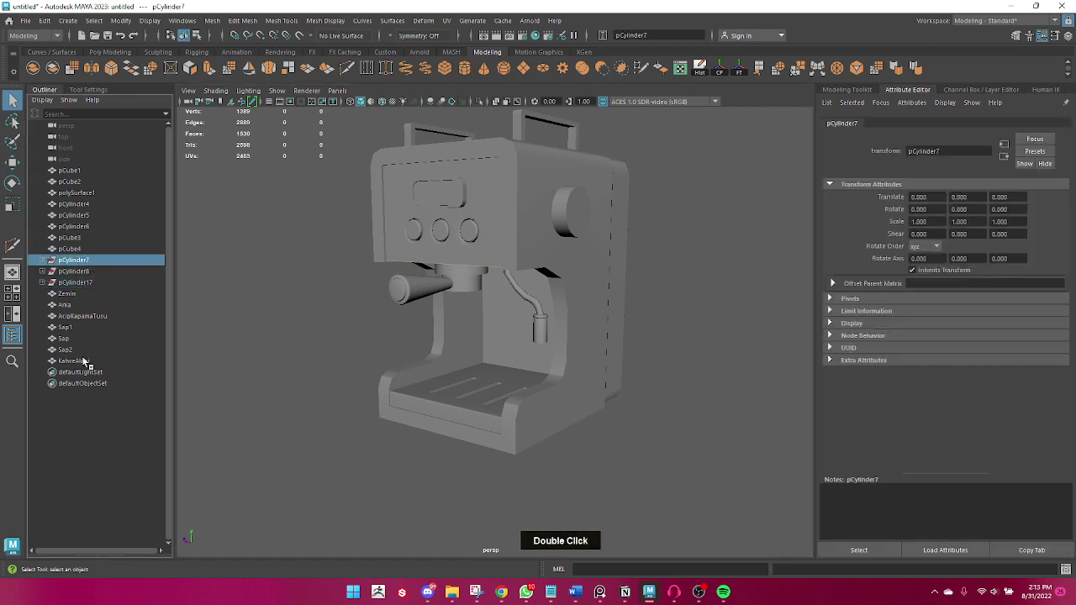
click(82, 304)
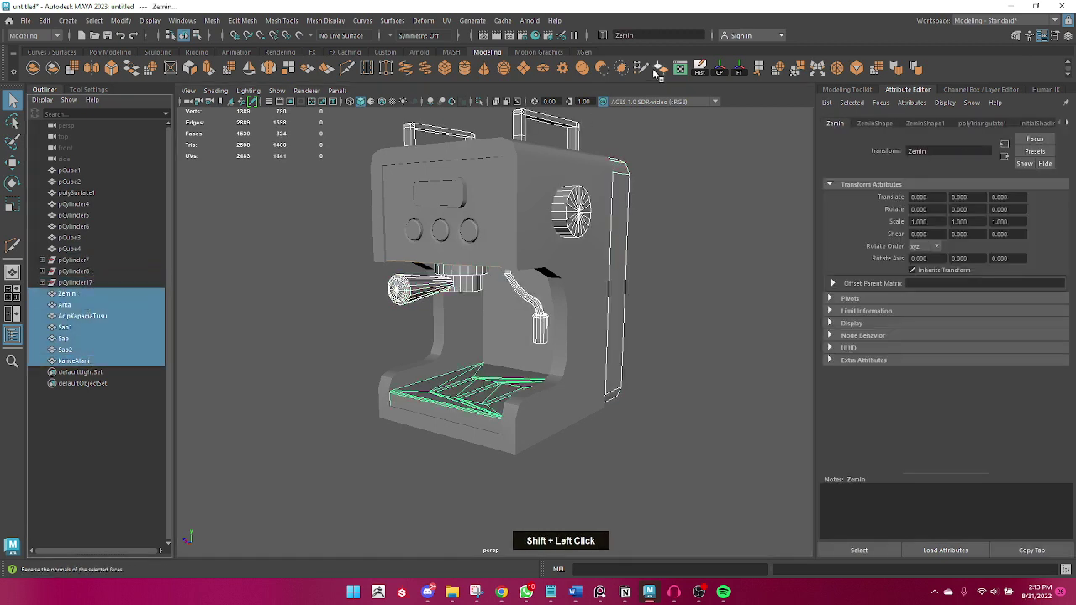
double_click(723, 75)
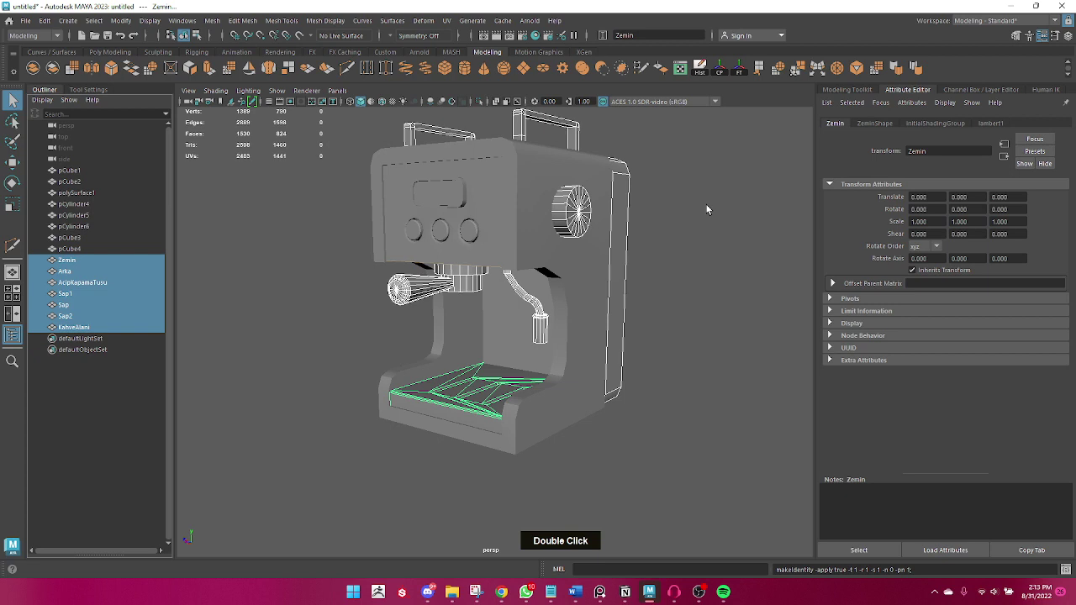
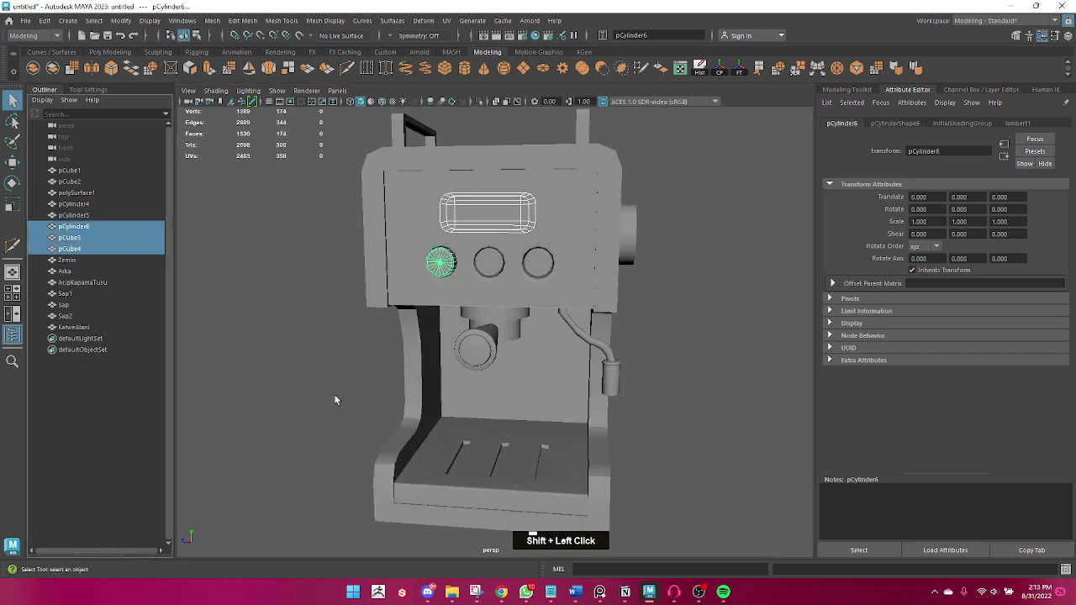
click(80, 214)
click(89, 202)
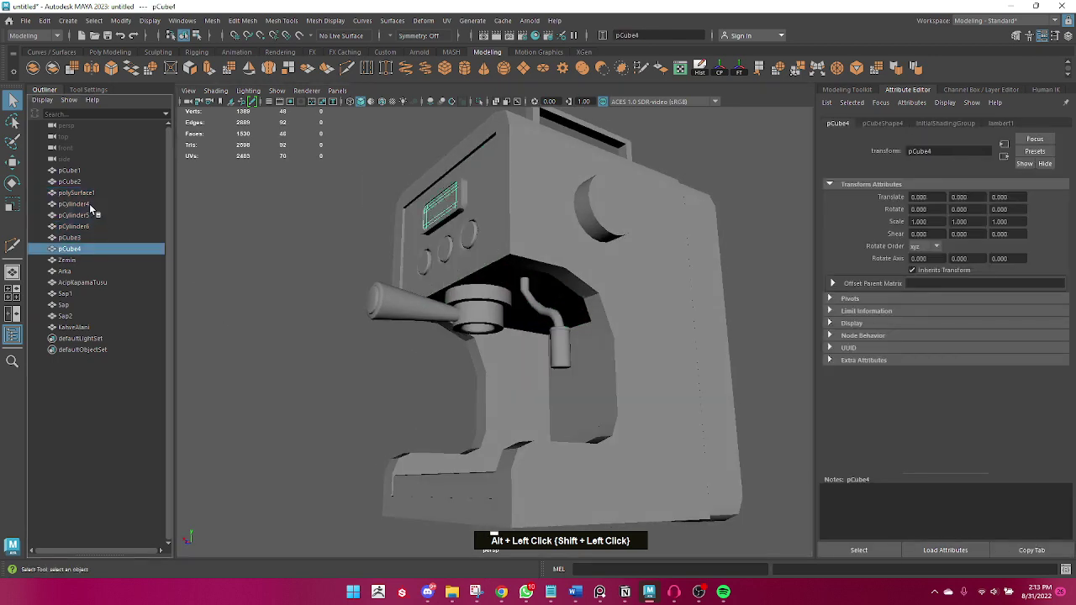
click(313, 396)
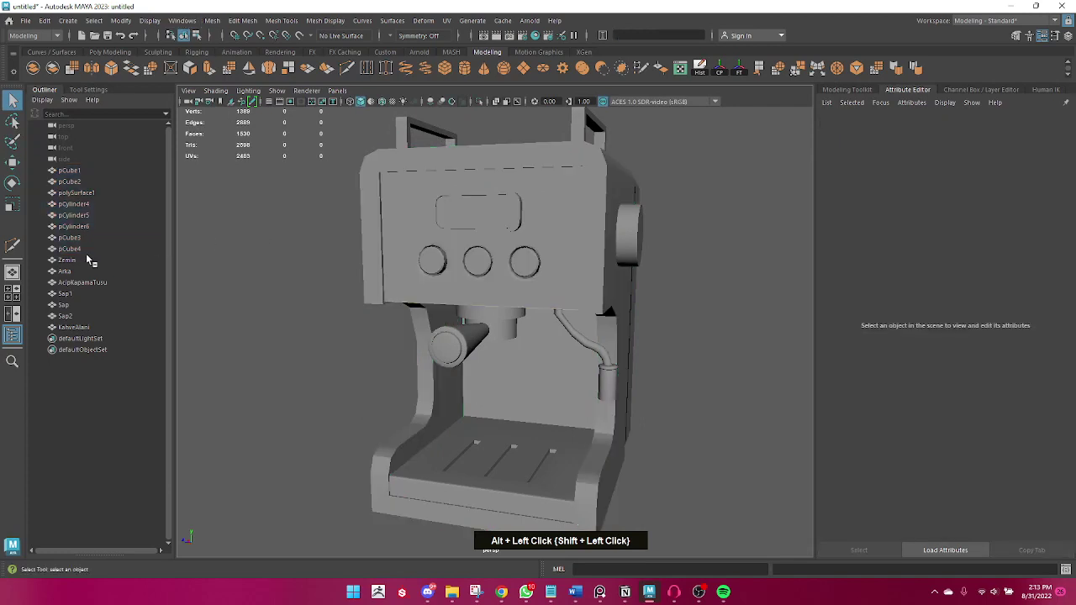
- Rename the display screen and frame pieces to DereceOlcekleri and DereceOlcekleri1
double_click(82, 258)
click(82, 244)
double_click(81, 238)
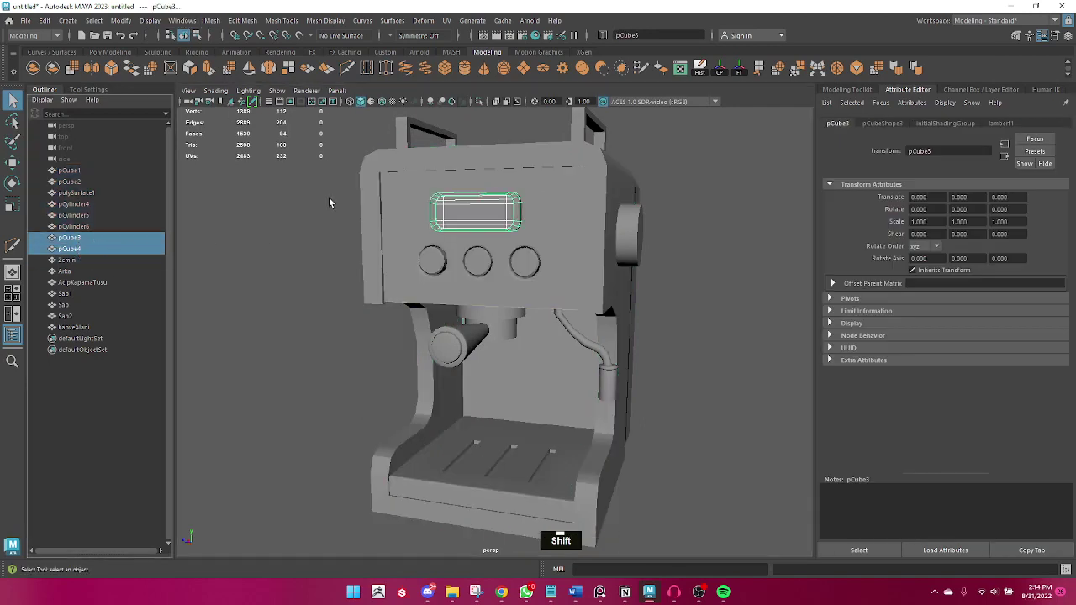
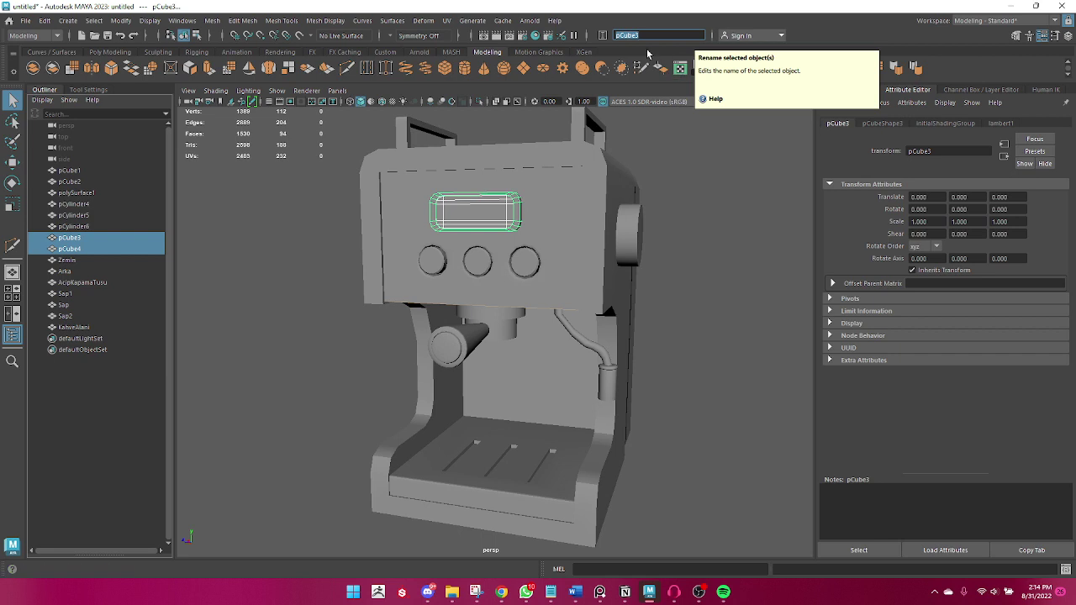
text(dereceolcekyeri)
key(Return)
key(Return)
- Rename the three knob cylinders to Tuslar, Tuslar1, Tuslar2 and select the main body parts
click(94, 213)
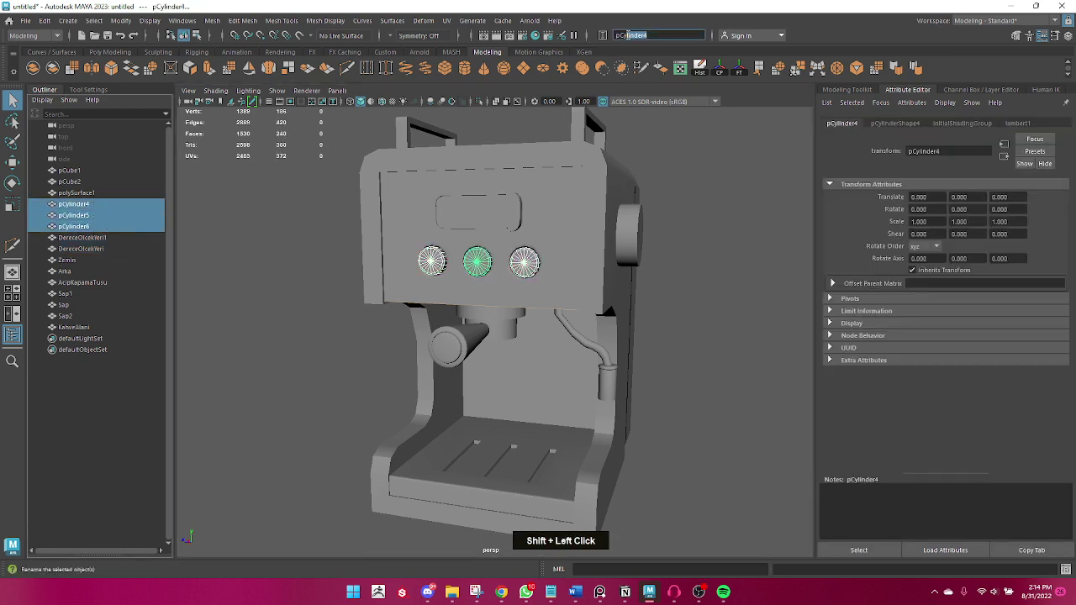
text(tuslar)
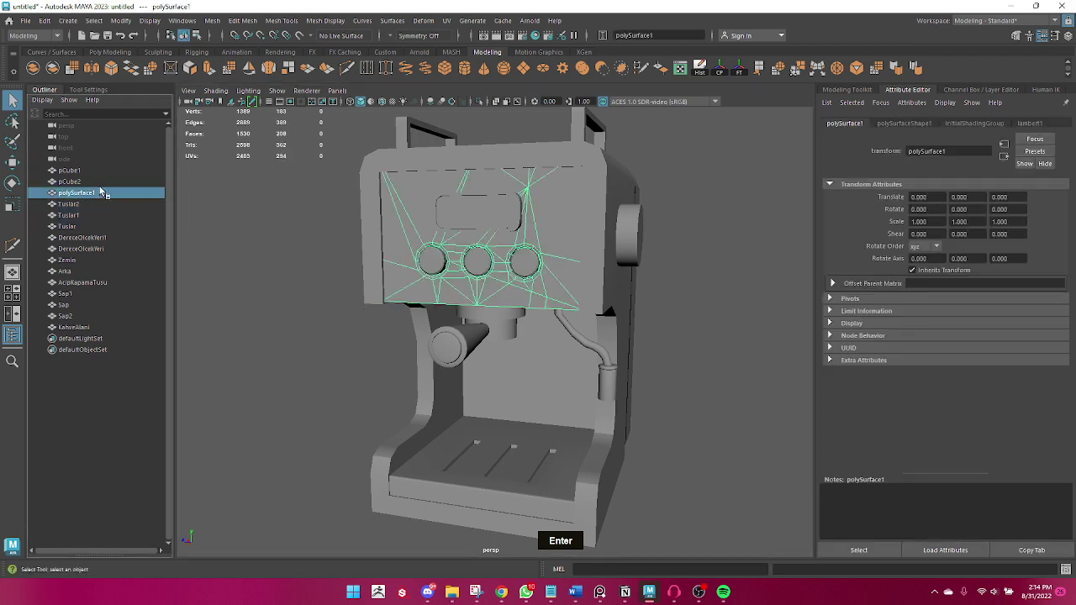
key(Return)
click(81, 174)
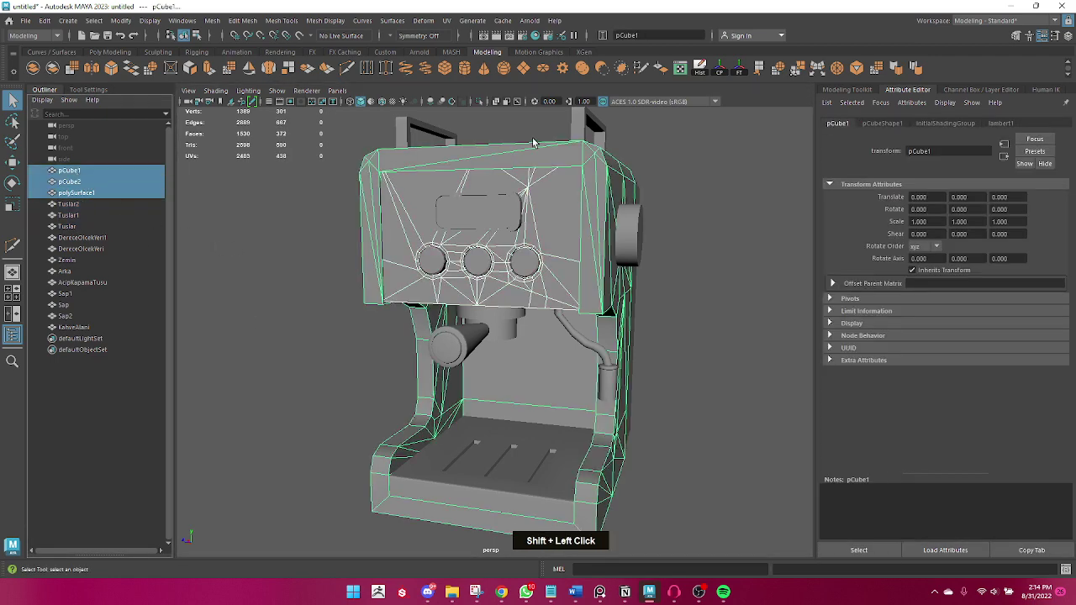
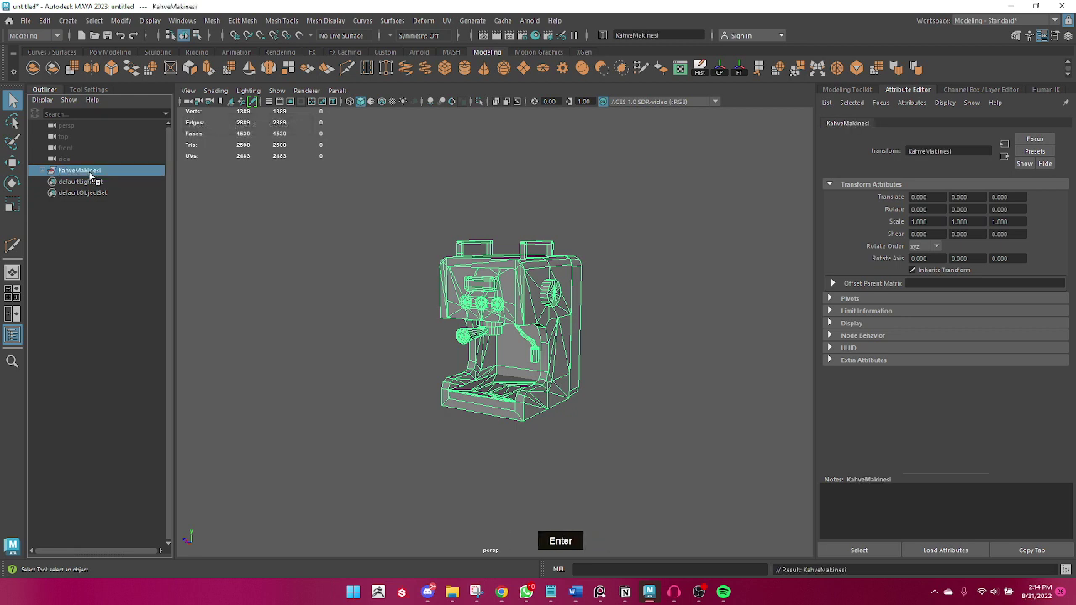
- Scroll the Outliner to review the KahveMakinesi group with the Makine body parts
scroll(down, 3)
scroll(up, 3)
scroll(down, 3)
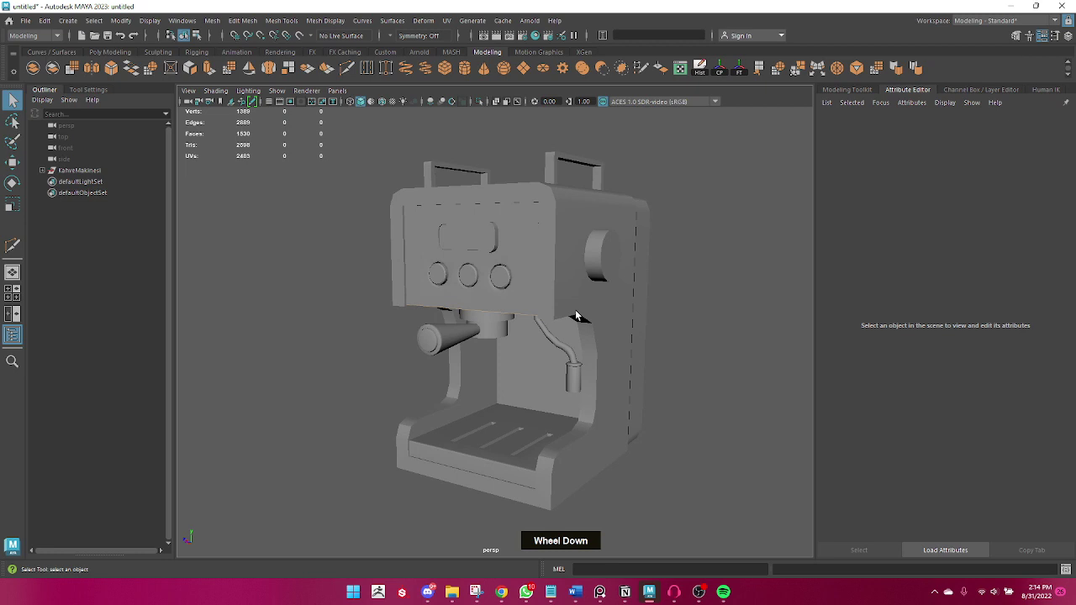
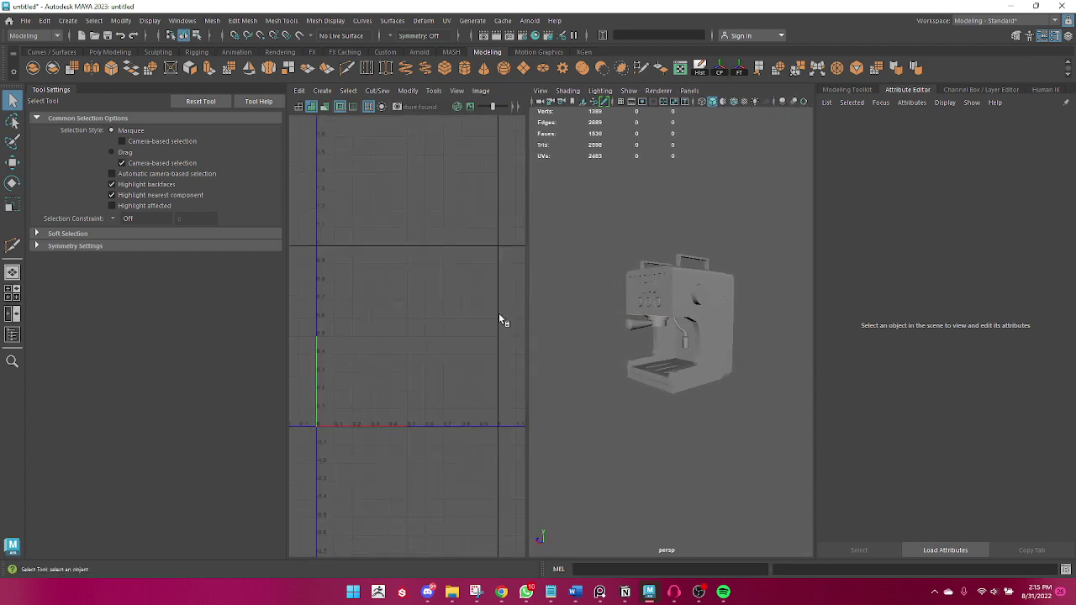
- Apply a planar UV projection to Makine2 and switch to edge mode for seam picking
scroll(up, 3)
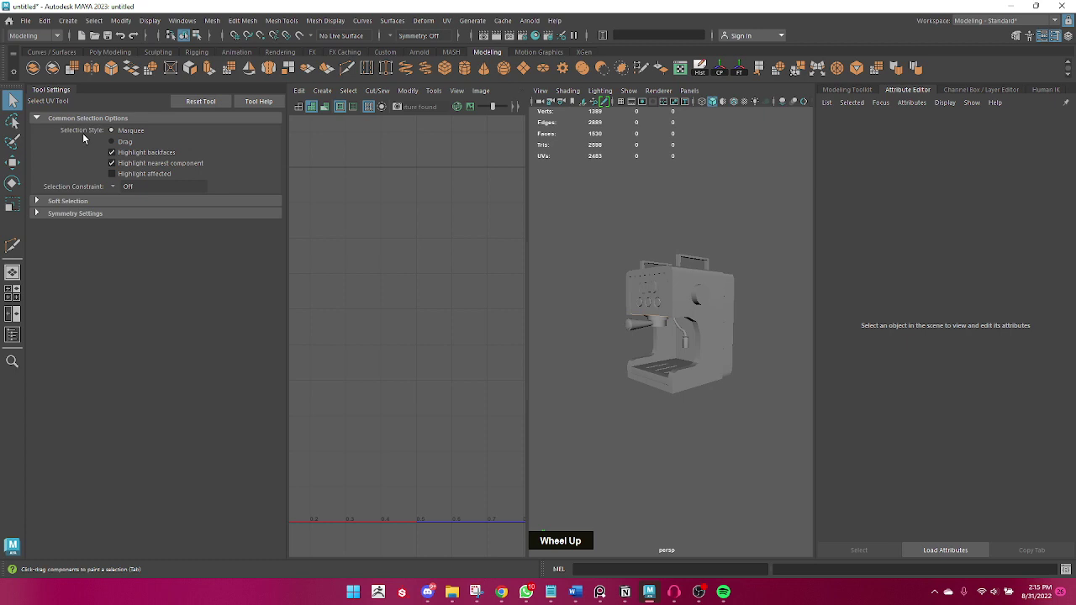
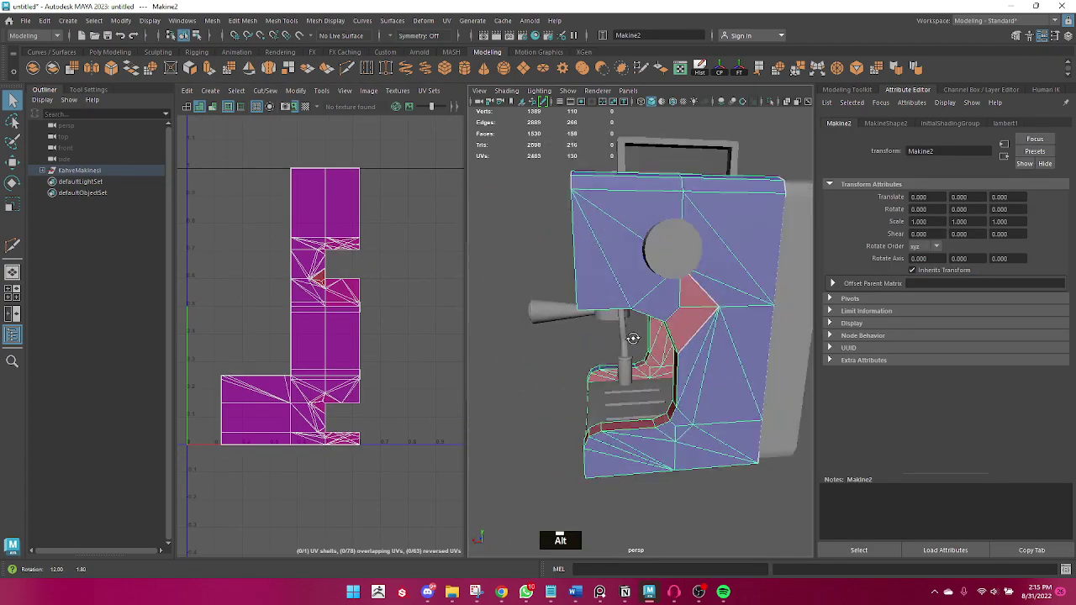
right_click(681, 291)
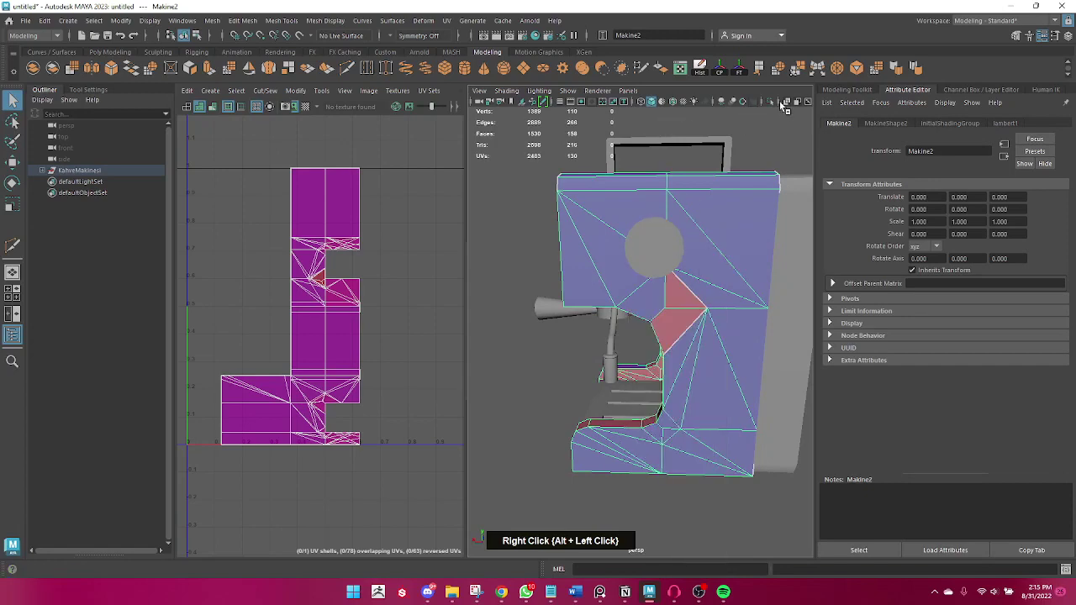
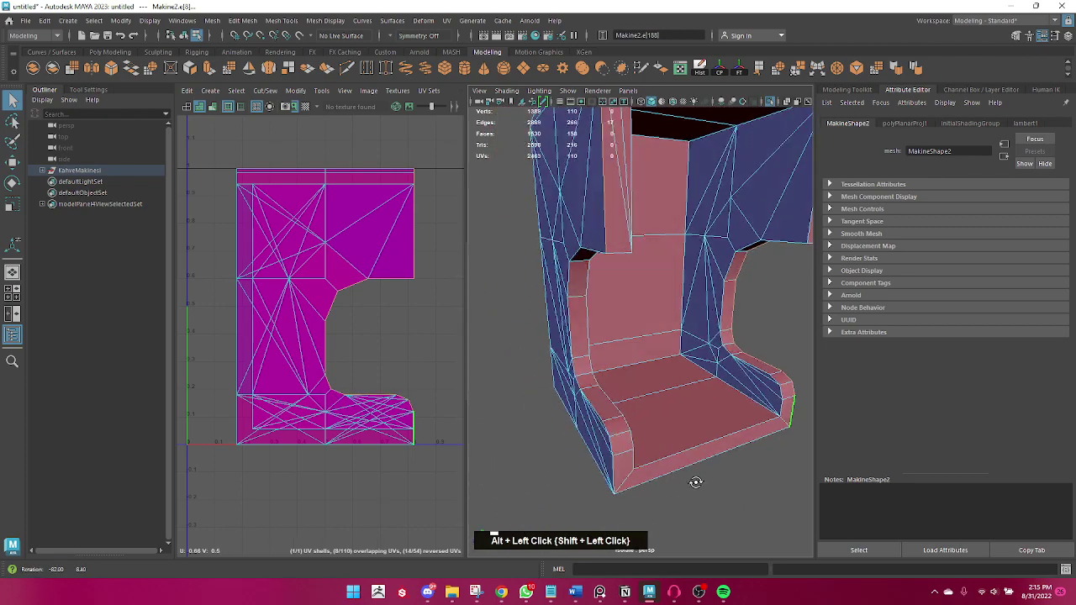
- Cut Makine2's UVs along the seam edges of its lower corner
click(625, 477)
key(ctrl+z)
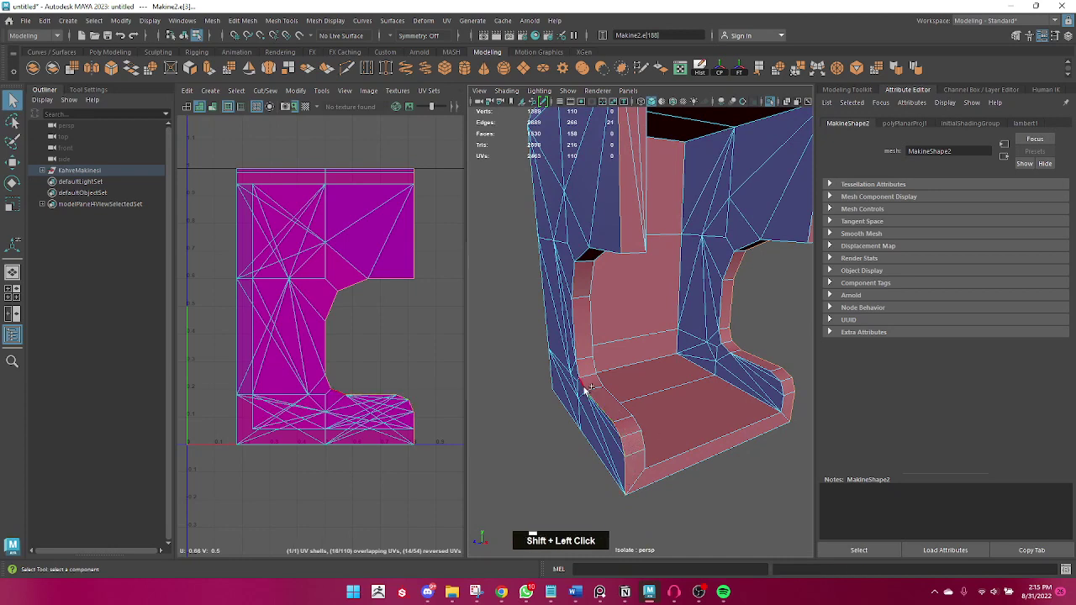
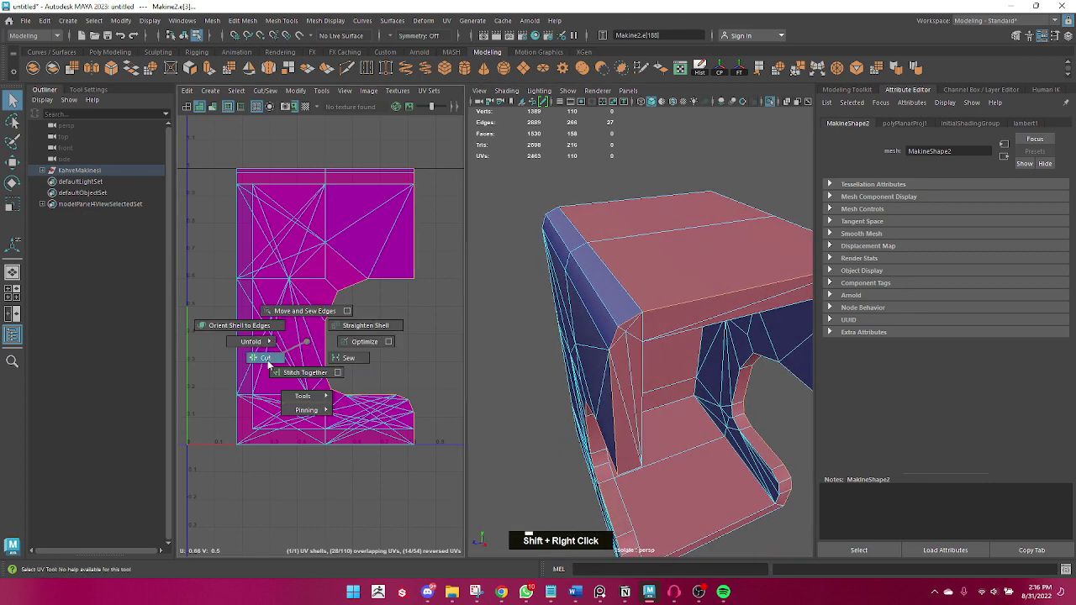
scroll(down, 3)
click(602, 406)
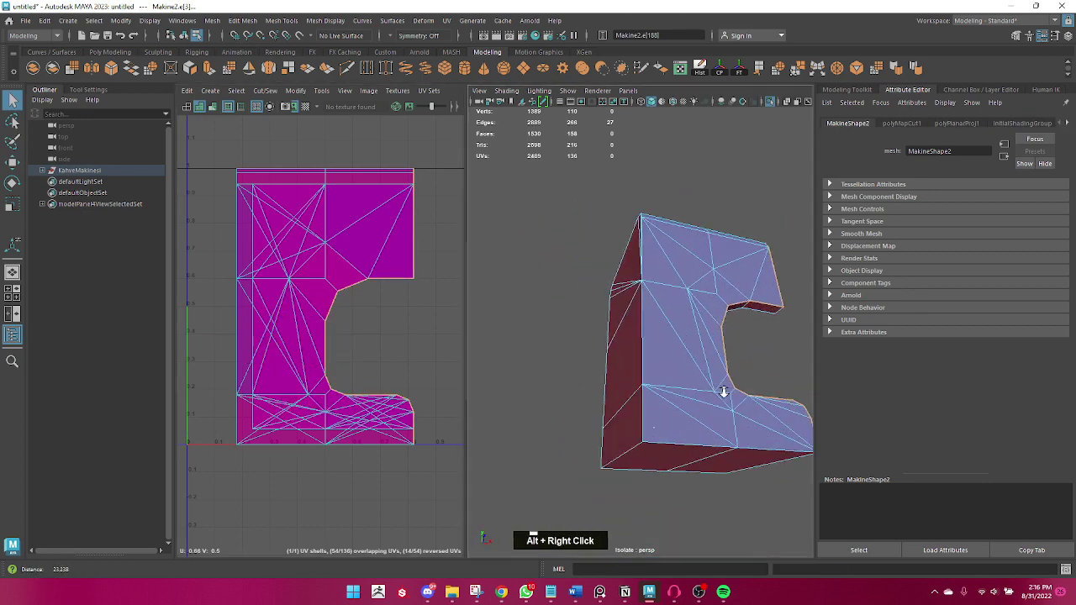
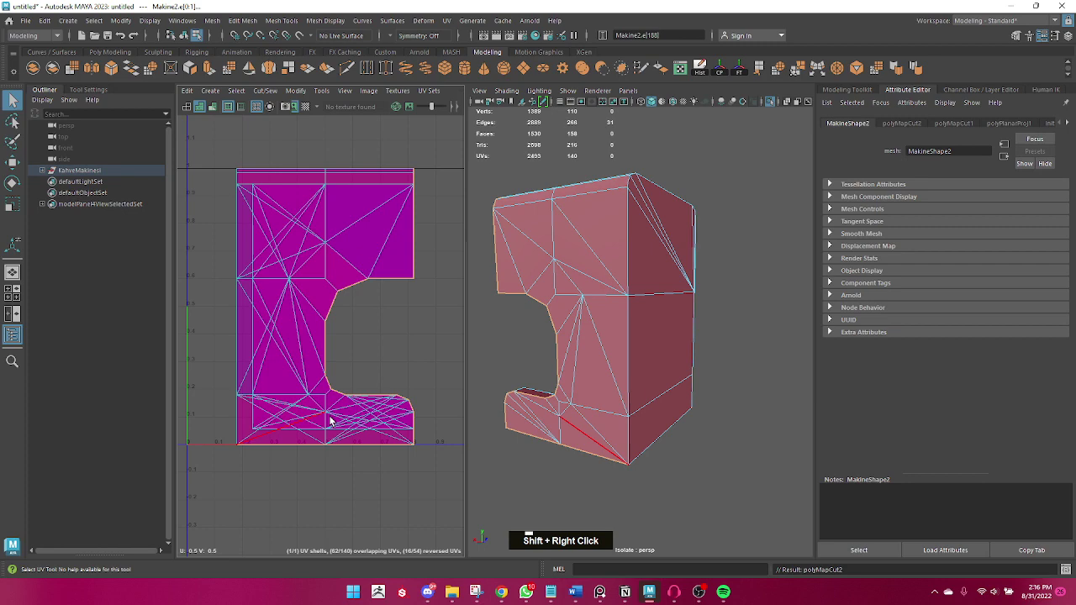
click(775, 468)
click(337, 433)
click(762, 430)
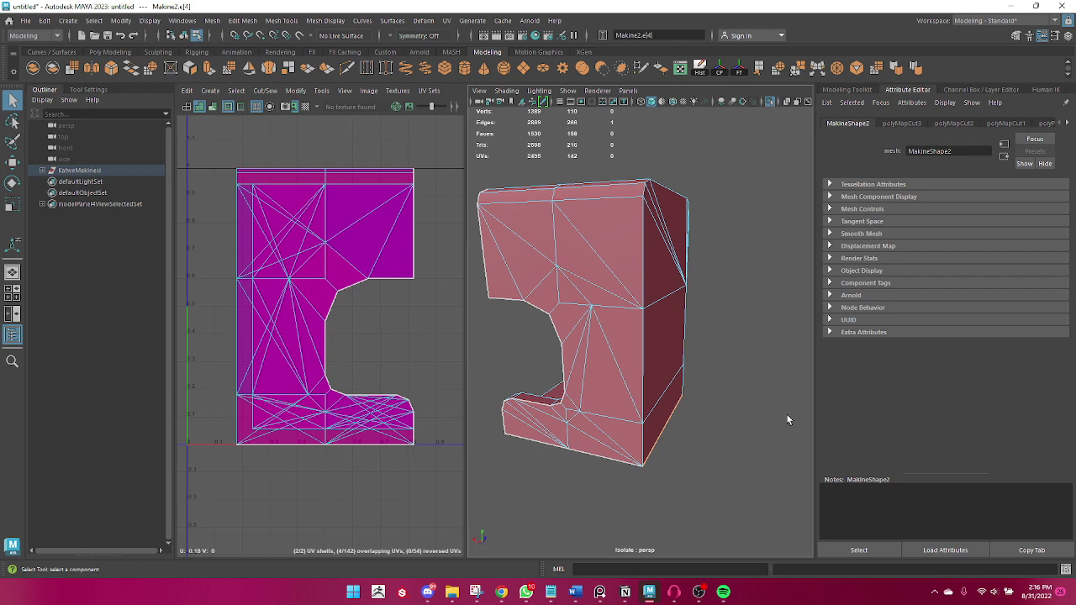
- Cut the UVs along the vertical corner, upper diagonal and inner top edges
click(714, 361)
click(612, 400)
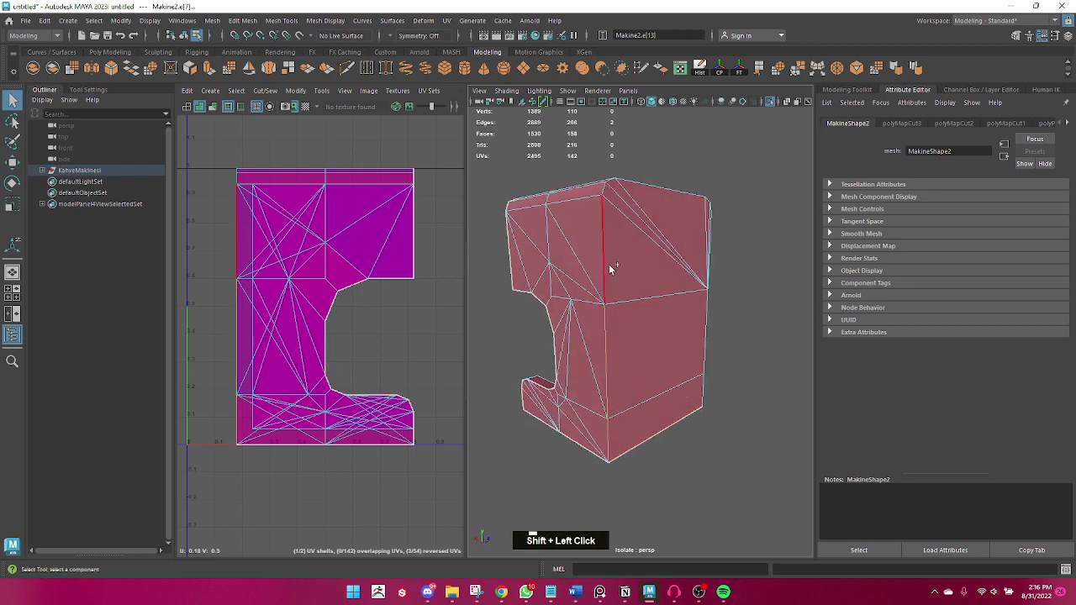
click(575, 286)
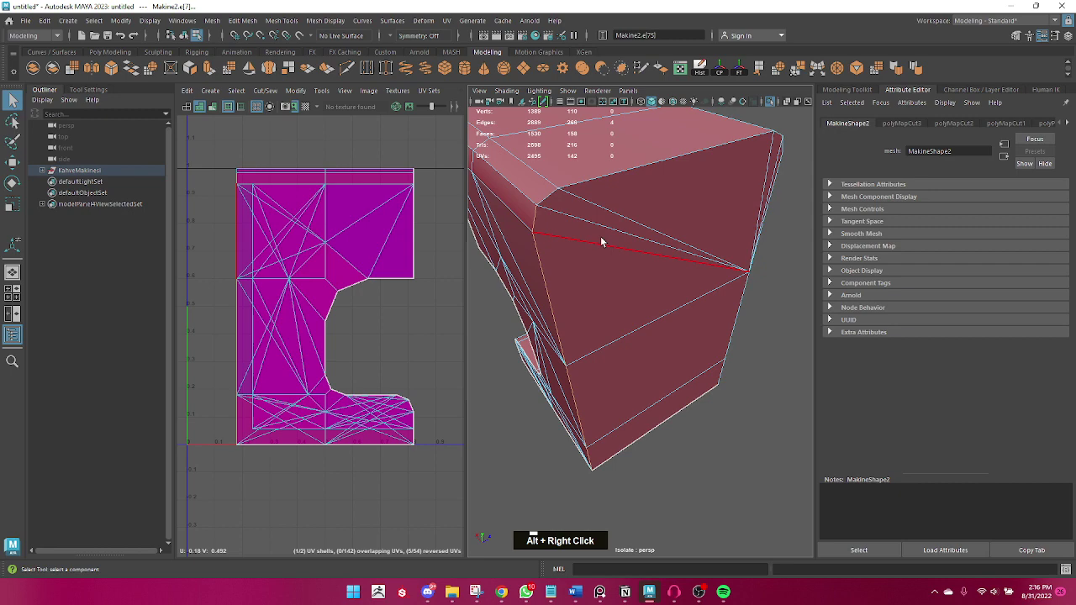
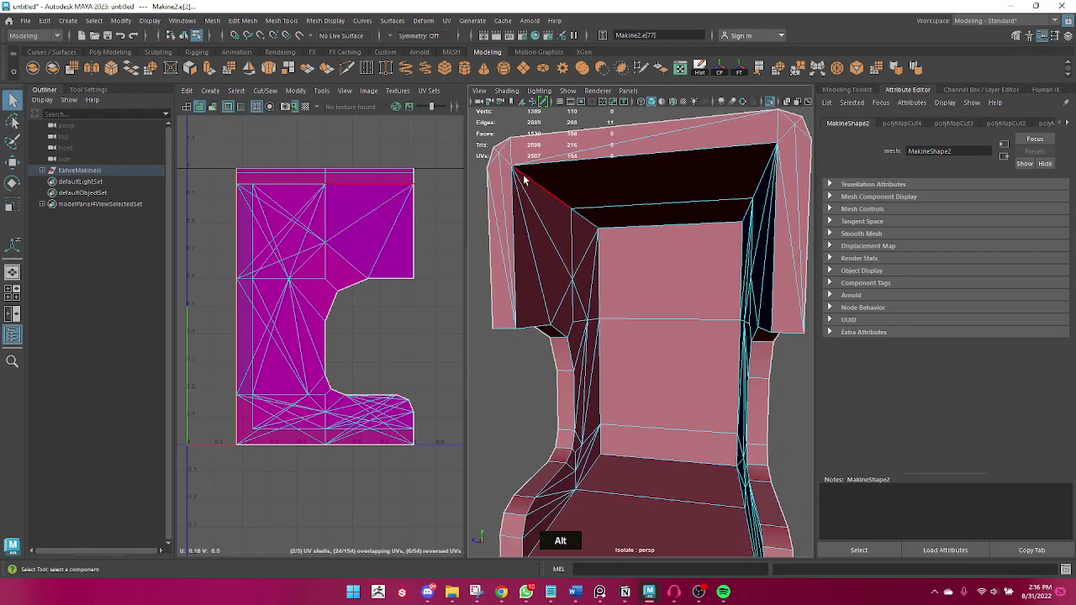
click(639, 264)
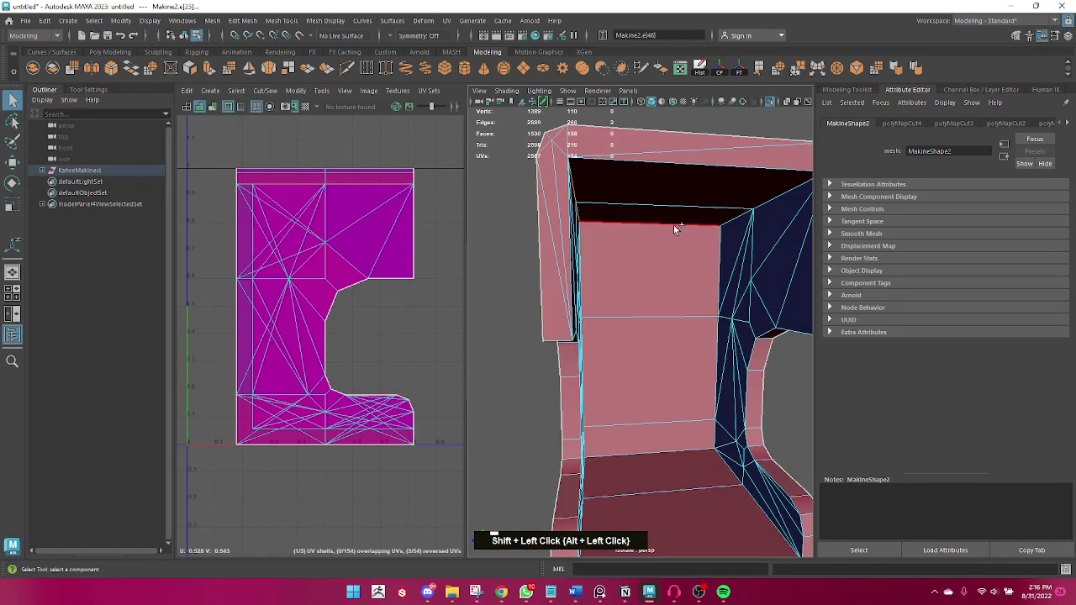
click(747, 252)
right_click(712, 249)
click(660, 243)
click(603, 293)
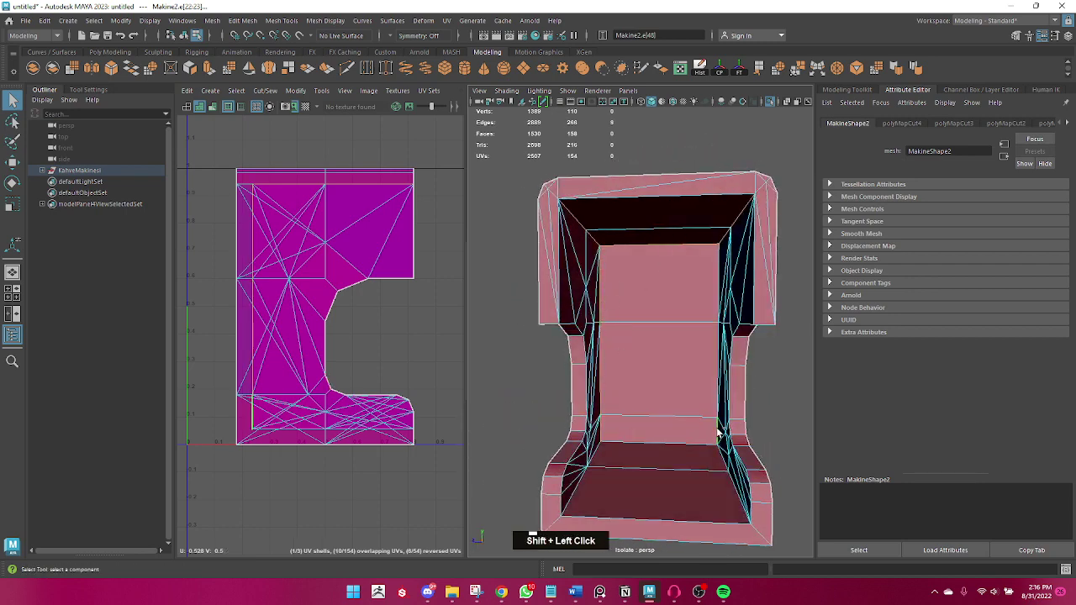
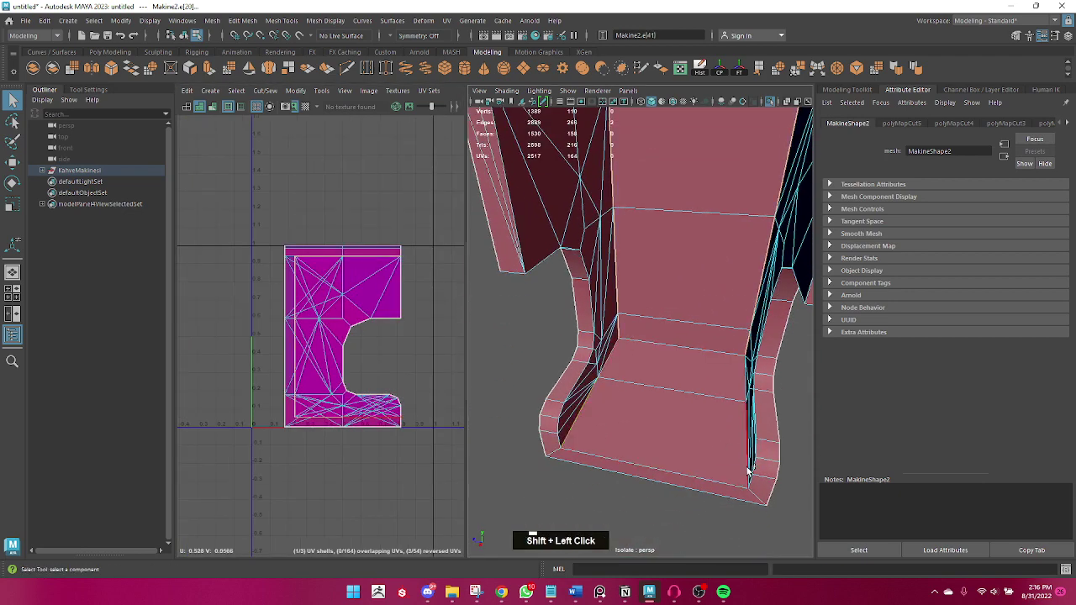
- Cut the last inner seam edges and switch to UV Shell mode to unfold the three shells
click(674, 484)
click(720, 356)
right_click(667, 369)
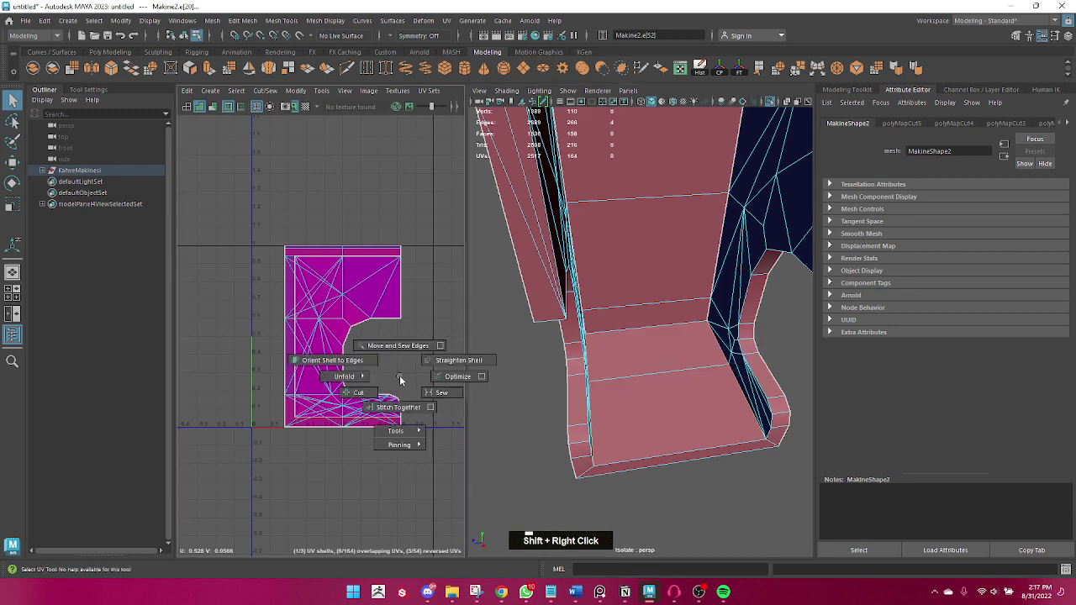
click(409, 429)
right_click(331, 390)
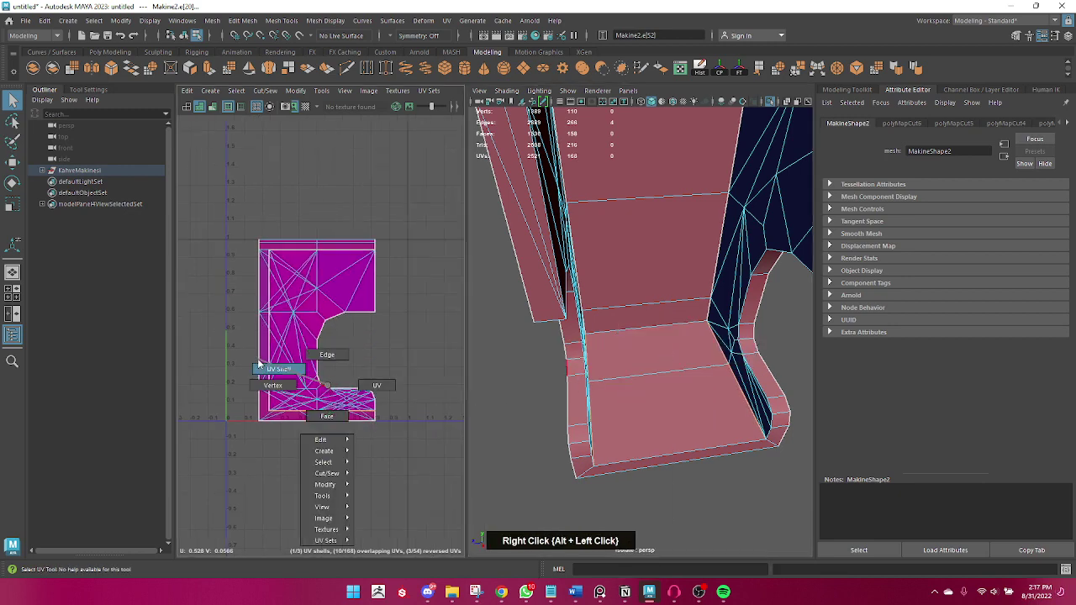
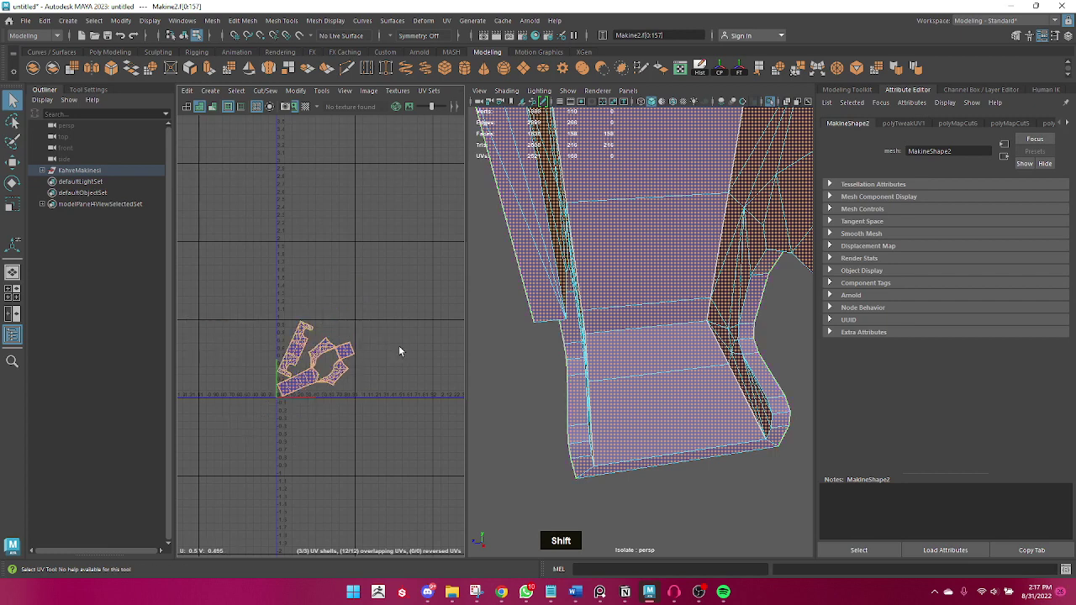
scroll(up, 3)
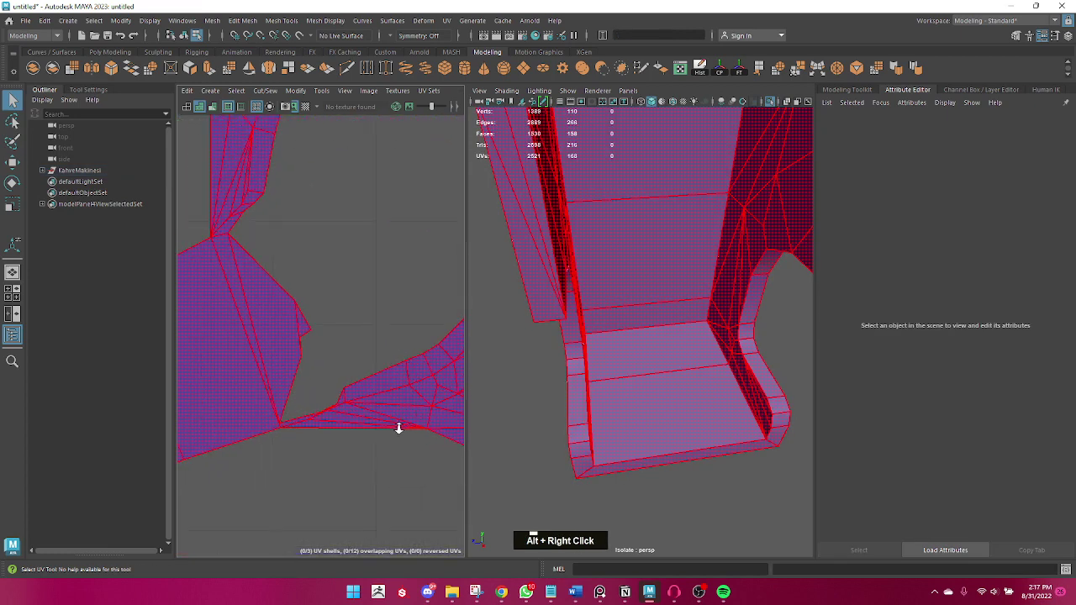
scroll(up, 3)
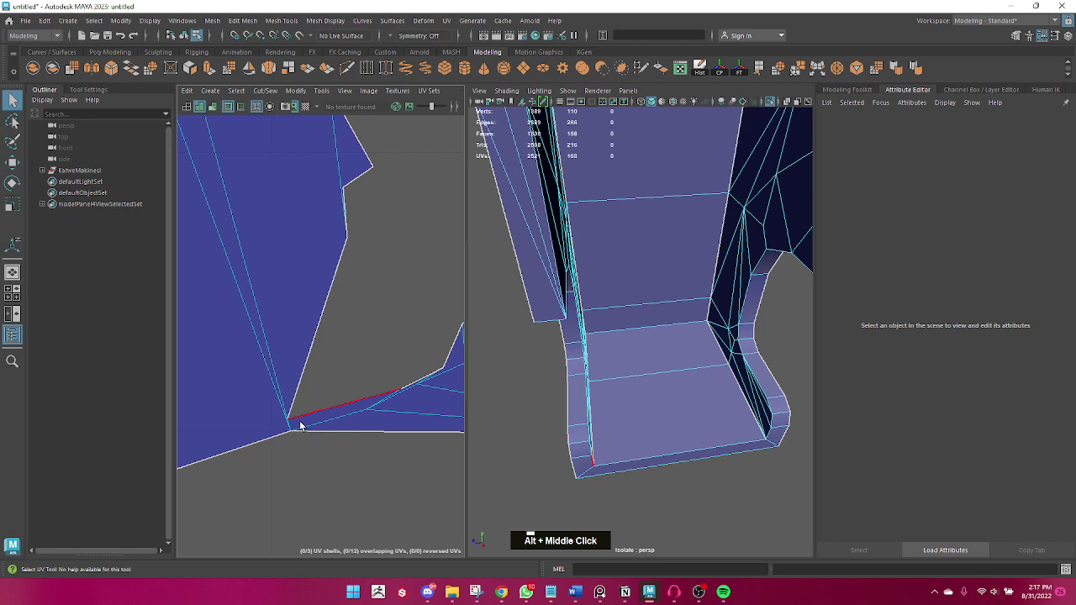
scroll(down, 3)
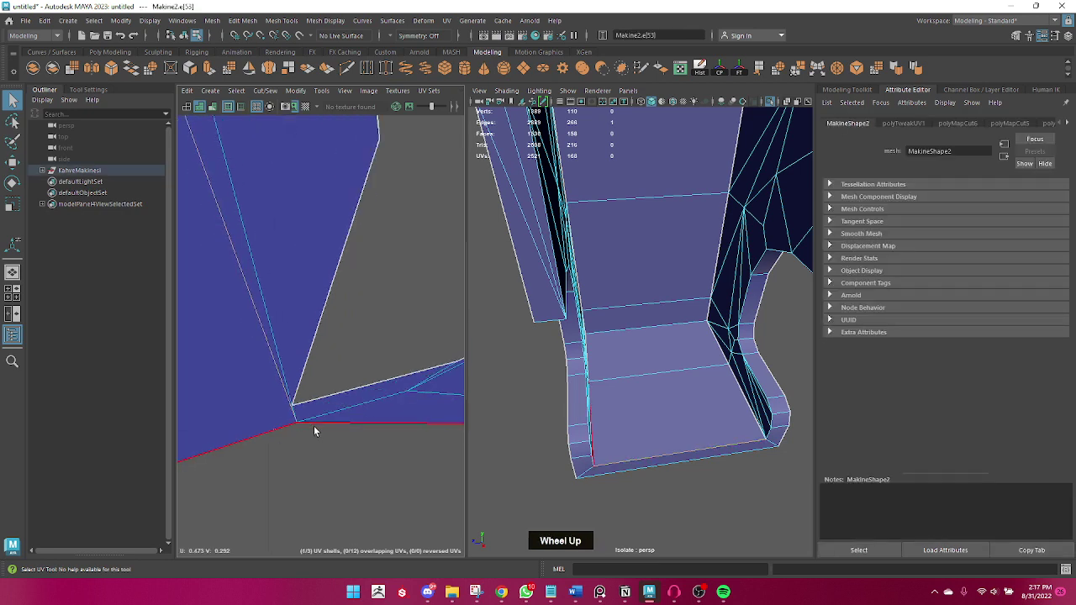
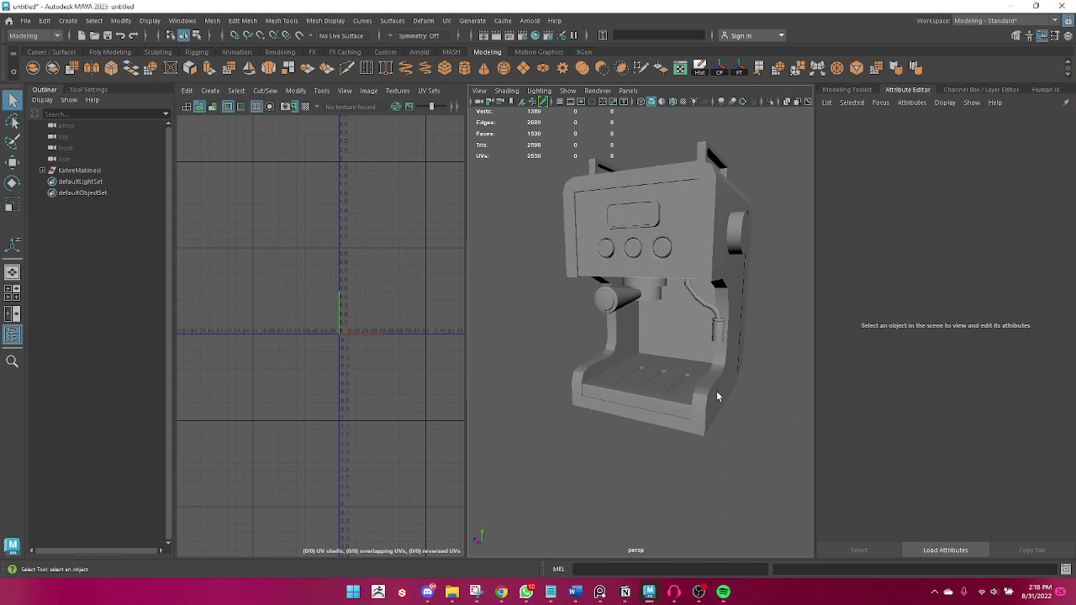
- Select and isolate the front panel piece, then project fresh UVs onto it
scroll(up, 3)
scroll(down, 3)
middle_click(620, 378)
click(588, 391)
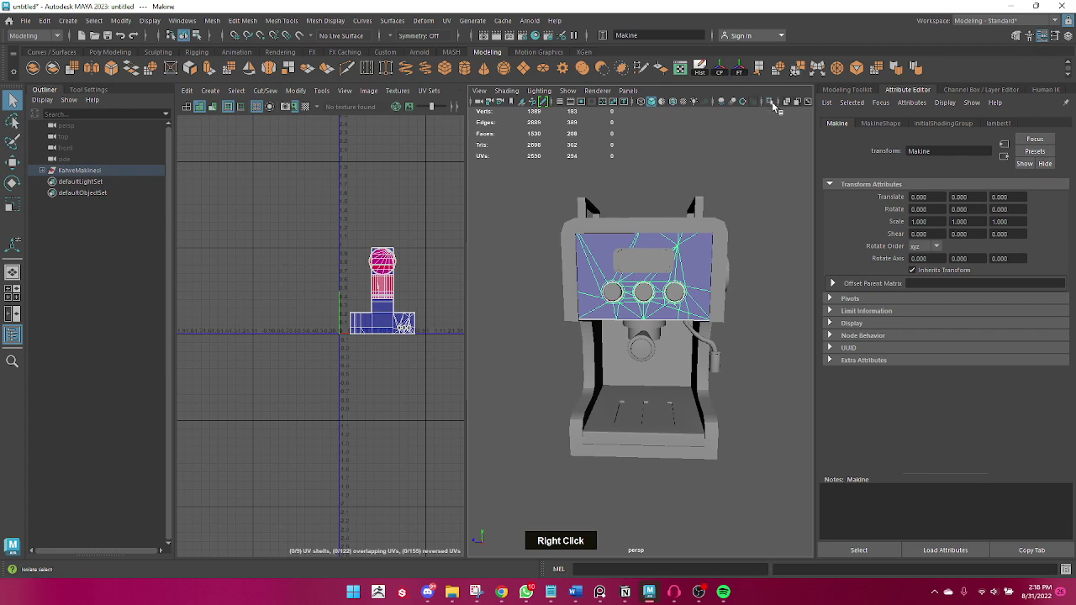
click(621, 291)
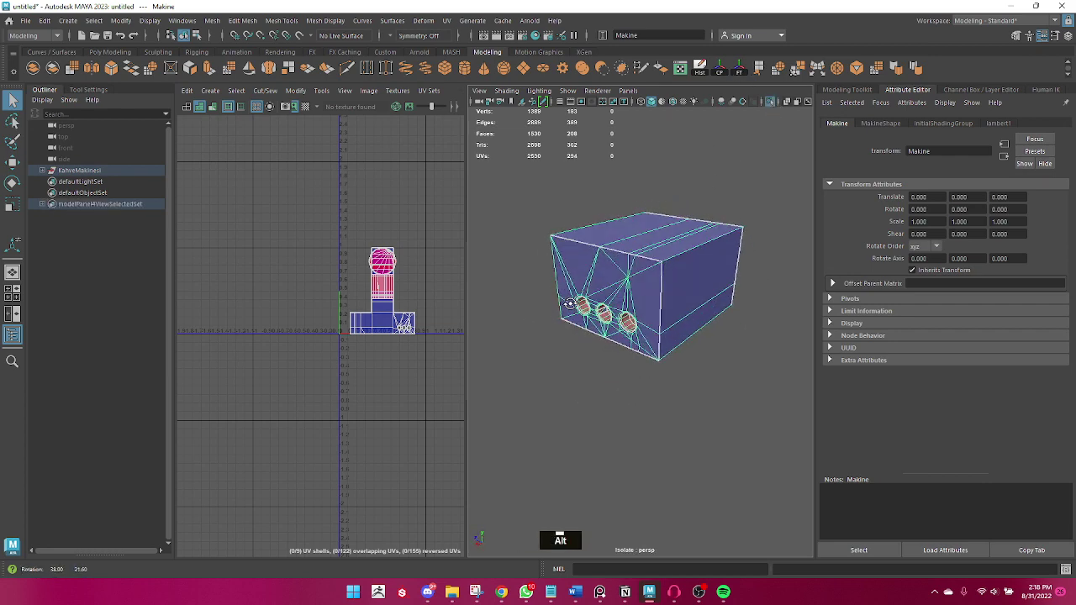
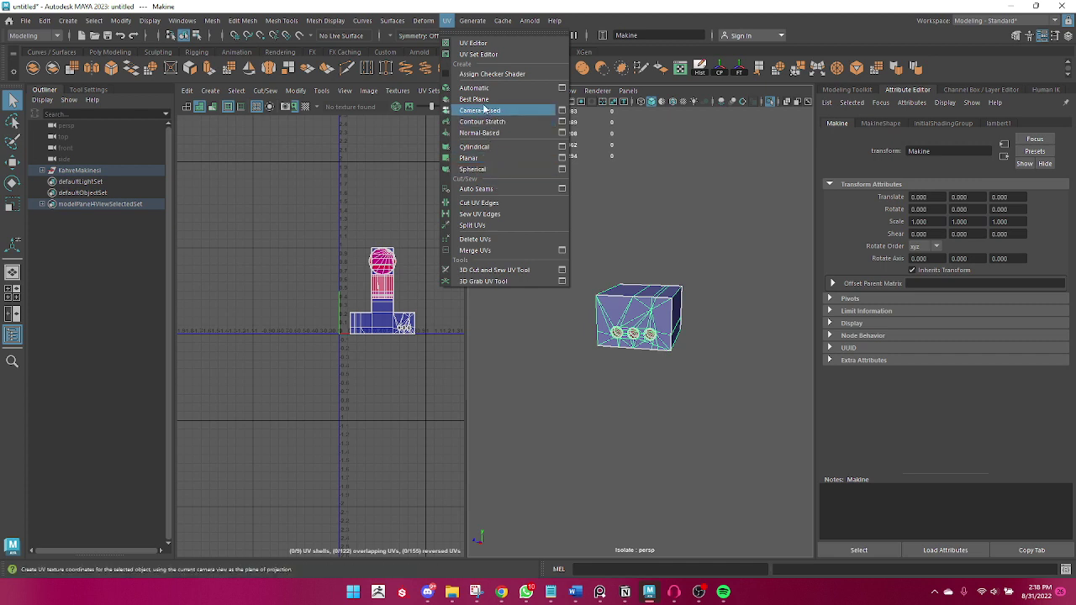
click(557, 304)
key(q)
- Lay out and unfold the Tuslar knob's UVs into round caps and a side strip
right_click(623, 306)
key(q)
scroll(down, 3)
right_click(595, 311)
scroll(down, 3)
right_click(565, 374)
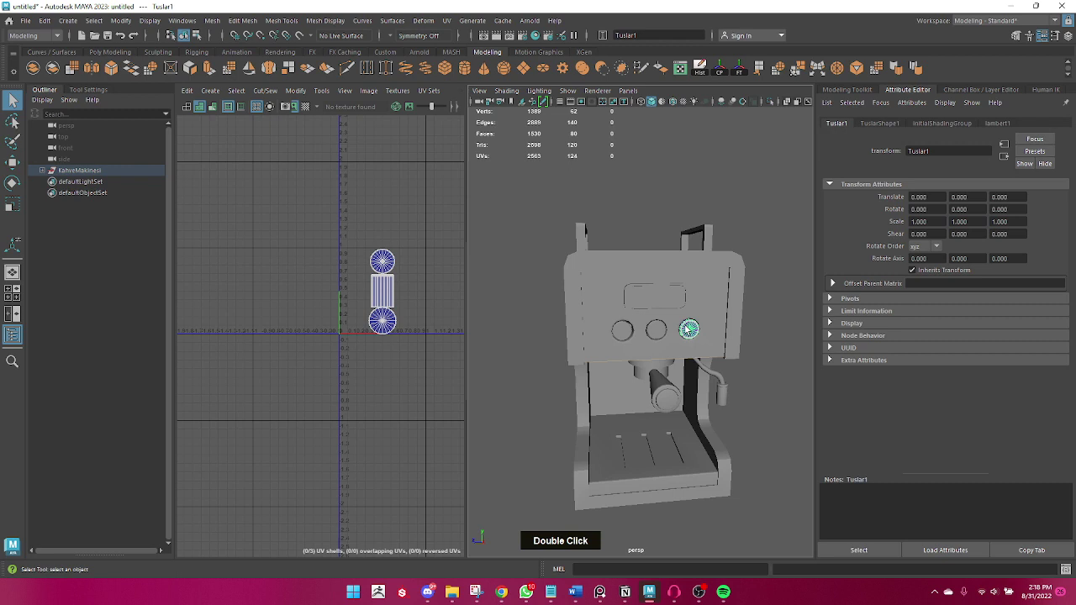
right_click(359, 294)
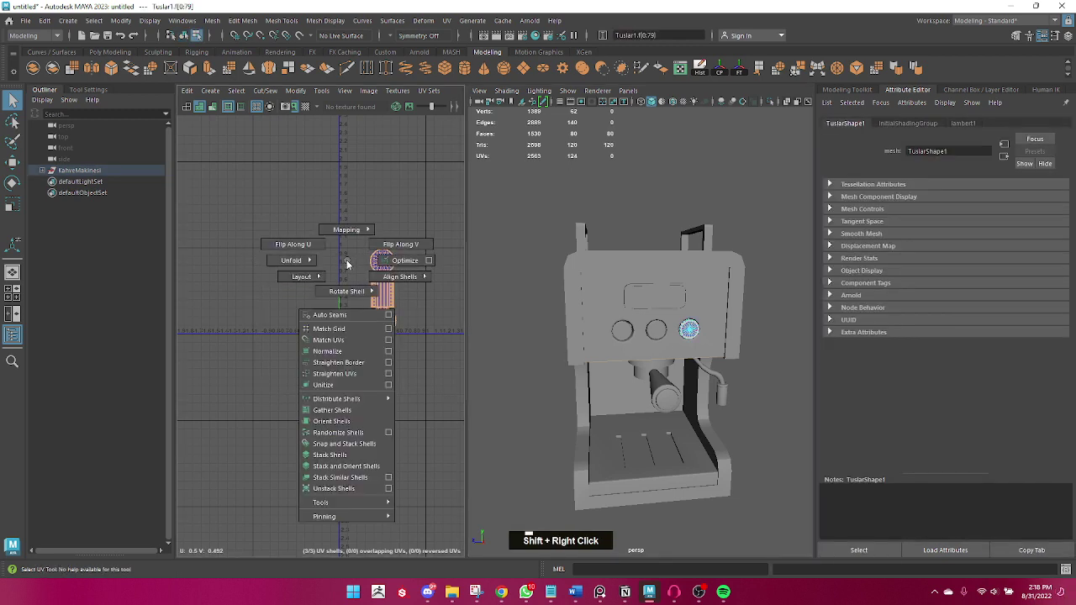
right_click(651, 312)
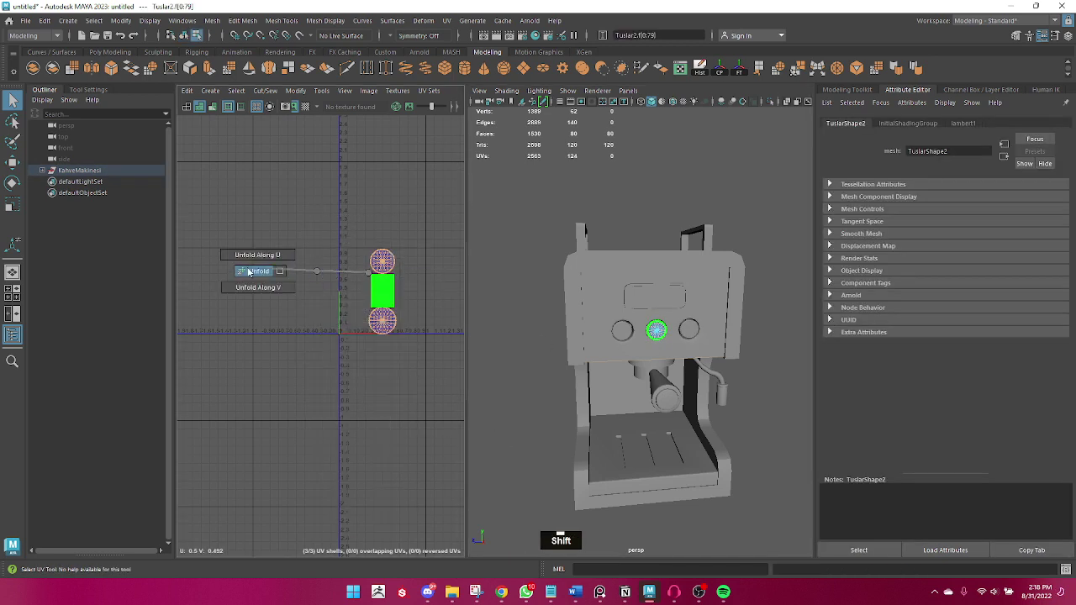
right_click(633, 287)
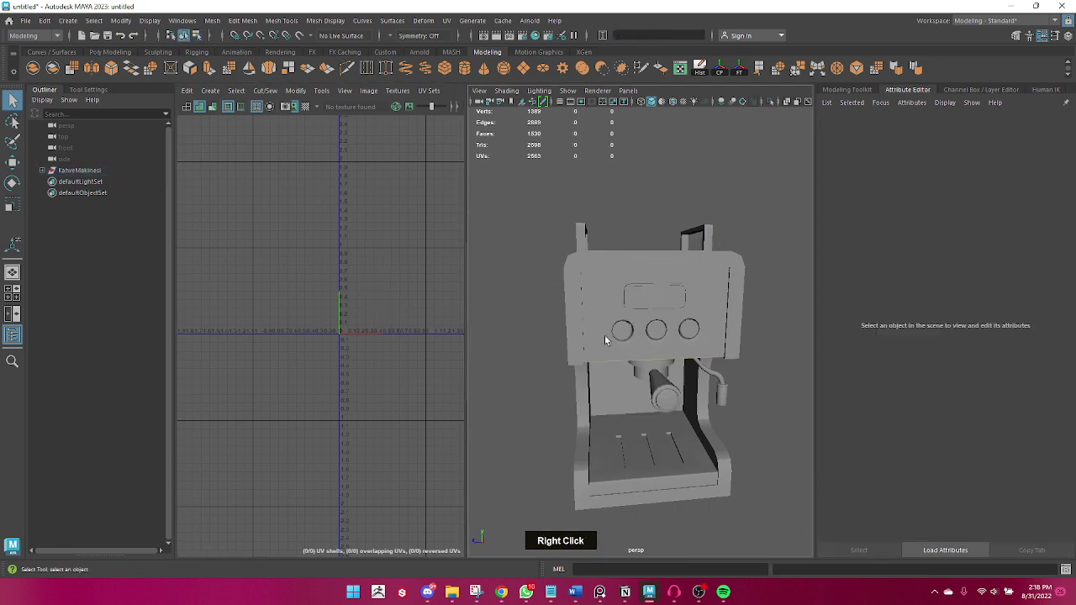
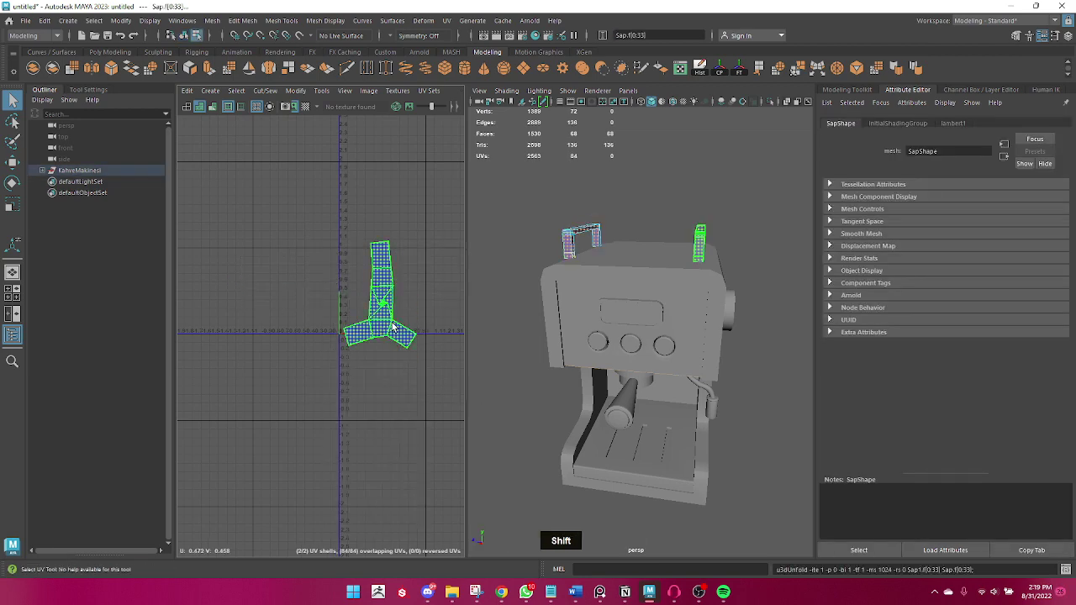
- Undo the last edits, separate the Sap handle mesh and select the new Sap1 handle
scroll(up, 3)
scroll(down, 3)
key(ctrl+z)
key(ctrl+z)
right_click(689, 194)
double_click(711, 238)
click(660, 275)
middle_click(590, 278)
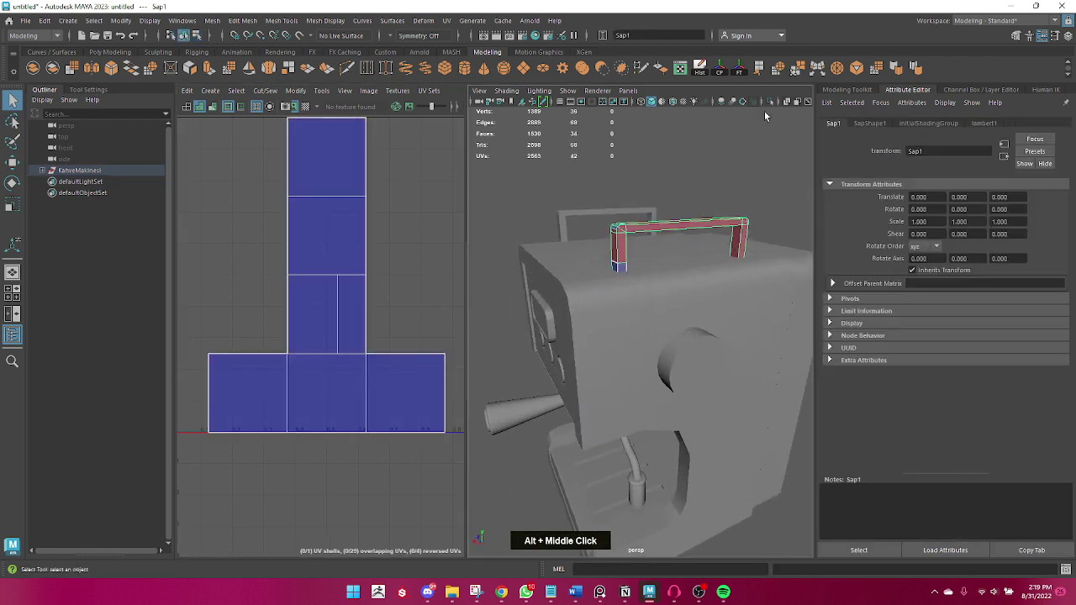
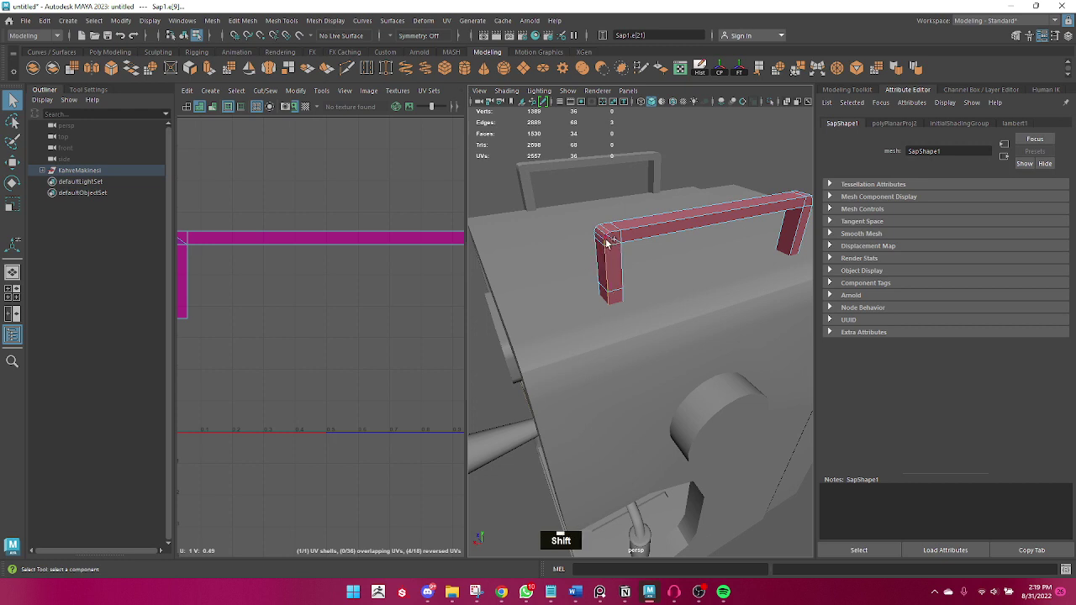
- In edge mode, select Sap1's two bent corner edges and cut the UVs along them
click(606, 241)
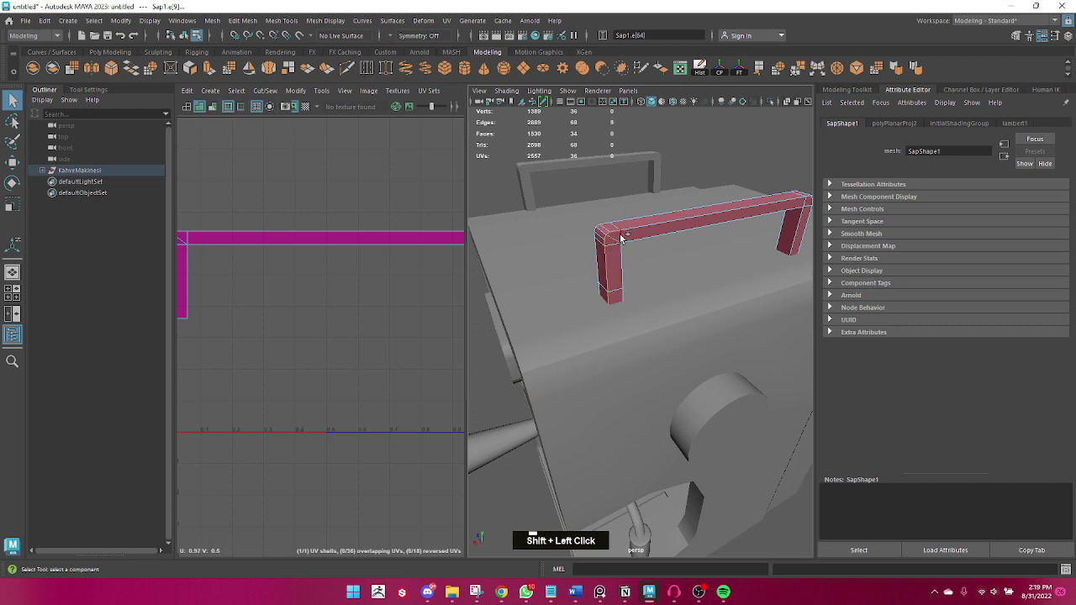
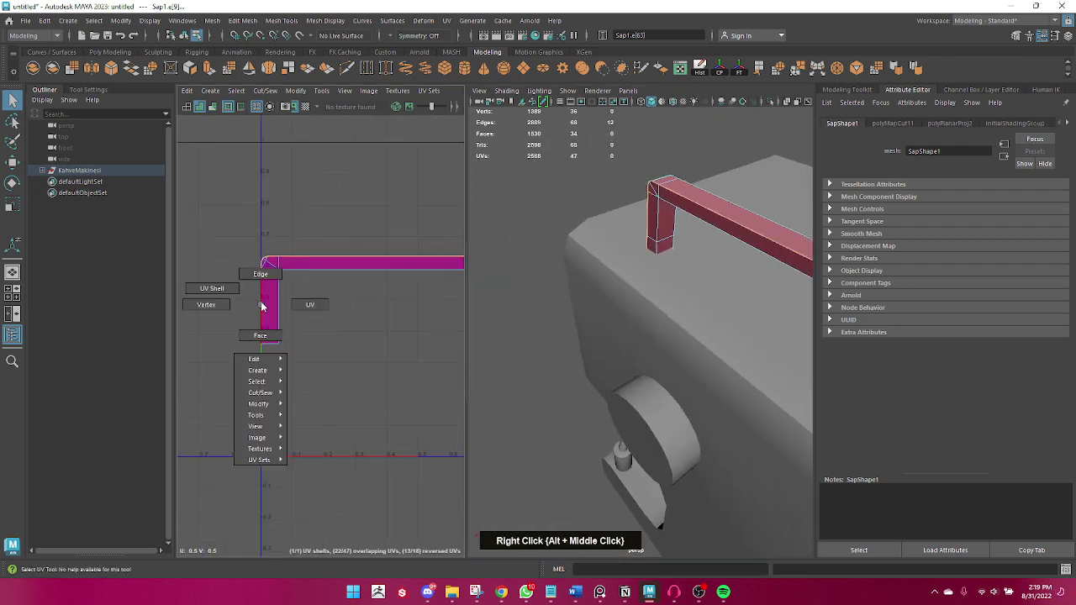
click(279, 329)
double_click(279, 328)
middle_click(338, 360)
click(294, 280)
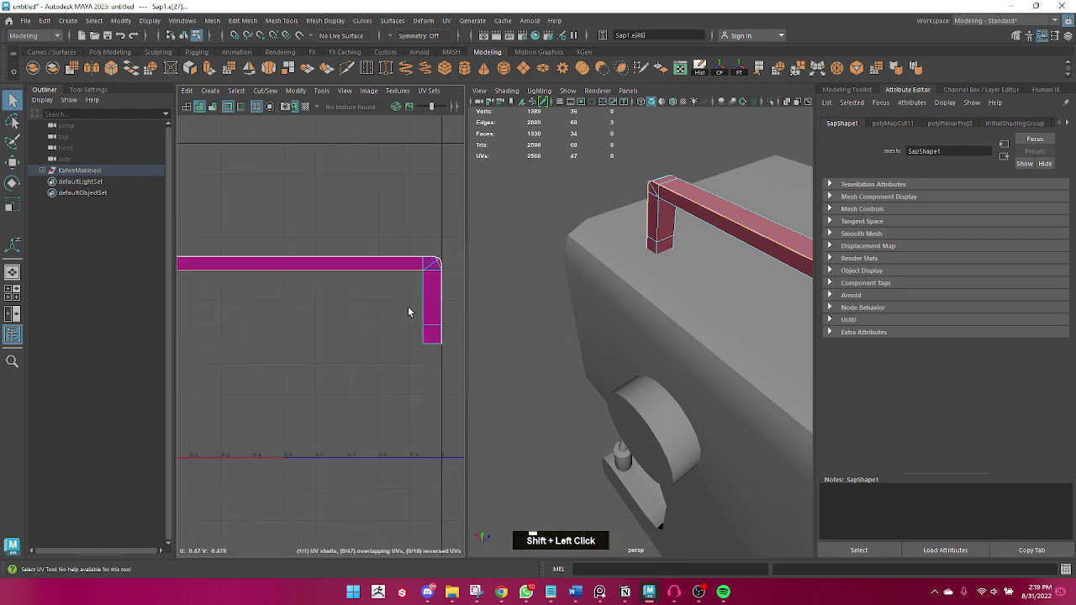
right_click(408, 305)
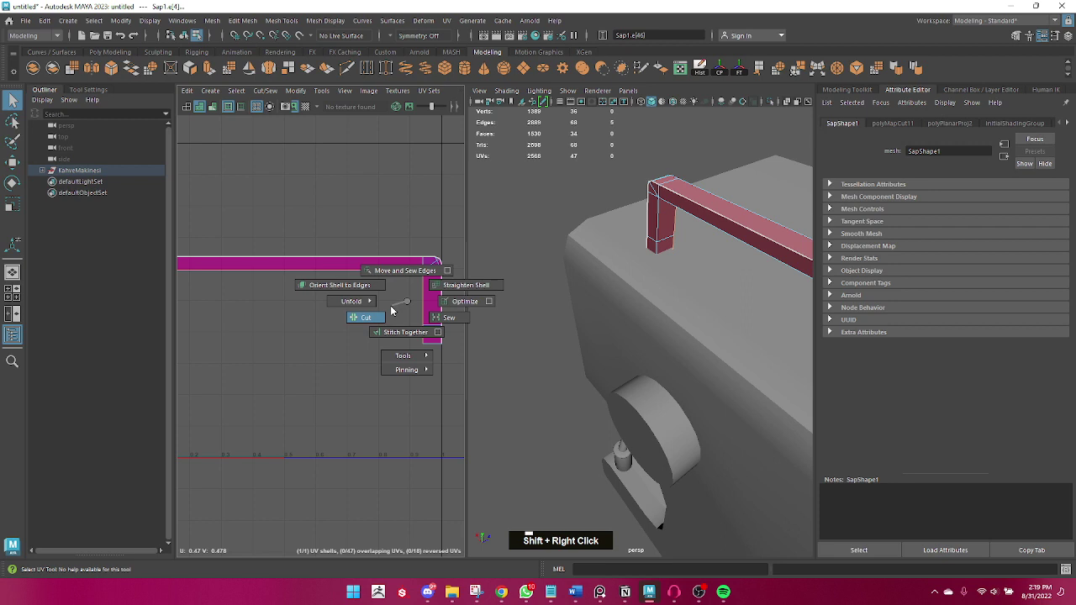
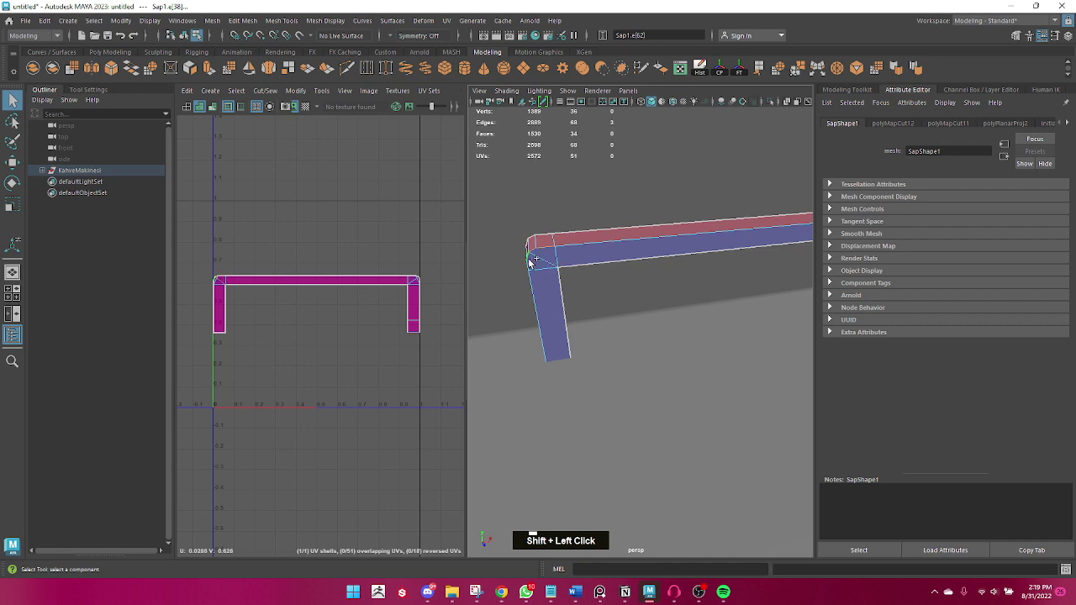
- Cut UV seams along the handle's top bar edge and its leg edge
click(555, 294)
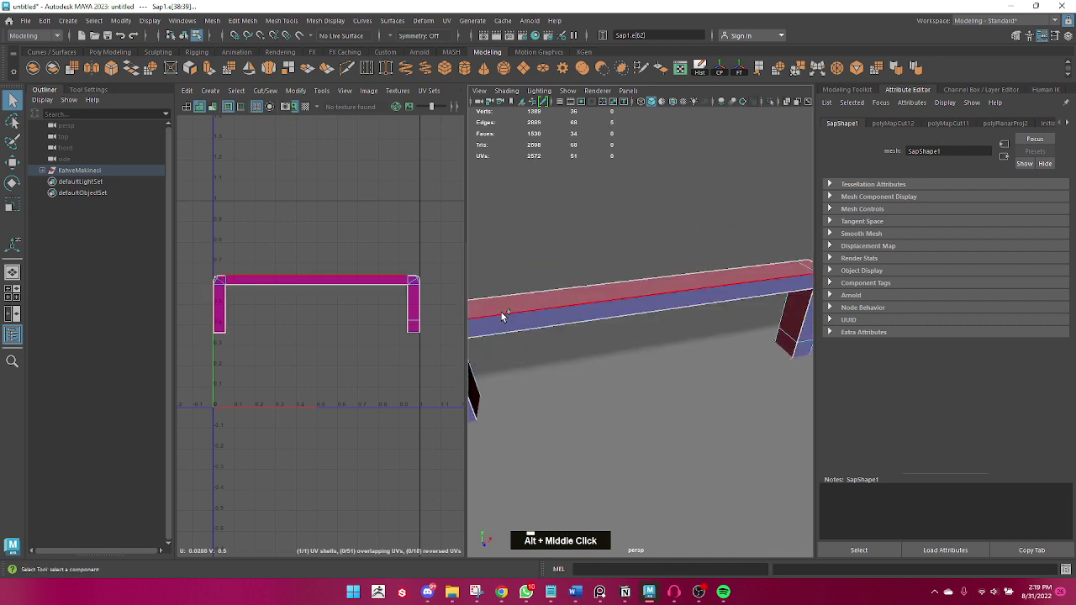
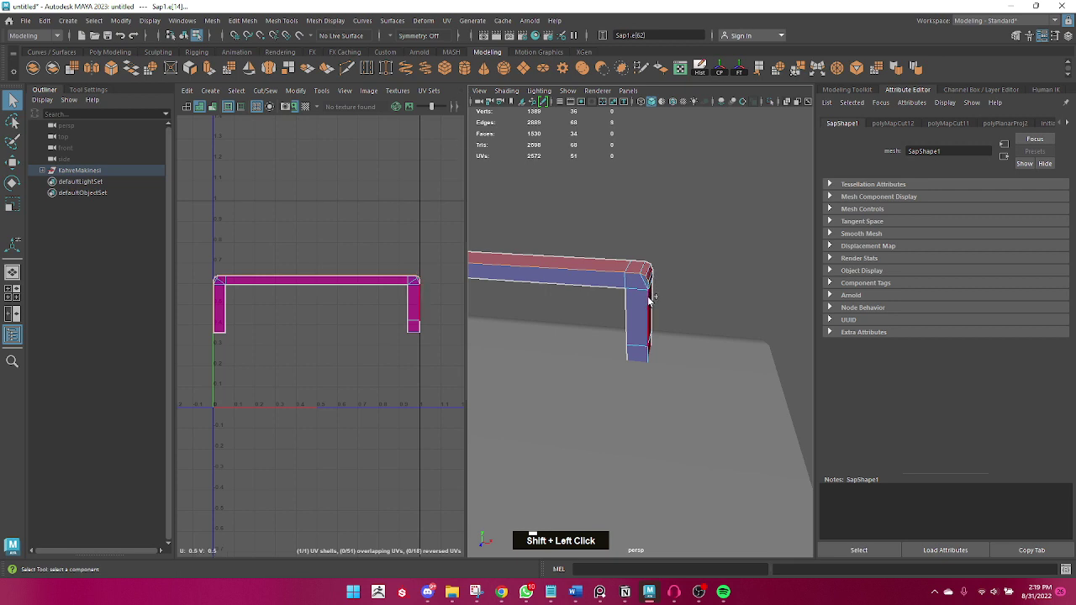
click(650, 288)
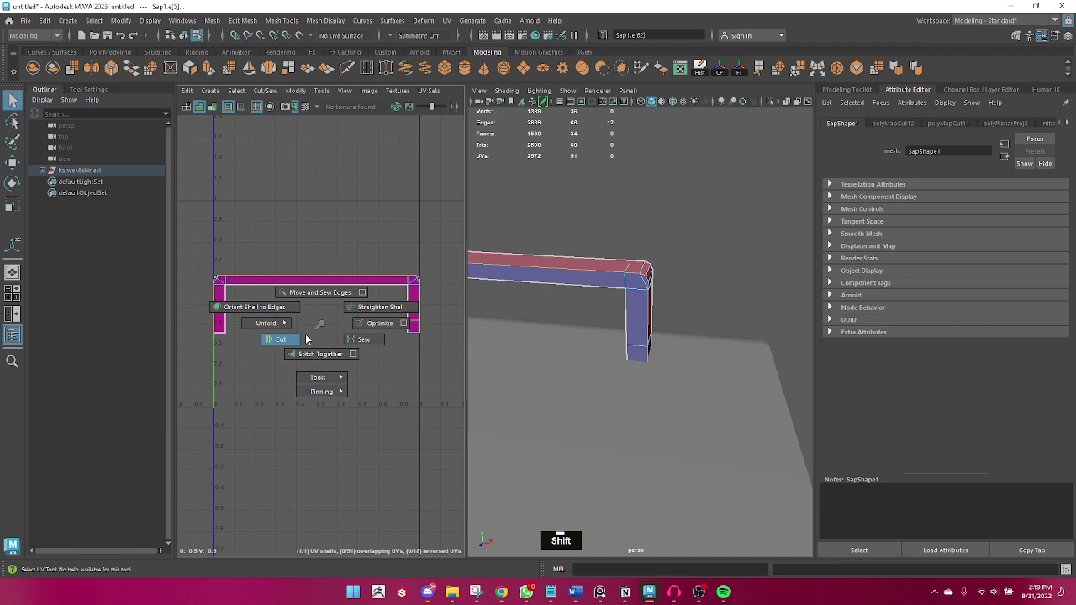
right_click(296, 320)
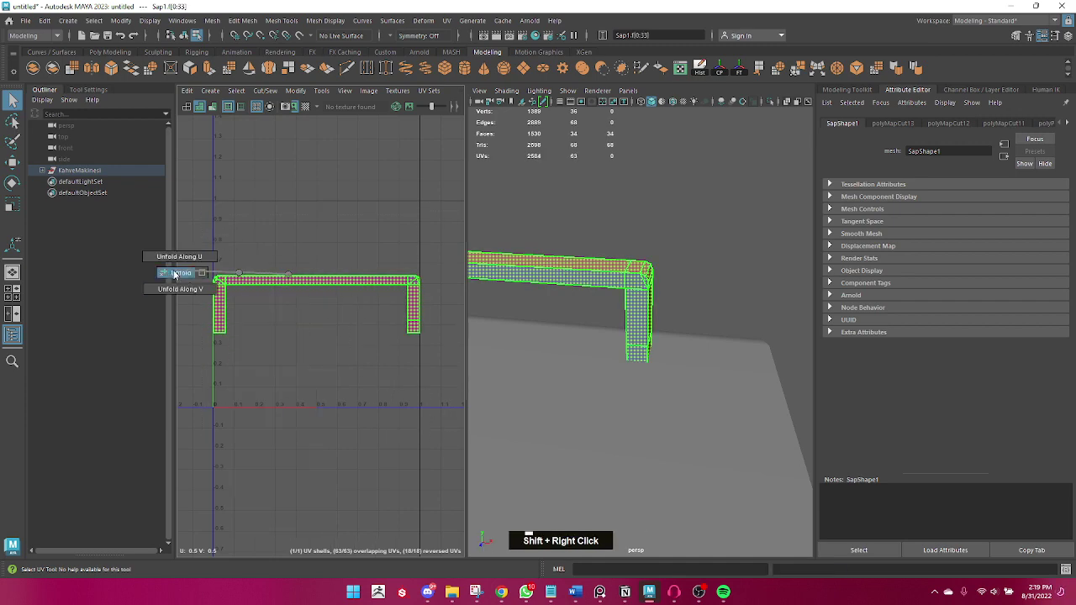
- Select all Sap1 faces and unfold them into a bar strip and a separate leg strip
scroll(down, 3)
scroll(up, 3)
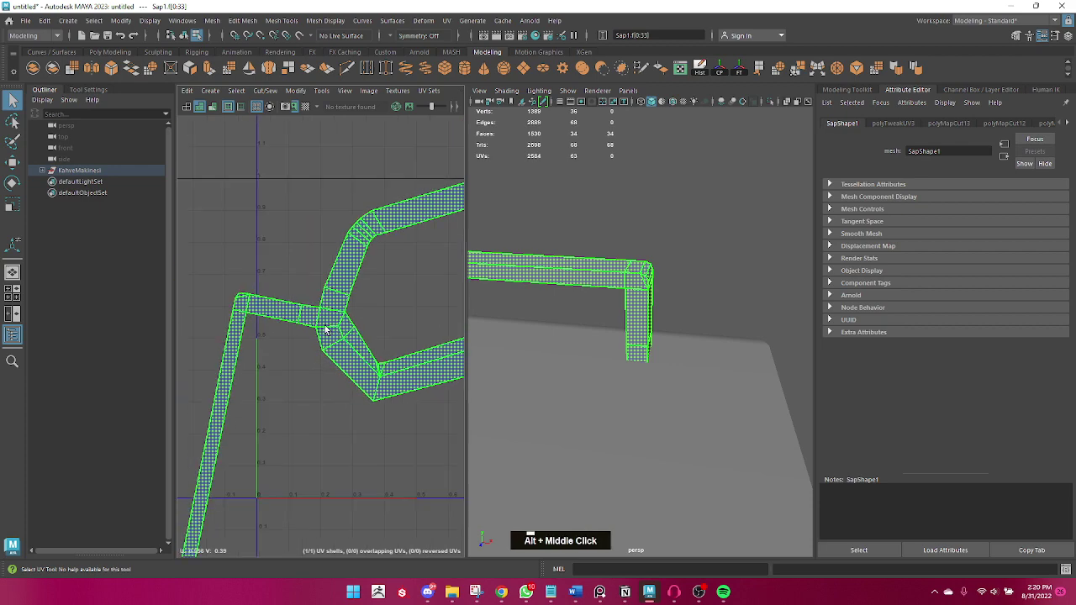
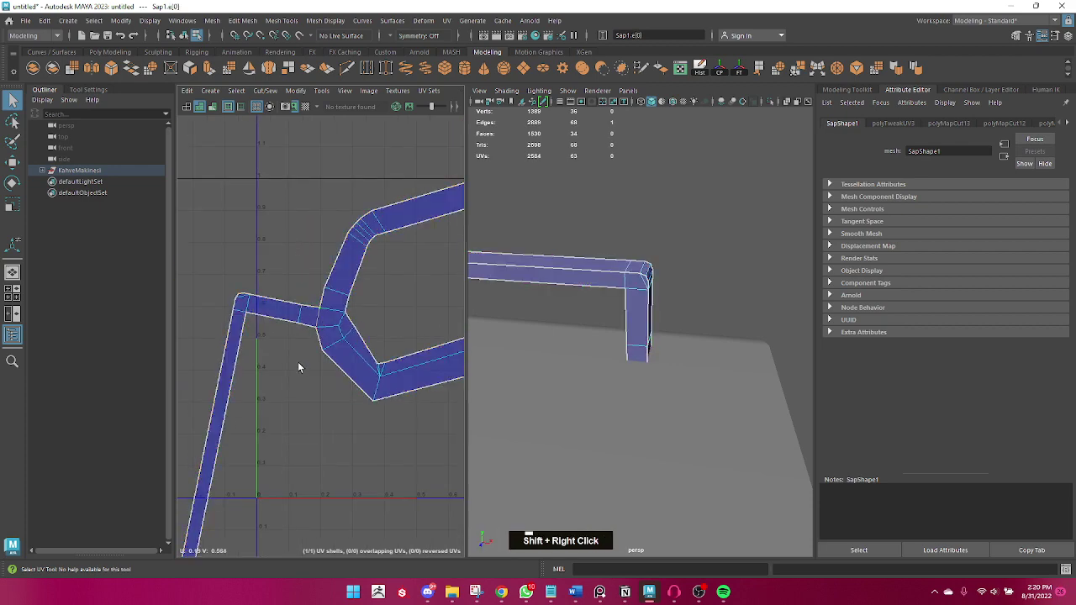
scroll(down, 3)
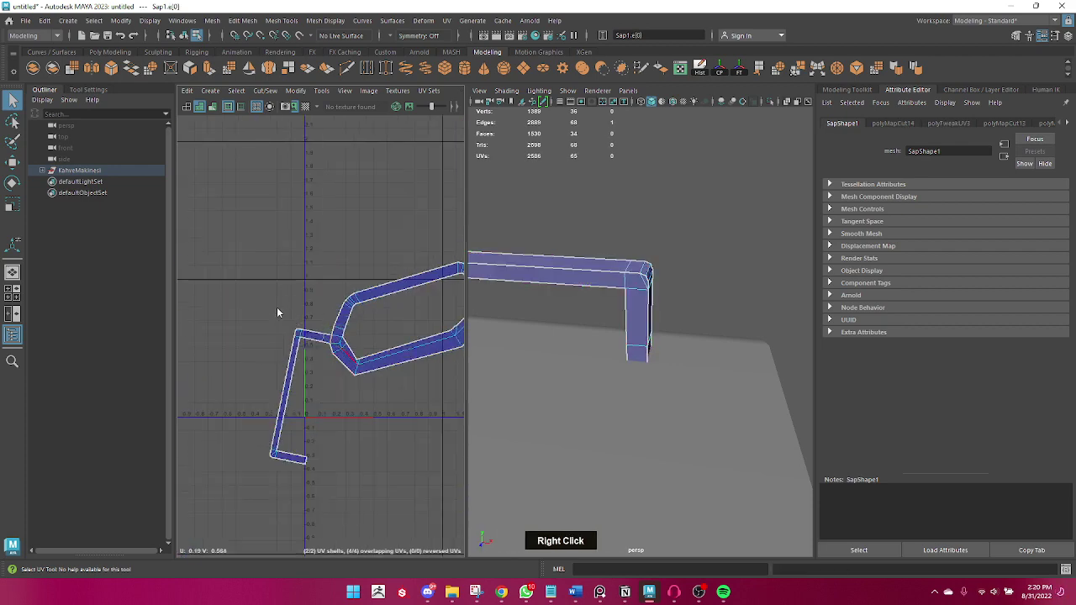
right_click(292, 312)
right_click(309, 307)
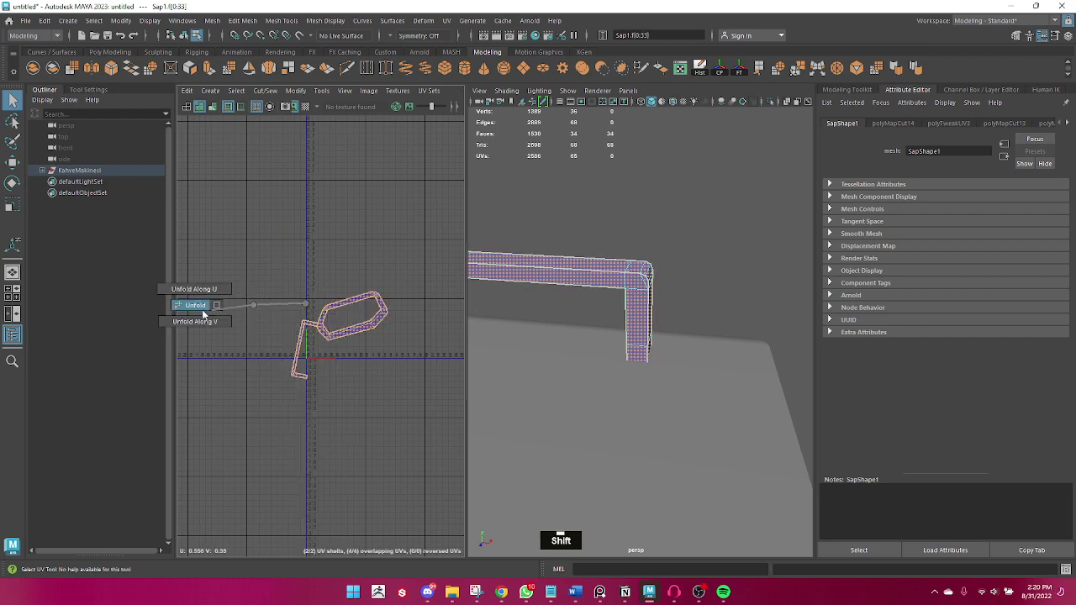
scroll(down, 3)
scroll(up, 3)
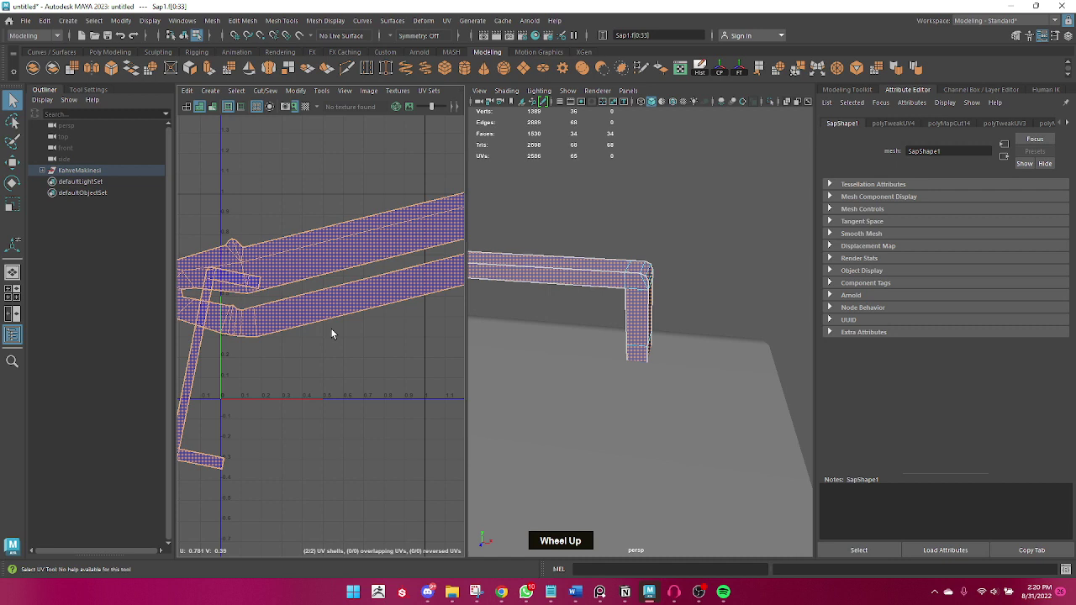
scroll(down, 3)
scroll(up, 3)
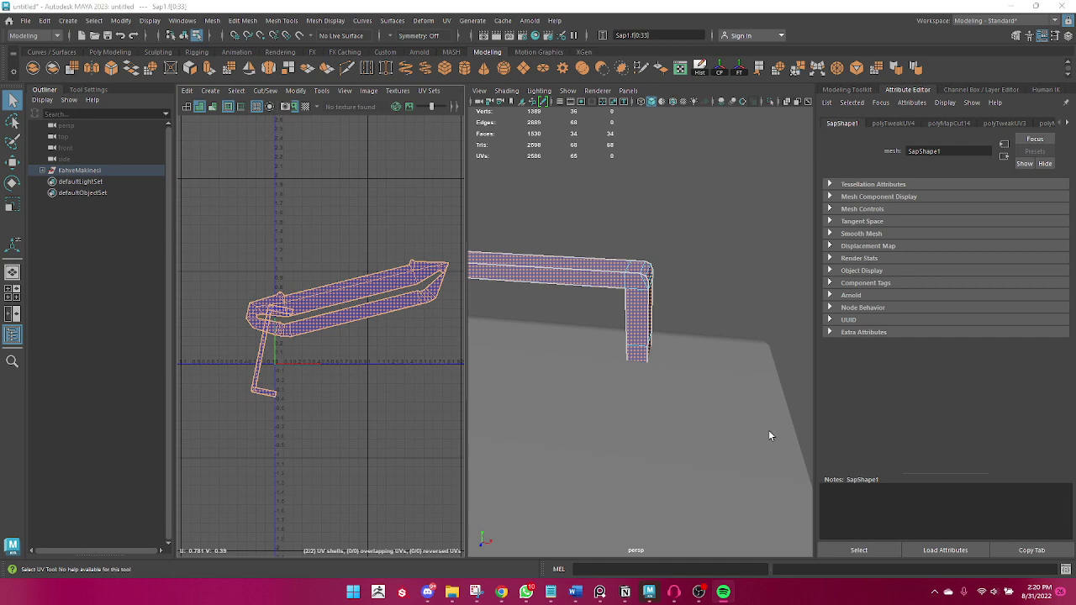
- Review the unfolded shells and switch to edge selection on them
scroll(down, 3)
right_click(376, 373)
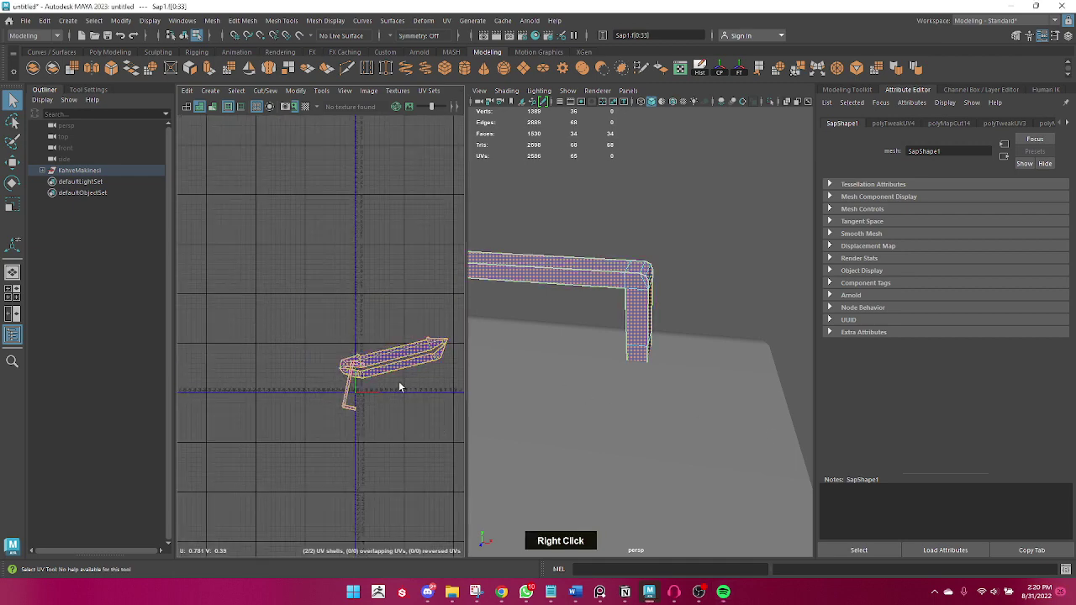
scroll(down, 3)
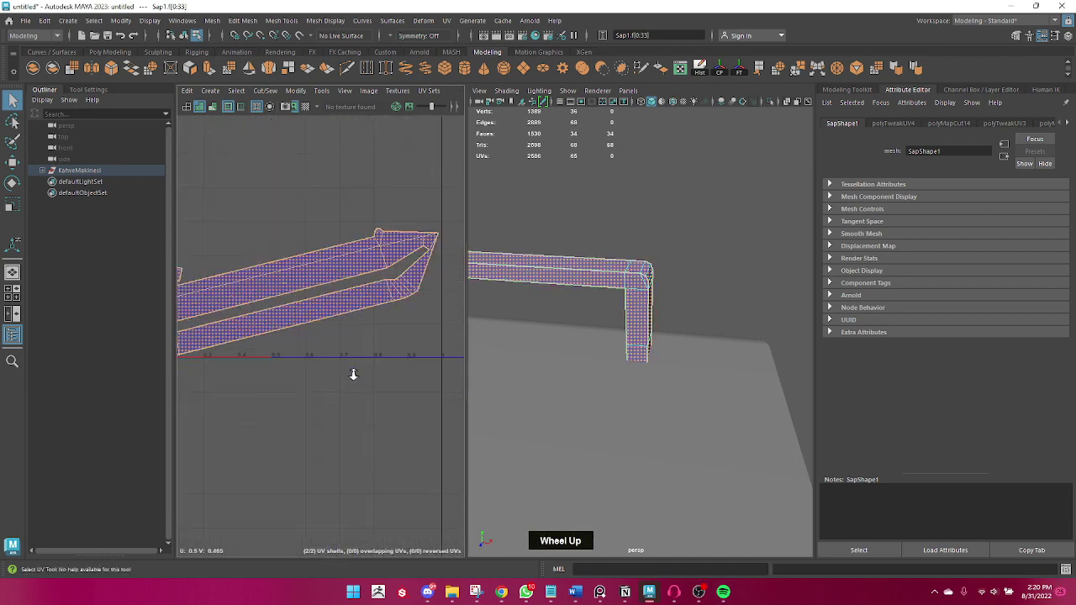
scroll(down, 3)
right_click(308, 371)
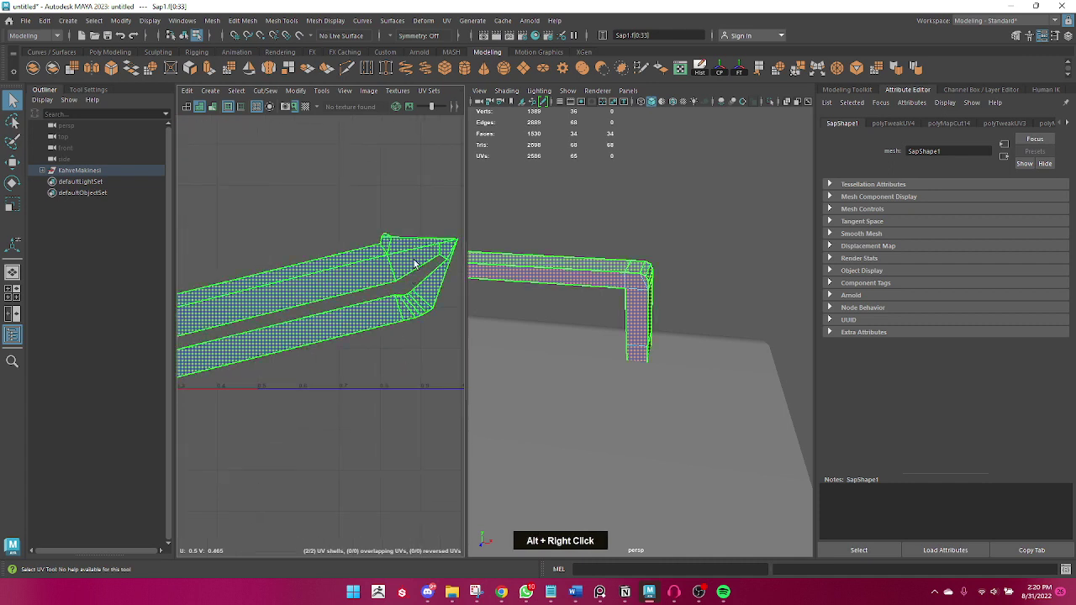
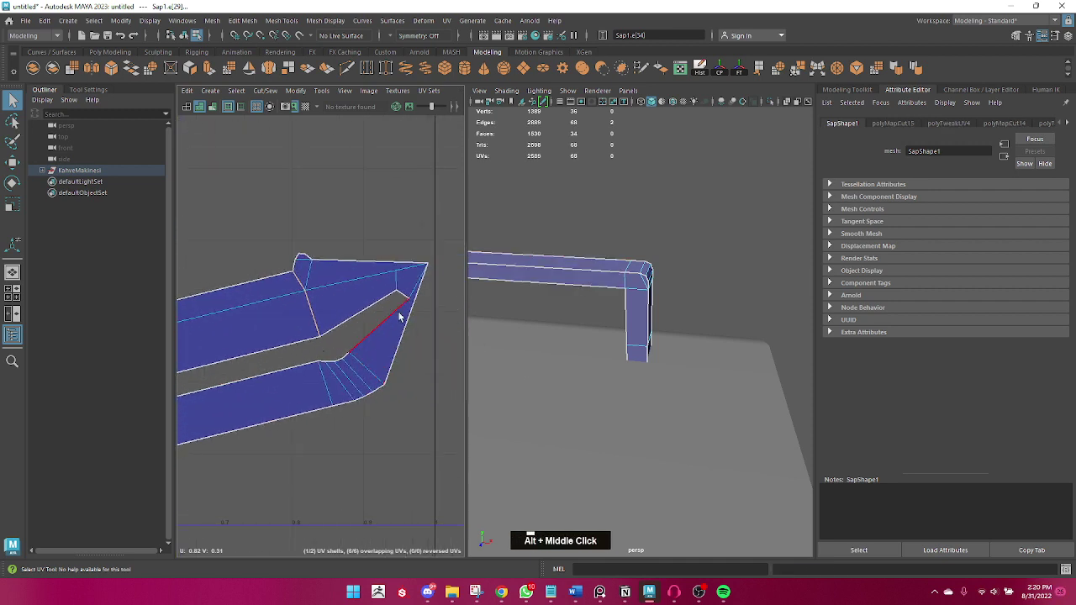
- Cut along the strip's inner edge, then undo the accidental edge selections
right_click(412, 287)
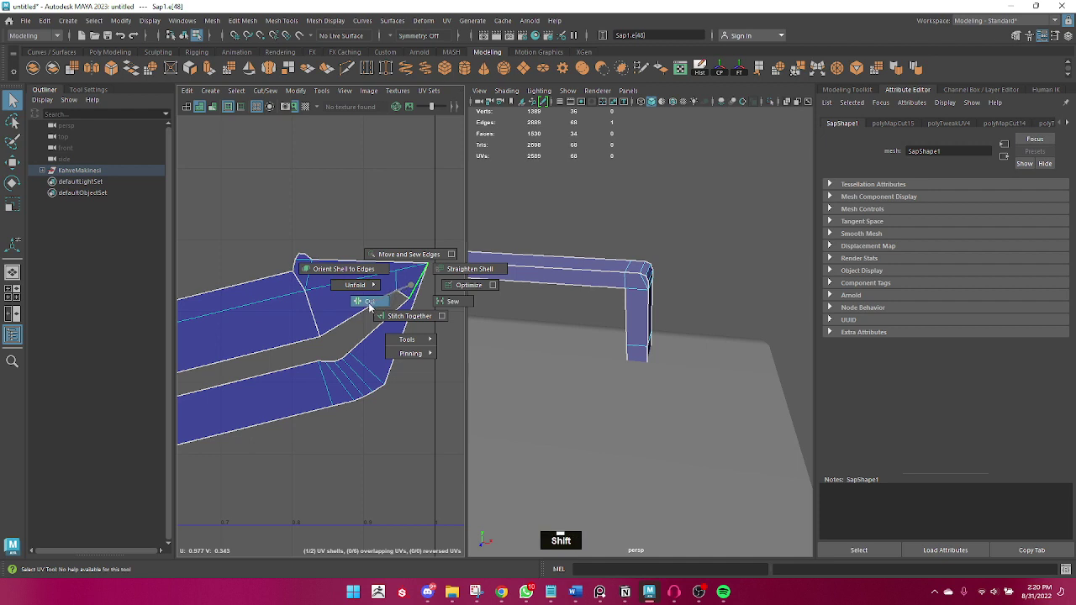
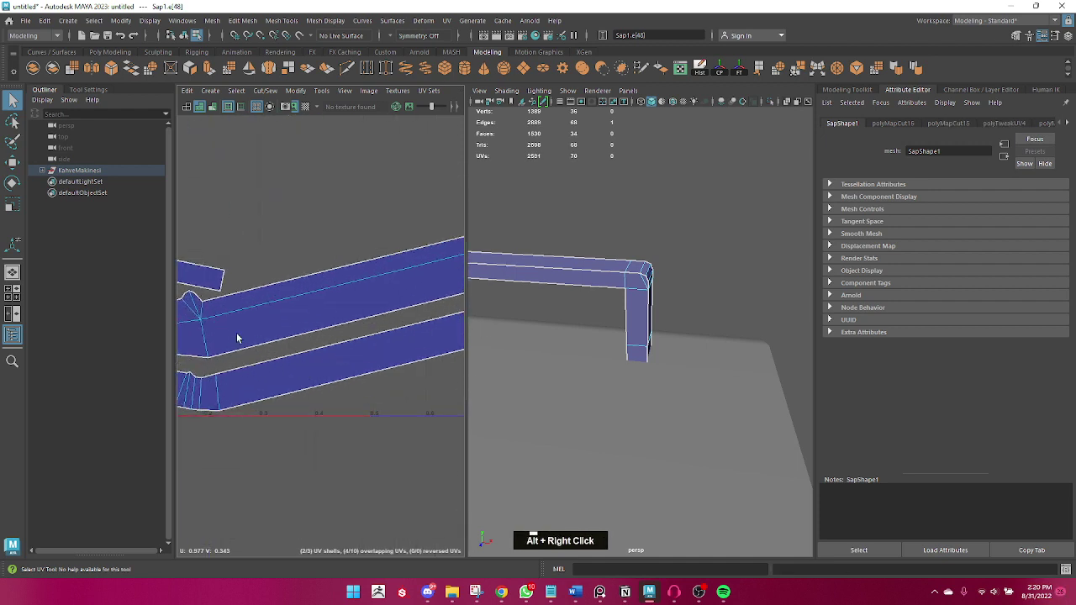
double_click(209, 338)
click(198, 314)
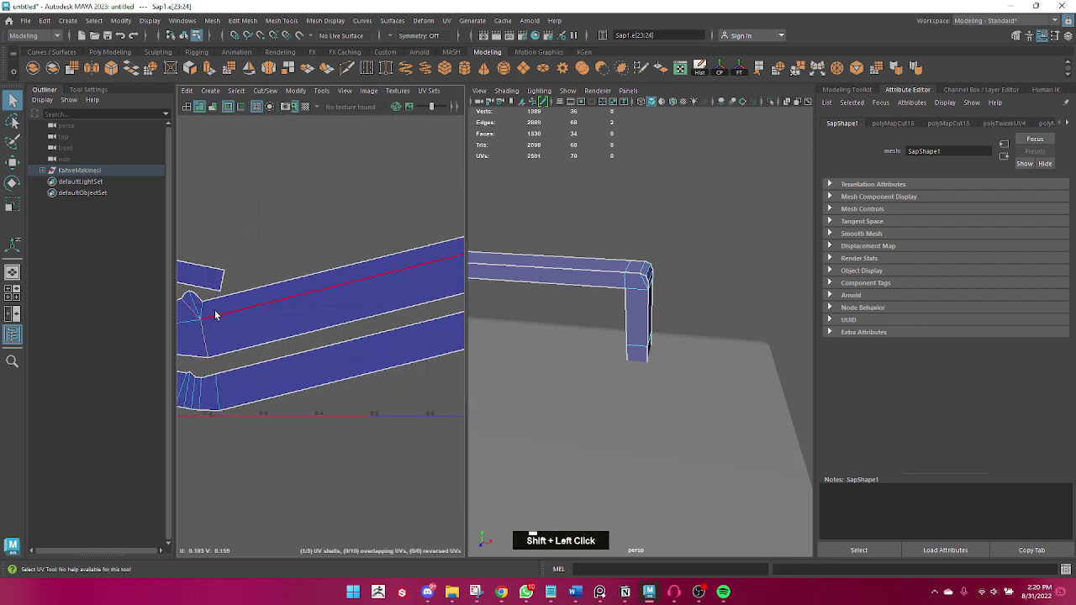
key(ctrl+z)
click(200, 309)
key(ctrl+z)
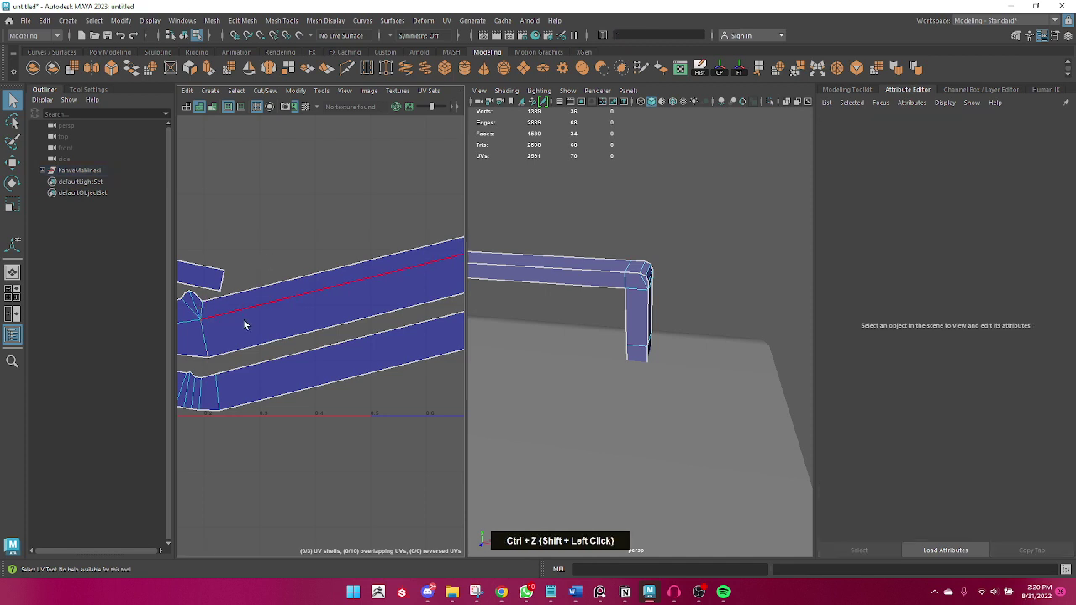
middle_click(257, 330)
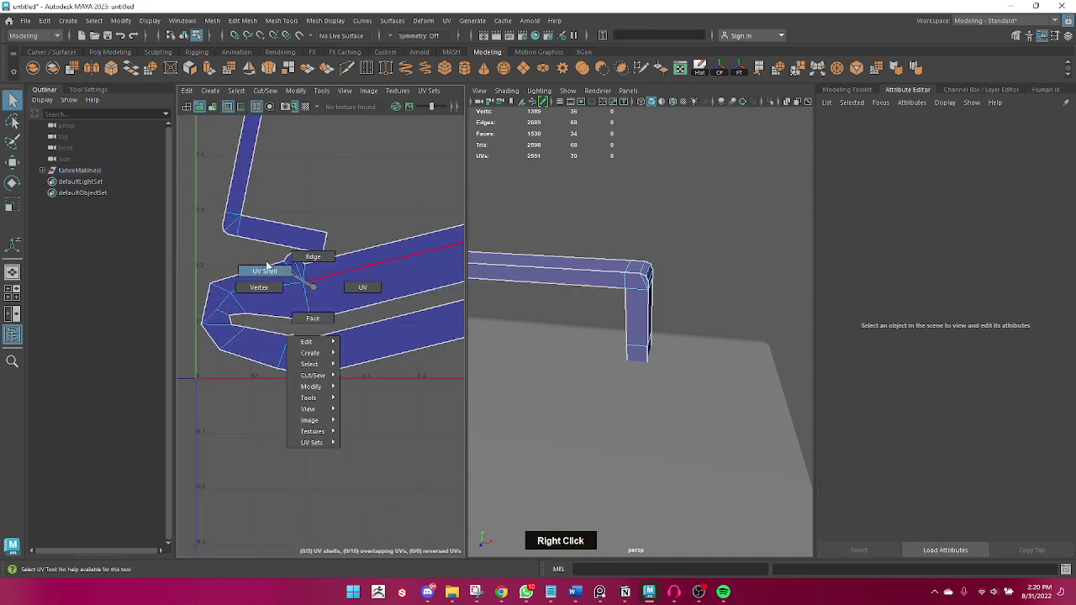
- Lay out Sap1's UV shells within the UV square
scroll(down, 3)
scroll(down, 3)
middle_click(338, 257)
right_click(300, 261)
scroll(up, 3)
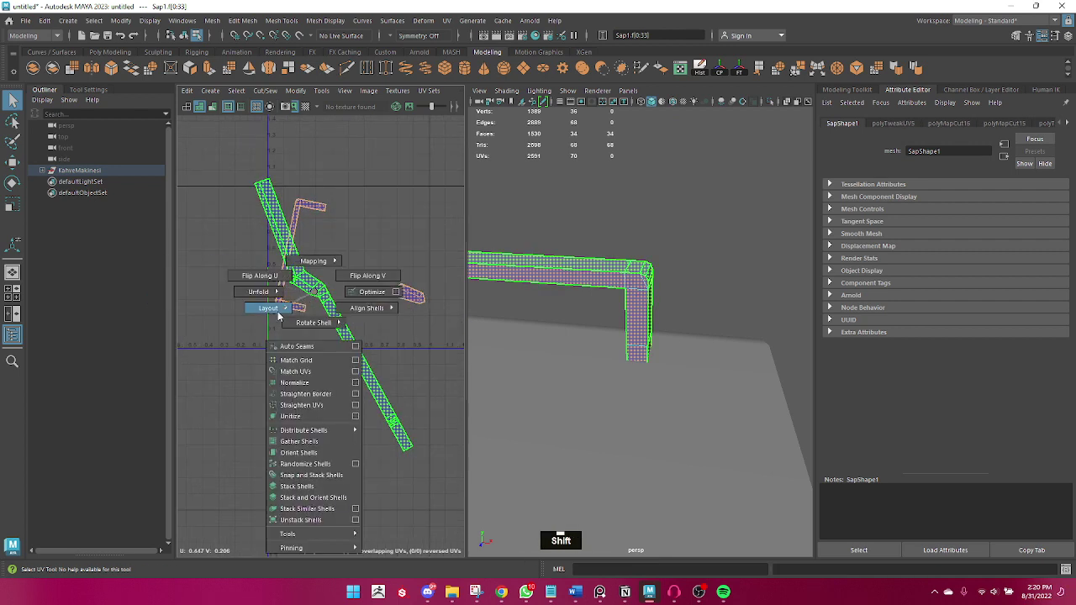
right_click(338, 311)
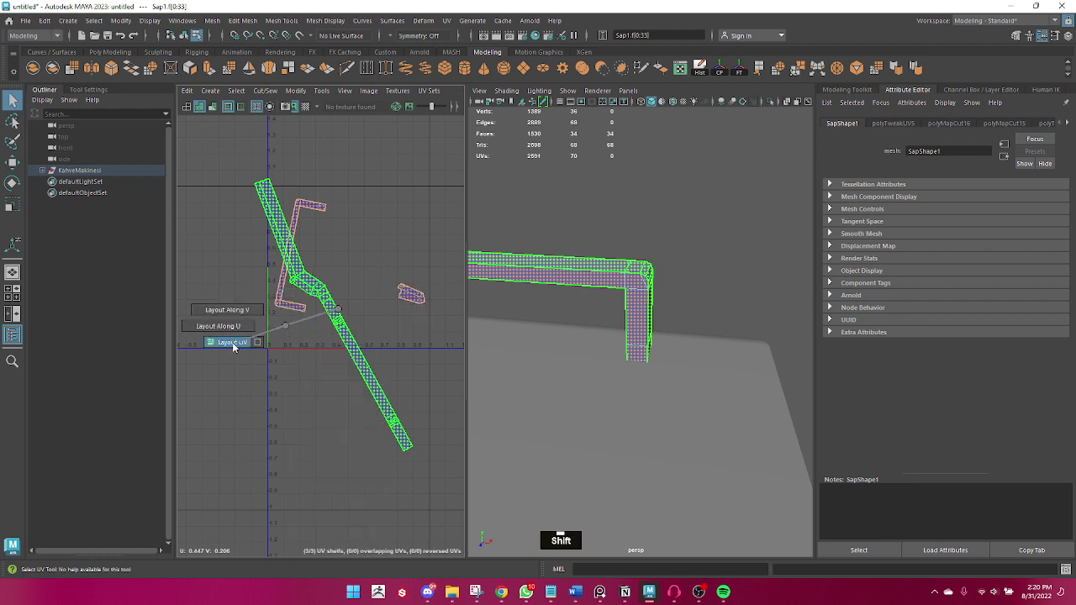
scroll(down, 3)
scroll(up, 3)
middle_click(354, 275)
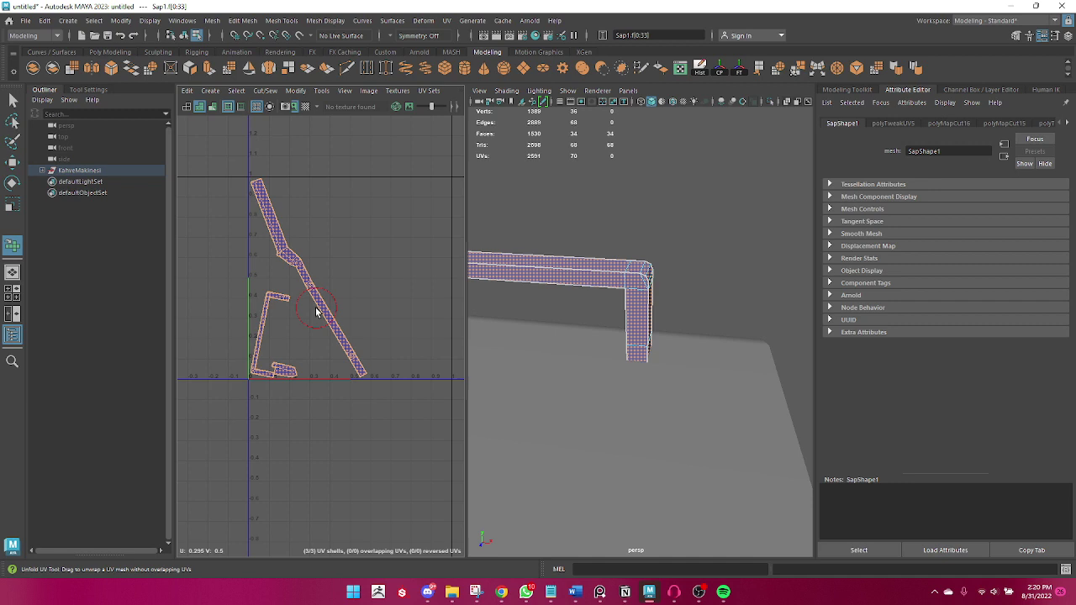
- Return to object mode and select the Sap handle to show its T-shaped UV layout
key(q)
key(q)
right_click(610, 290)
scroll(down, 3)
right_click(482, 357)
middle_click(599, 307)
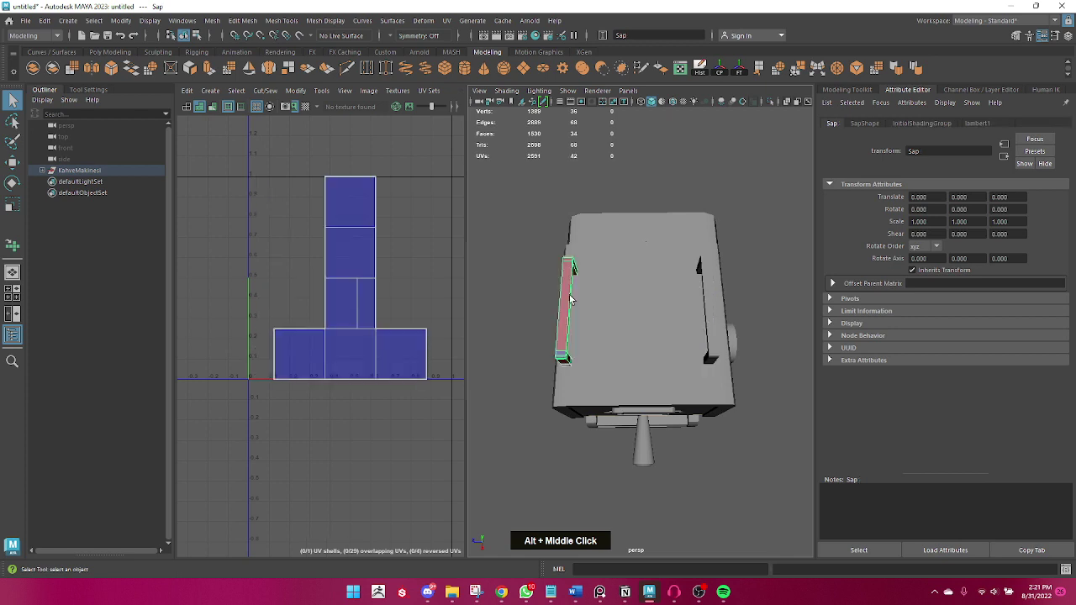
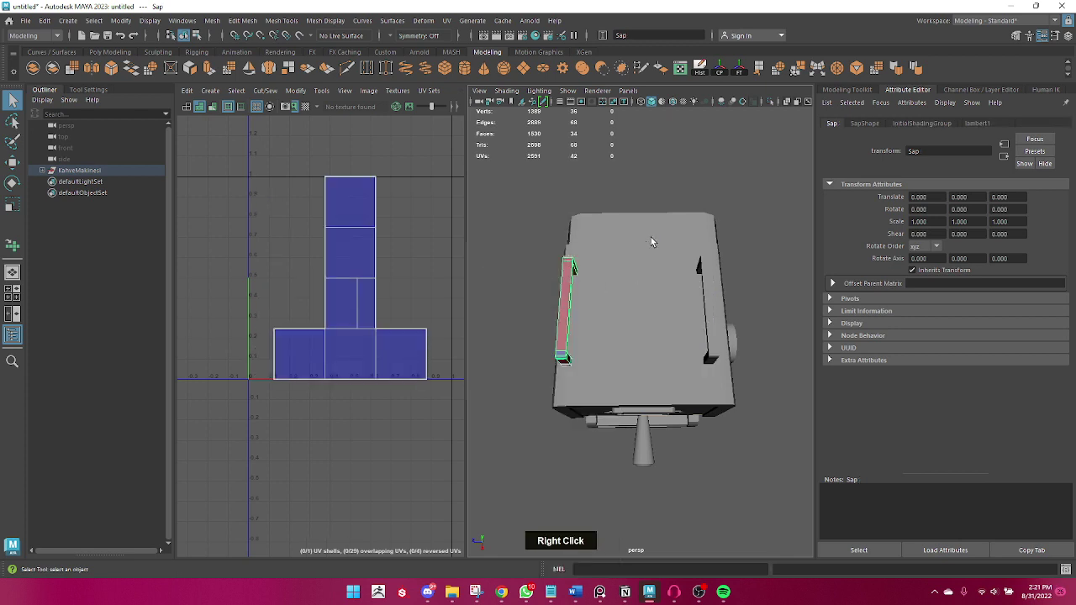
- Check the other side's handle strip with the Move tool, then select the back panel Arka
key(Delete)
key(w)
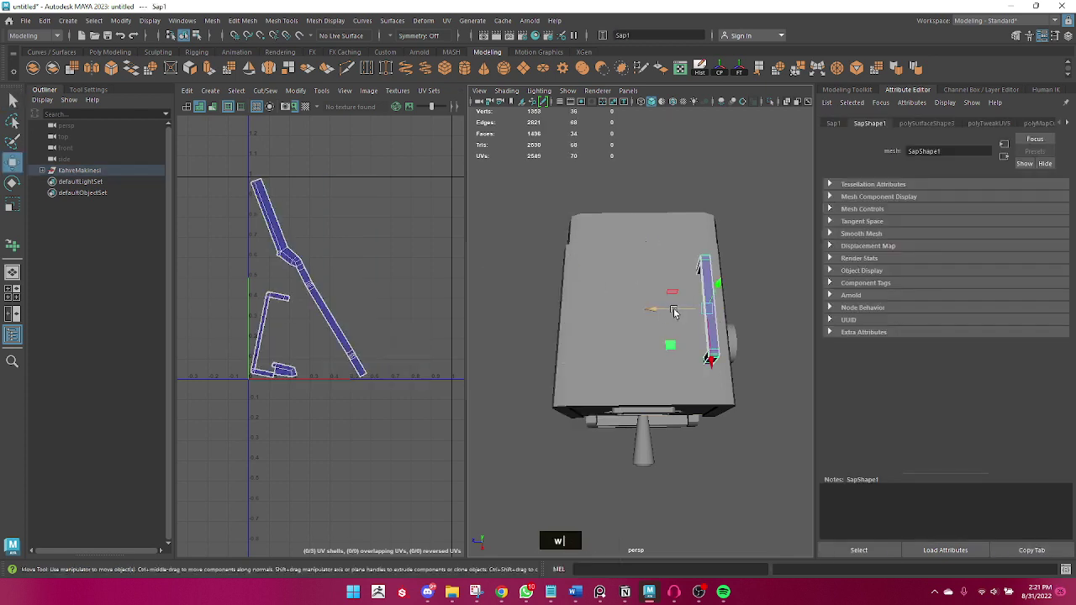
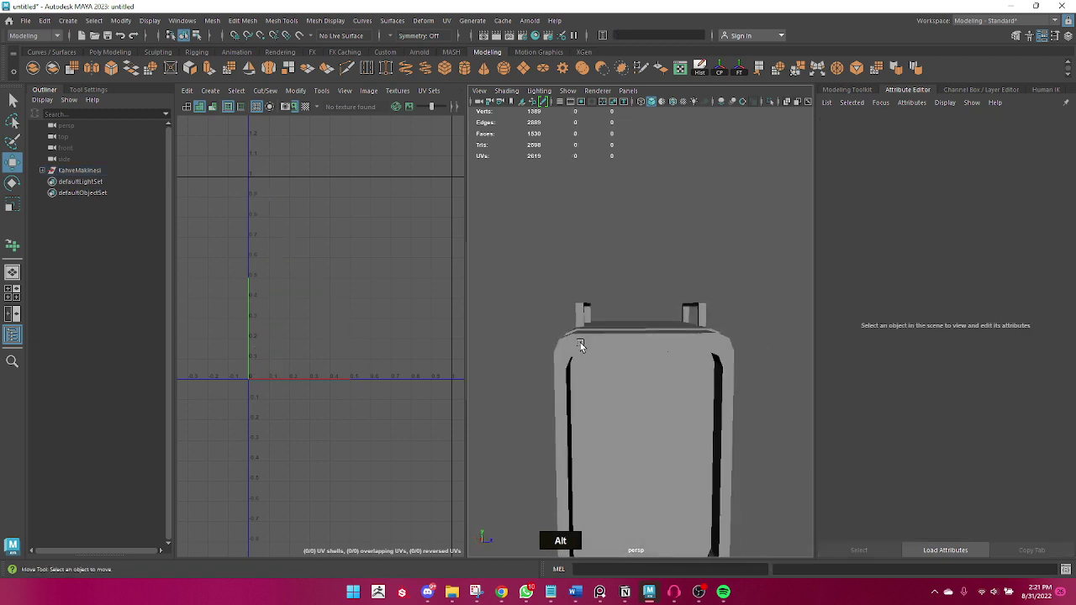
click(536, 368)
click(583, 382)
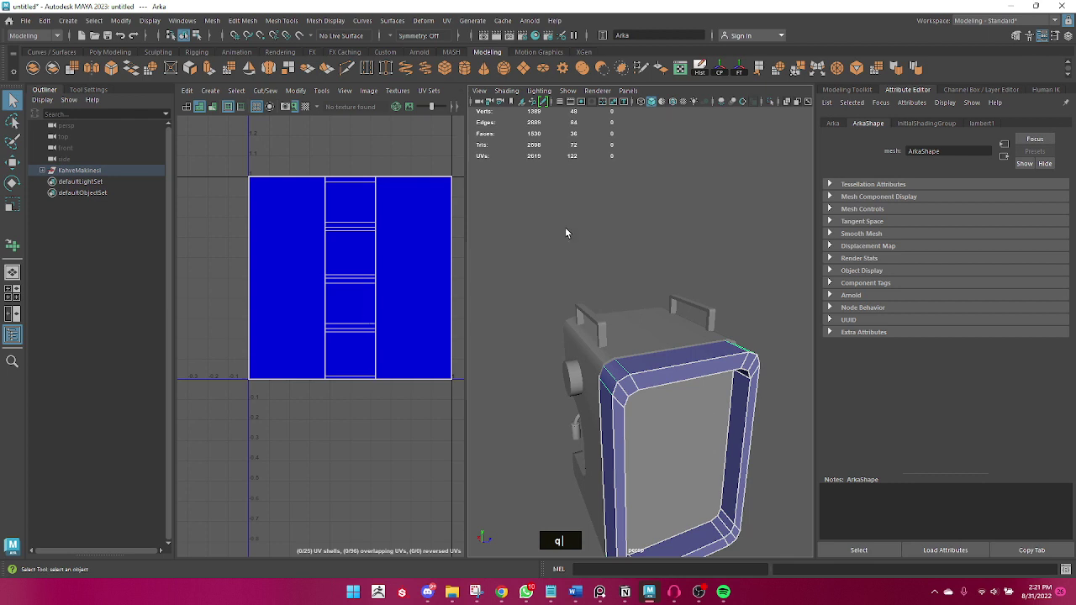
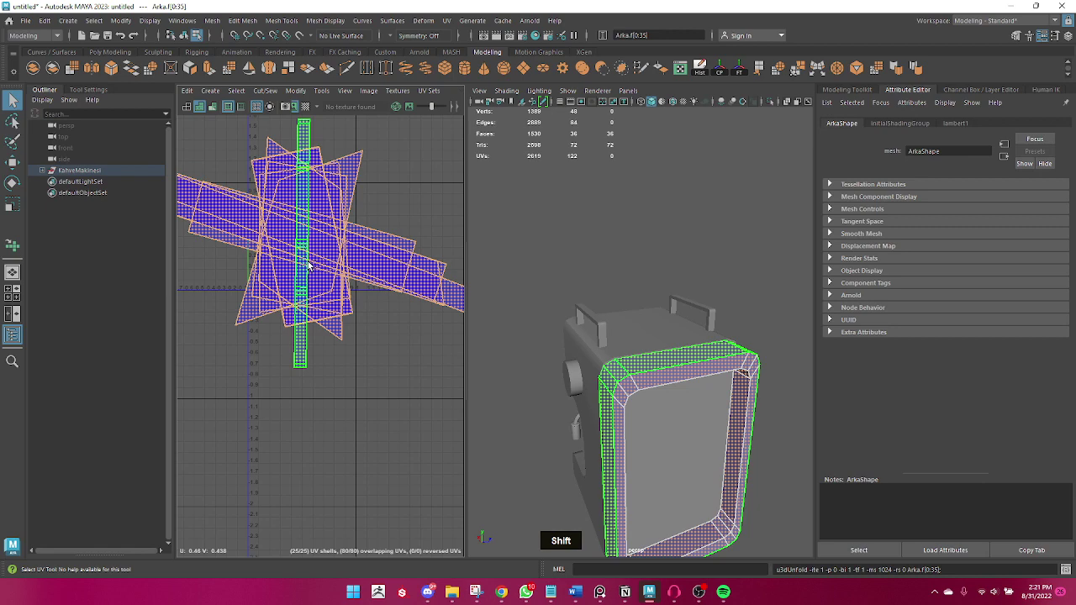
- Unfold the Arka back panel's UVs and pack its shells together
scroll(down, 3)
key(ctrl+z)
right_click(667, 373)
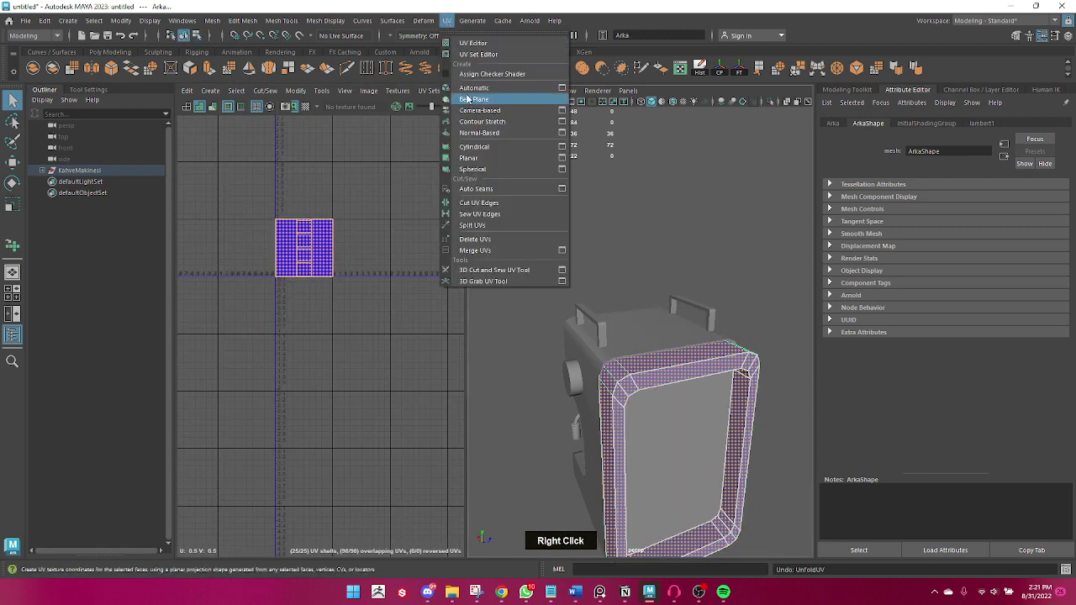
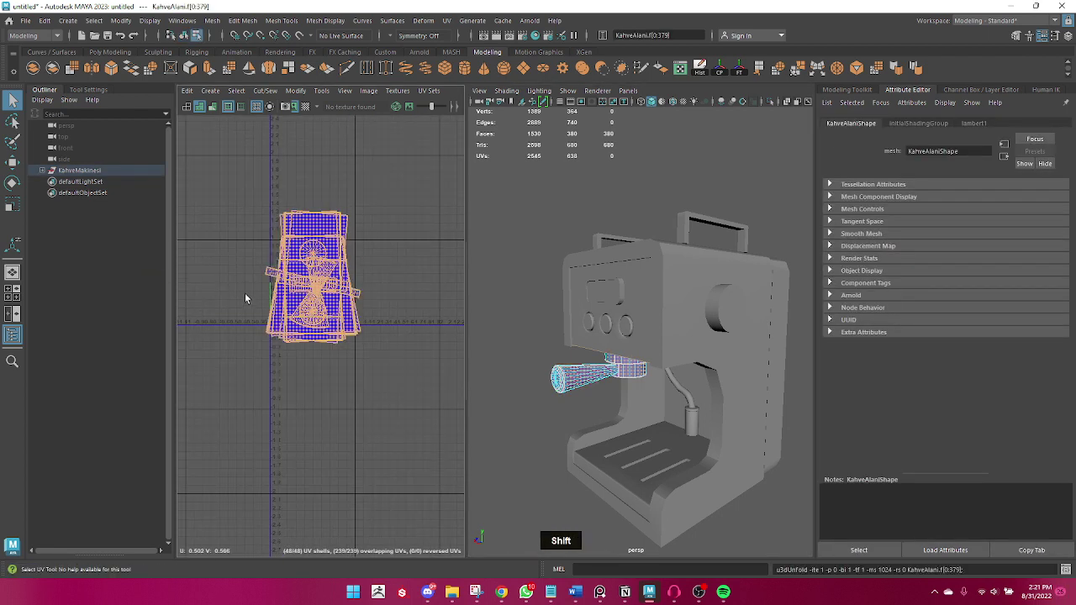
- Unfold and lay out the KahveAlani portafilter's shells in the UV square, back in object mode
key(ctrl+z)
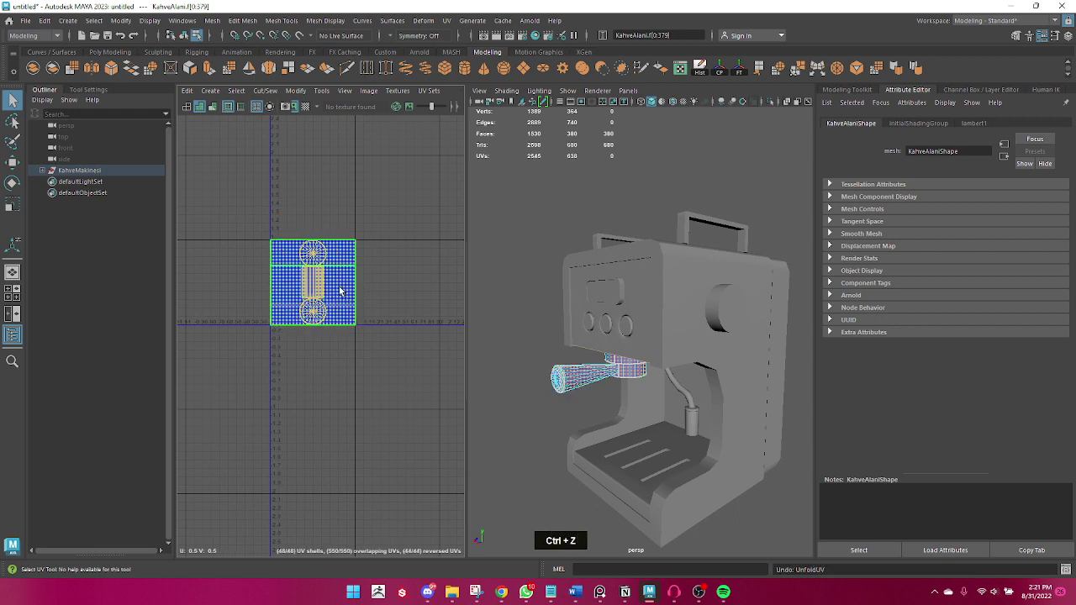
key(ctrl+z)
right_click(631, 363)
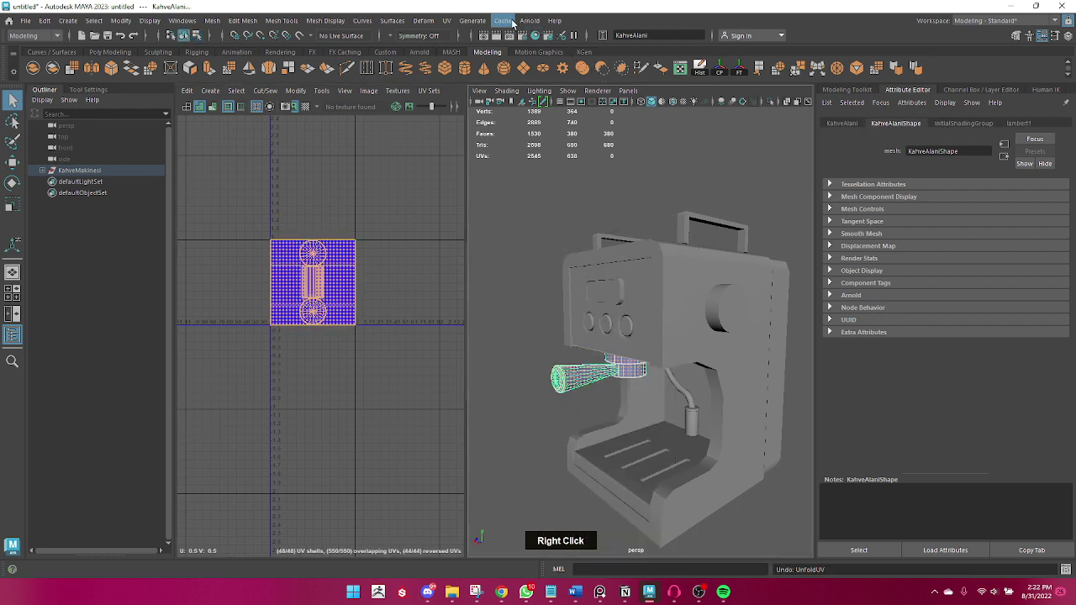
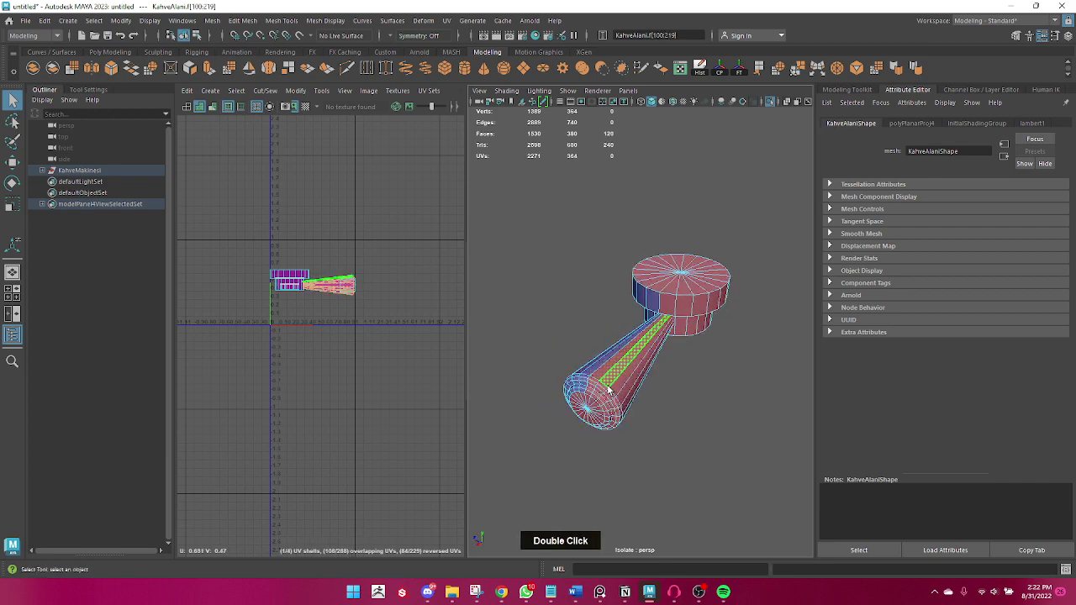
- Re-project KahveAlani's faces and unfold them so handle and cup shells lie side by side
middle_click(536, 417)
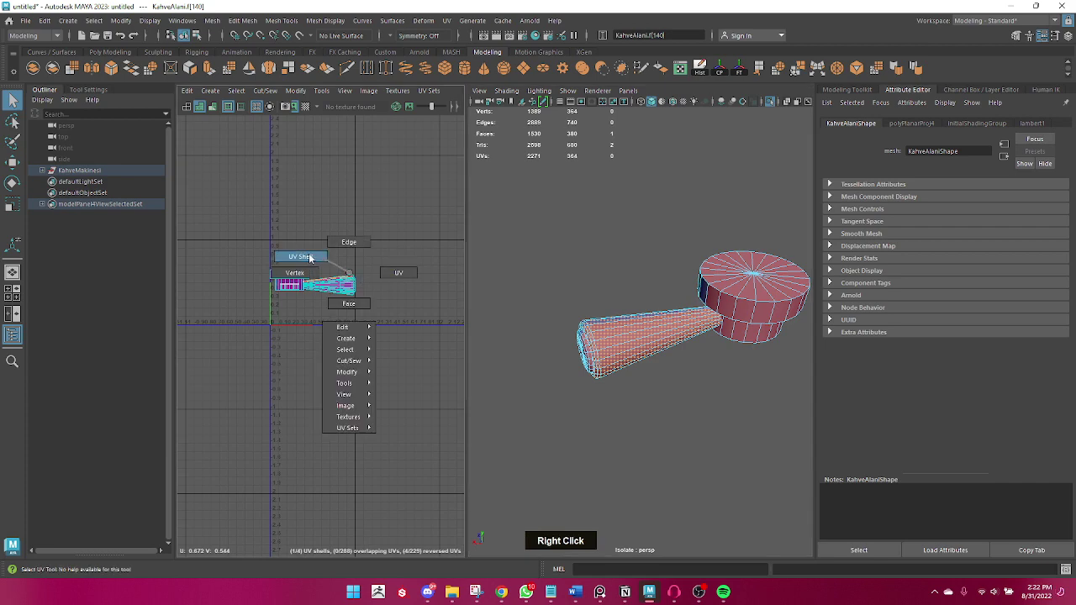
scroll(up, 3)
middle_click(315, 295)
right_click(360, 337)
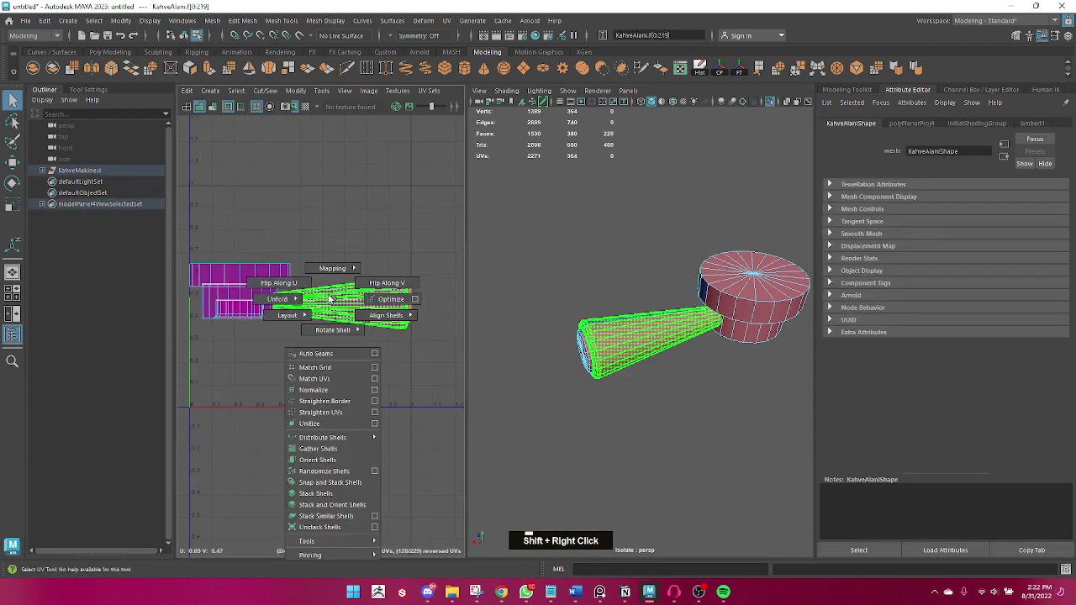
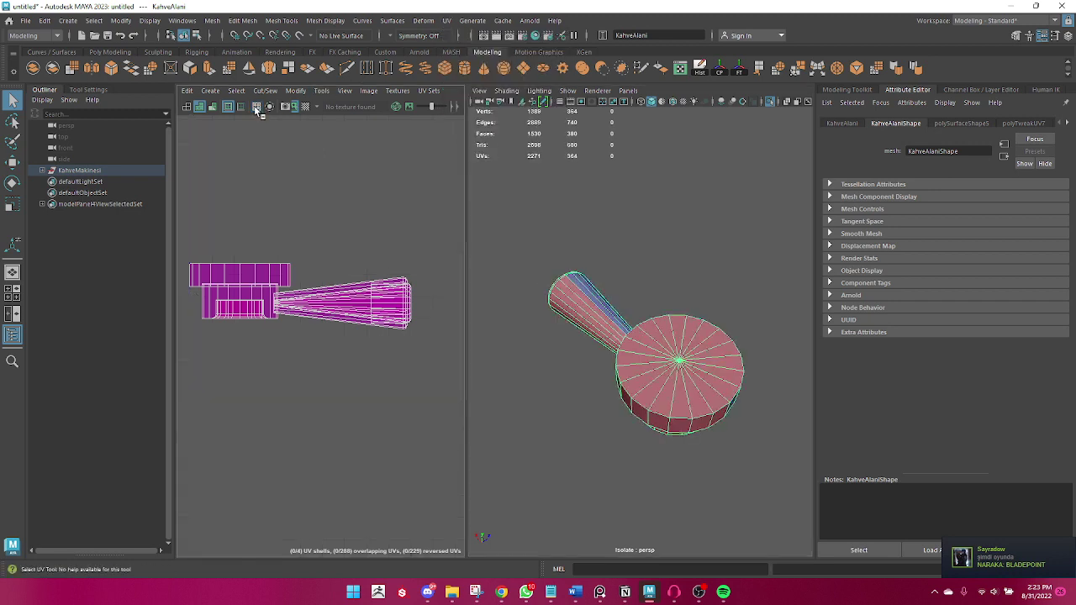
- Toggle shaded UV display to check the portafilter shells for overlaps
double_click(225, 110)
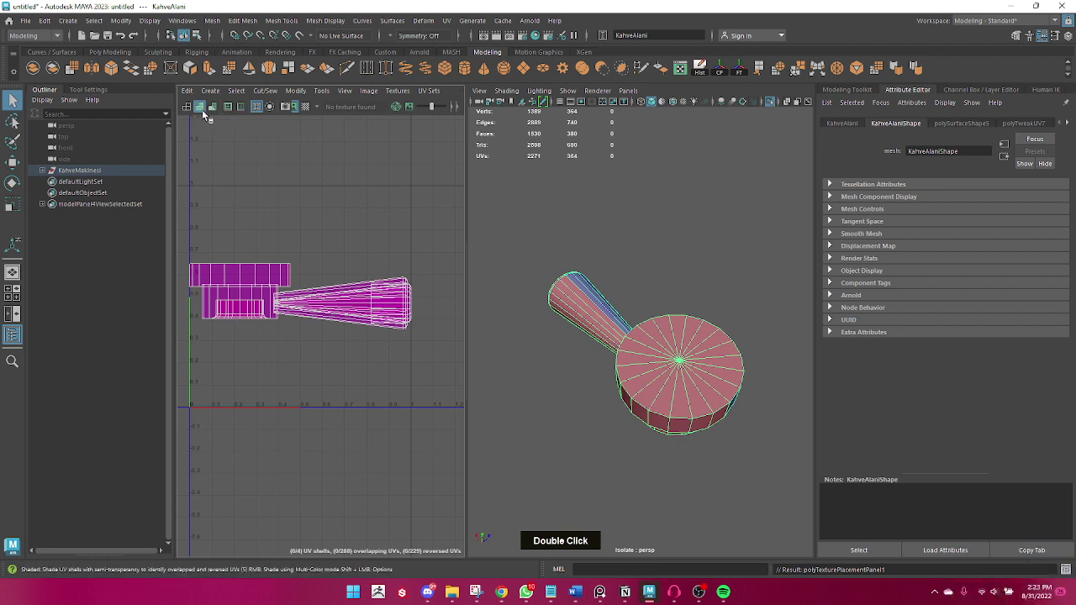
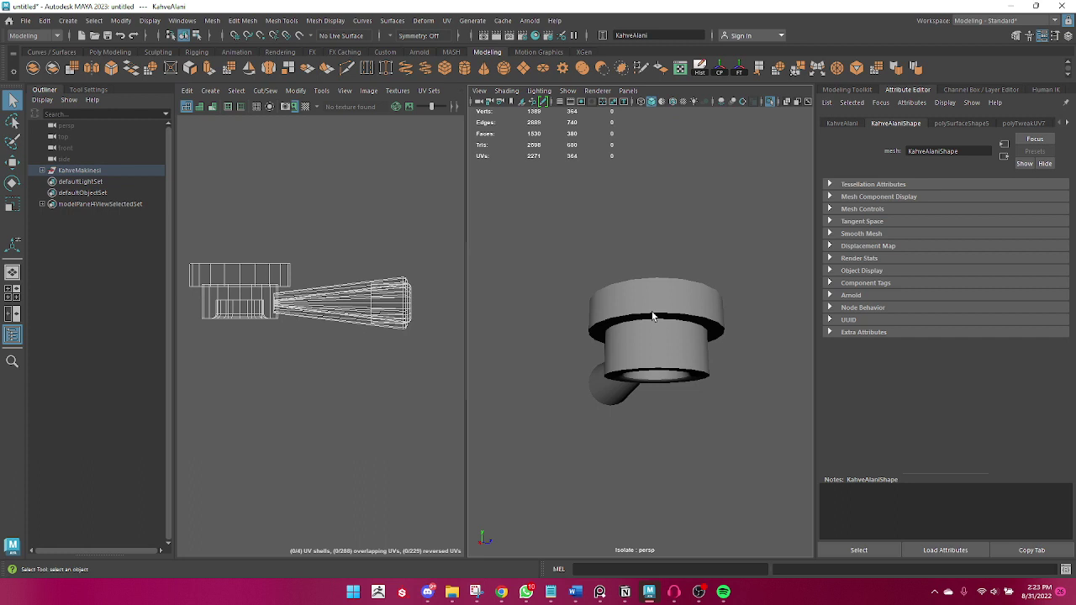
scroll(down, 3)
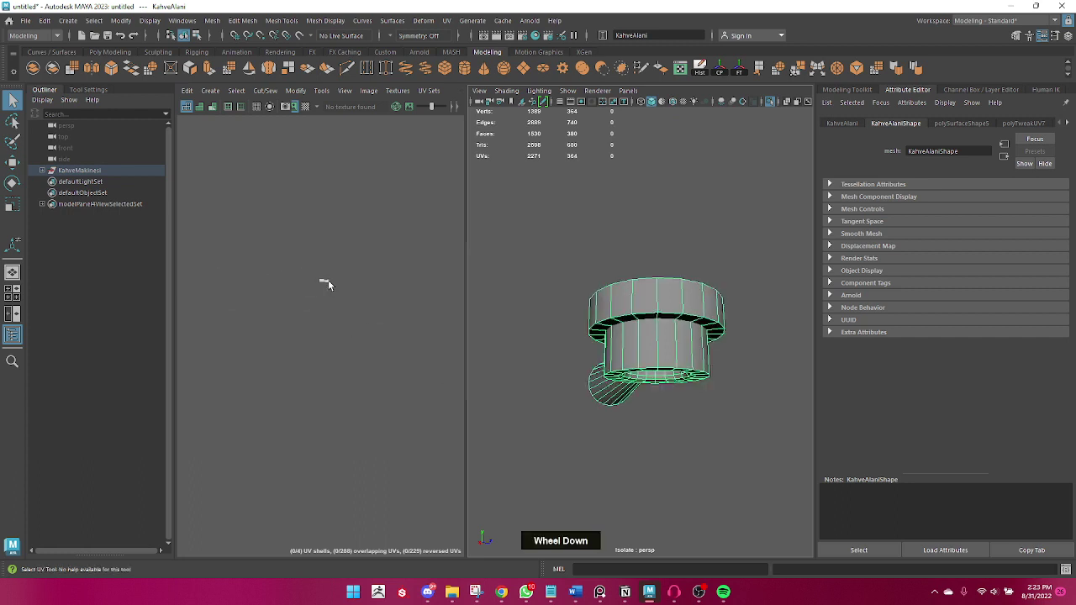
scroll(down, 3)
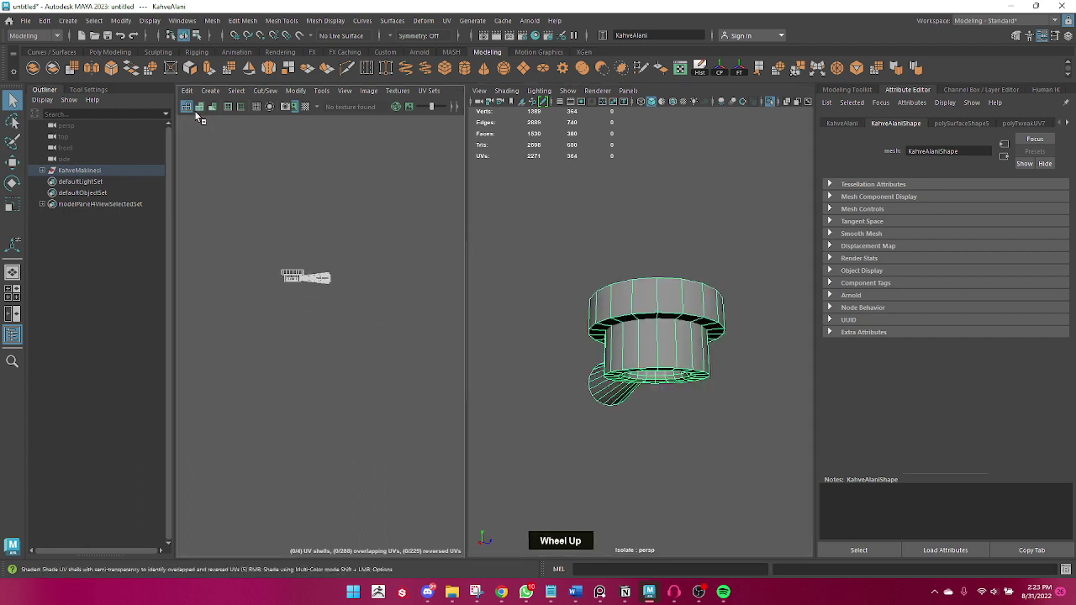
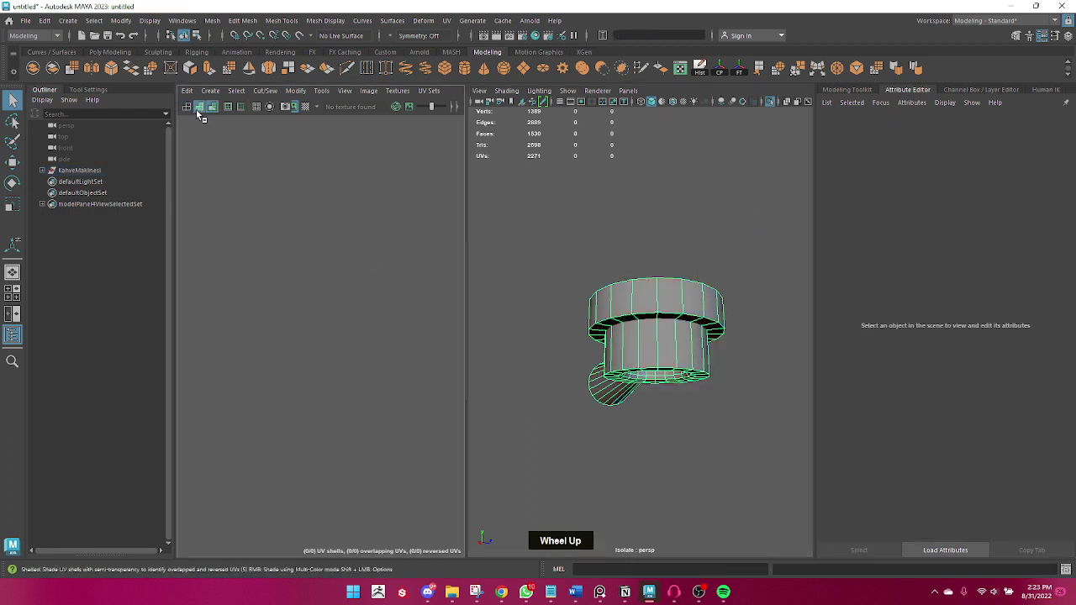
double_click(205, 114)
scroll(down, 3)
double_click(332, 317)
- Separate the KahveAlani portafilter into individual mesh pieces
scroll(up, 3)
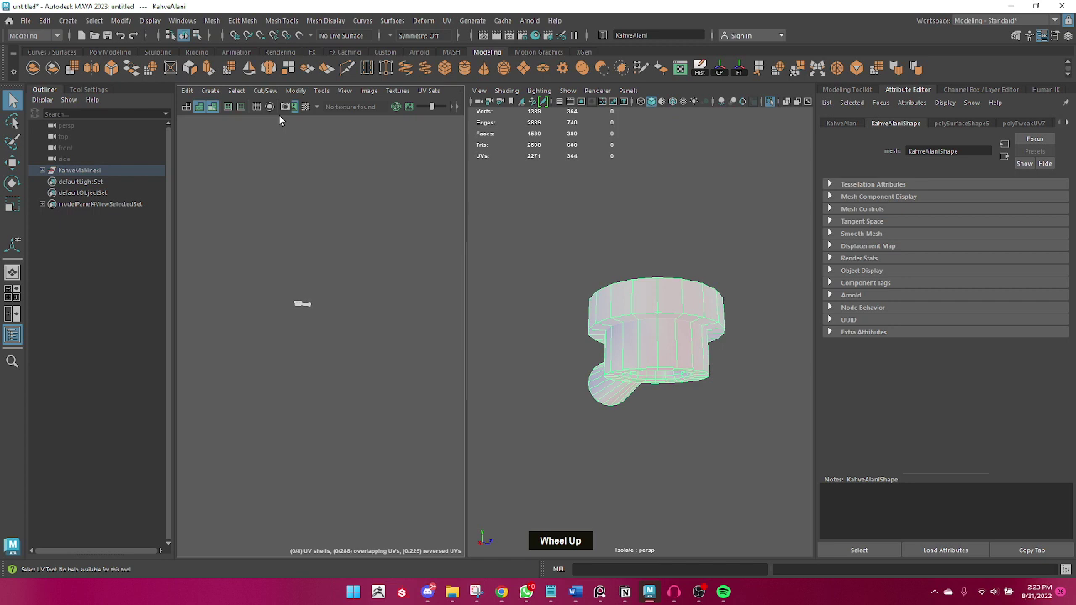
scroll(up, 3)
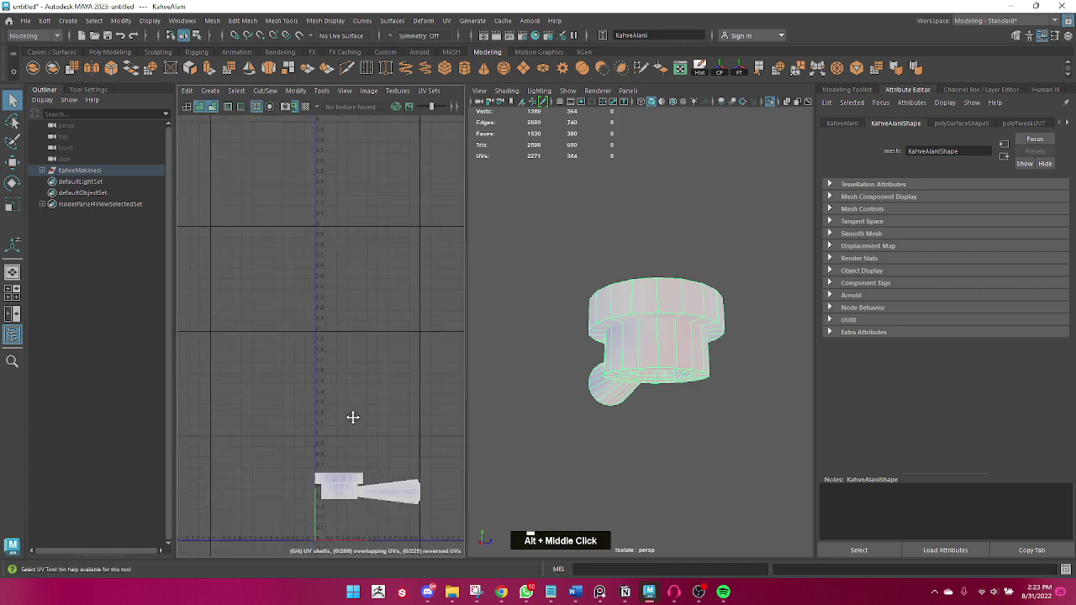
scroll(up, 3)
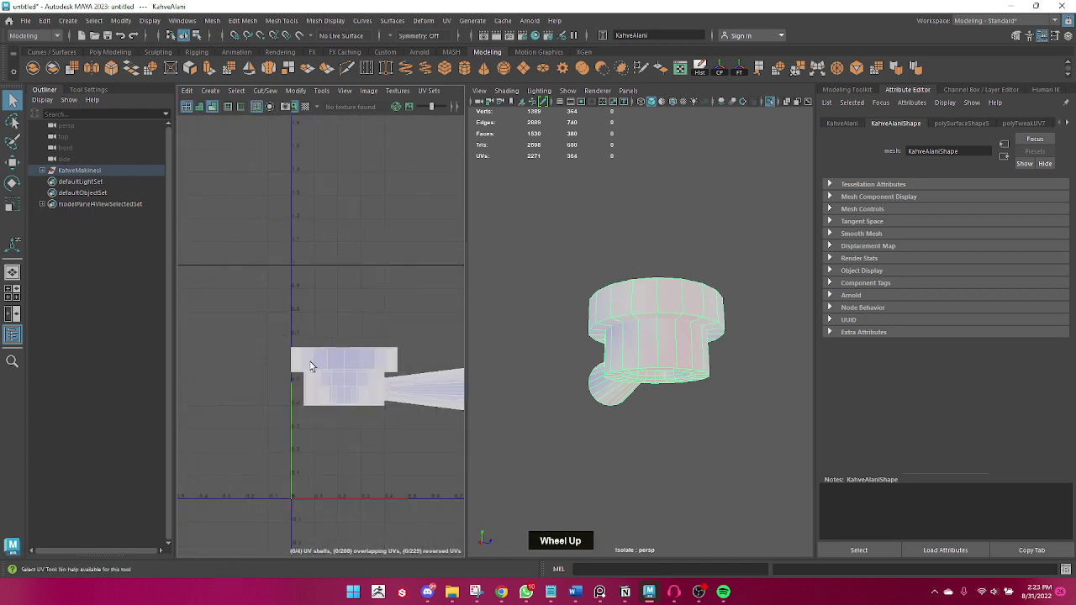
right_click(747, 345)
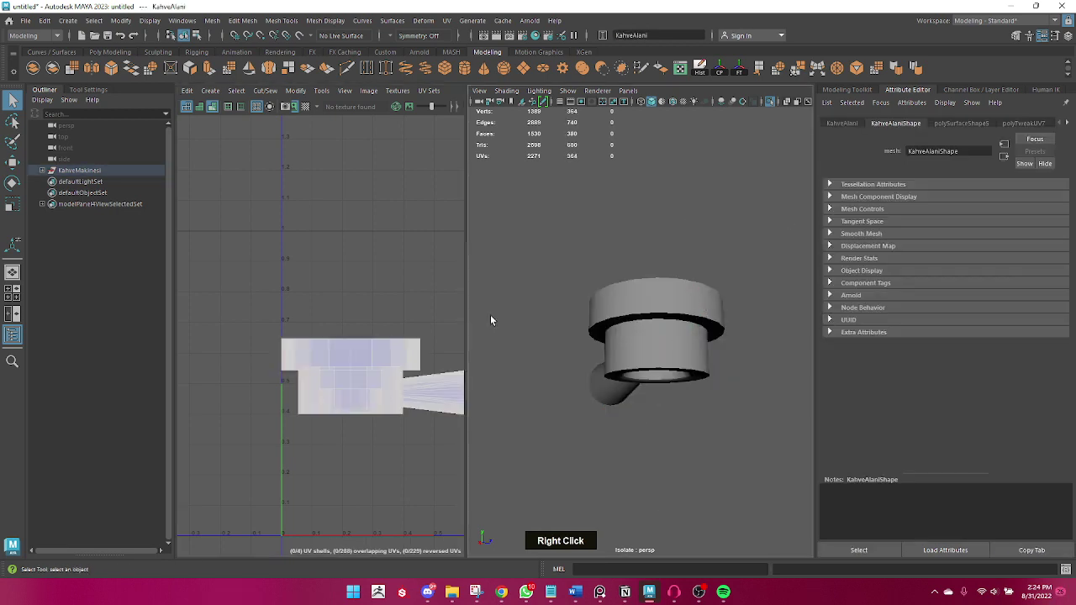
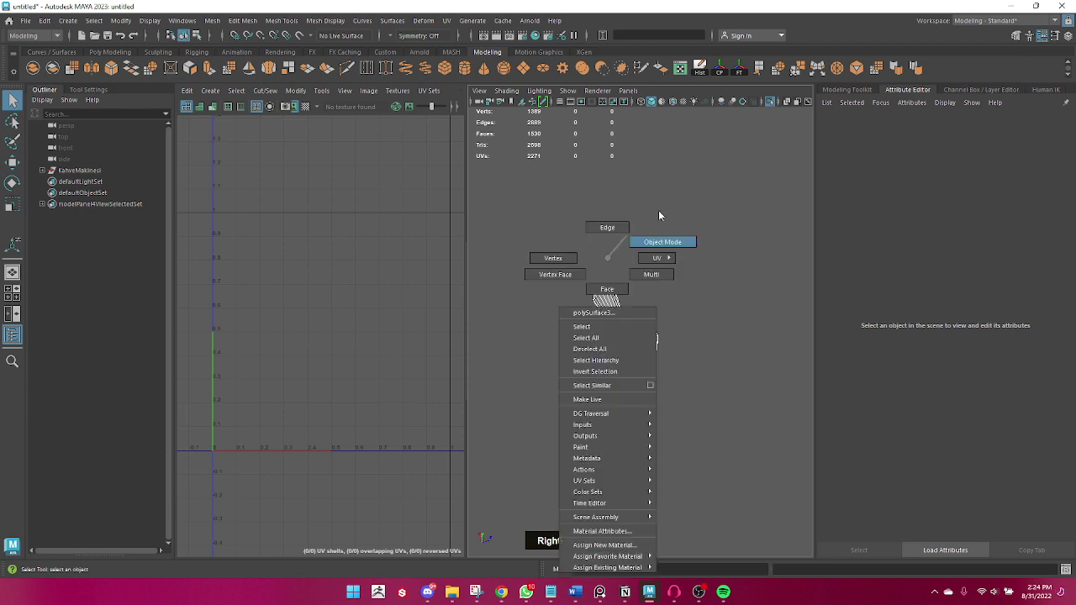
- Select the portafilter's rim pieces and unfold their faces into a flat ring shell
double_click(650, 335)
click(509, 398)
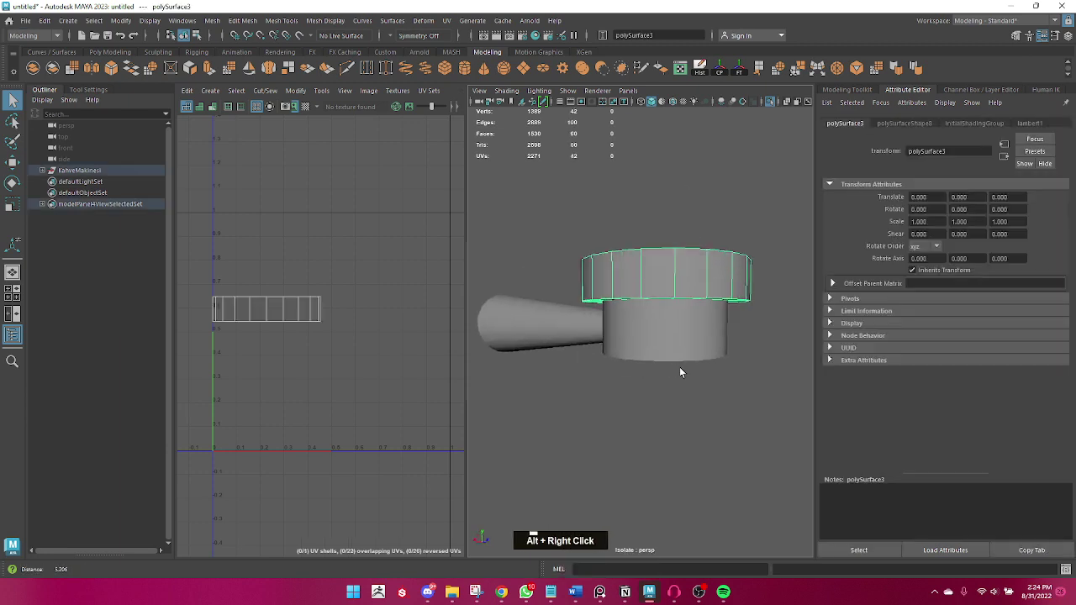
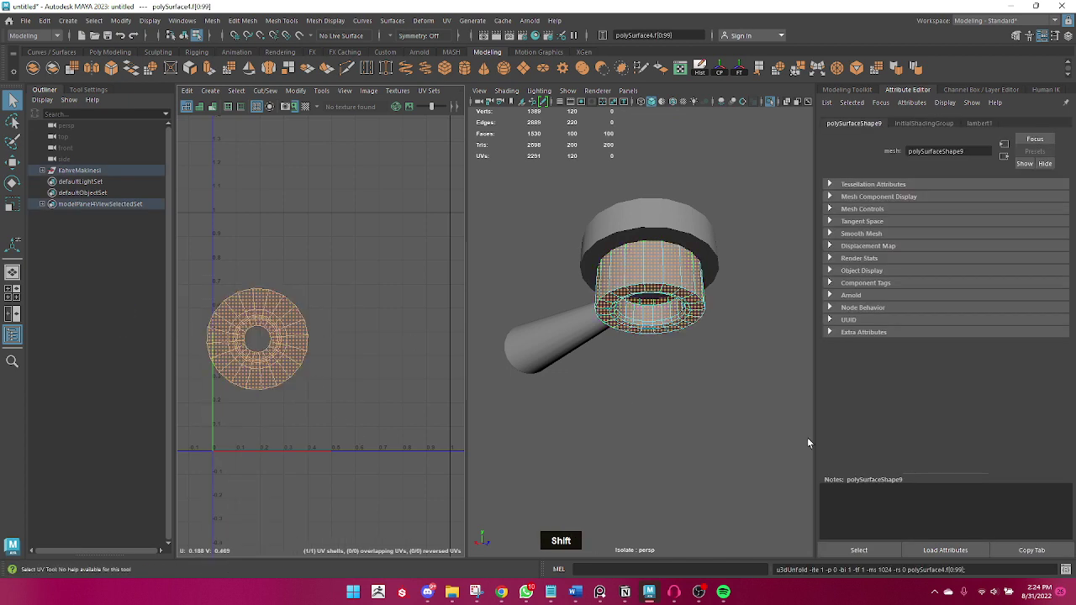
right_click(613, 290)
right_click(763, 383)
- Select the polySurface2 handle piece's faces, then return to object selection
click(710, 351)
middle_click(629, 369)
click(635, 351)
click(573, 363)
right_click(607, 341)
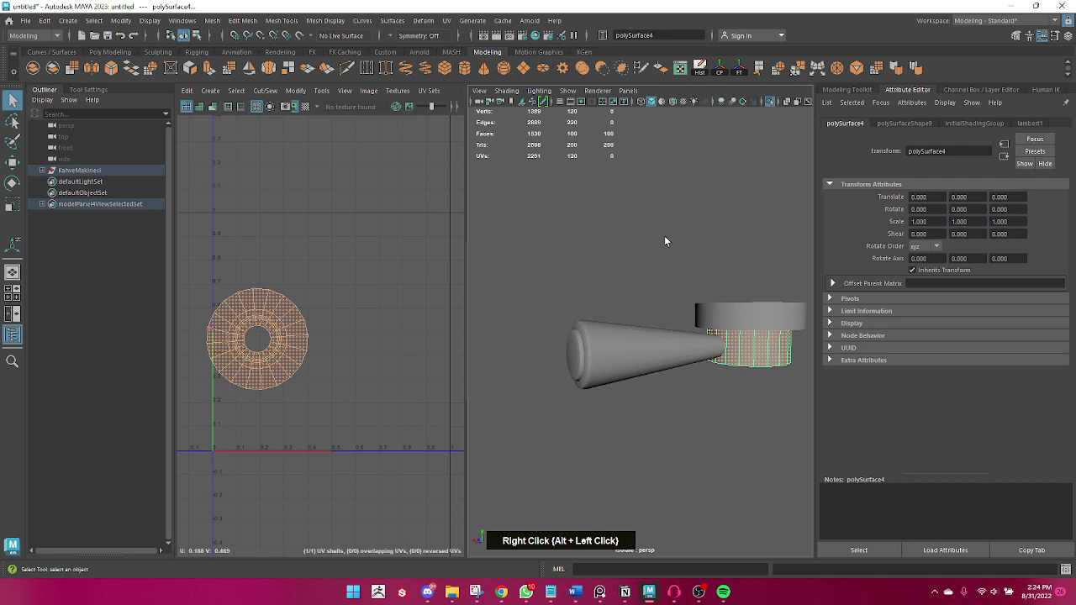
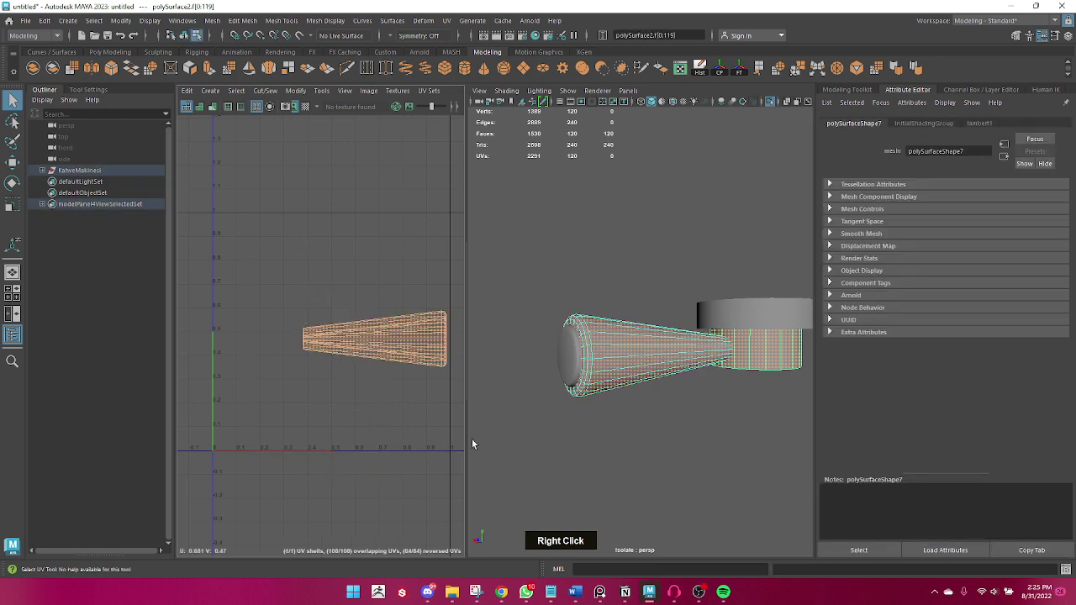
- Cut a UV seam along the cone's chosen edges and unfold it into a fan-shaped shell
right_click(337, 333)
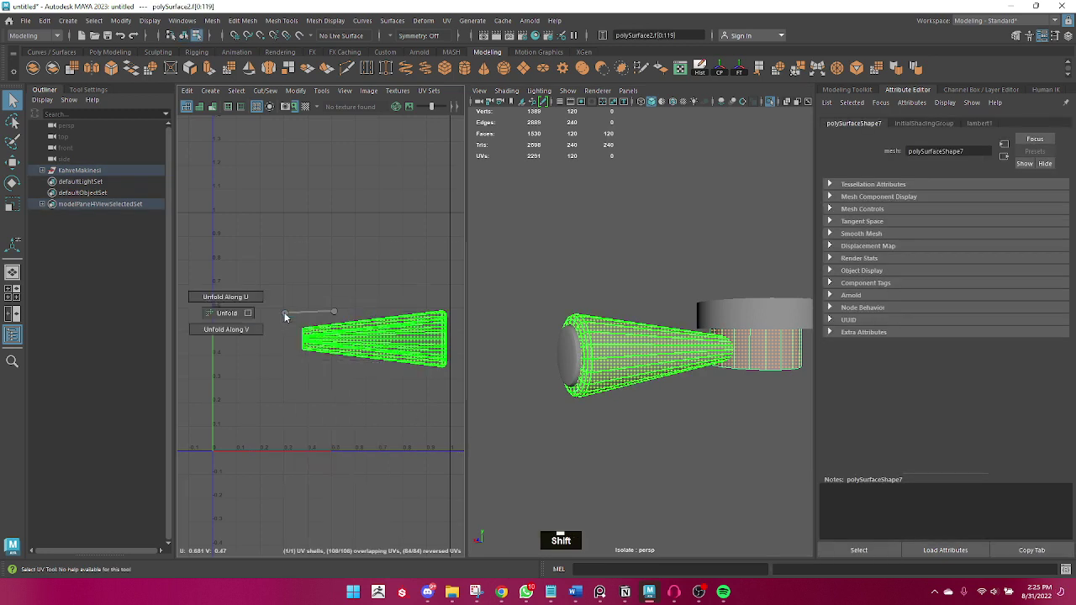
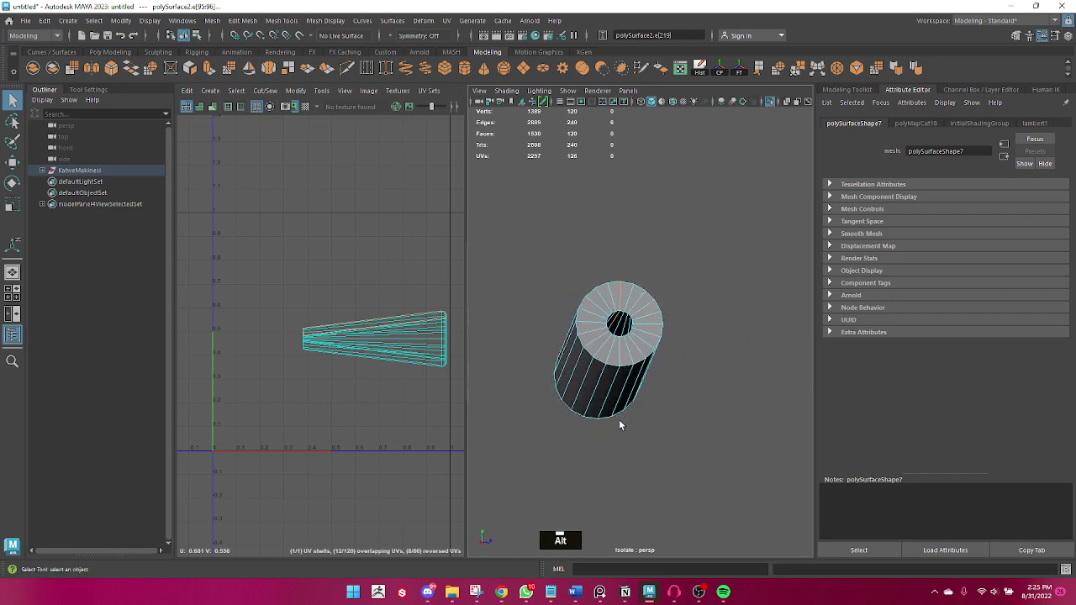
right_click(340, 322)
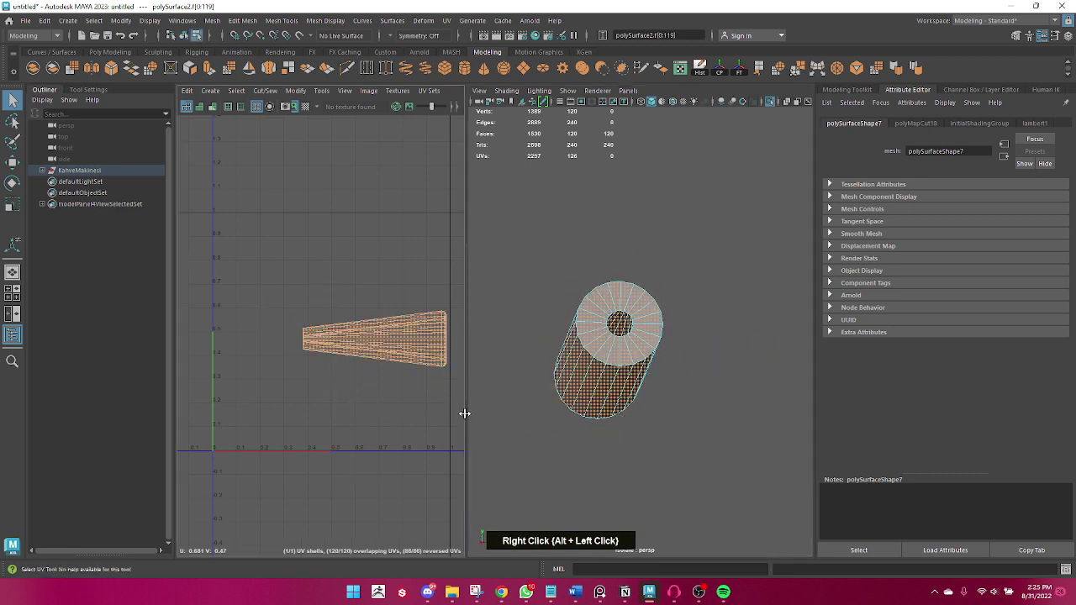
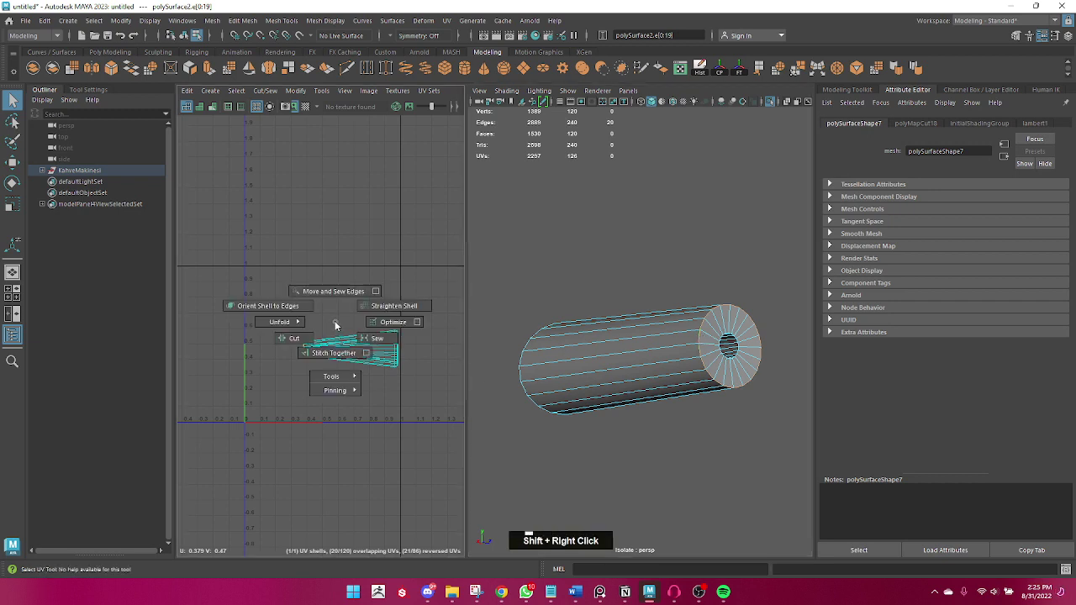
click(641, 379)
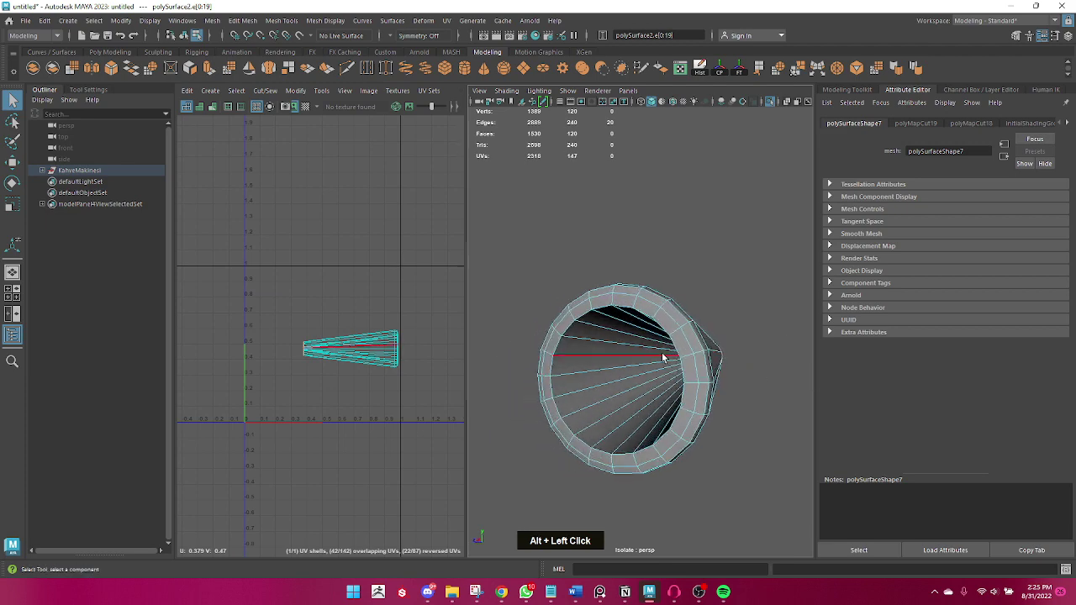
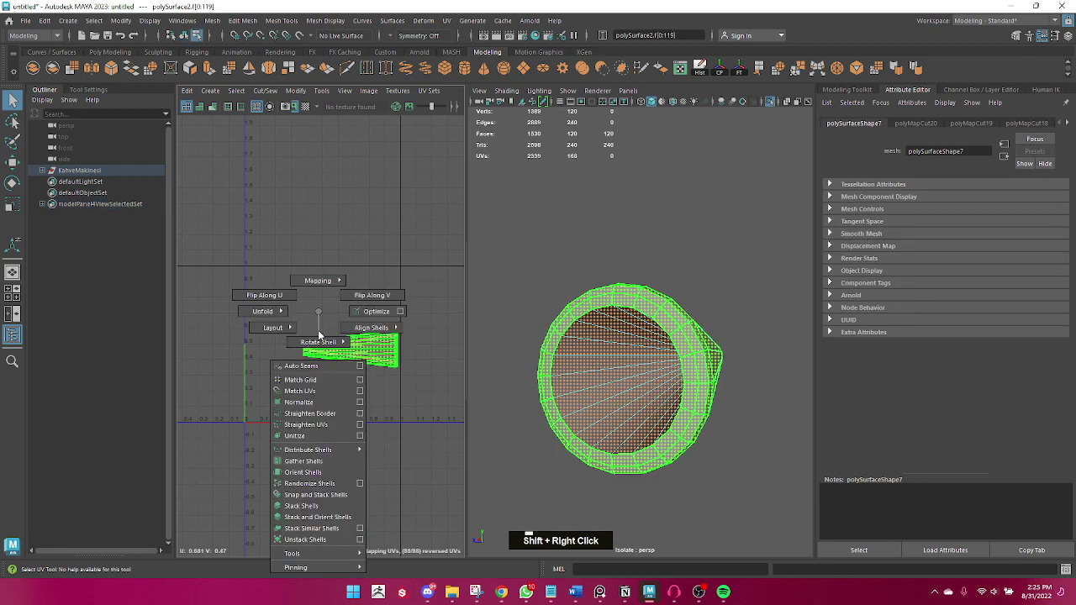
scroll(up, 3)
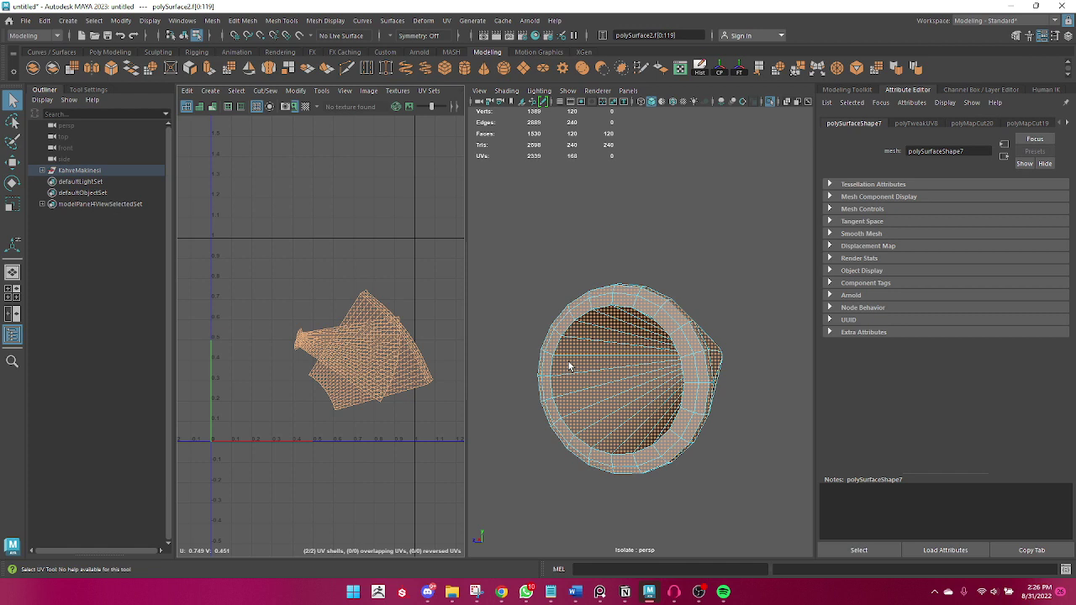
right_click(632, 320)
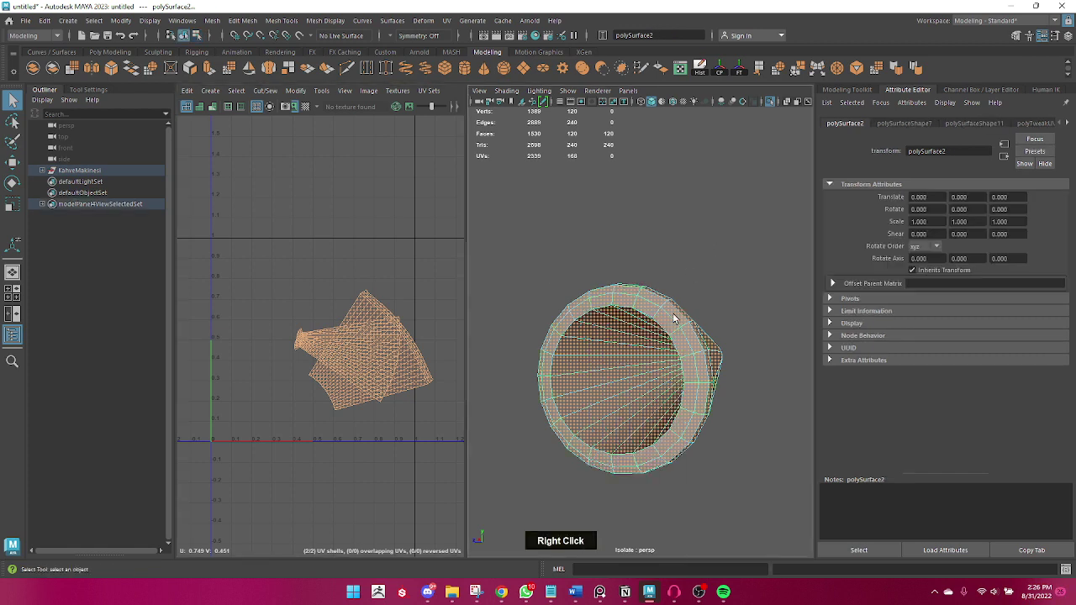
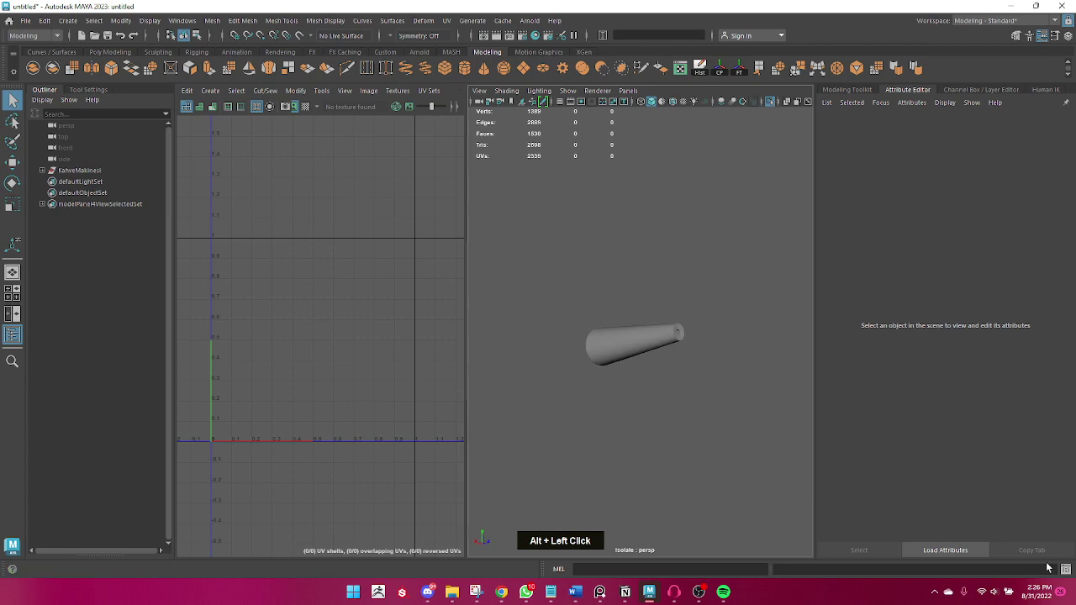
- Isolate the handle cap and unfold its side UVs
scroll(down, 3)
scroll(up, 3)
scroll(down, 3)
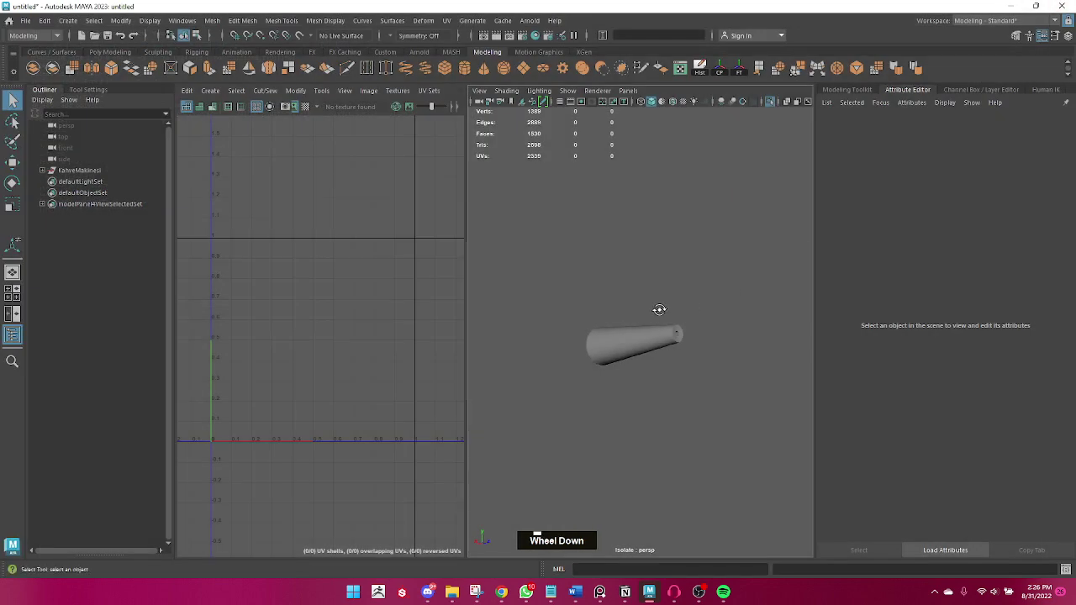
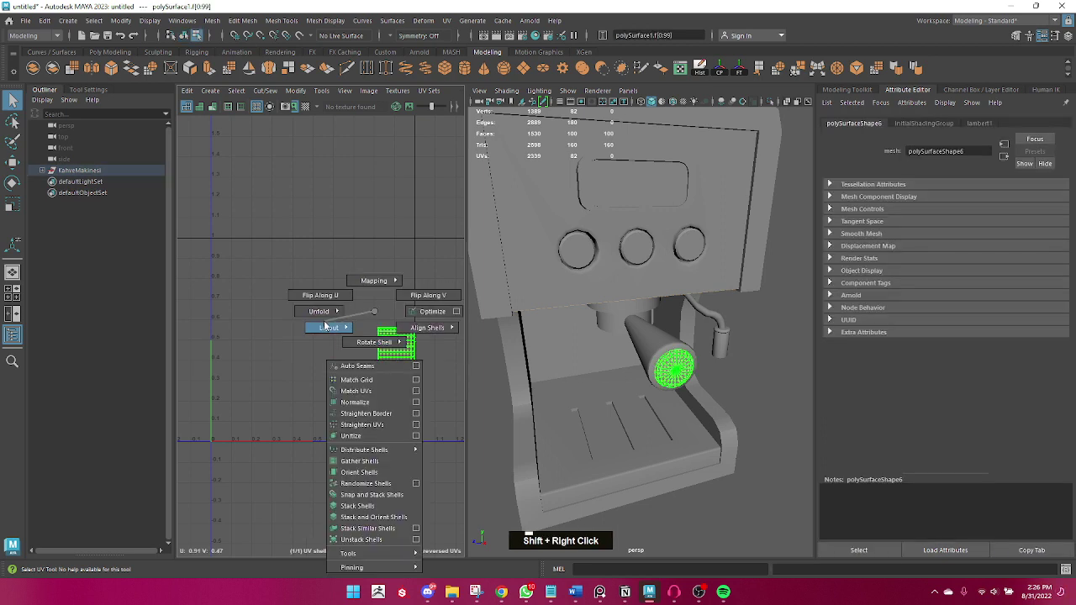
right_click(393, 357)
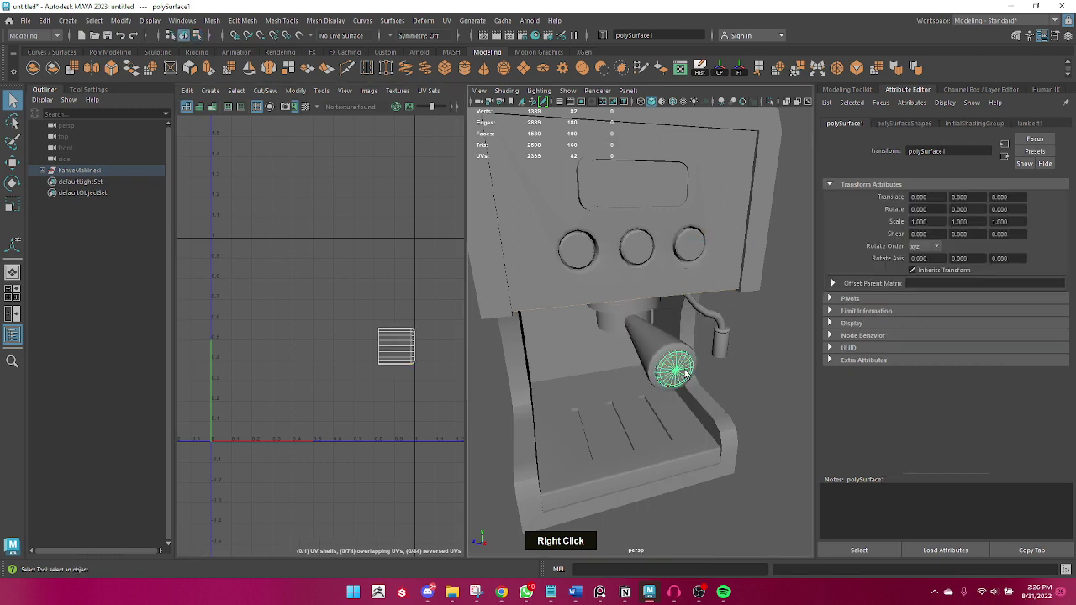
click(576, 372)
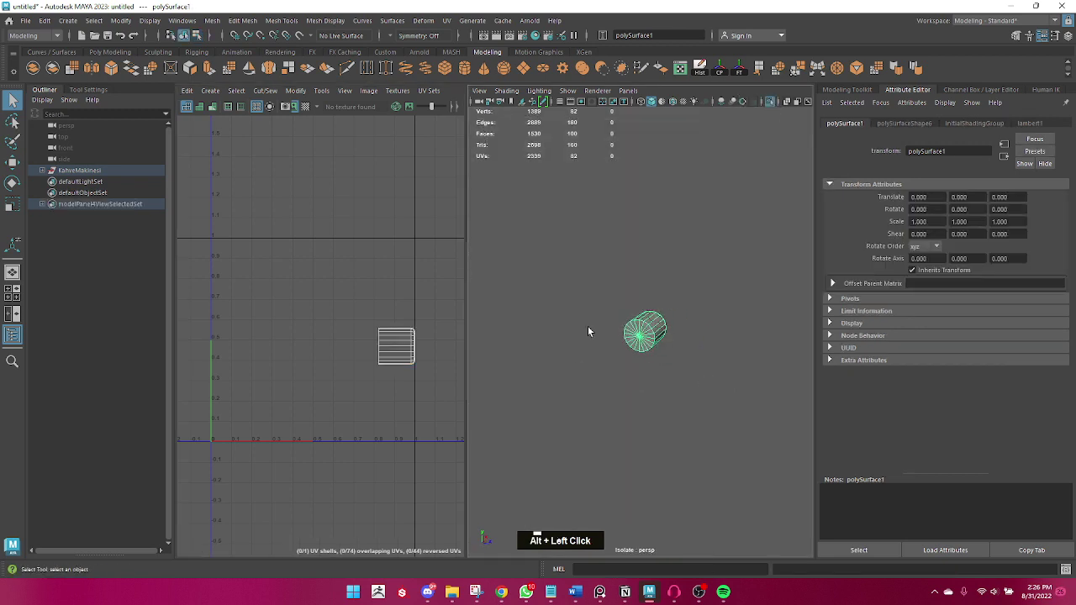
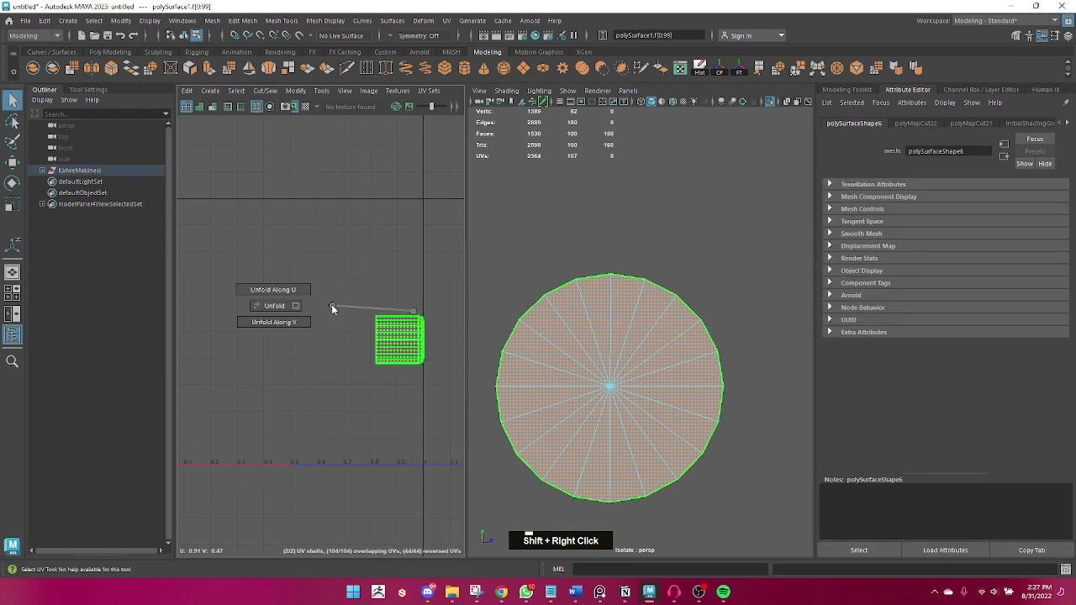
- Unfold the cap's end-face UVs into a second shell and return to object selection
scroll(down, 3)
click(616, 339)
right_click(639, 343)
scroll(down, 3)
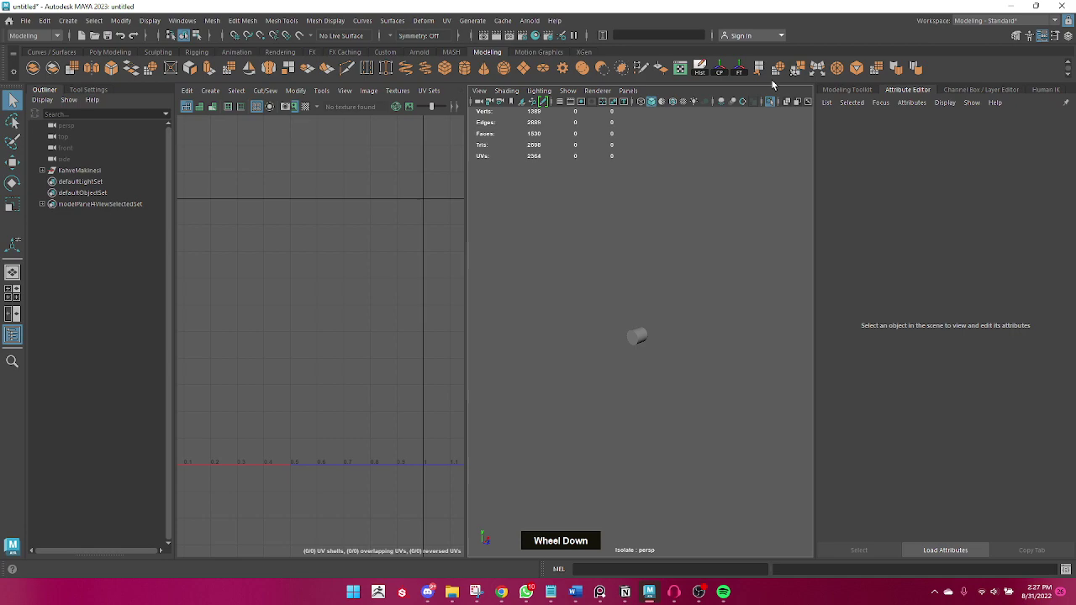
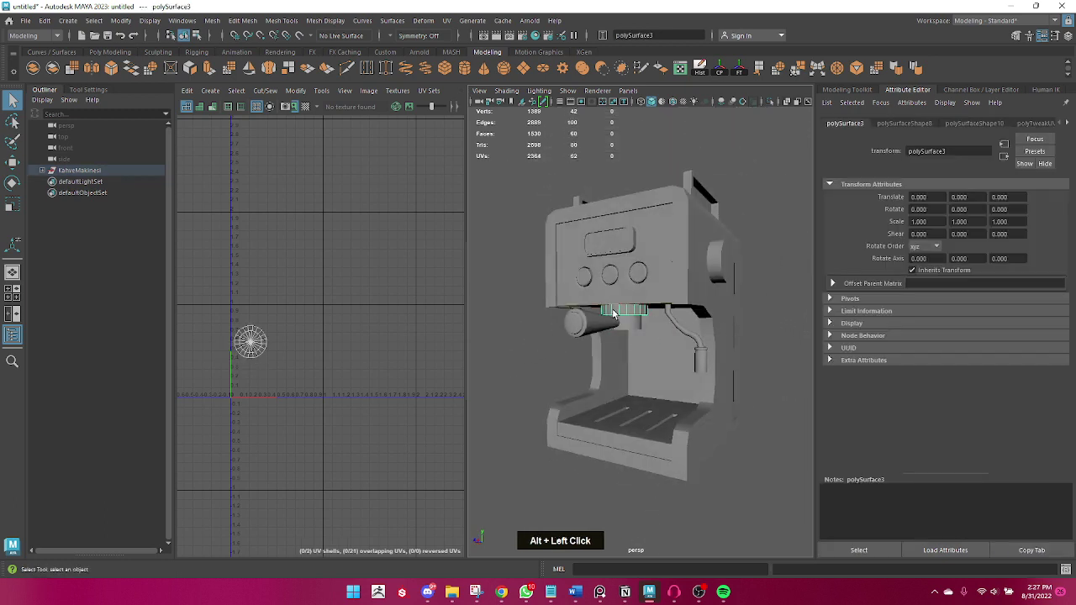
- Unfold the thin bar's UVs, then select the display frame DereceOlcekYeri
right_click(246, 353)
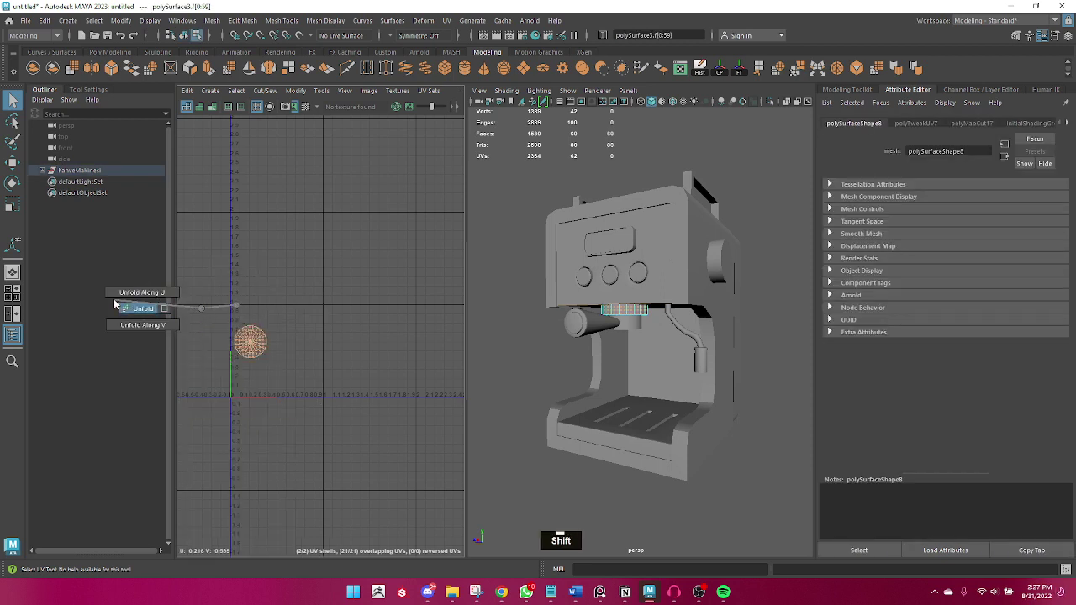
click(592, 335)
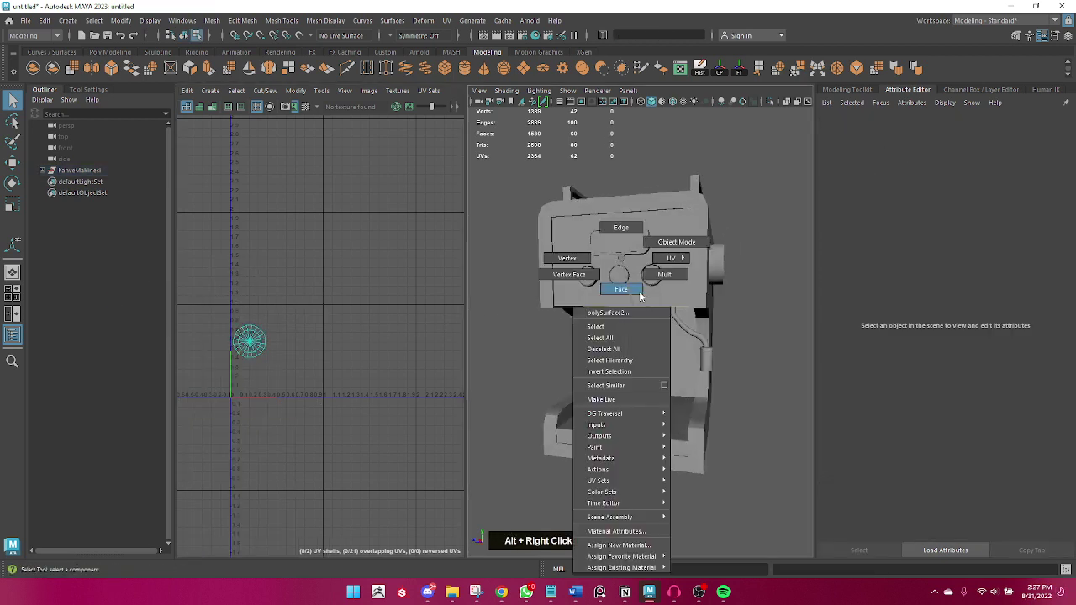
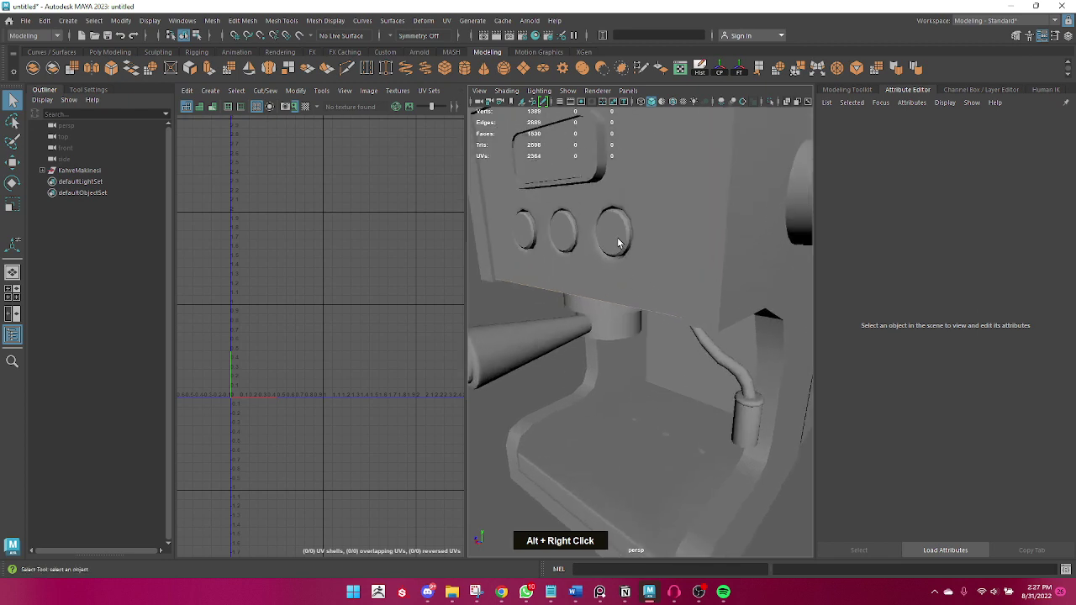
click(523, 348)
double_click(537, 247)
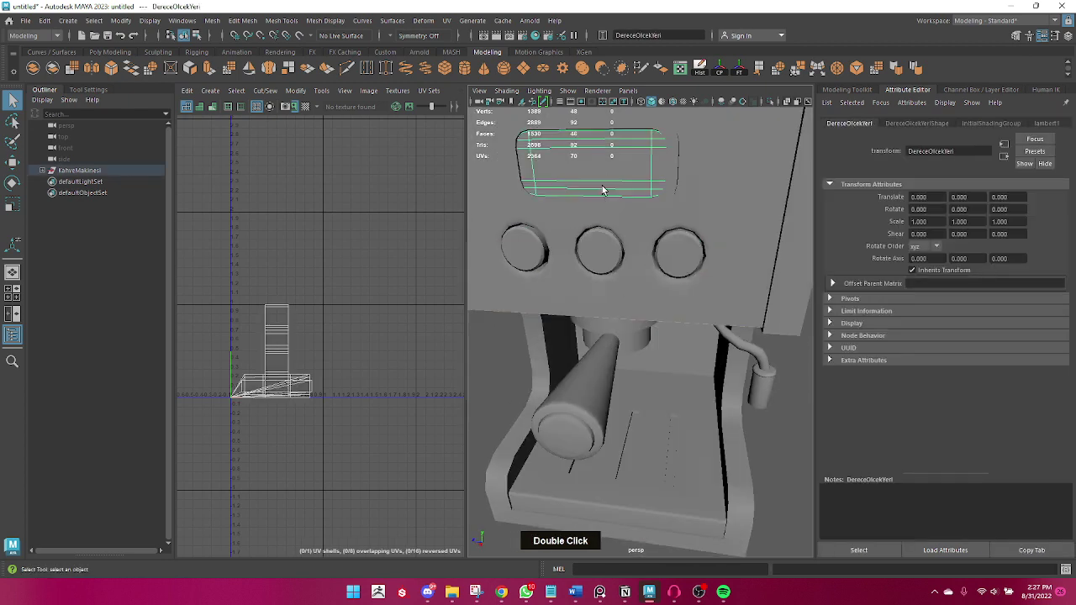
scroll(down, 3)
click(579, 332)
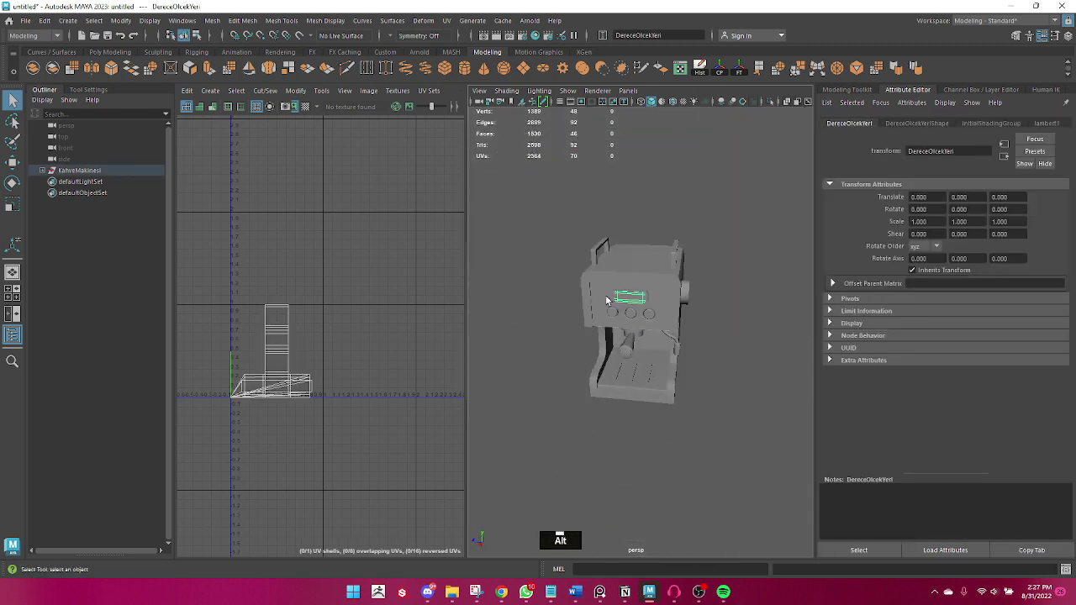
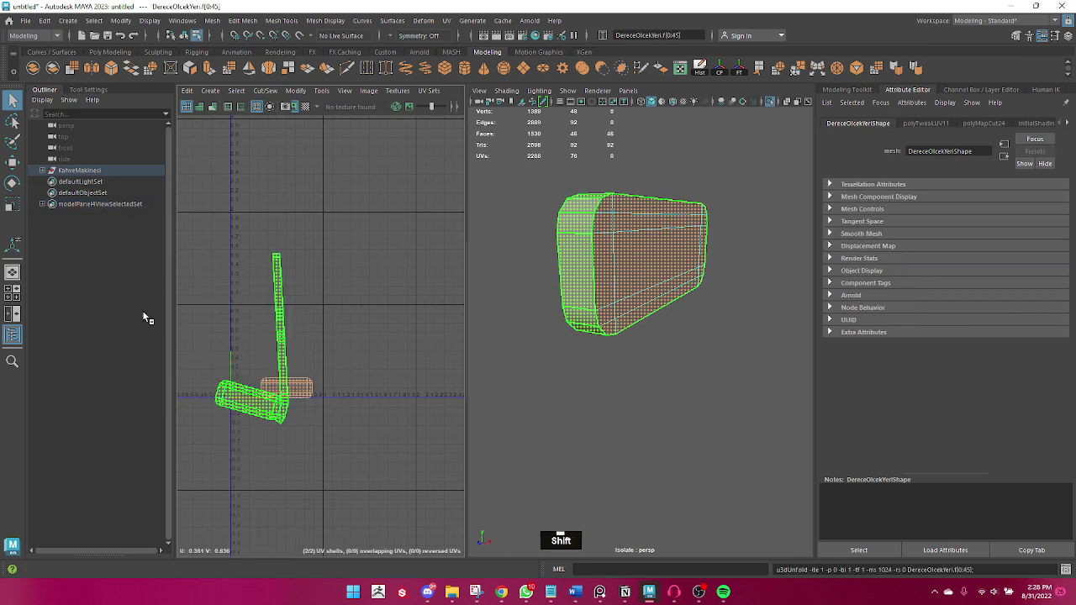
scroll(up, 3)
- Select an edge loop on the frame, move its face shell aside and cut the UV seam there
right_click(262, 382)
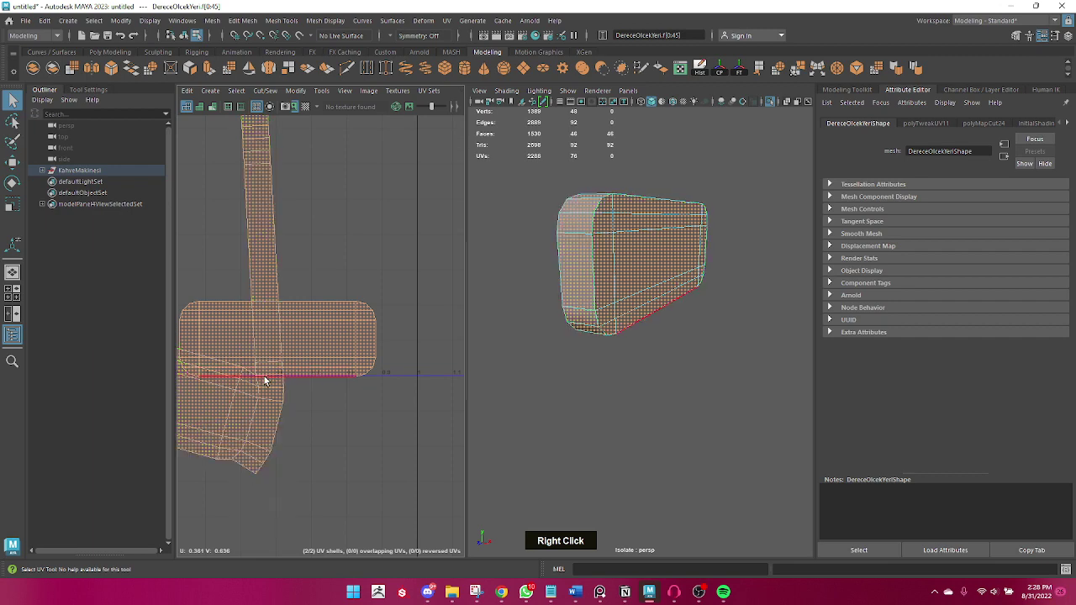
right_click(234, 387)
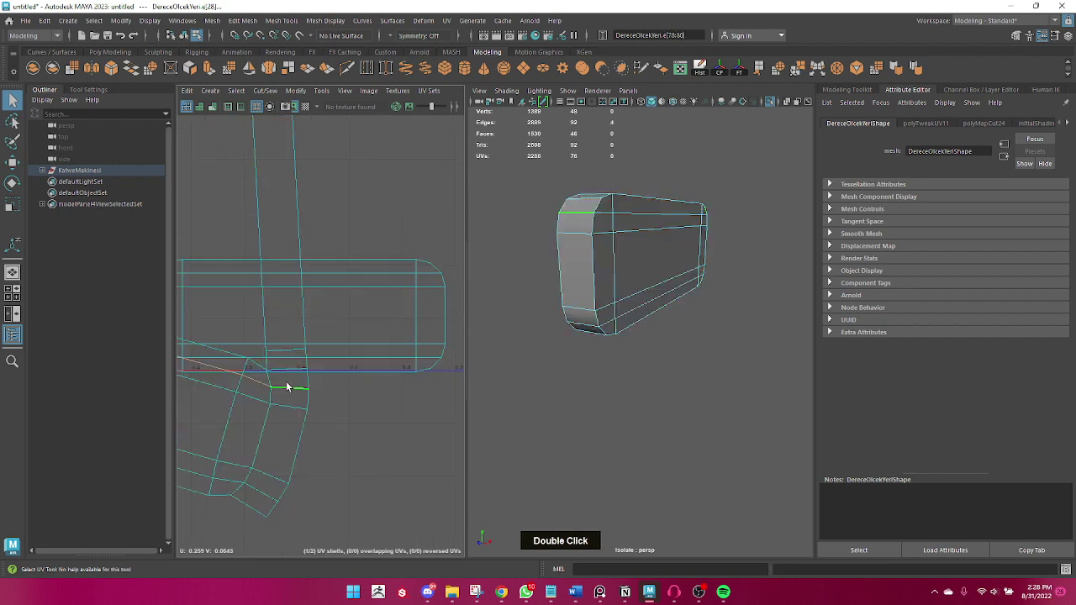
double_click(298, 361)
scroll(down, 3)
right_click(336, 328)
key(w)
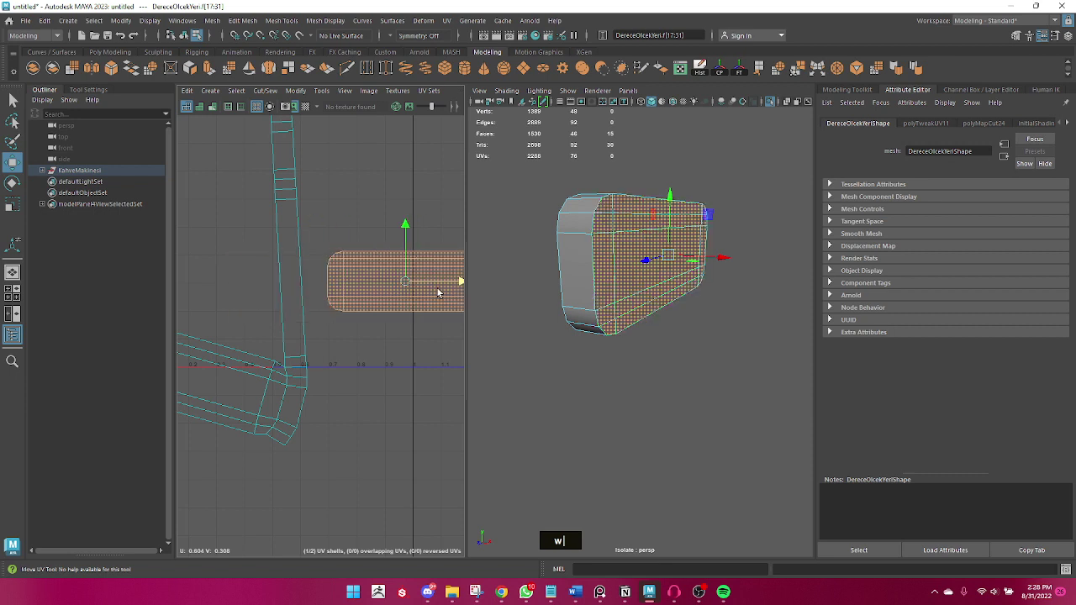
key(w)
scroll(up, 3)
right_click(242, 362)
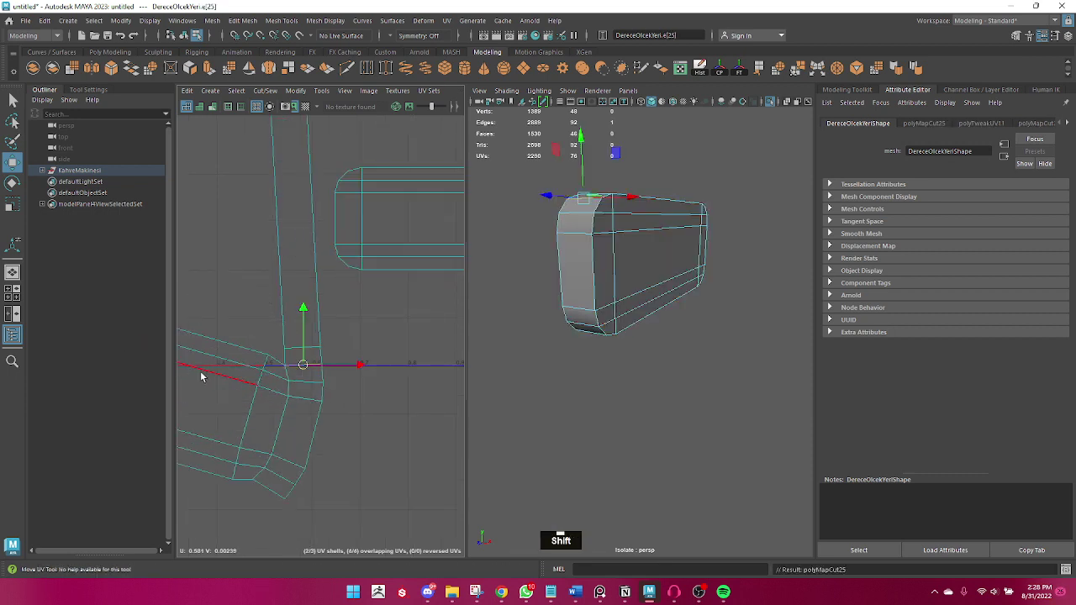
- Unfold and lay out the frame's UV shells, then return to object selection
right_click(315, 349)
right_click(321, 346)
scroll(down, 3)
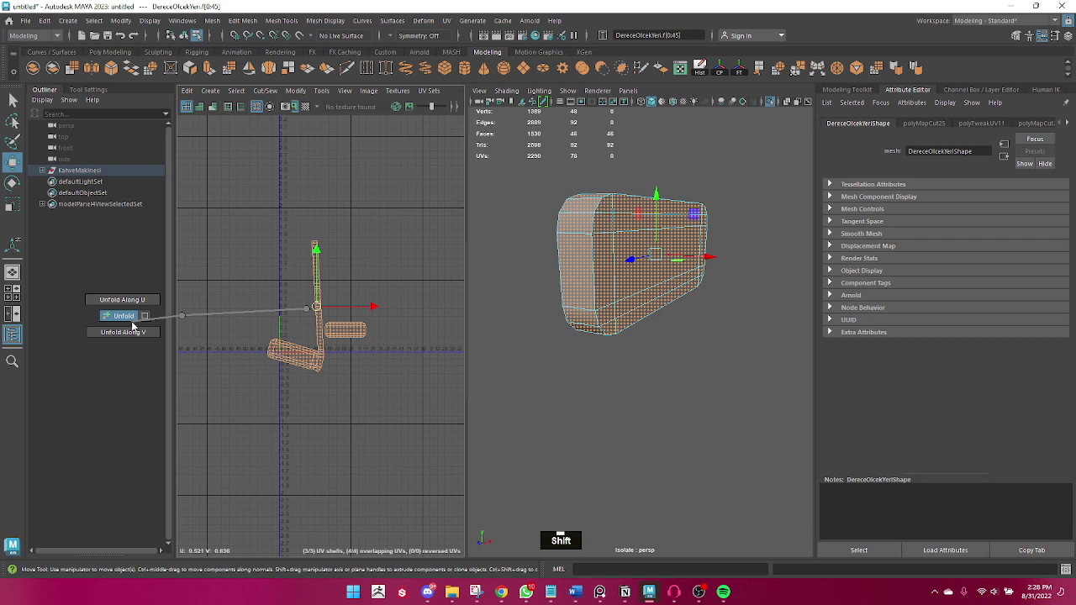
key(q)
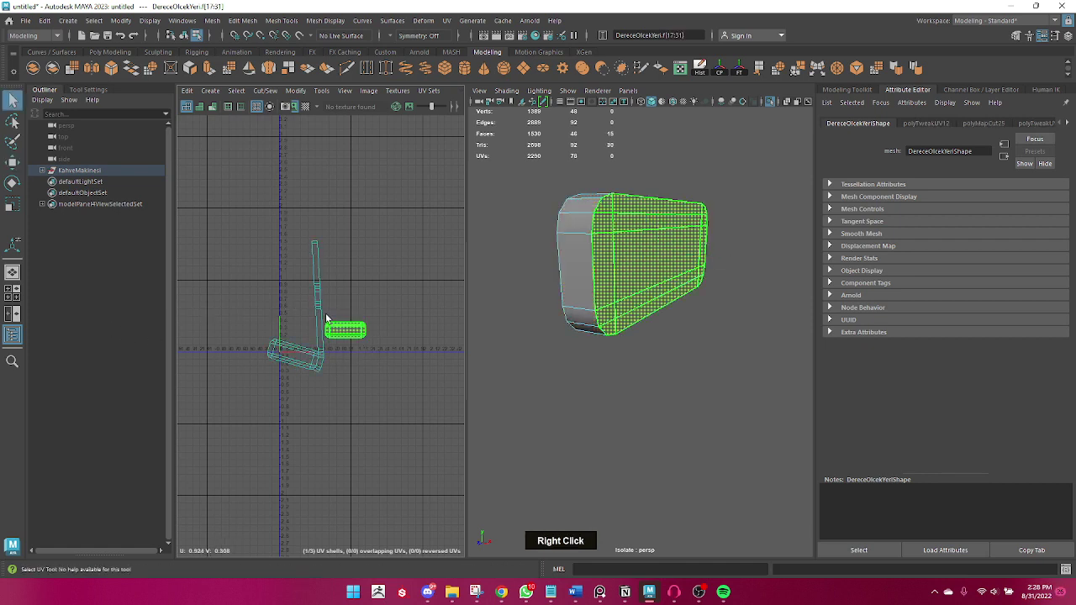
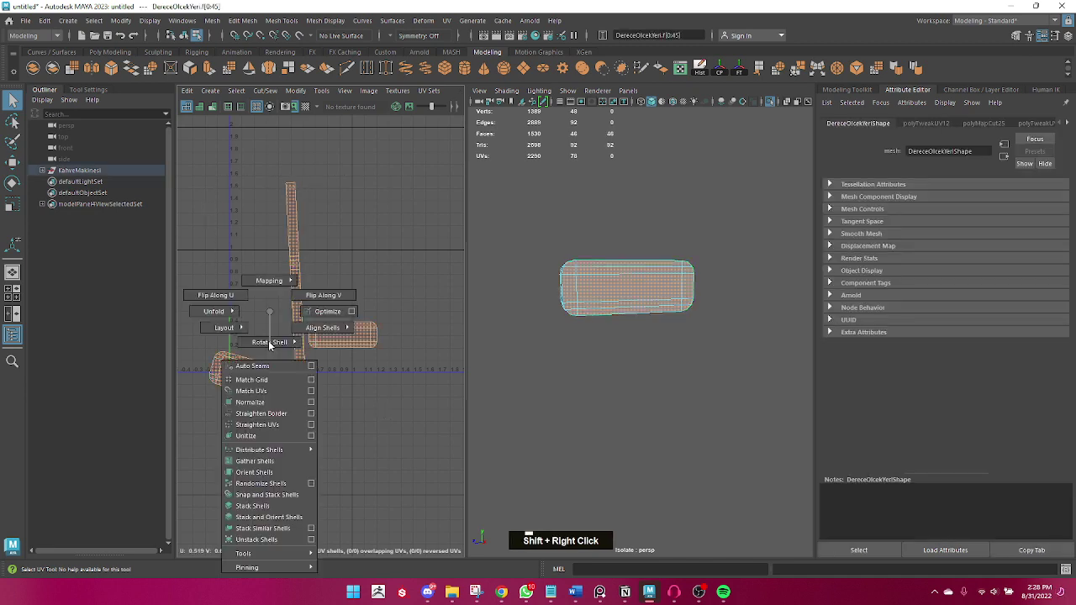
scroll(down, 3)
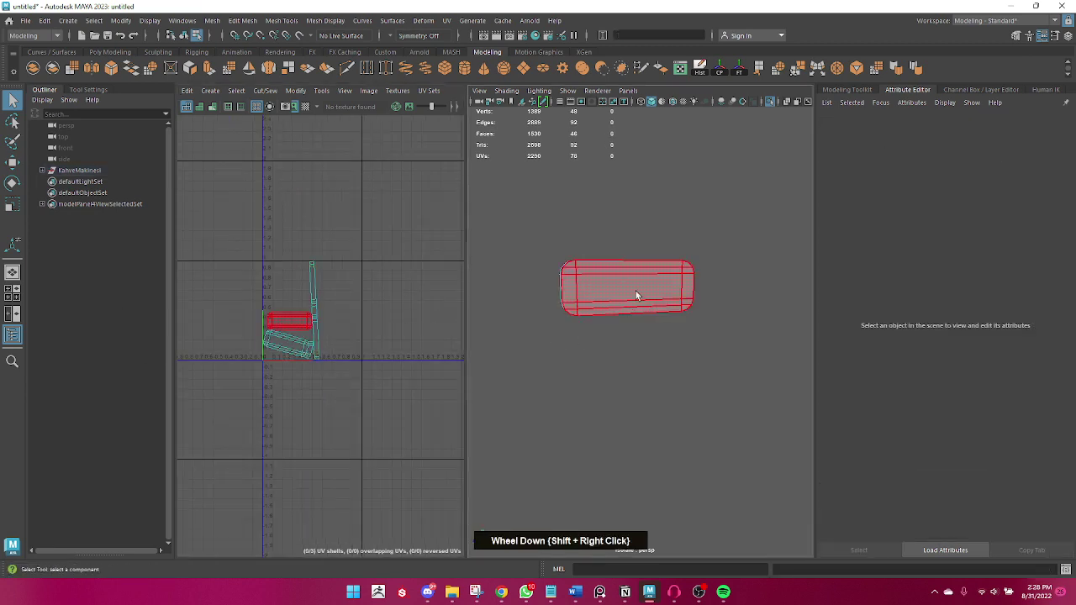
click(650, 378)
scroll(down, 3)
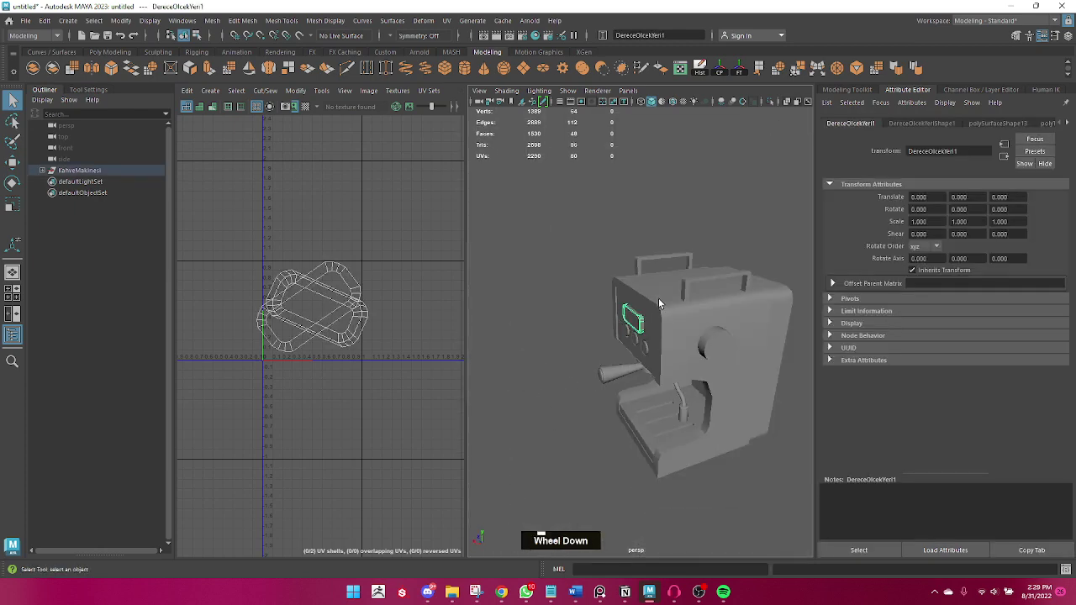
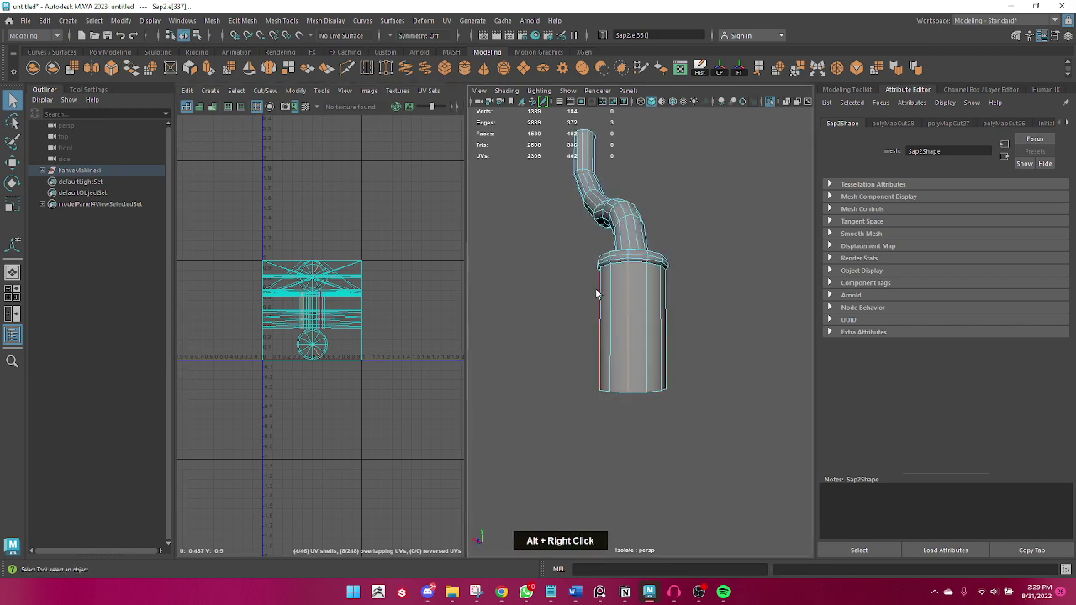
- Select the spout part's edges, then undo and back out of the selection
click(644, 270)
right_click(633, 324)
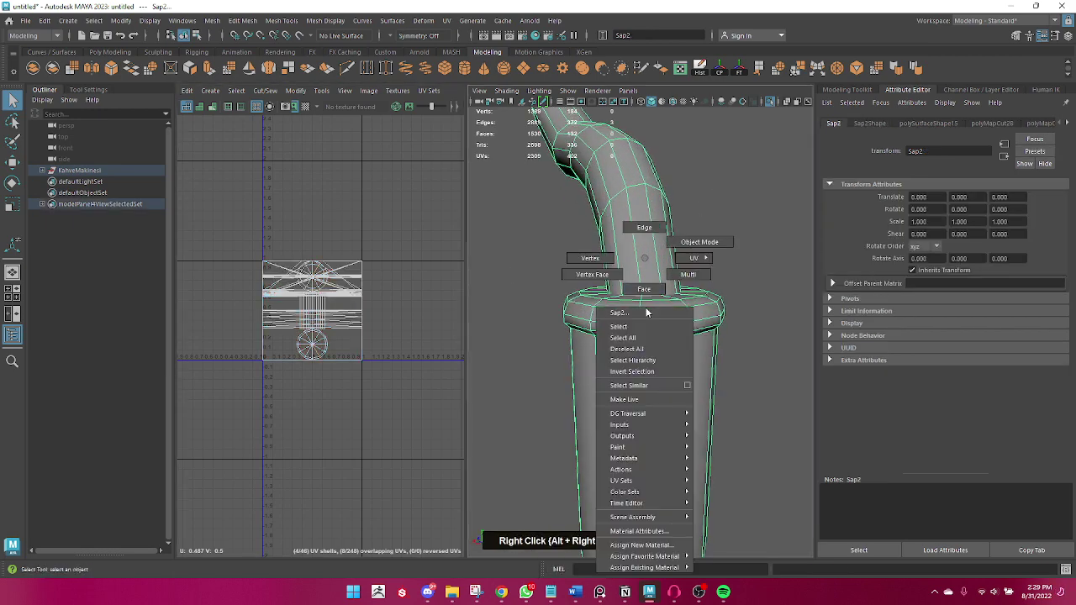
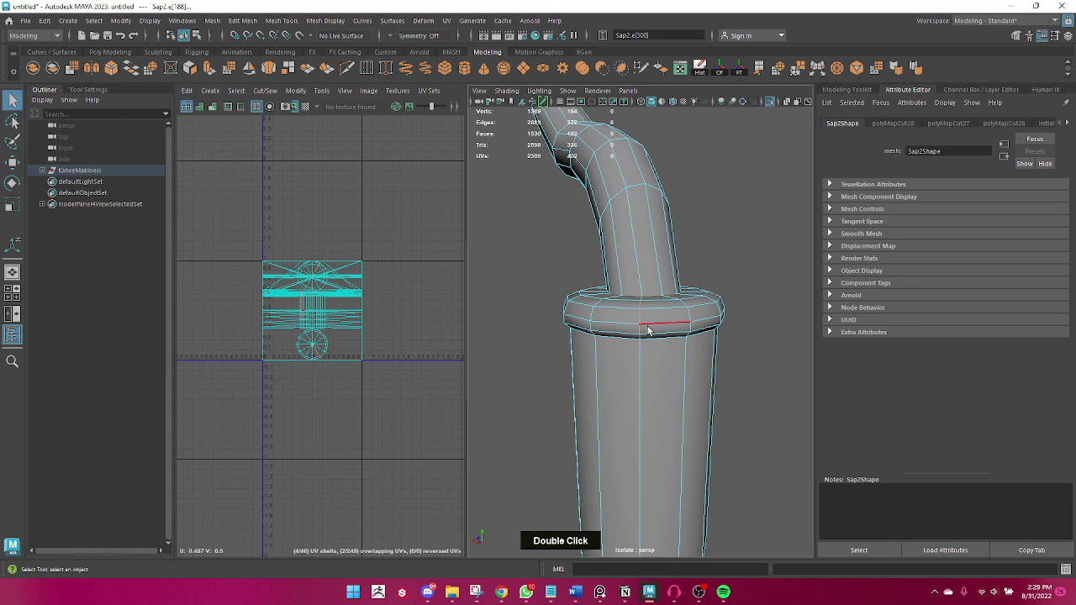
scroll(down, 3)
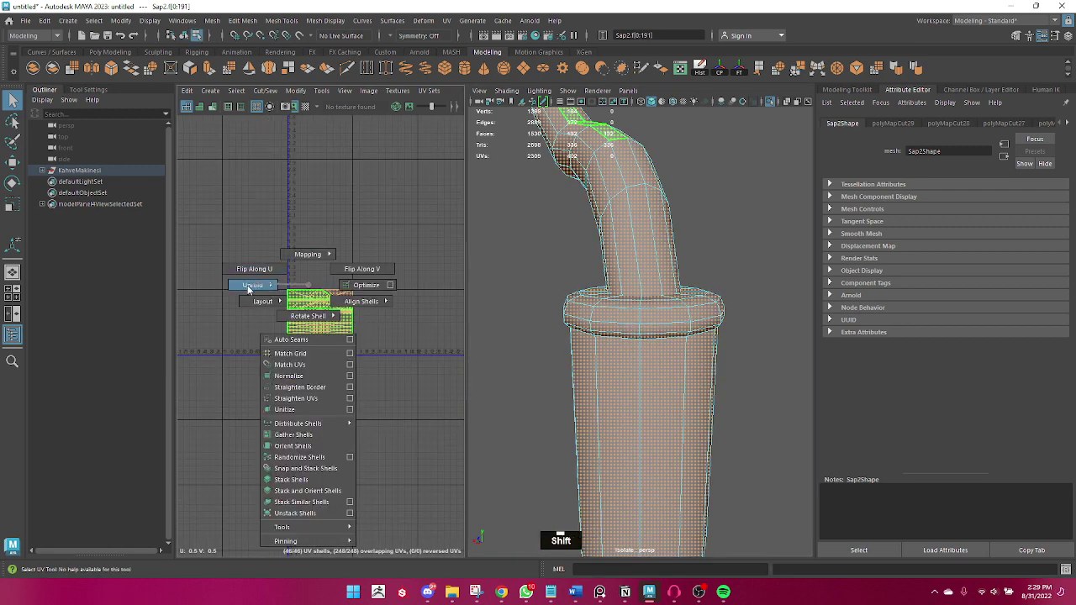
scroll(down, 3)
key(ctrl+z)
right_click(583, 265)
right_click(699, 222)
scroll(down, 3)
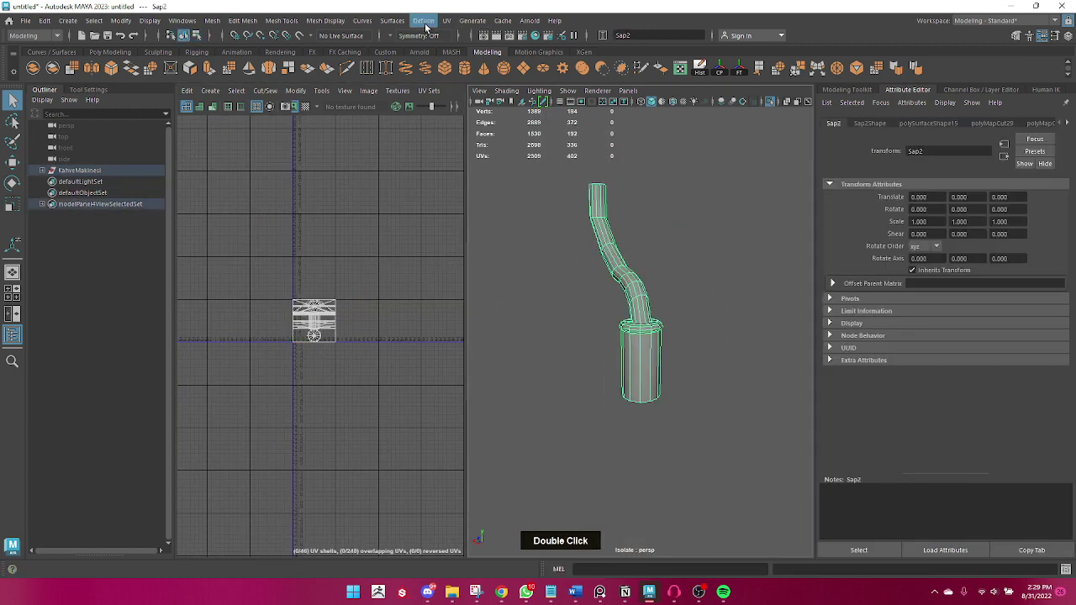
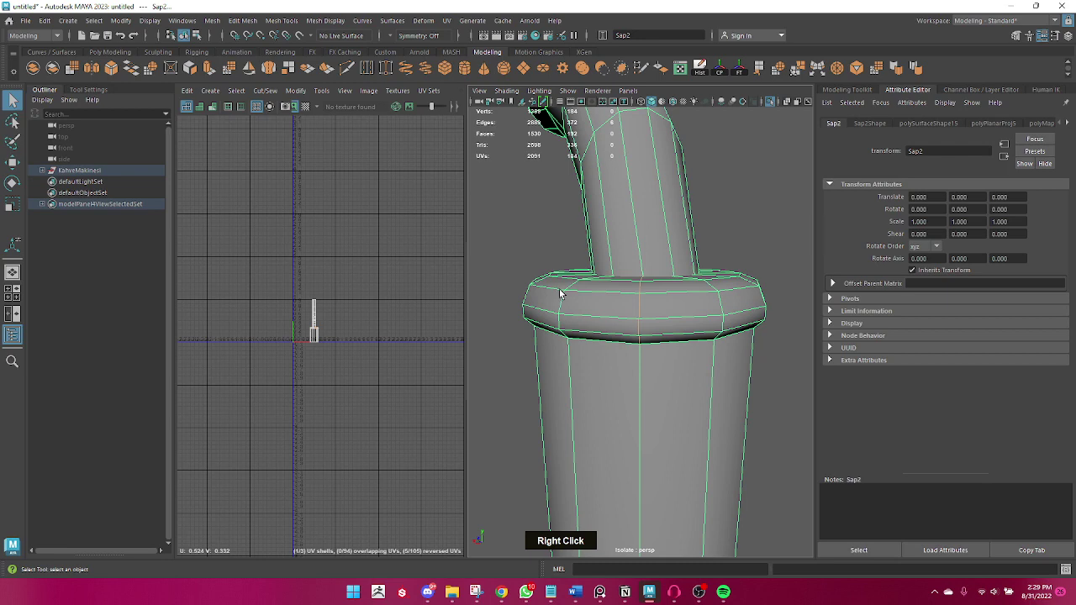
- Select edges along the steam wand pipe Sap2 and cut UV seams around its cup and bent tube
double_click(630, 341)
right_click(637, 318)
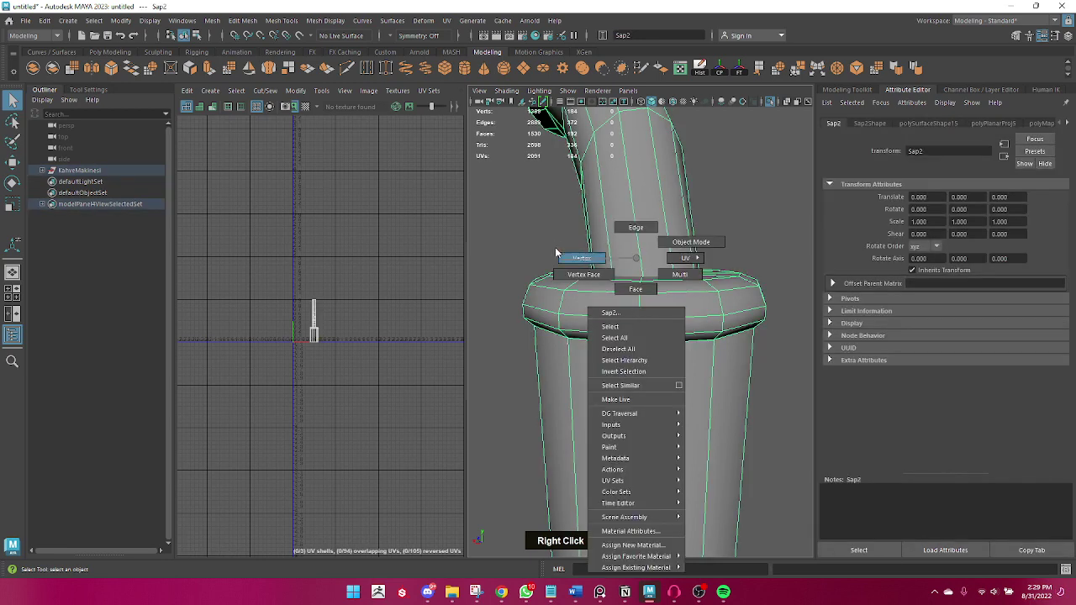
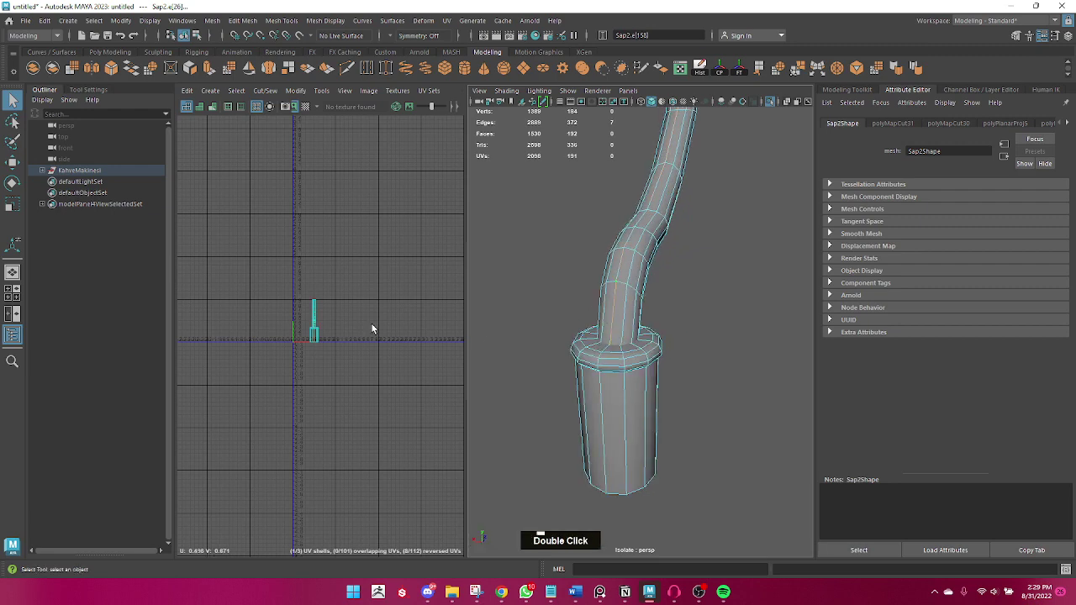
right_click(307, 319)
scroll(down, 3)
click(608, 293)
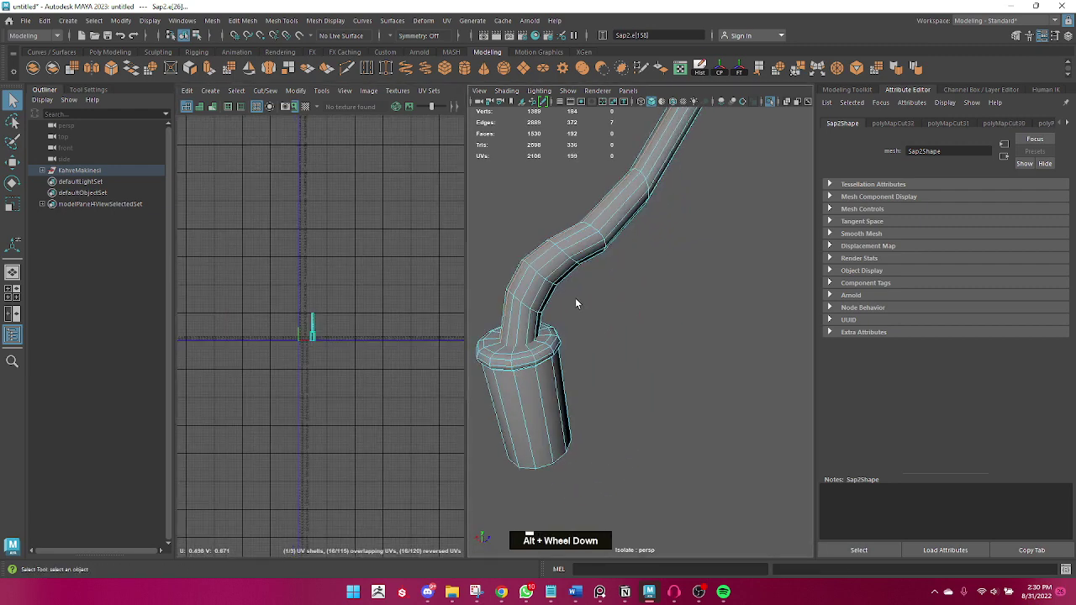
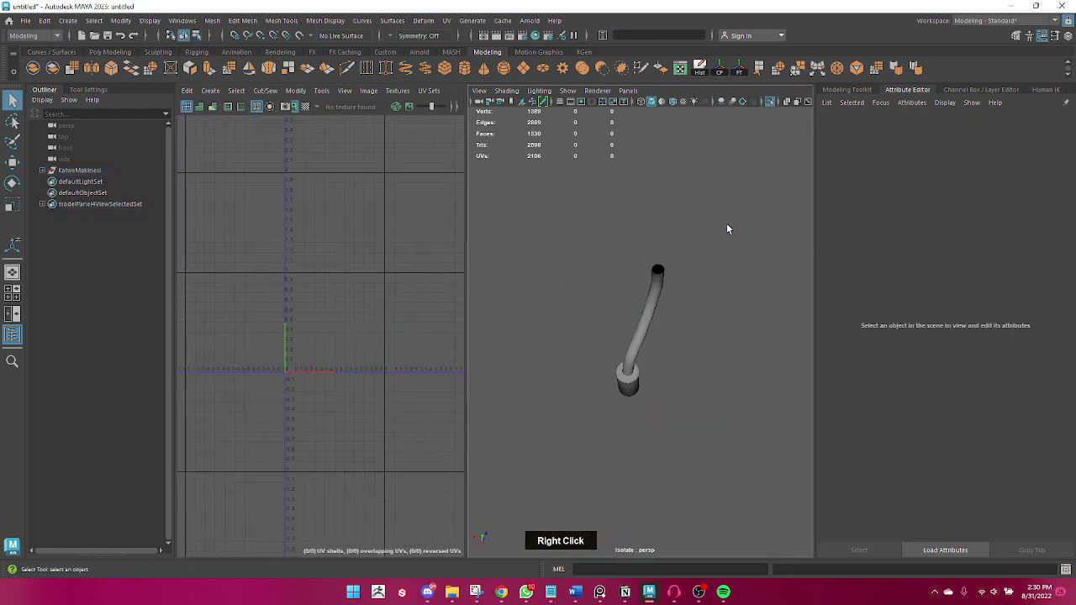
- Show the whole espresso machine again and select the drip tray base Zemin
scroll(down, 3)
click(681, 317)
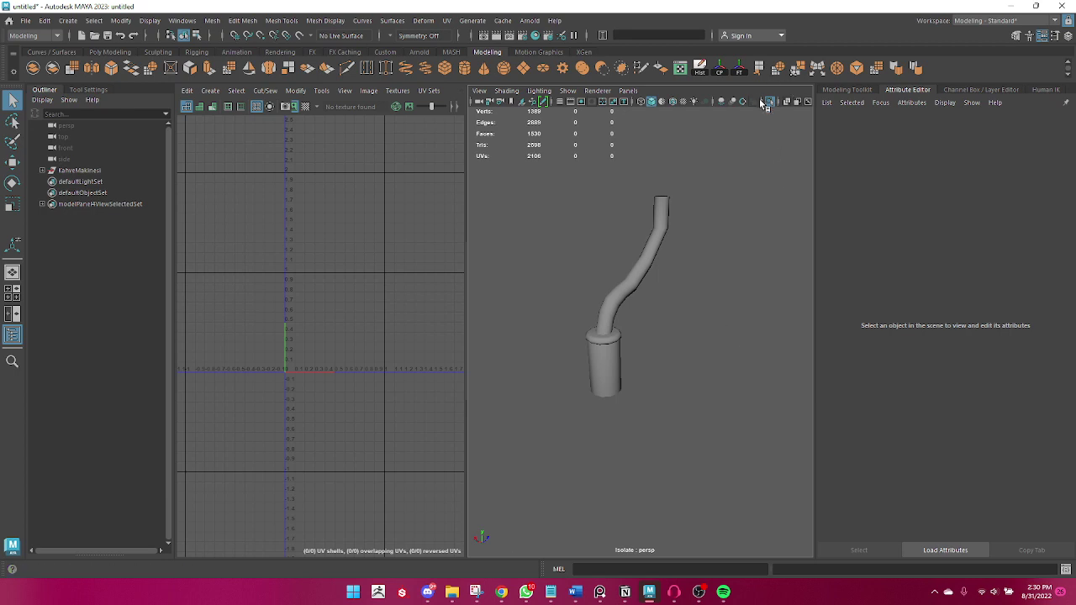
double_click(777, 106)
scroll(down, 3)
scroll(up, 3)
scroll(down, 3)
click(513, 367)
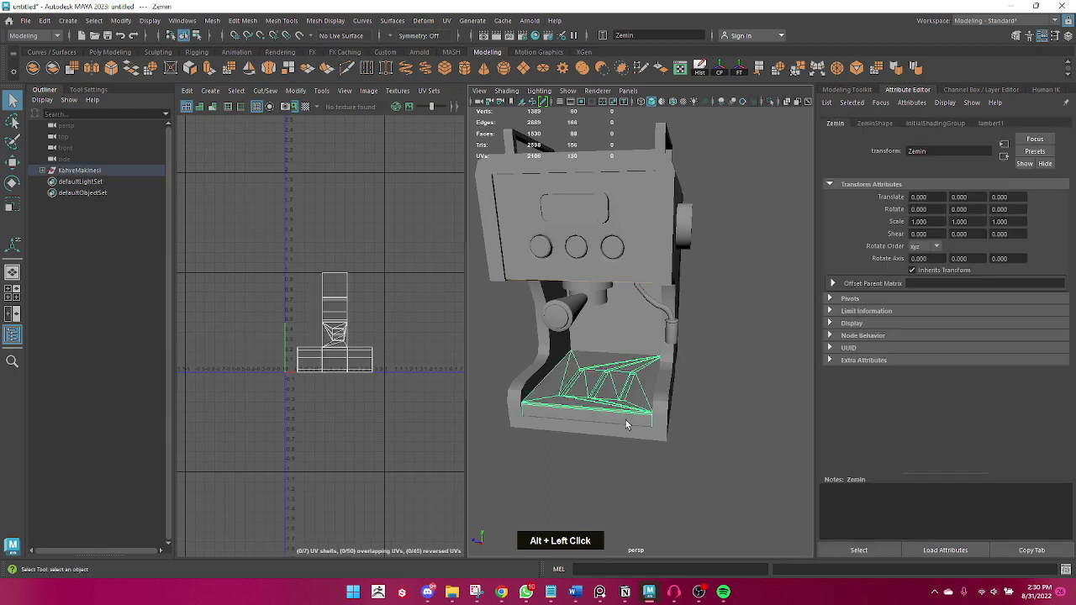
click(623, 413)
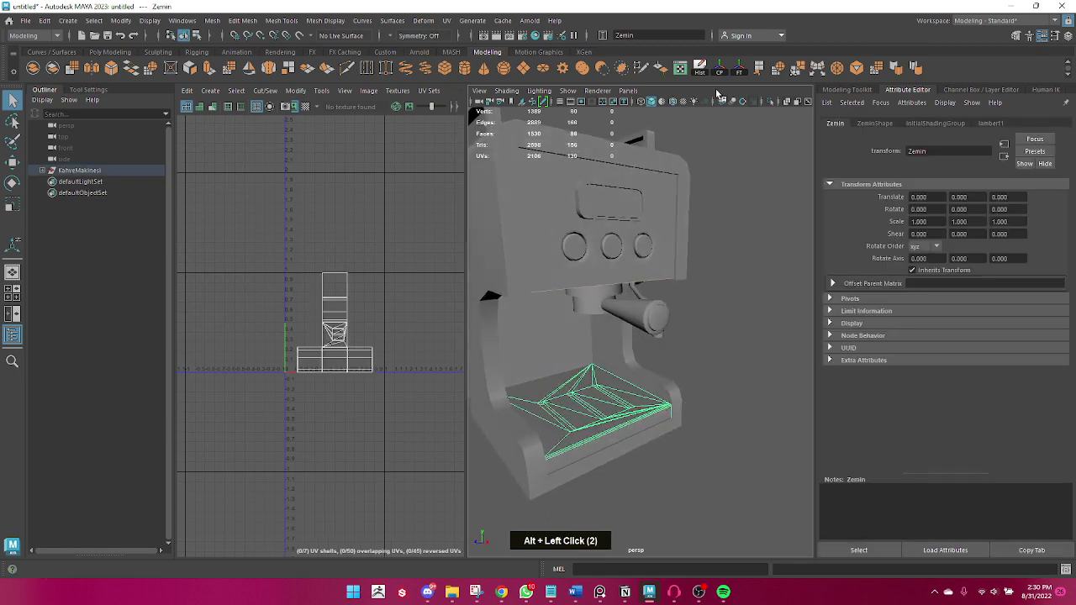
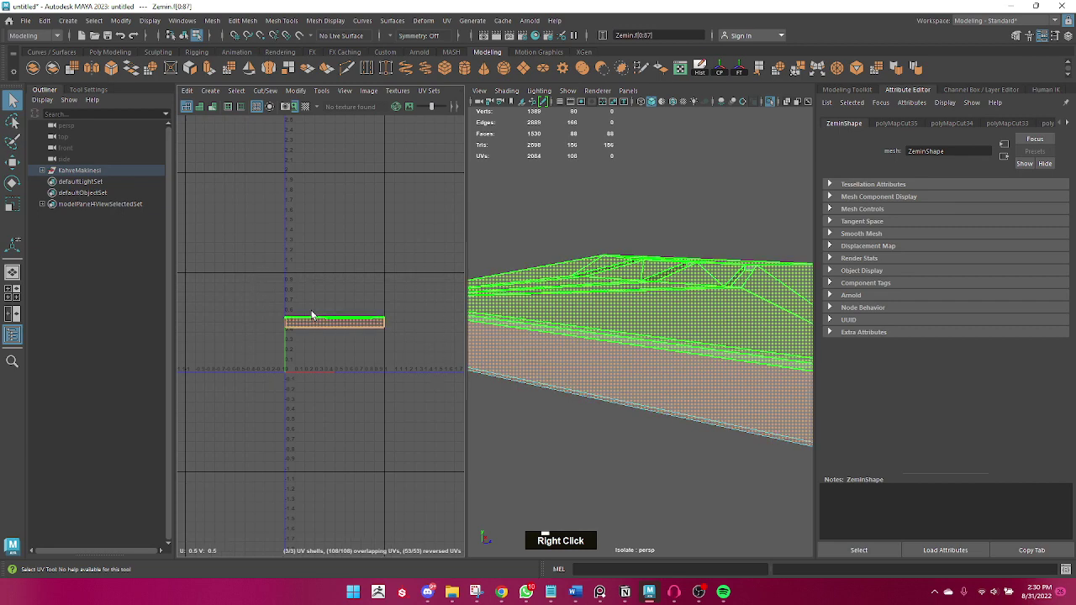
- Unfold Zemin's UVs into a long side strip and flat top pieces, then select every part
click(312, 345)
right_click(321, 350)
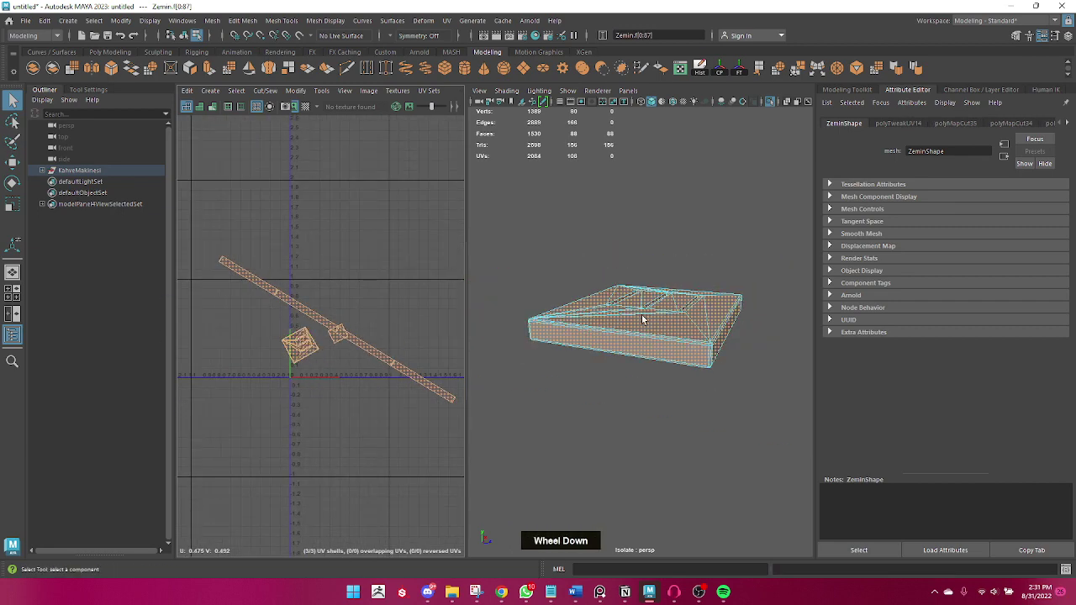
right_click(641, 315)
scroll(down, 3)
click(655, 343)
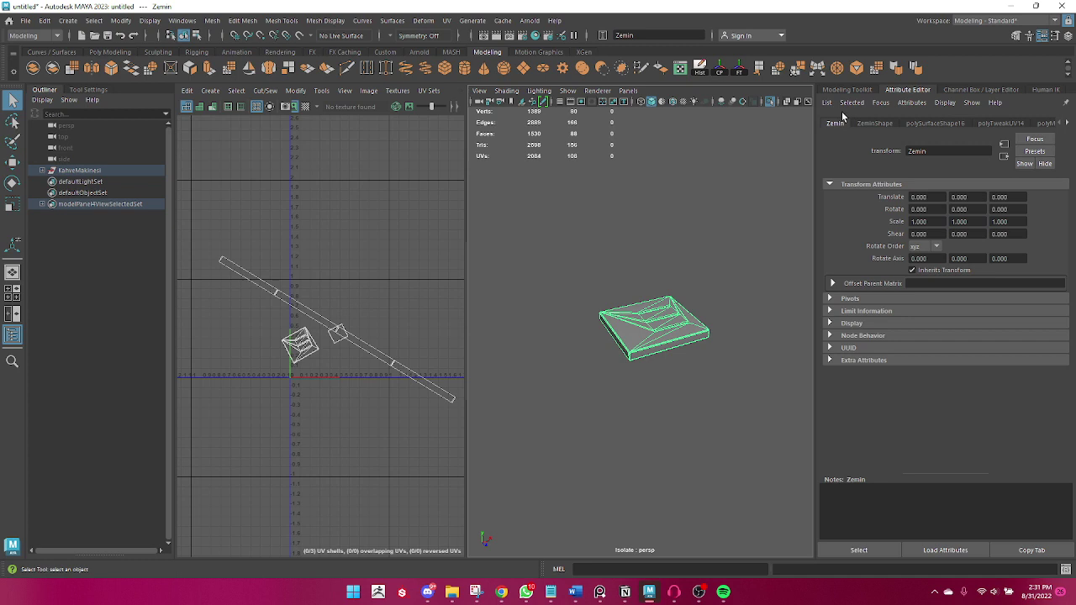
click(635, 288)
right_click(586, 248)
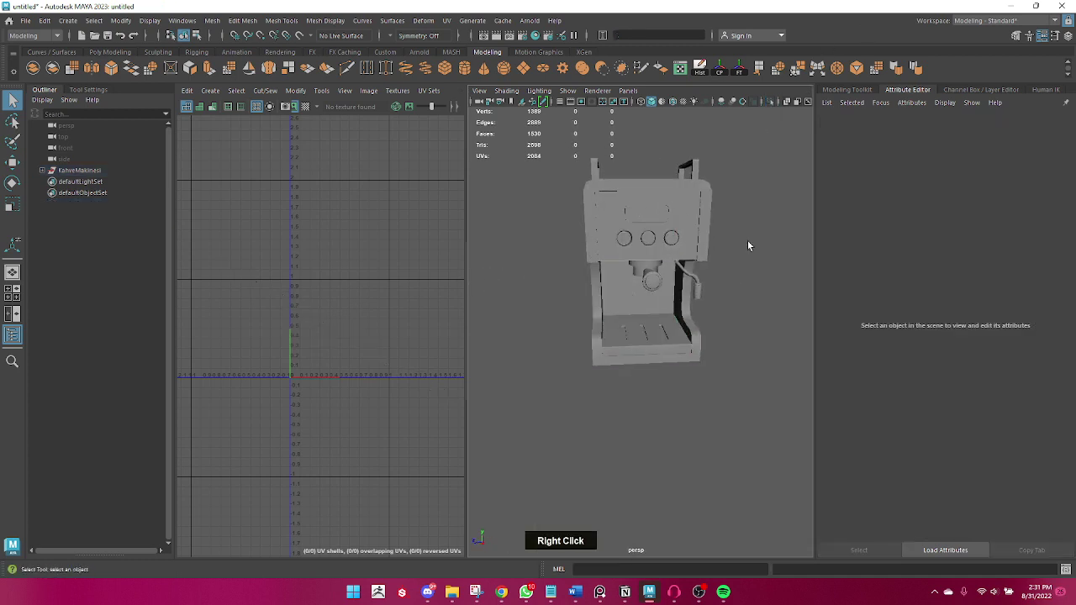
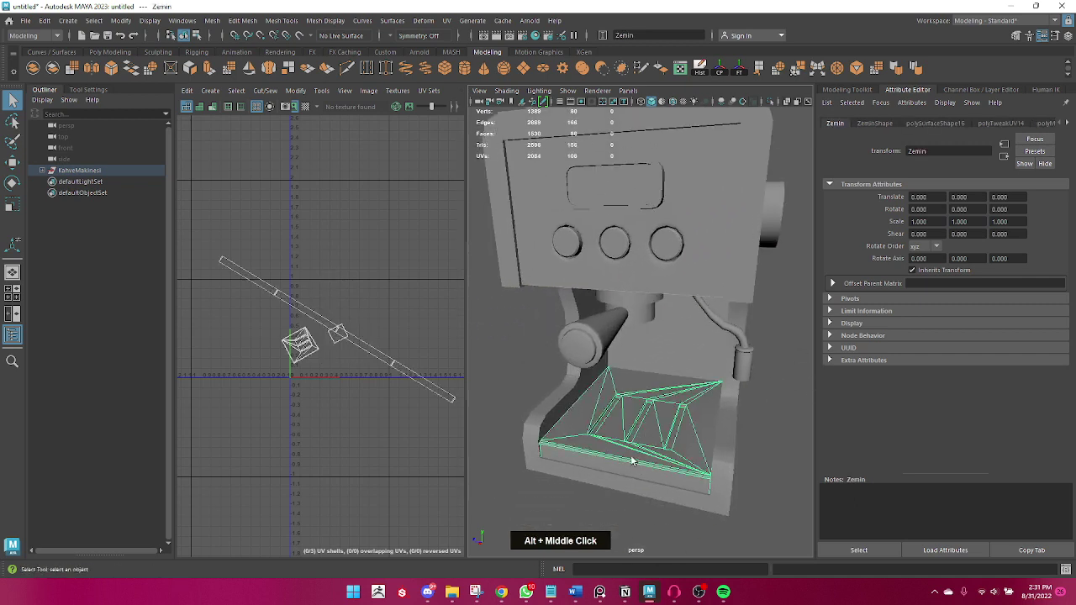
scroll(down, 3)
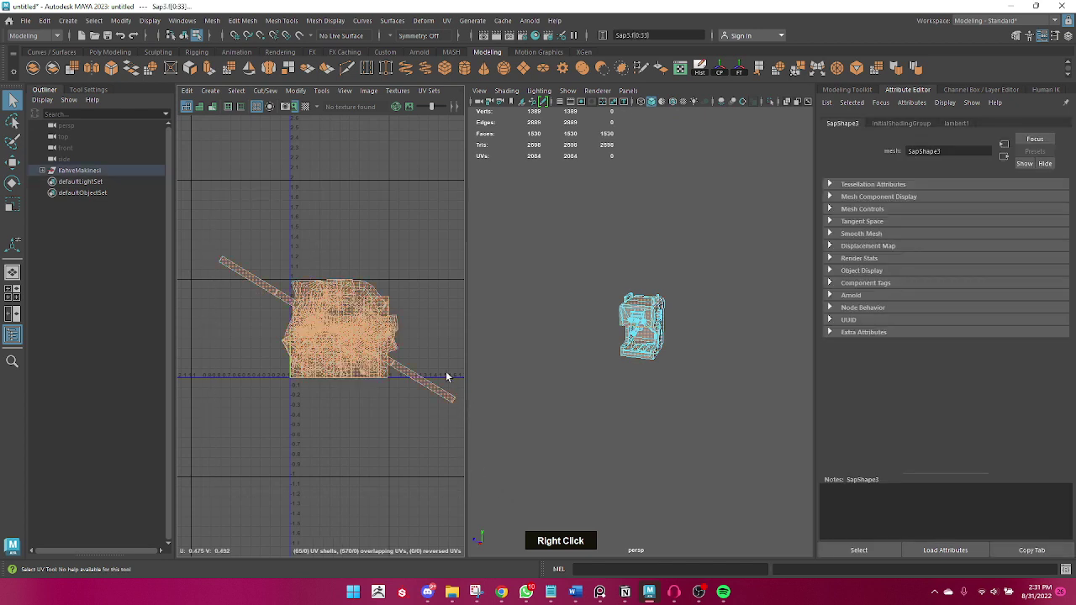
- Lay out all parts' UV shells together inside the 0–1 square and return to object selection
right_click(329, 308)
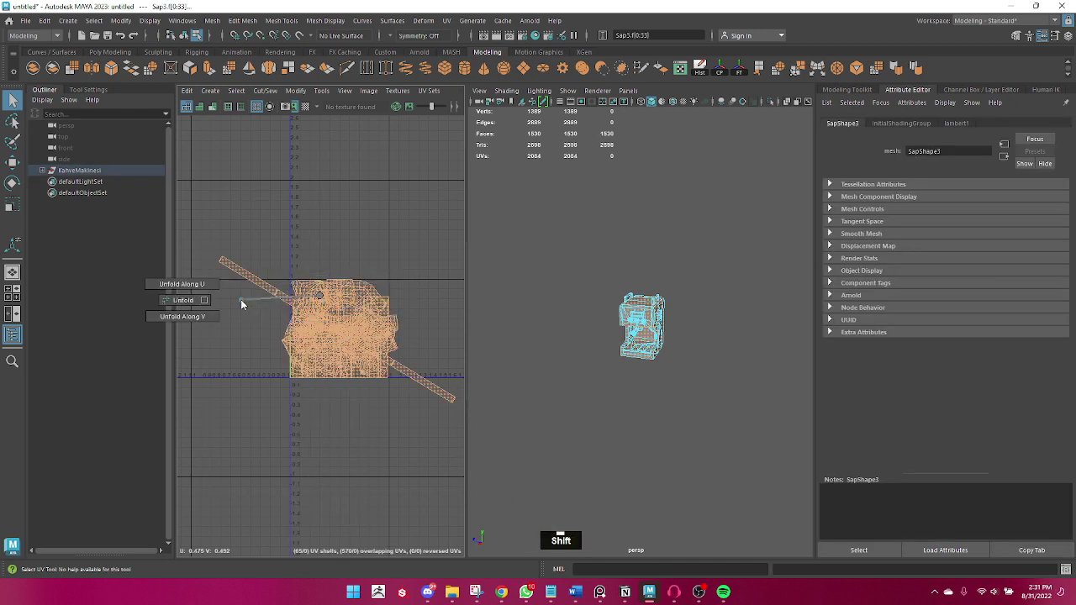
right_click(364, 324)
scroll(up, 3)
text(er)
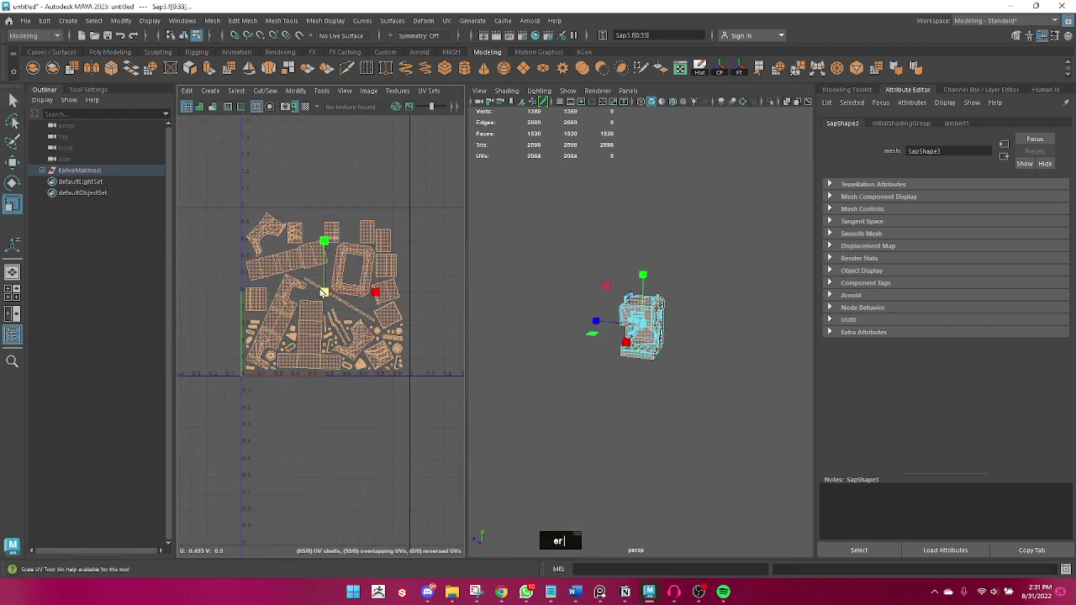
text(q)
right_click(640, 315)
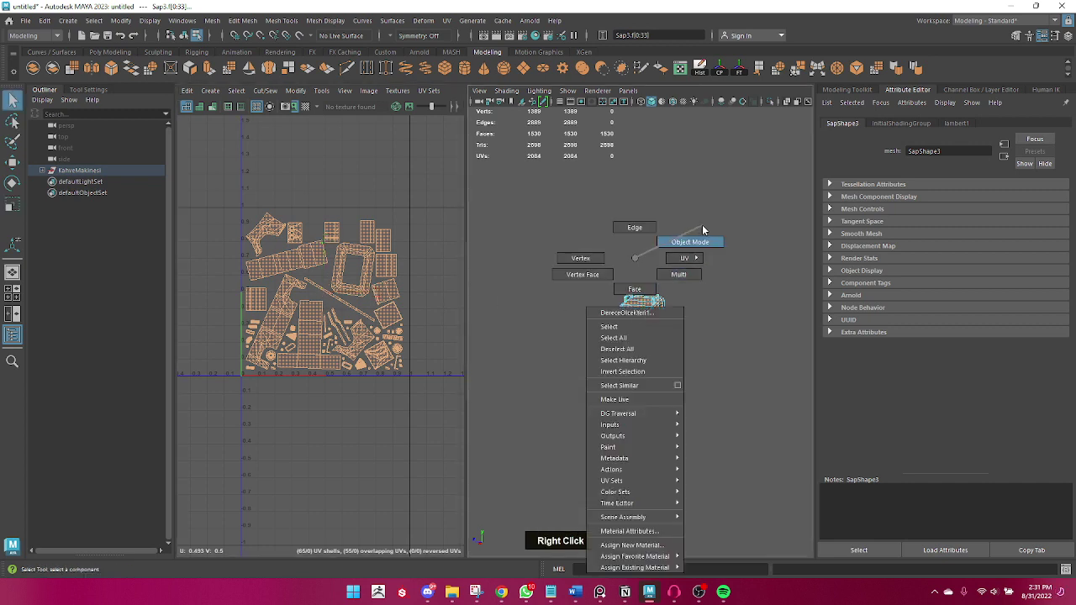
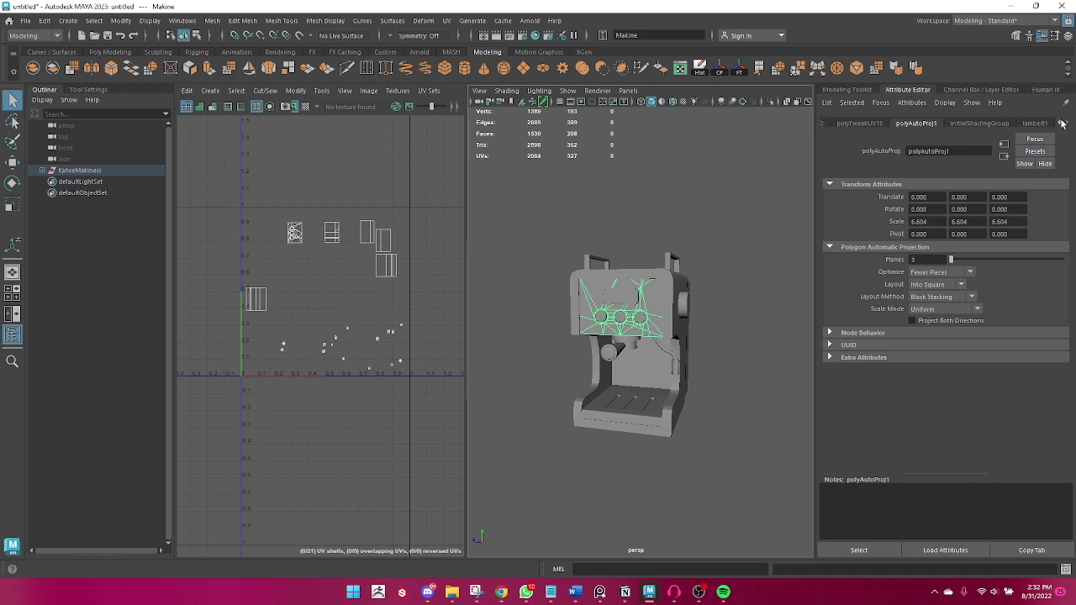
- Check the body piece Makine's shells for overlaps, then deselect it
double_click(1063, 123)
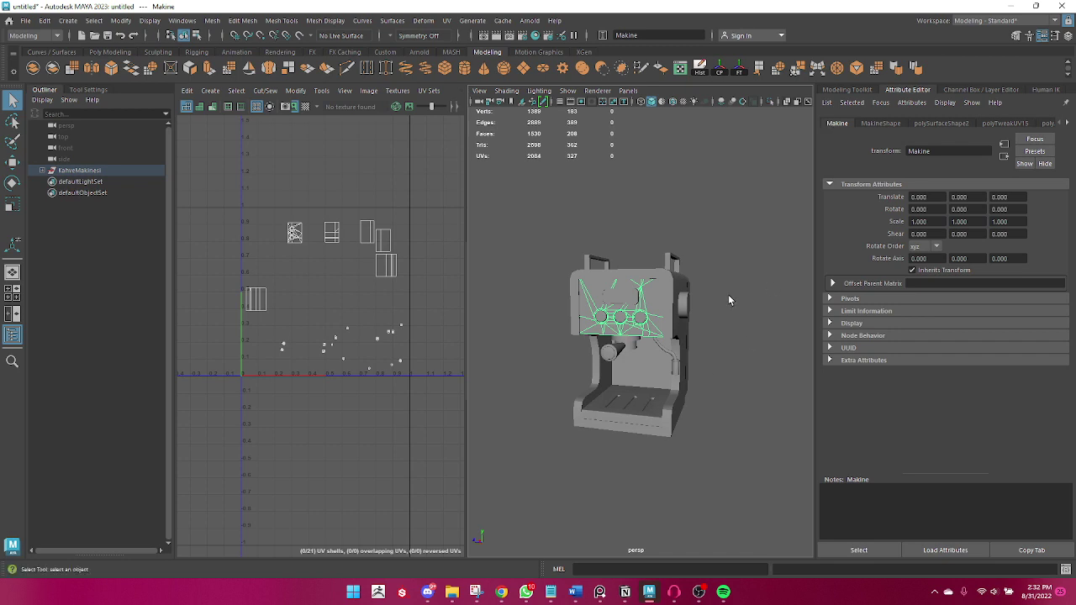
right_click(596, 315)
scroll(down, 3)
scroll(up, 3)
right_click(733, 355)
right_click(641, 316)
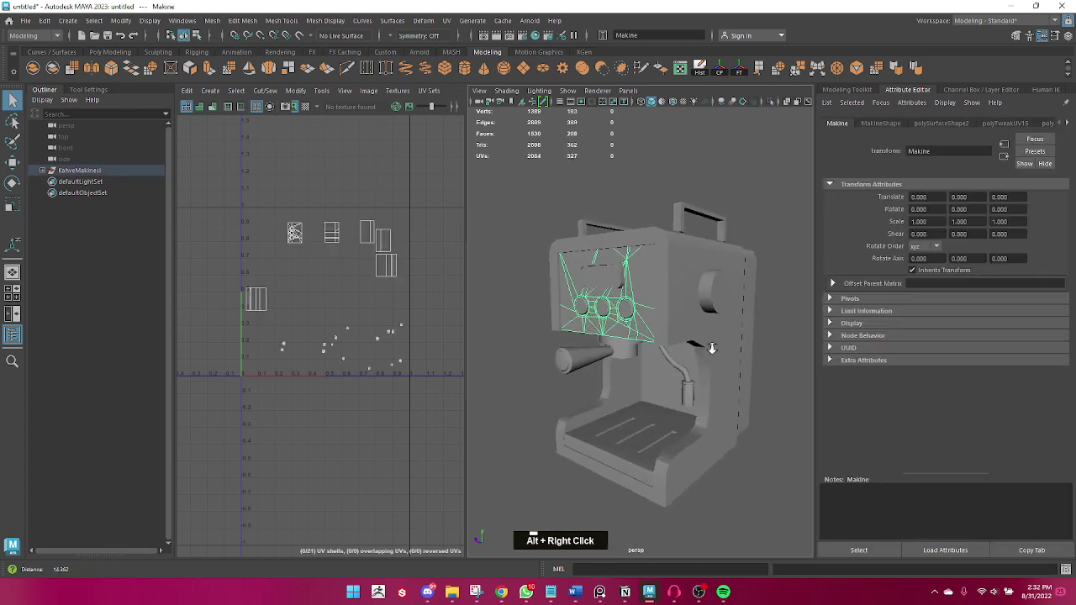
scroll(down, 3)
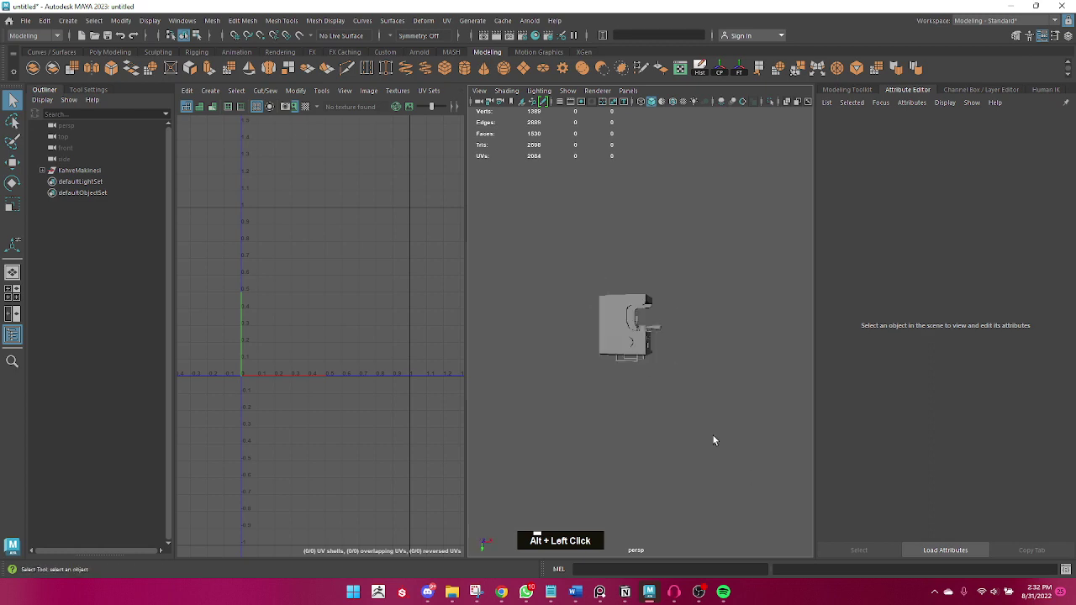
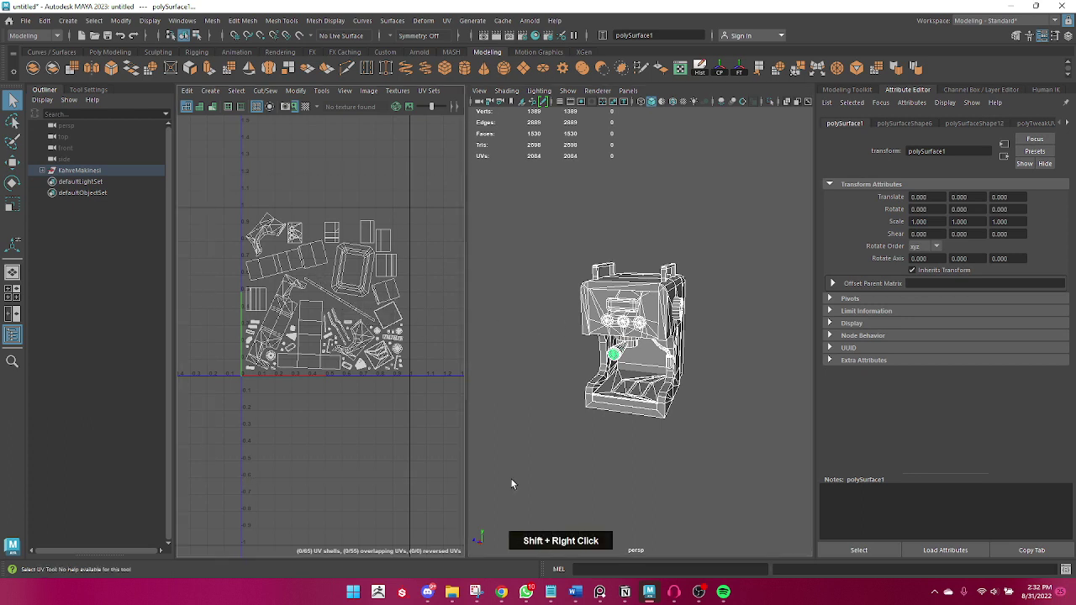
- Repack all UVs of the combined mesh within the 0–1 square and switch to a single perspective view
right_click(278, 262)
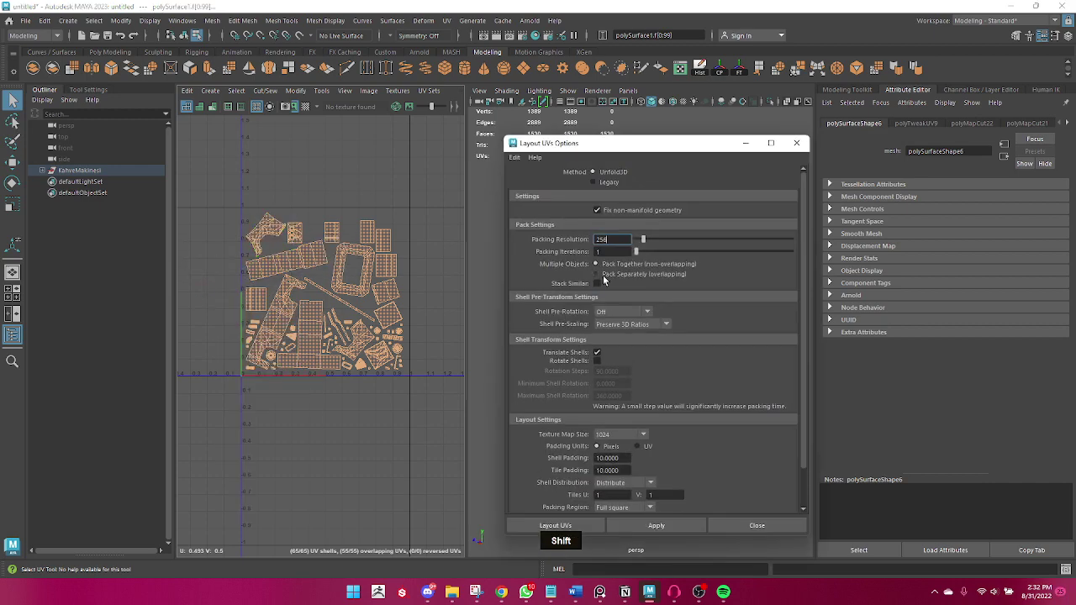
double_click(608, 177)
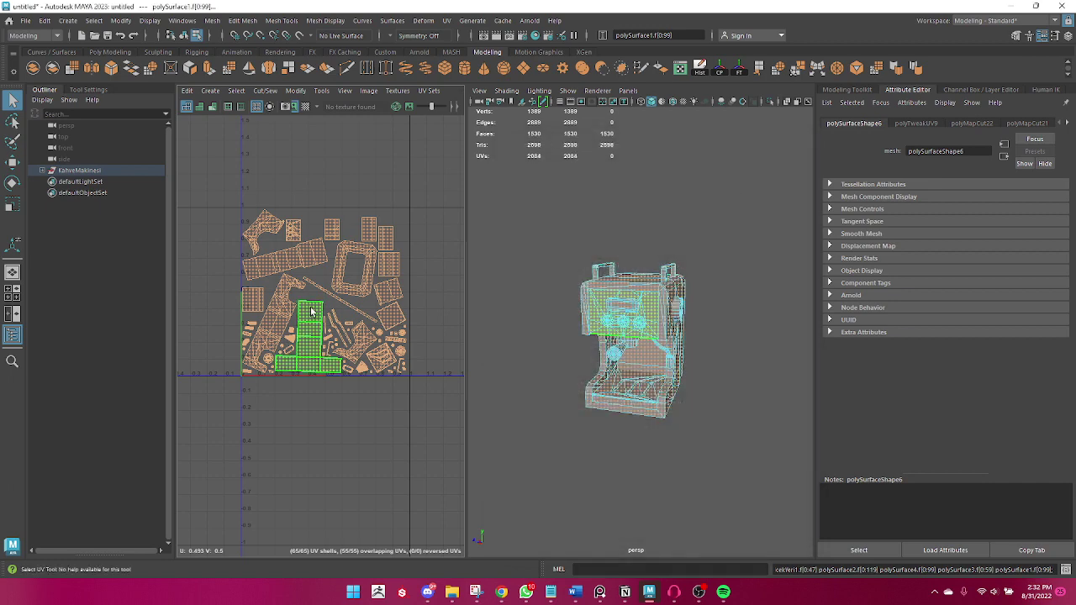
text(wer)
text(q)
right_click(635, 296)
scroll(down, 3)
click(683, 376)
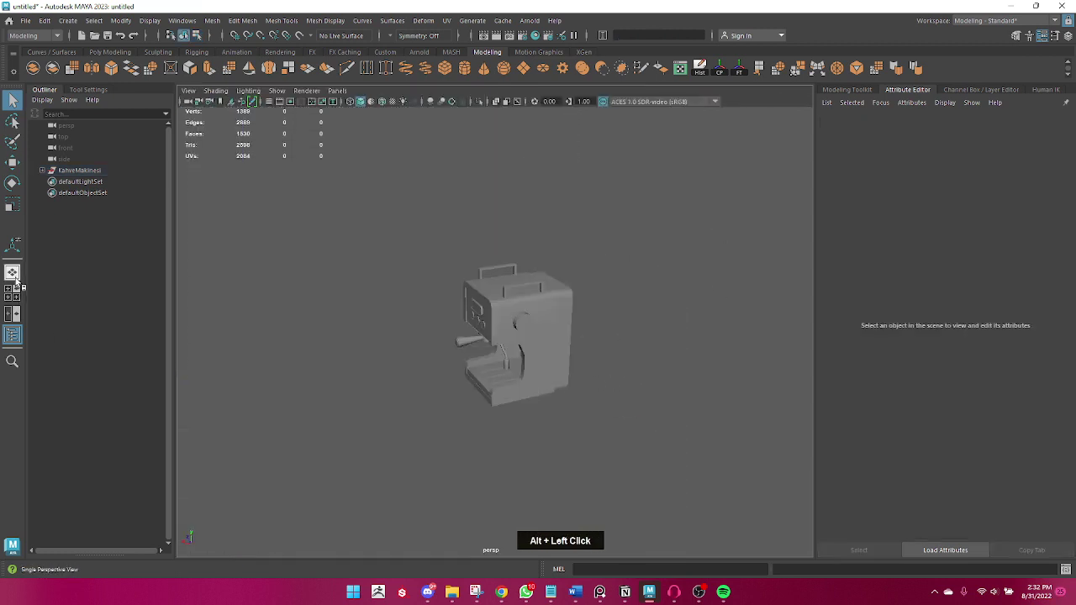